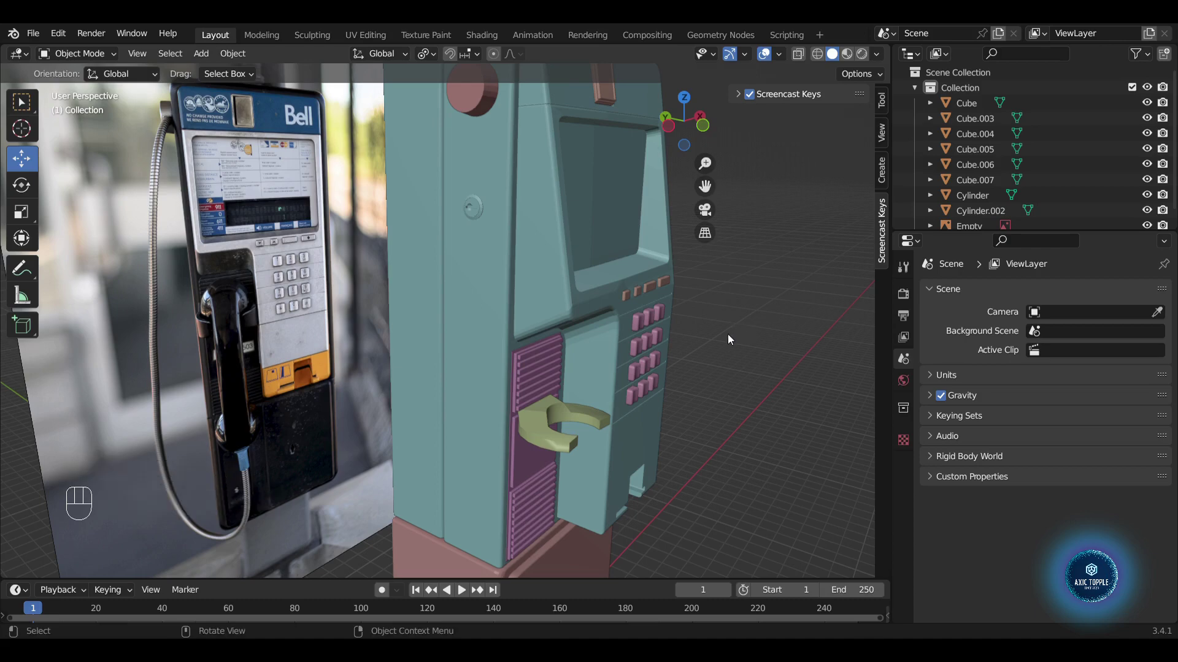
- Add a NURBS path, rotate it about Y, scale and move it beside the payphone cord in Front view
drag(730, 339, 727, 343)
key(shift+a)
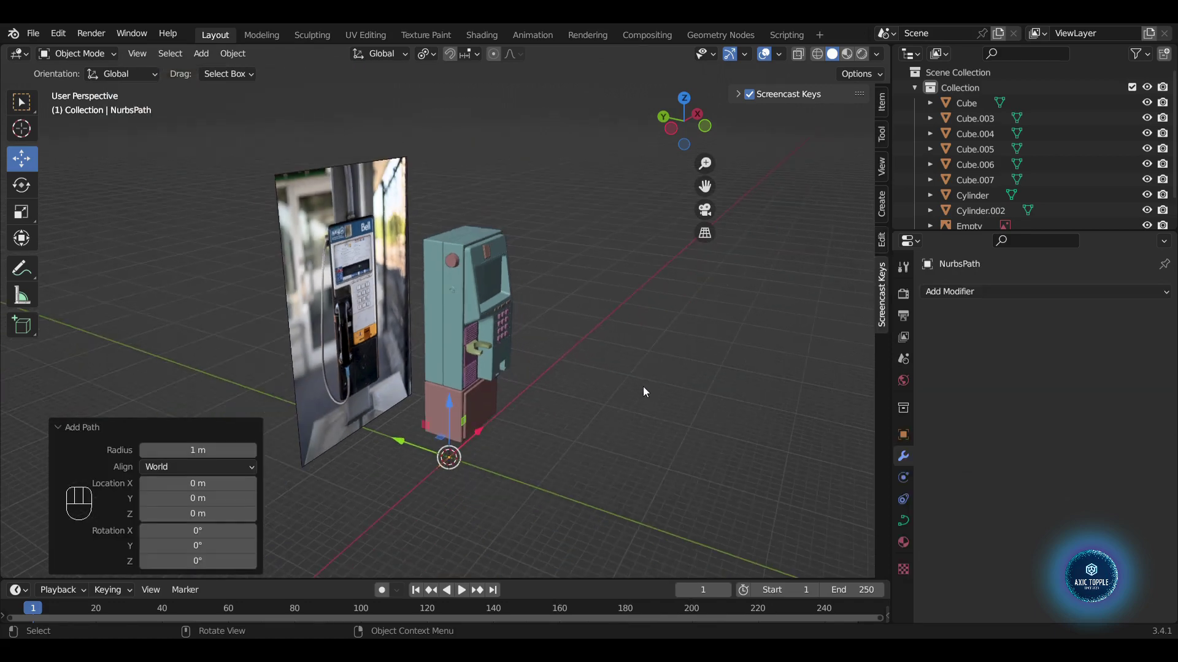
key(r)
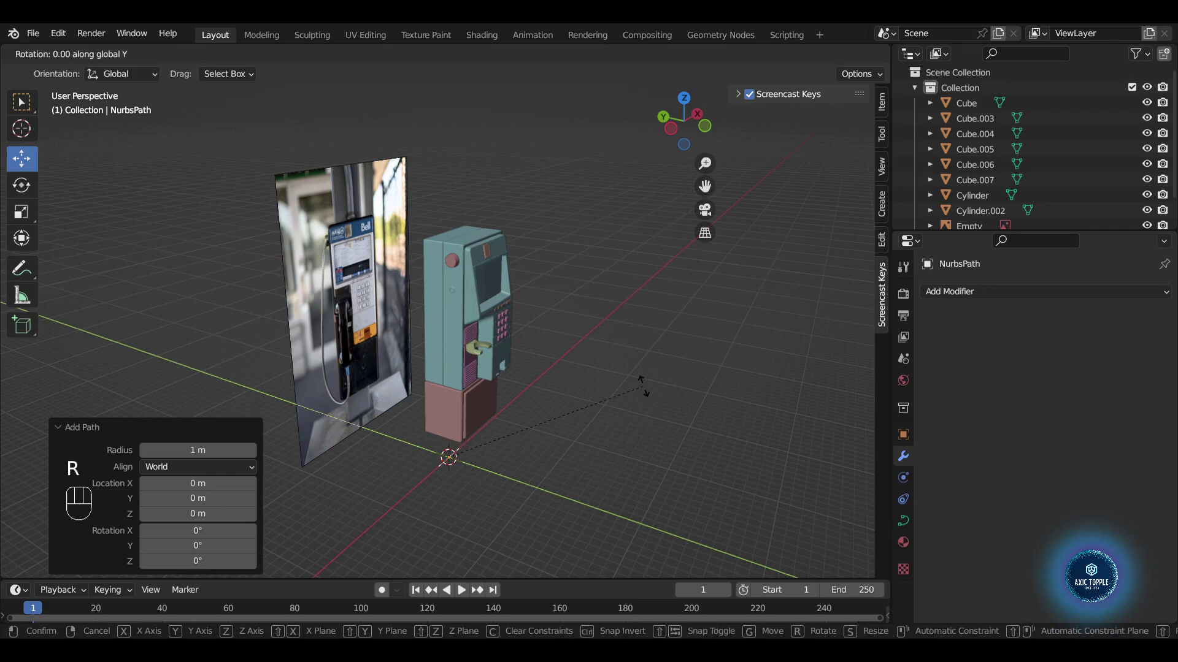
key(s)
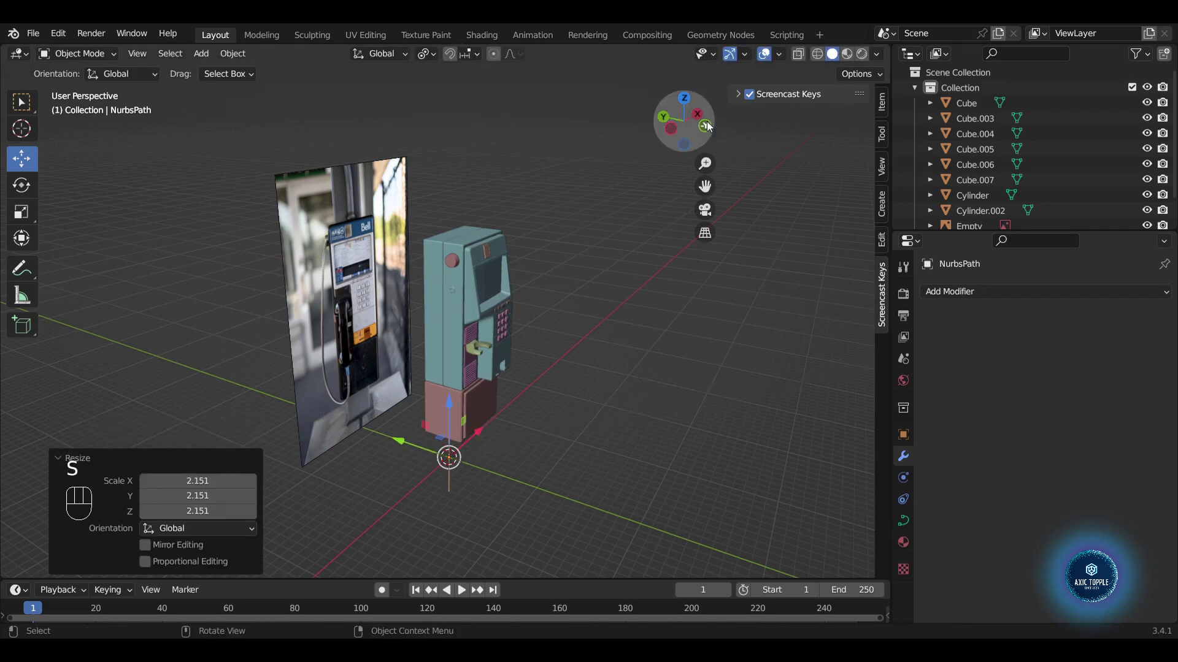
click(708, 133)
key(g)
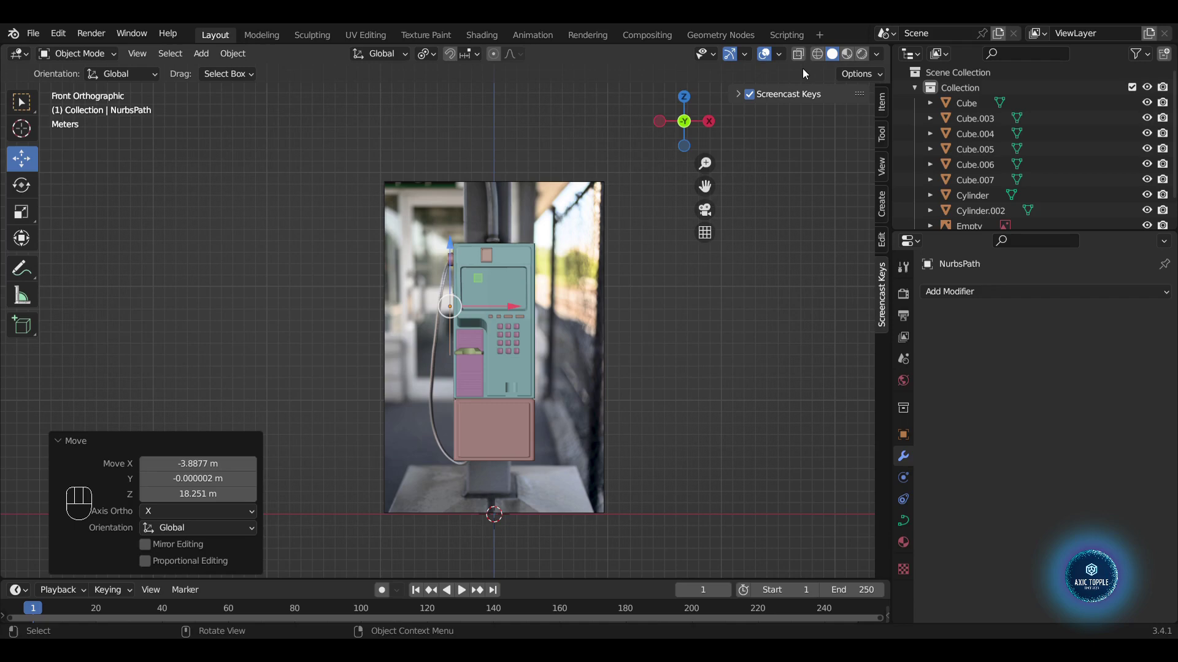
- With see-through shading, move the path's first control points onto the cord in the reference photo
click(818, 61)
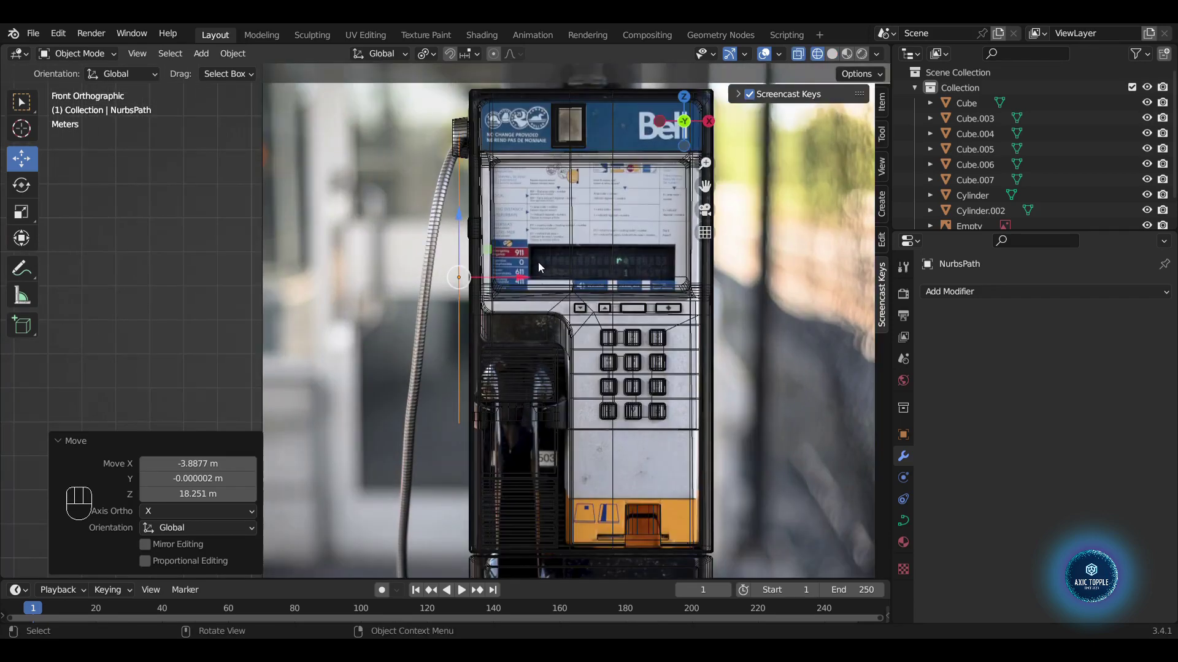
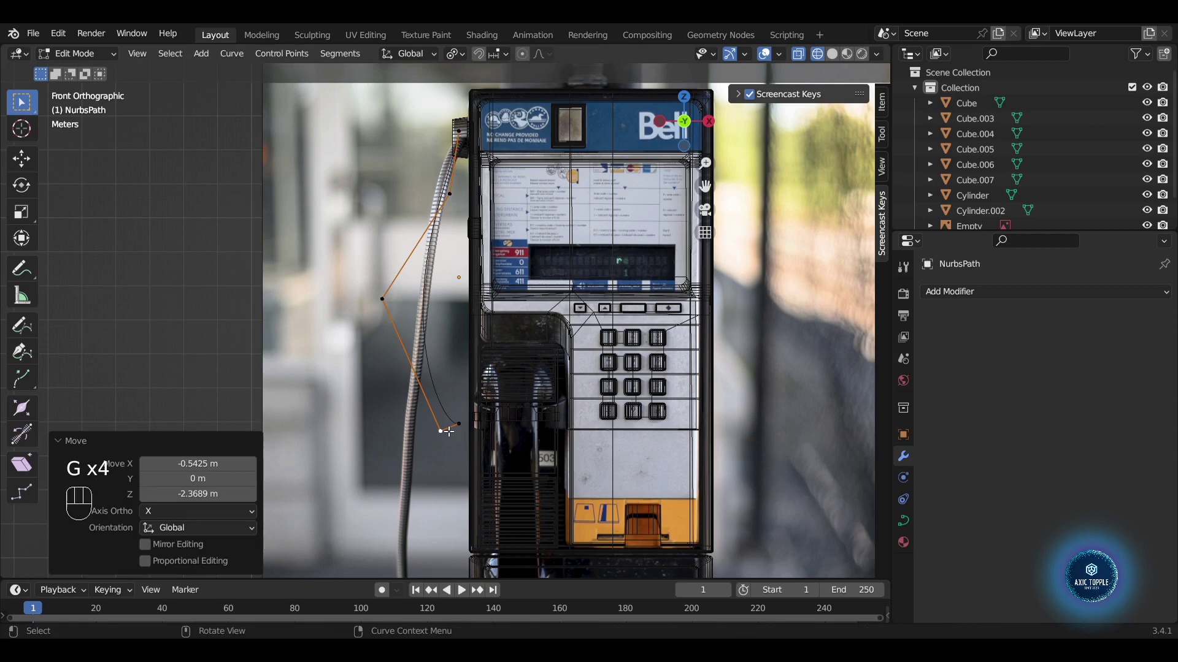
click(486, 299)
key(g)
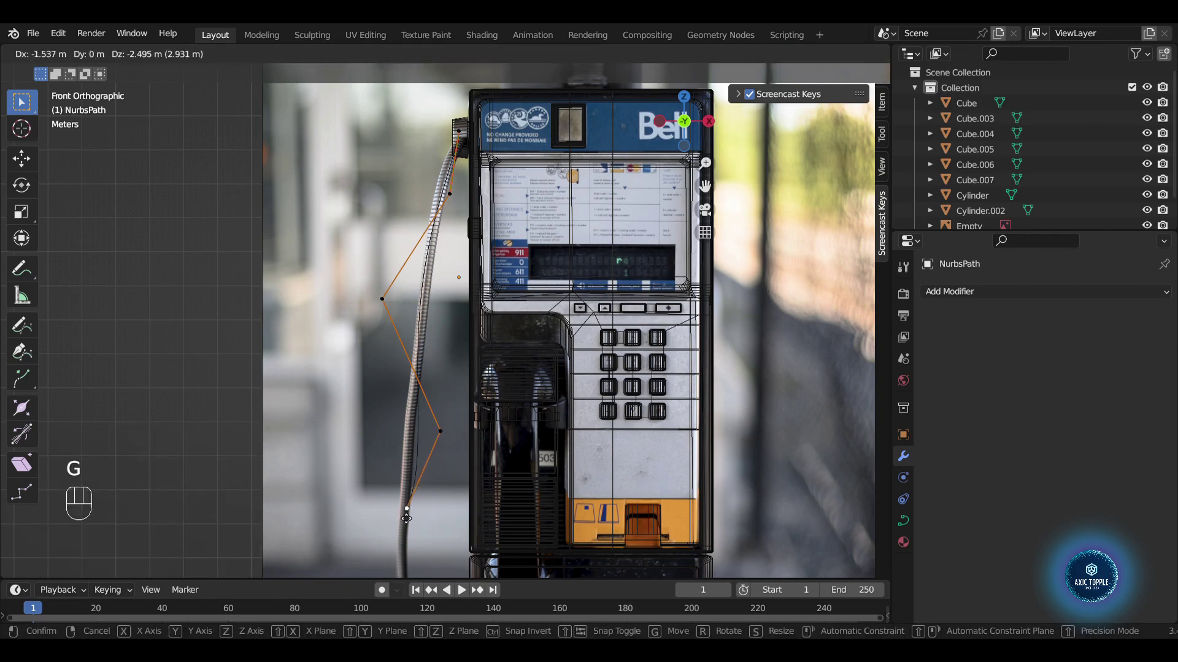
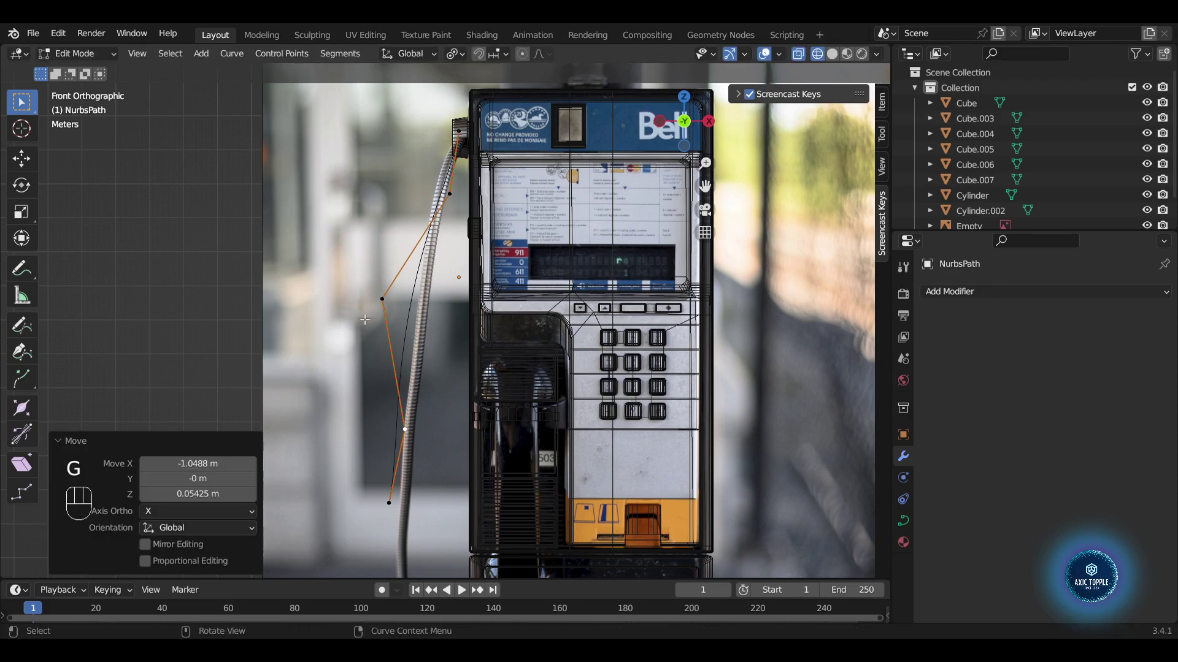
key(g)
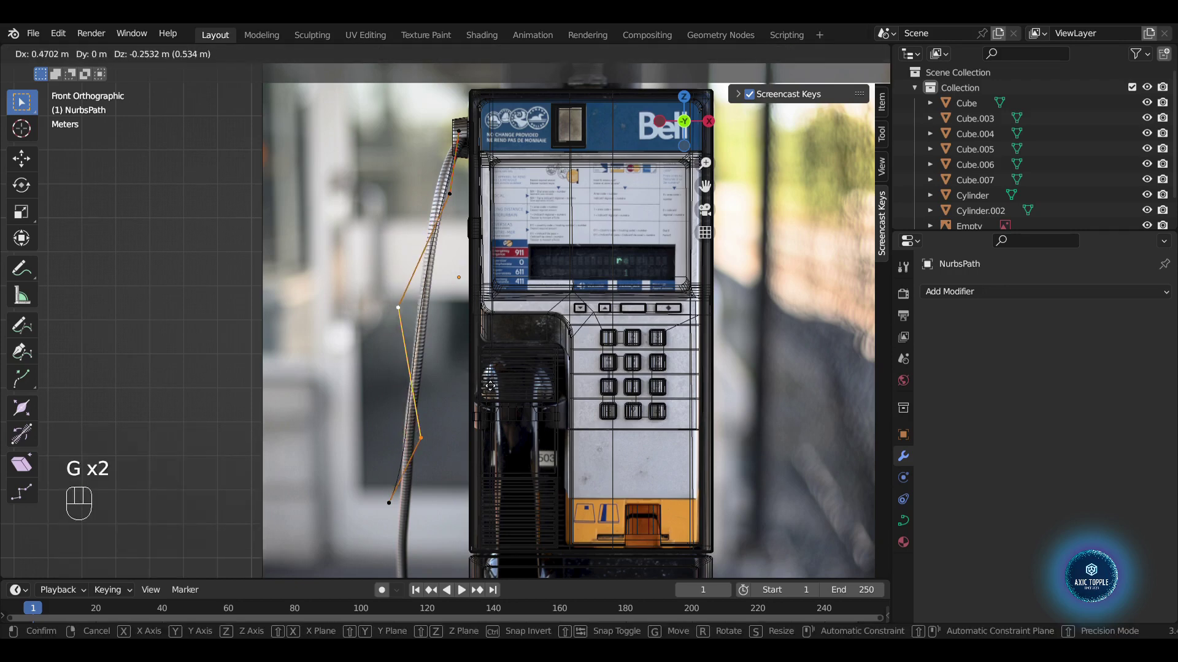
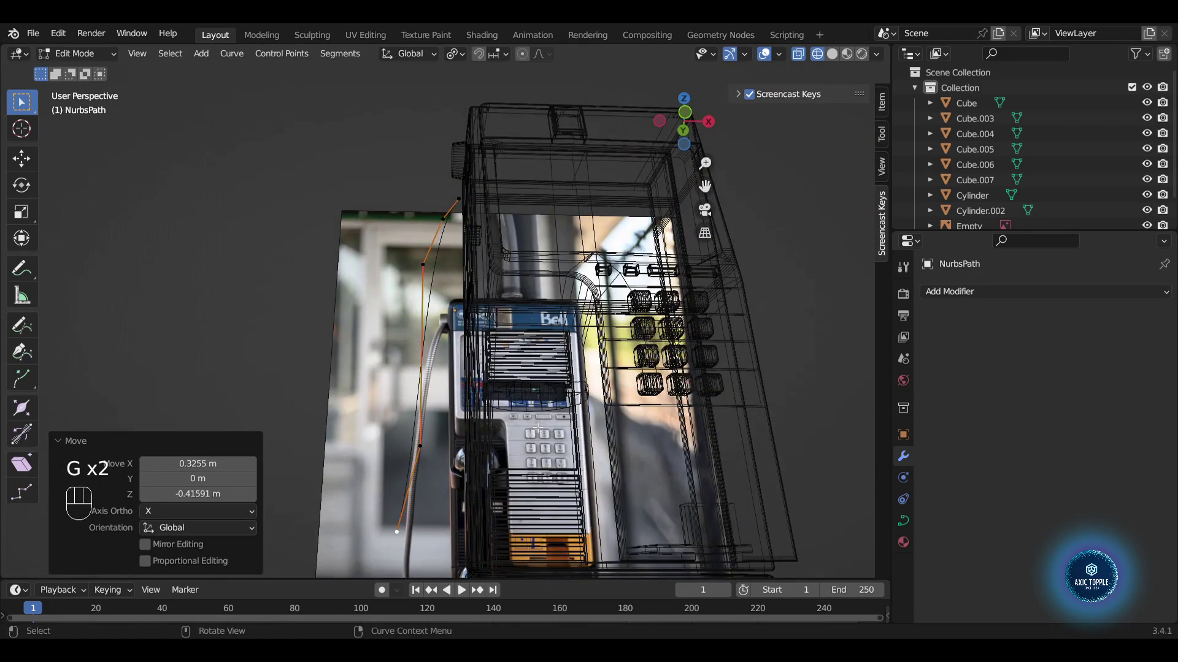
- Extend the path point by point so it traces the hanging cord down the photo
click(688, 121)
key(e)
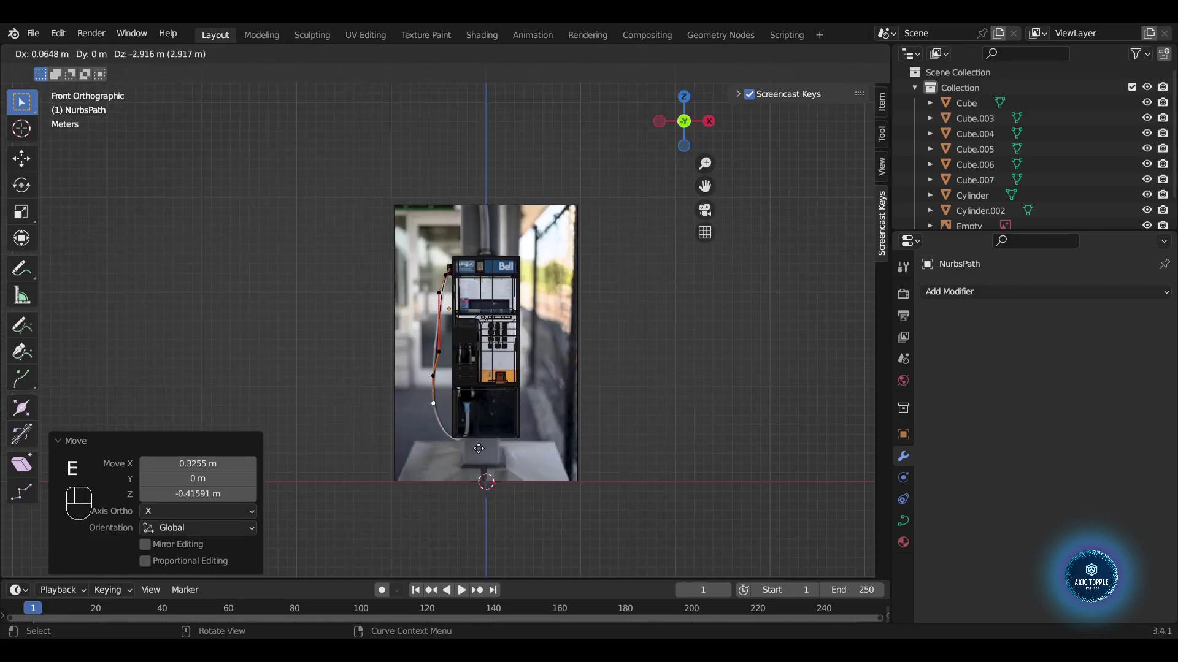
key(e)
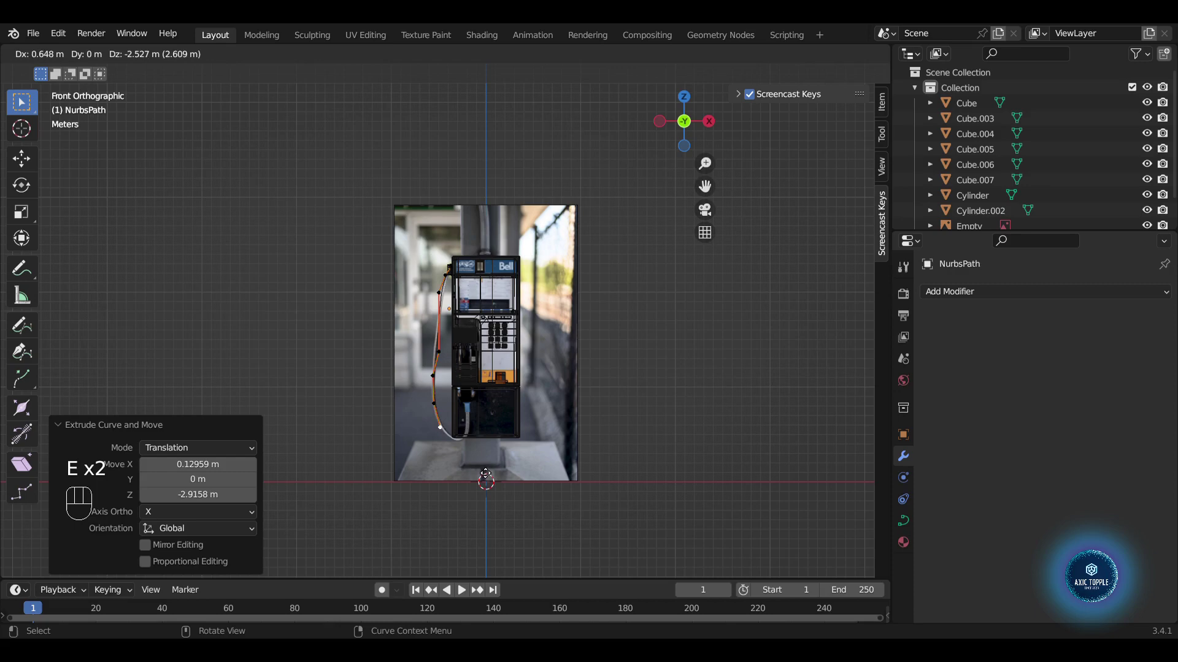
key(e)
key(e)
key(e)
key(e)
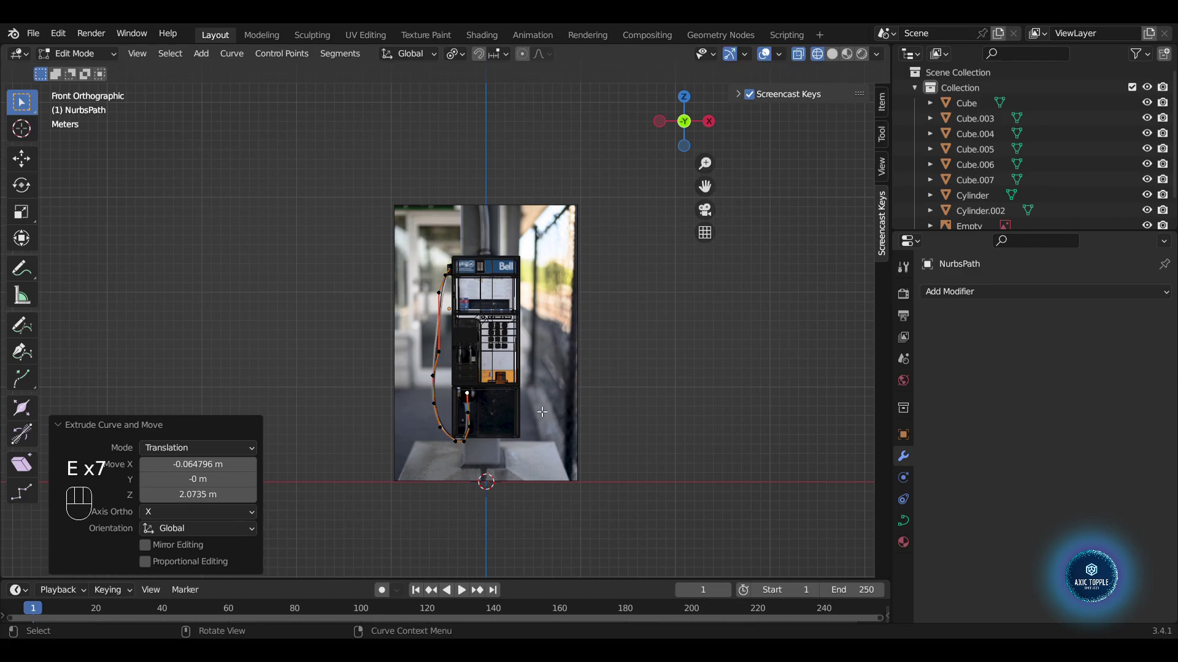
- From the Left view, set the path's origin and reposition it before returning to point editing
click(665, 126)
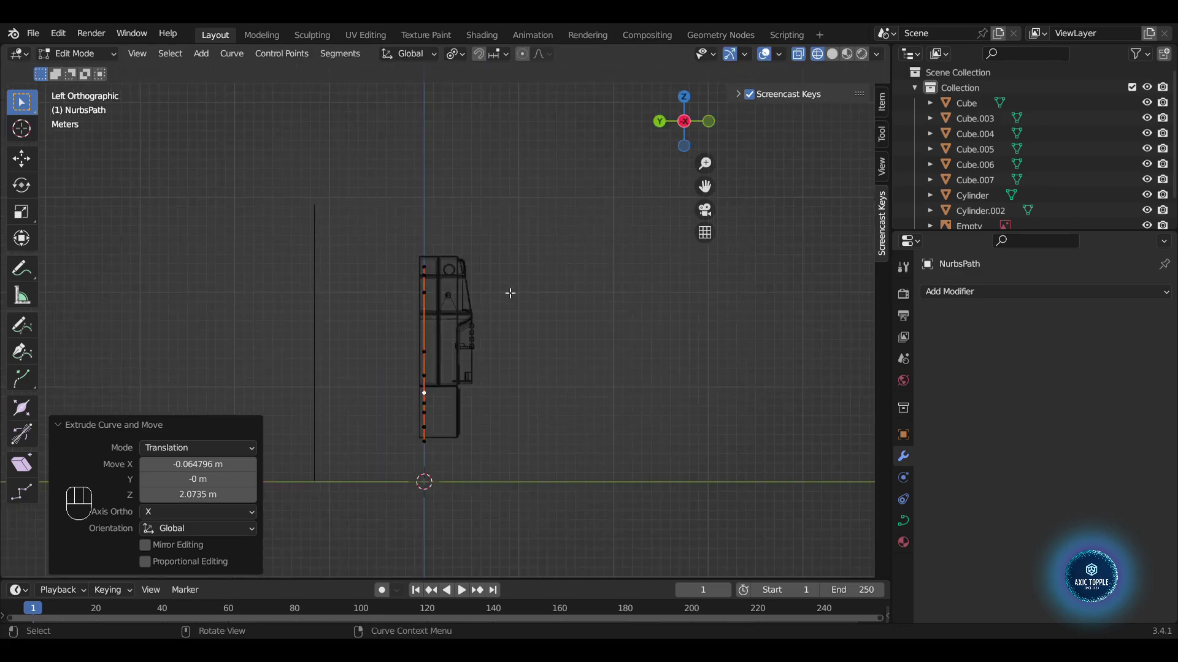
key(a)
key(g)
key(Tab)
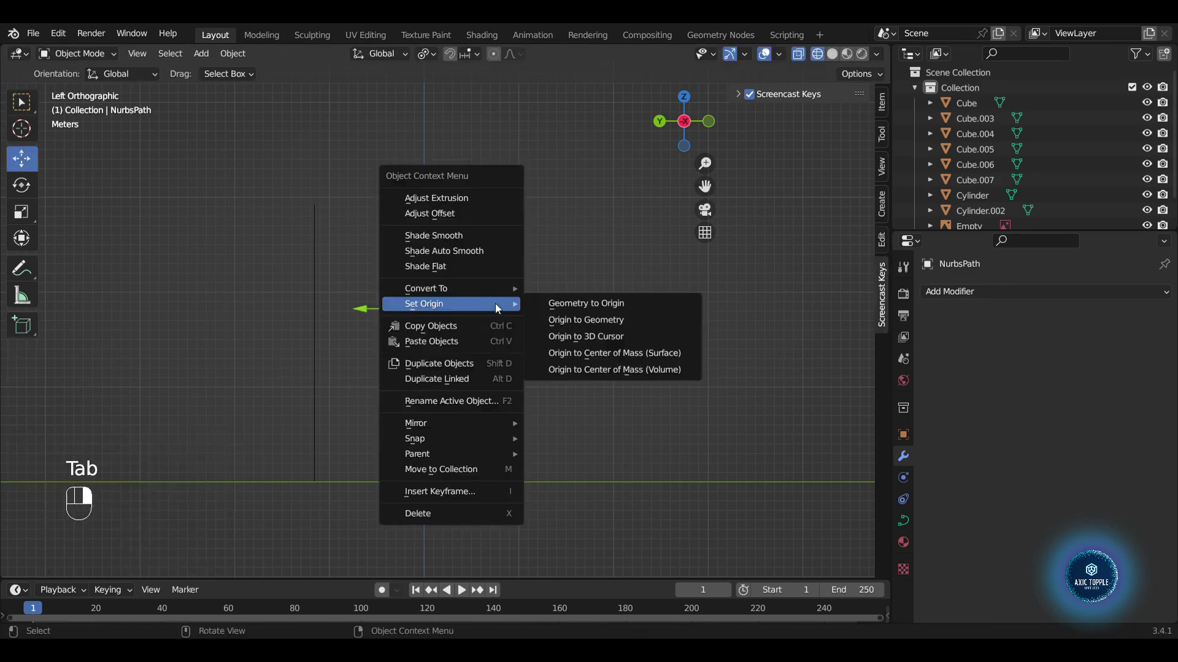
key(Tab)
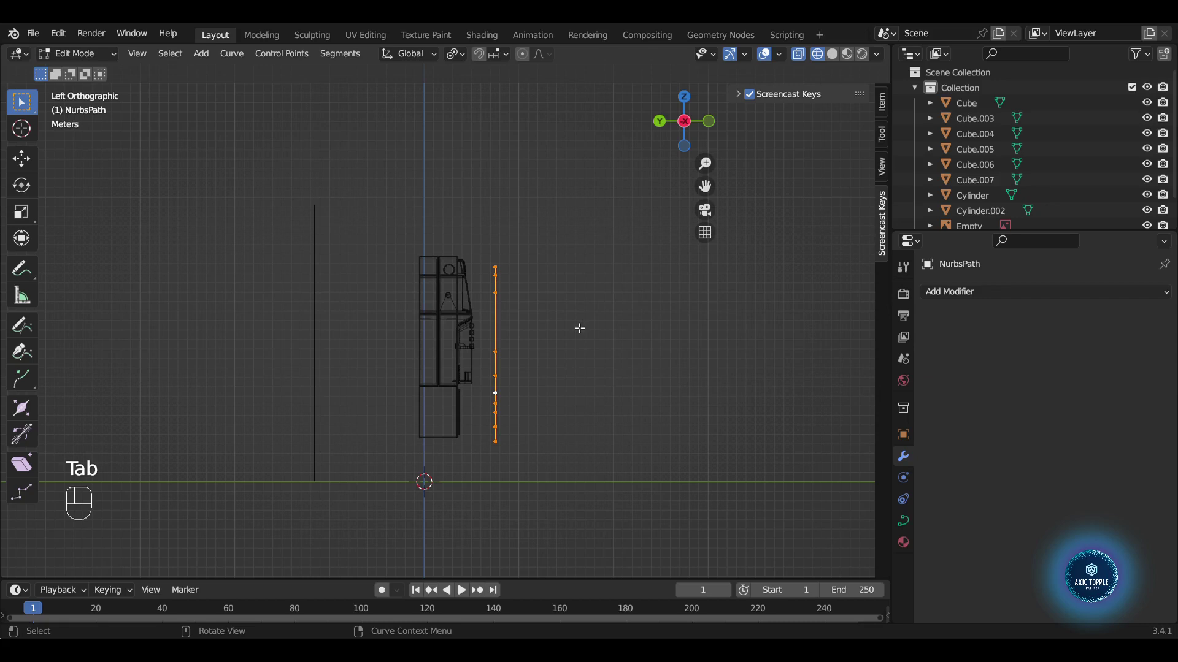
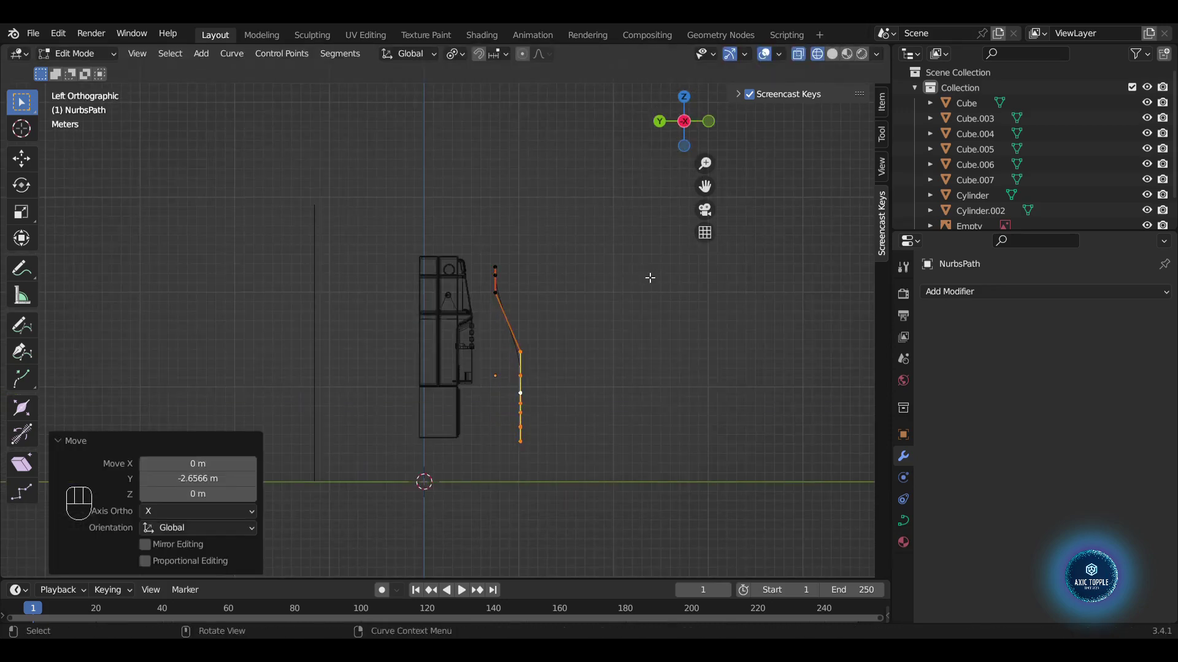
- Pull the top control points outward and slide them along Y to bend the cord's upper end
click(505, 293)
key(g)
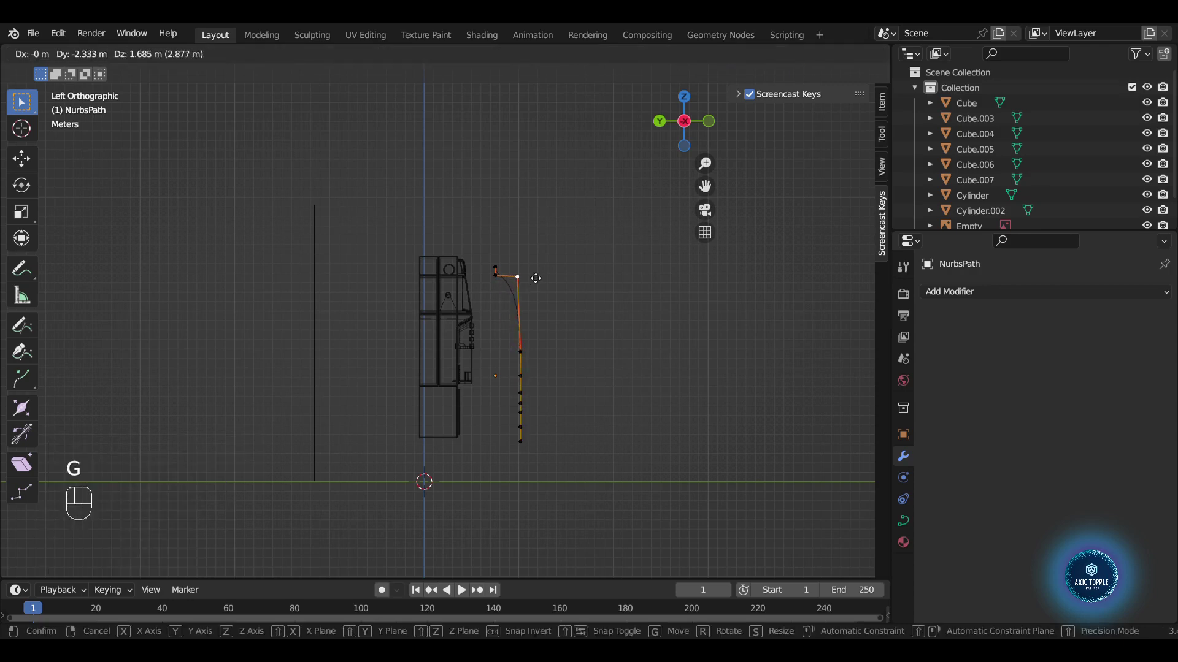
click(506, 281)
key(g)
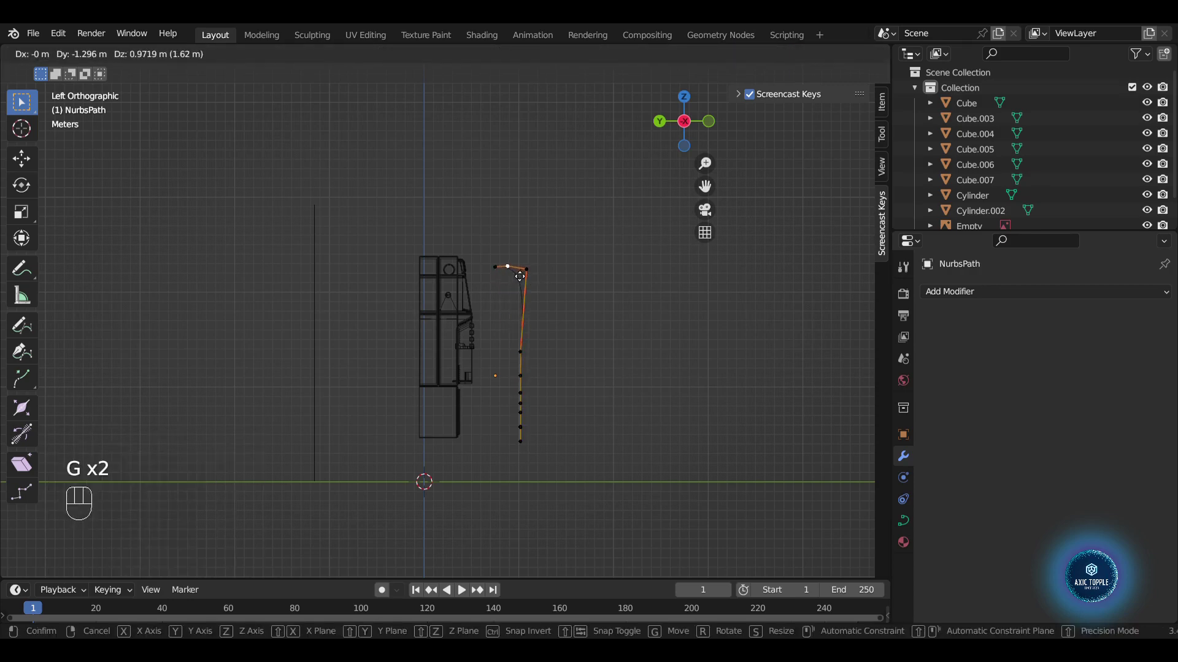
click(531, 272)
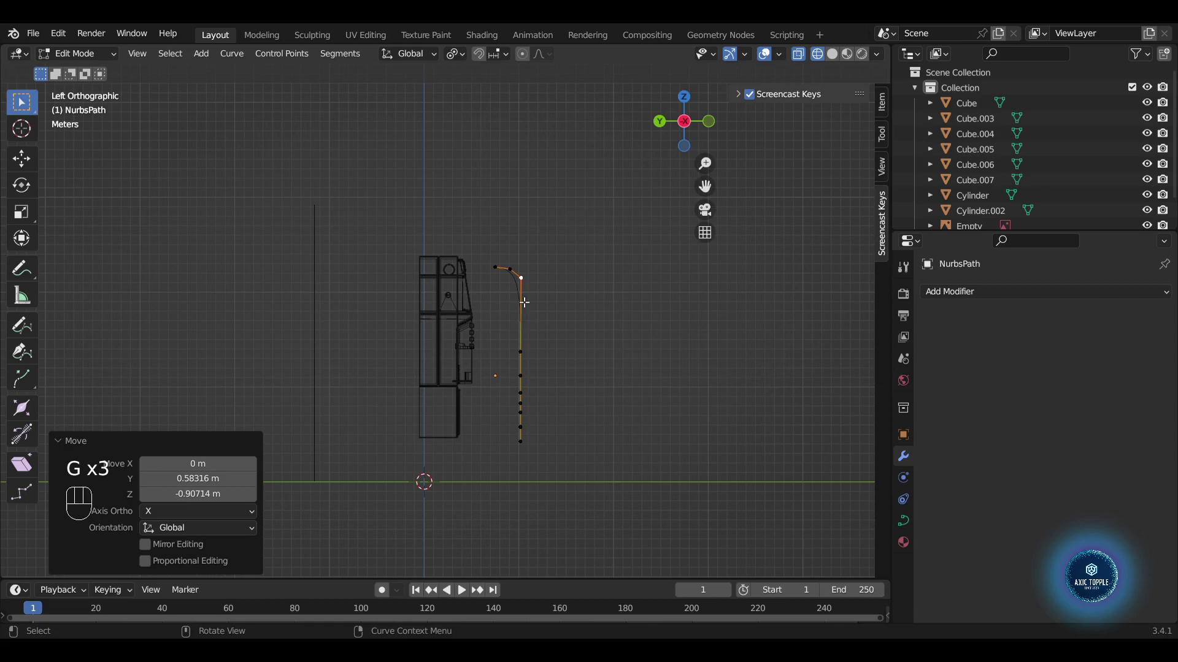
drag(575, 353, 543, 401)
drag(548, 384, 523, 470)
key(g)
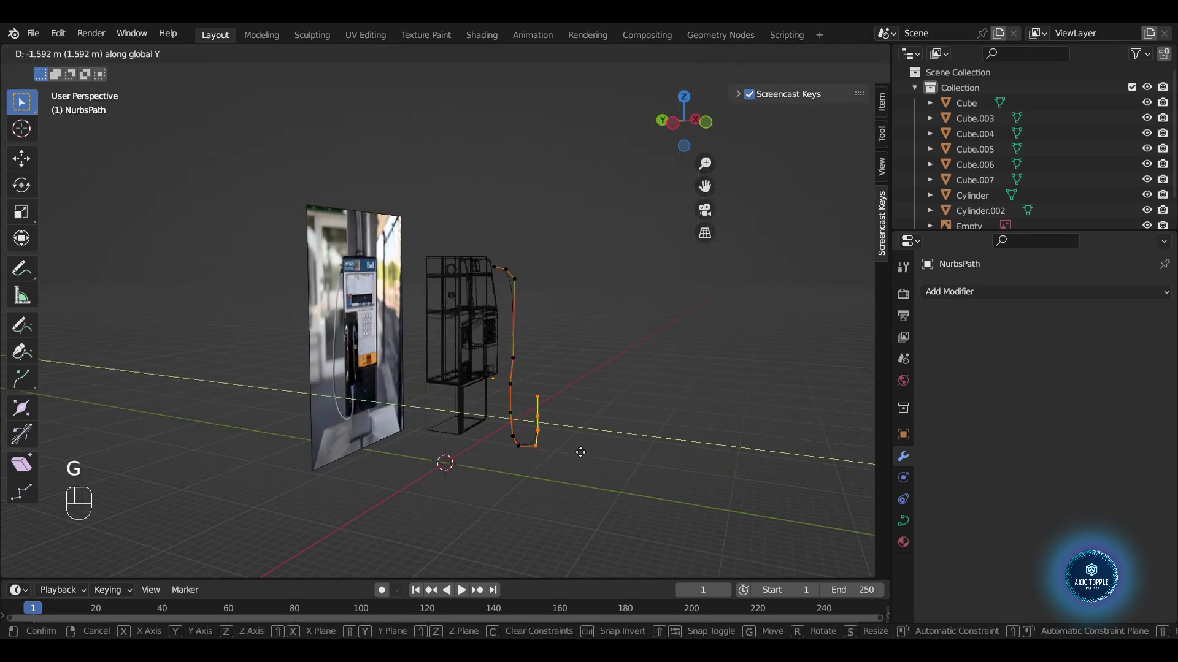
click(547, 392)
key(g)
- Move the lower control points along X to give the cord its curved 3D profile
drag(513, 391, 520, 403)
click(514, 366)
key(g)
drag(590, 352, 504, 366)
click(476, 389)
key(g)
key(g)
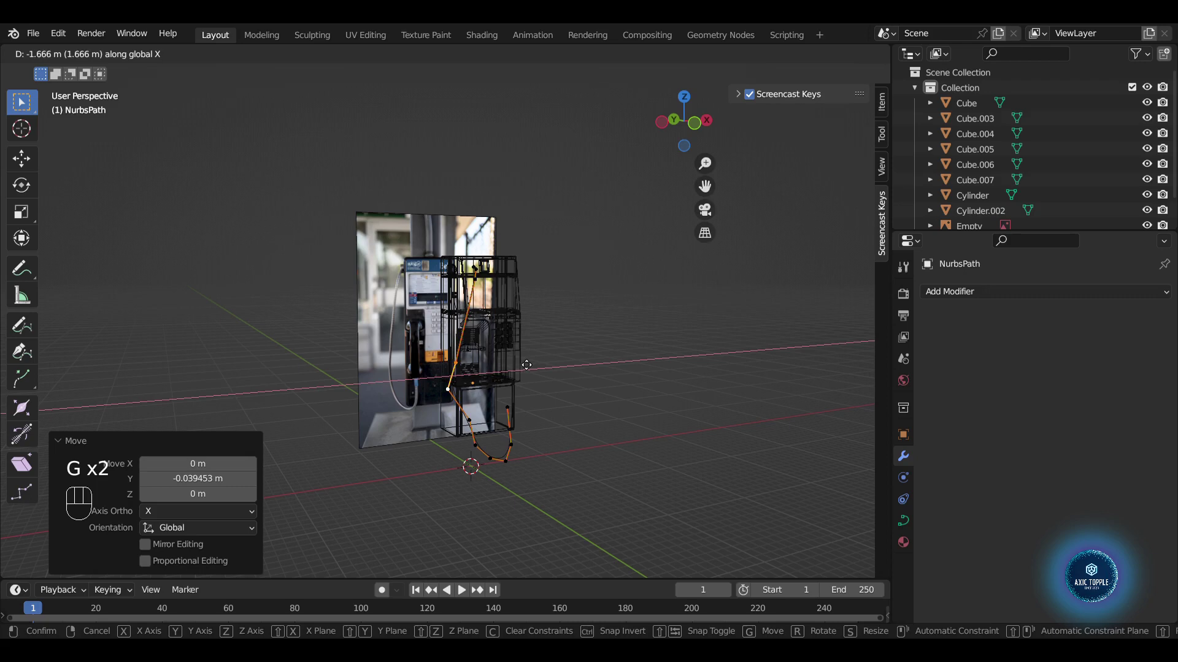
click(475, 424)
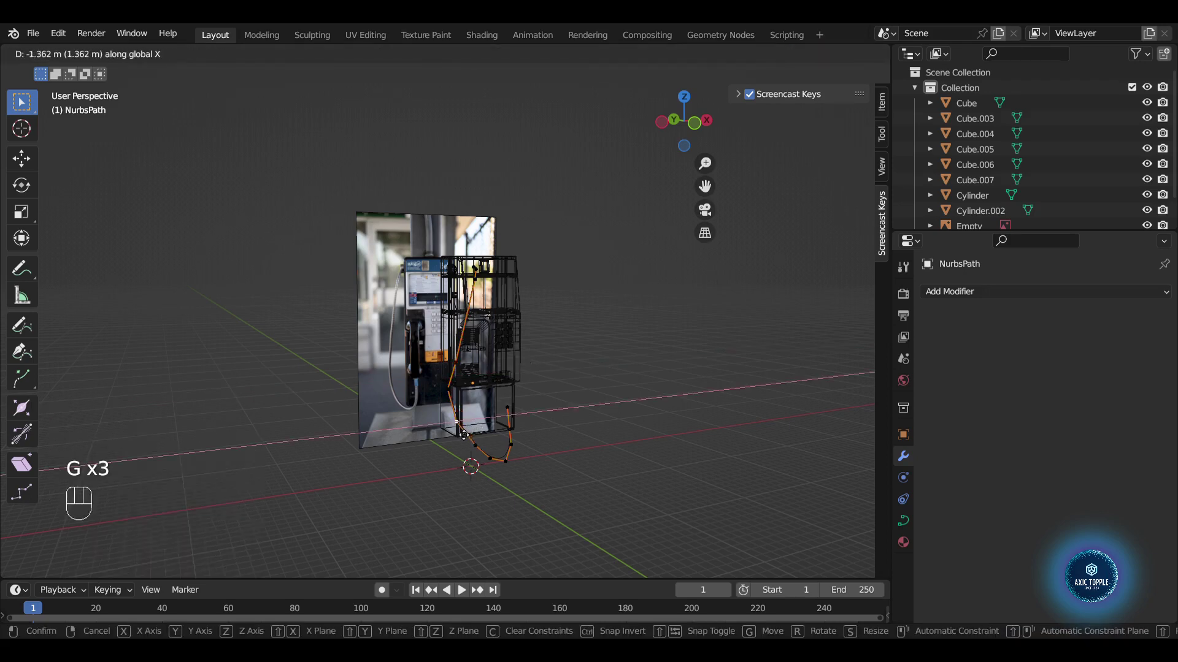
click(479, 451)
key(g)
- Return to object mode and select the payphone body objects around the finished cord curve
key(Tab)
drag(581, 396, 673, 405)
click(640, 374)
click(612, 290)
- Select the payphone body parts by inverting the selection and hide them
key(ctrl+i)
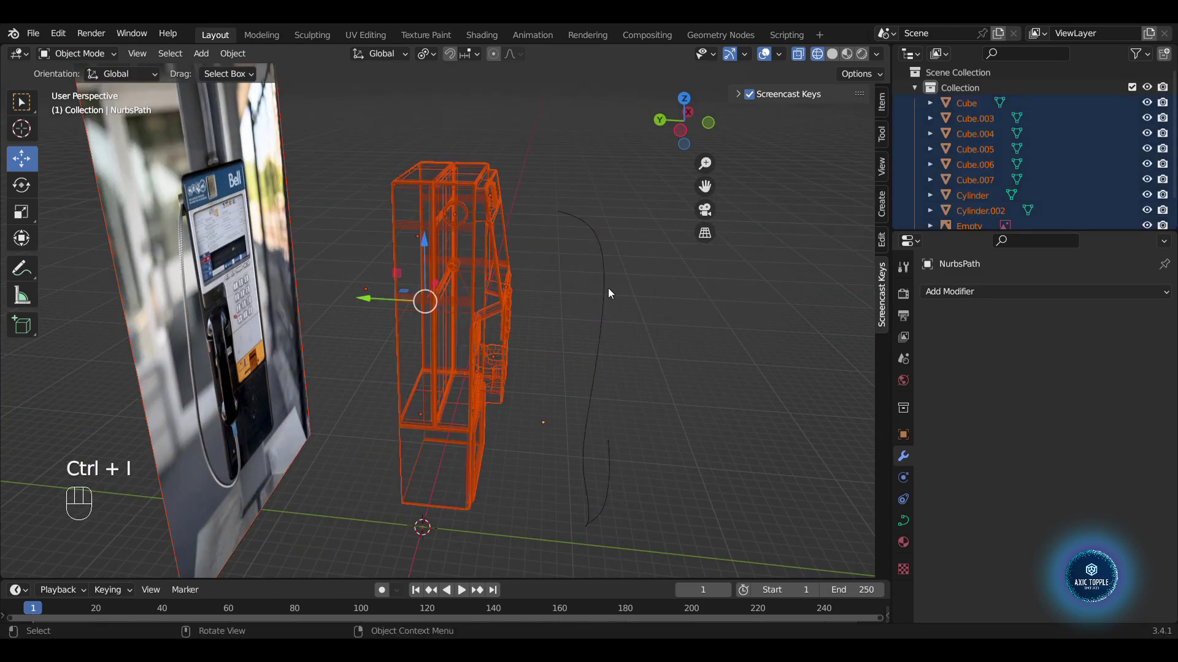
key(Tab)
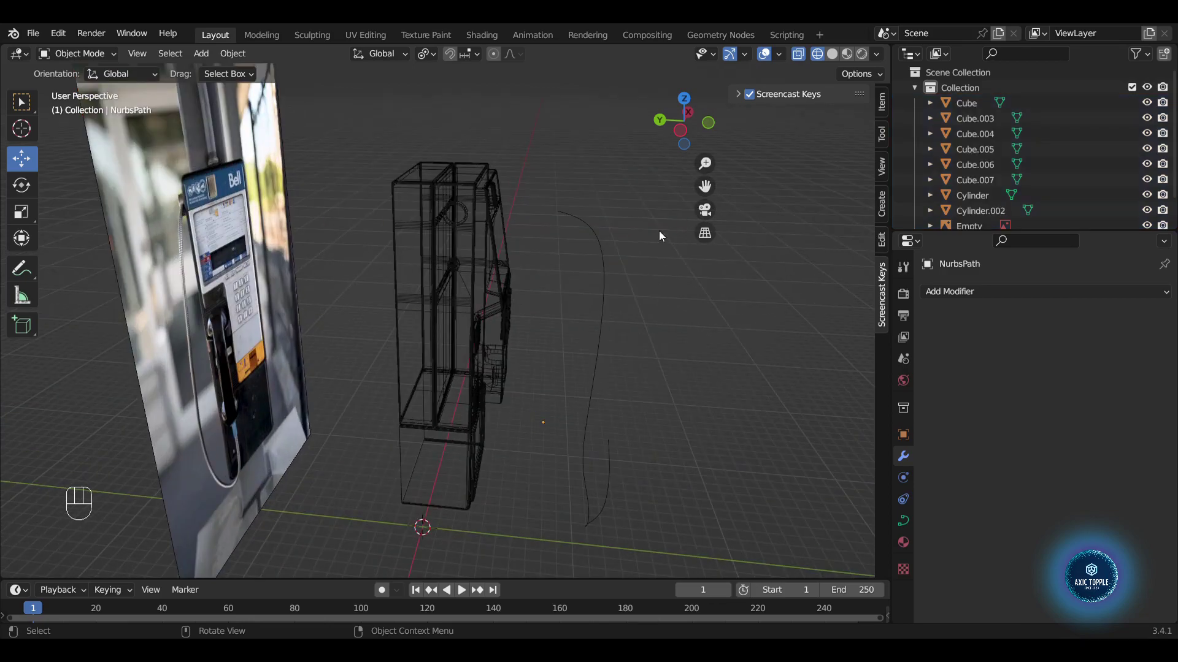
click(611, 290)
key(ctrl+i)
key(h)
- Select the cord curve and clear its location back to the world origin (Alt+G)
click(609, 292)
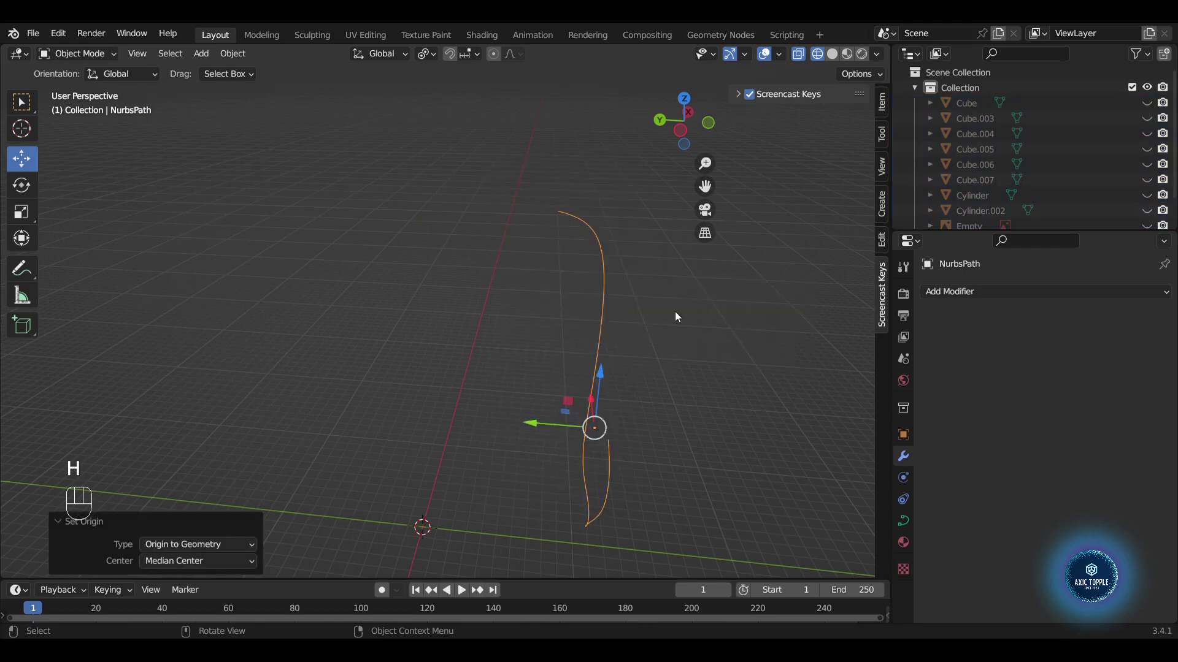
drag(666, 374, 538, 373)
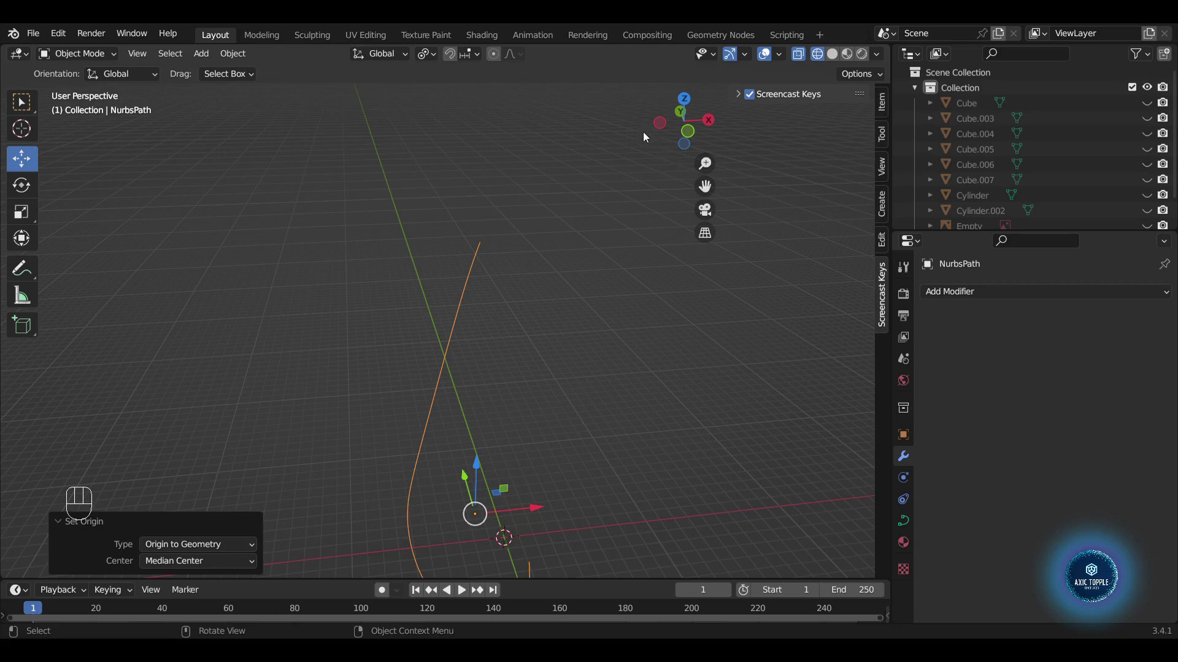
key(alt+g)
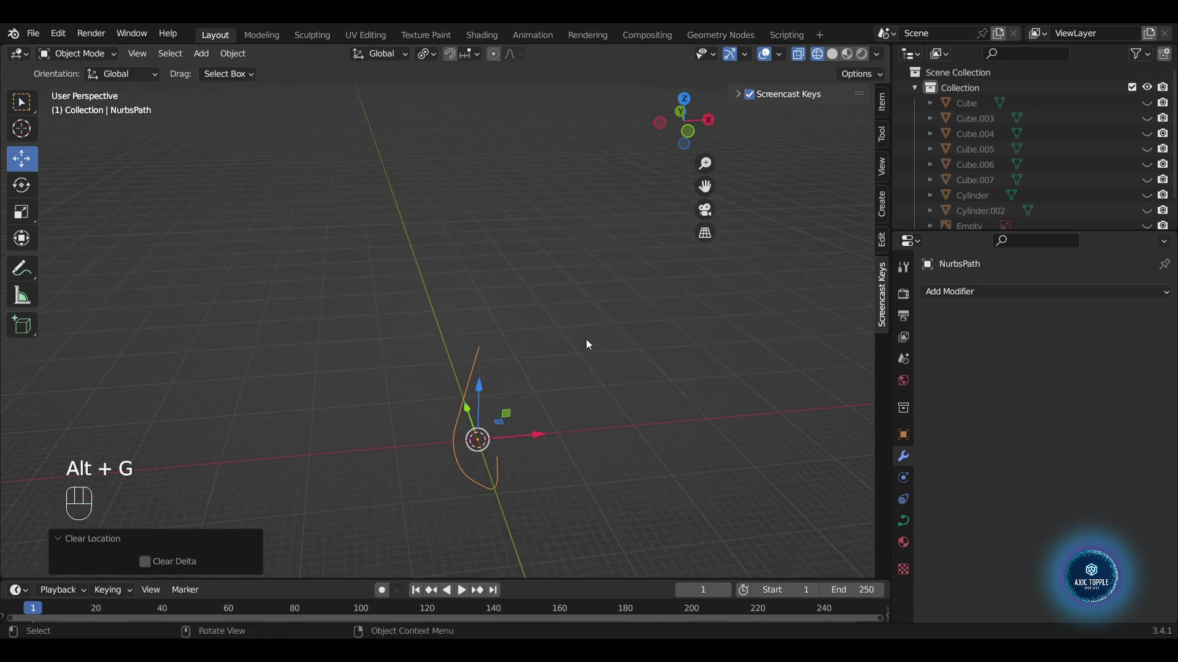
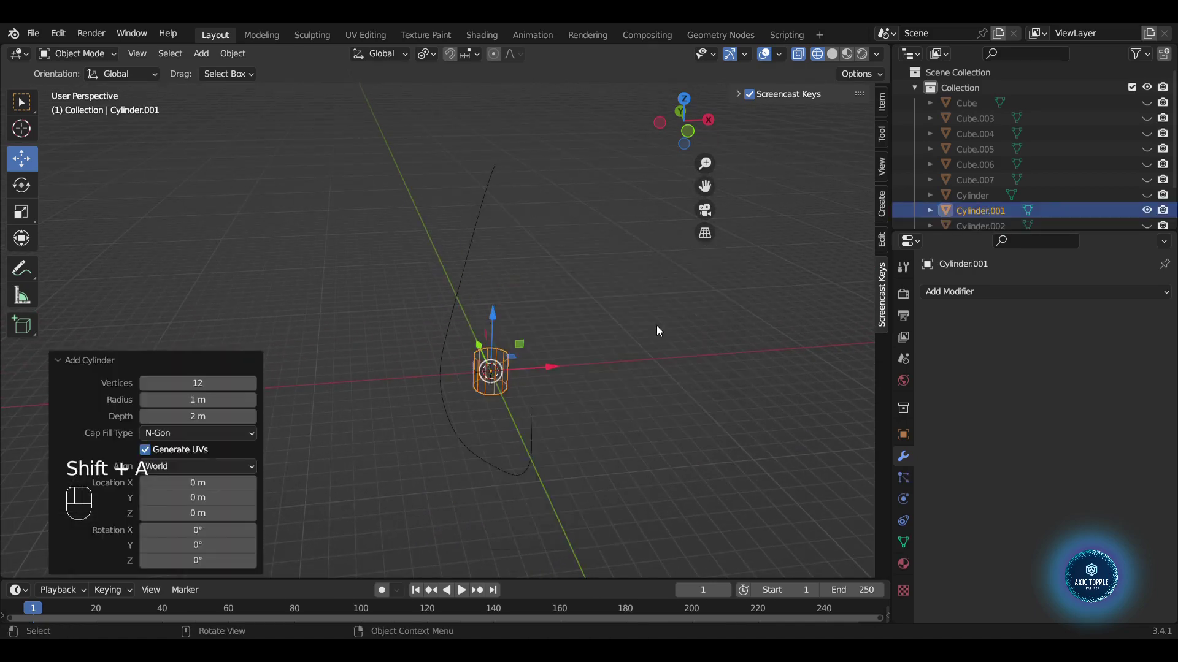
- Edit Cylinder.001 and add two loop cuts around its middle
click(833, 59)
drag(682, 436, 493, 433)
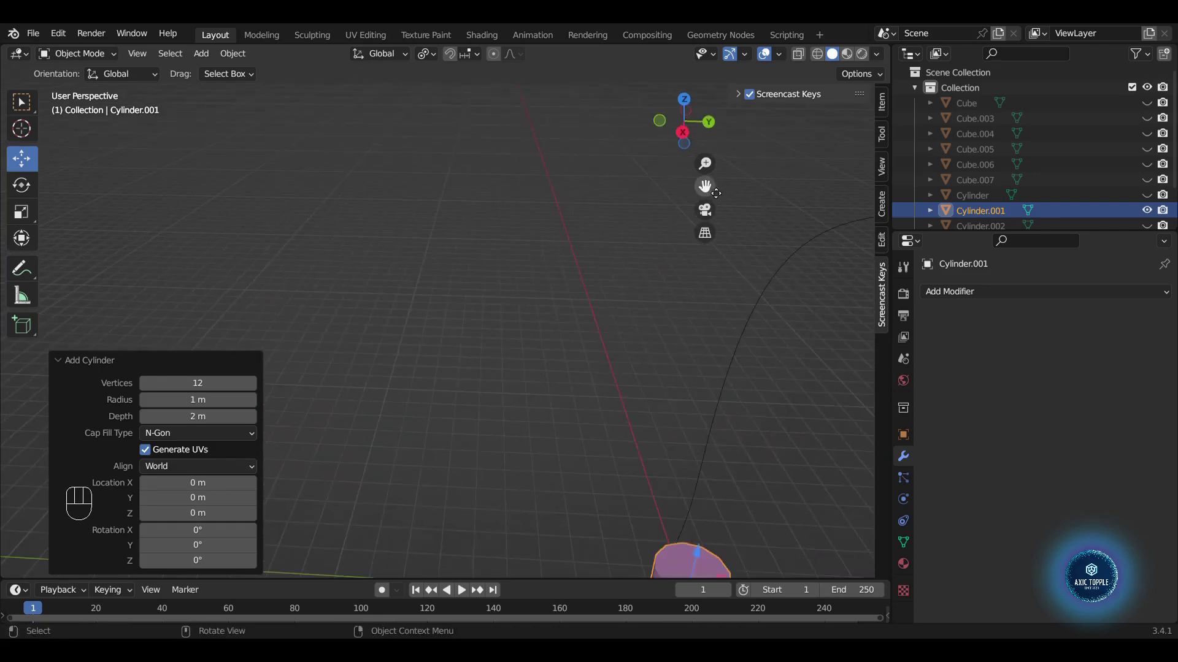
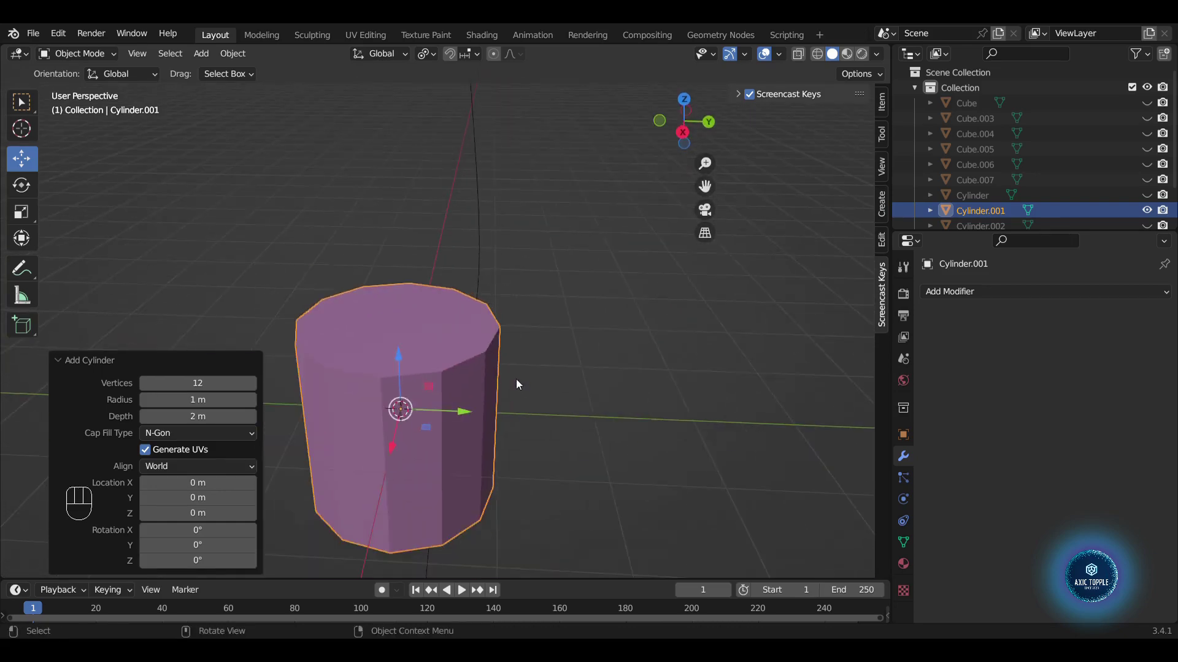
drag(530, 403, 684, 374)
key(Tab)
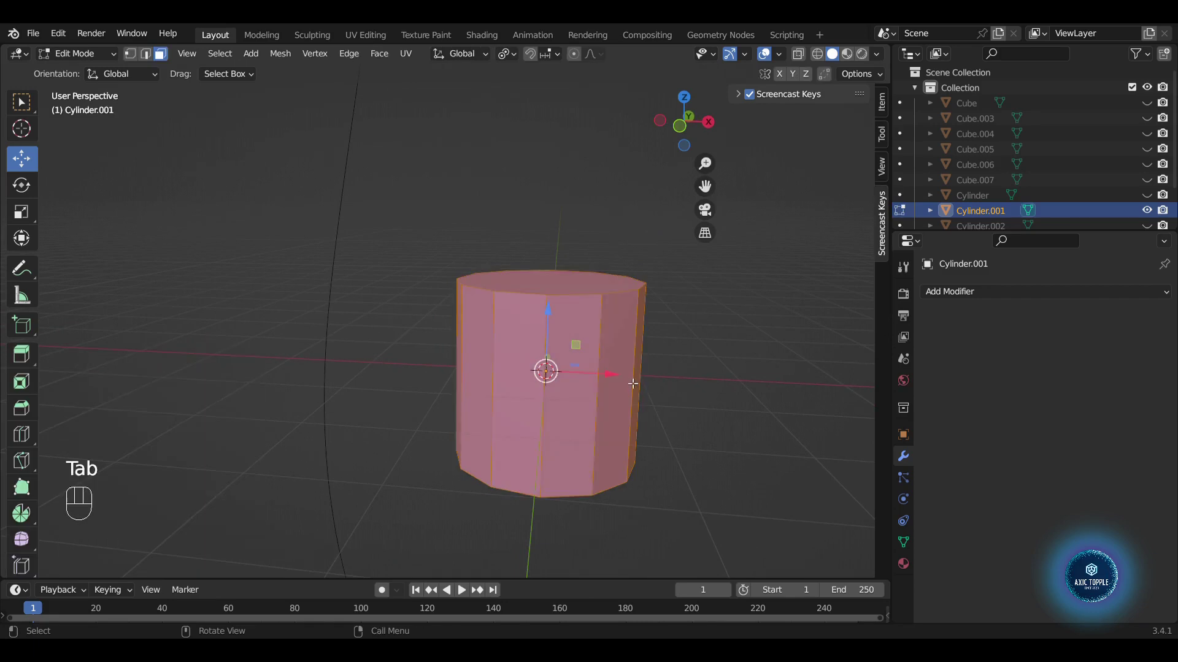
key(ctrl+r)
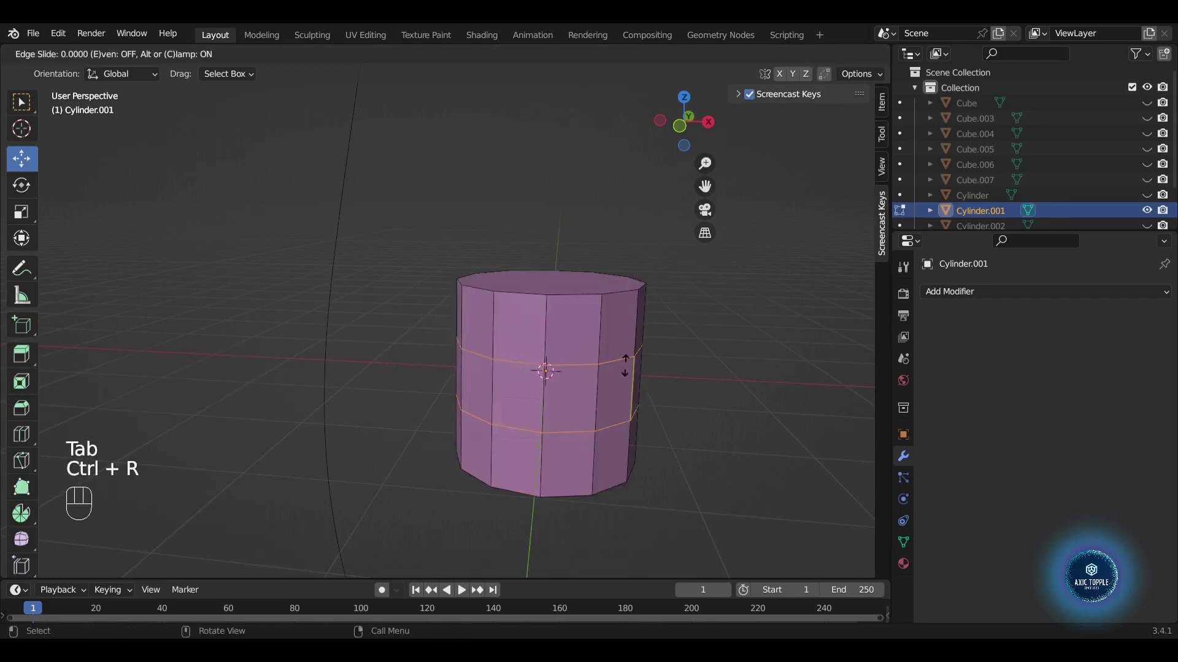
key(2)
drag(737, 342, 700, 350)
- Move the top loop up toward the rim and the bottom loop down along Z
click(618, 366)
key(g)
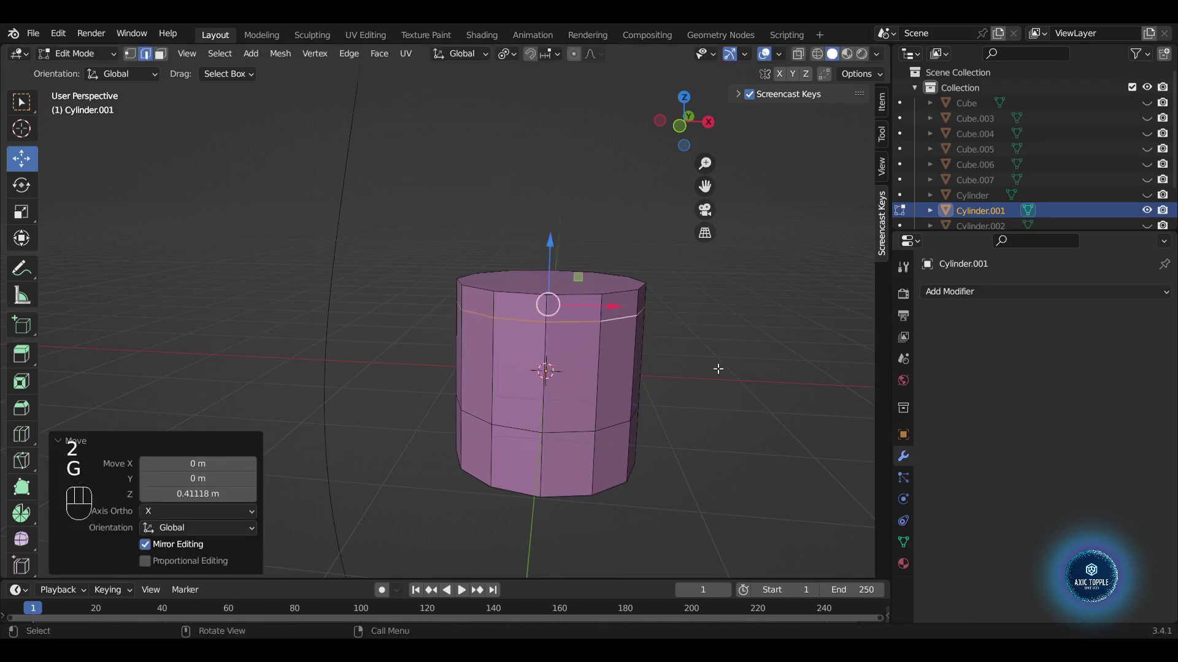
key(g)
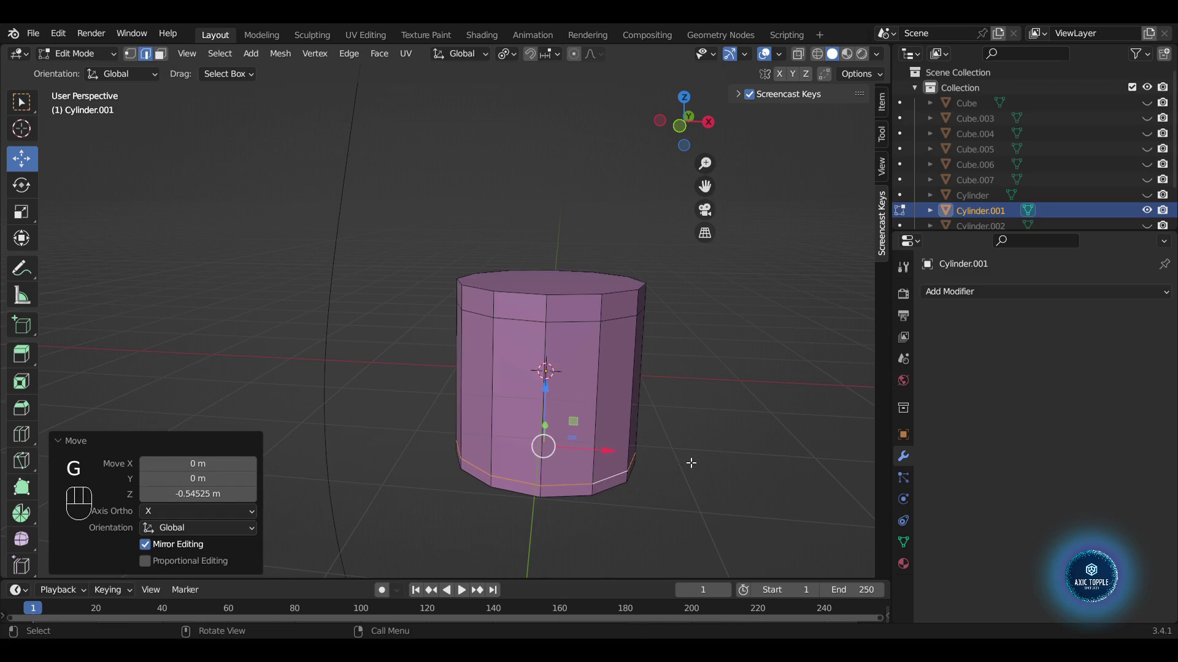
key(g)
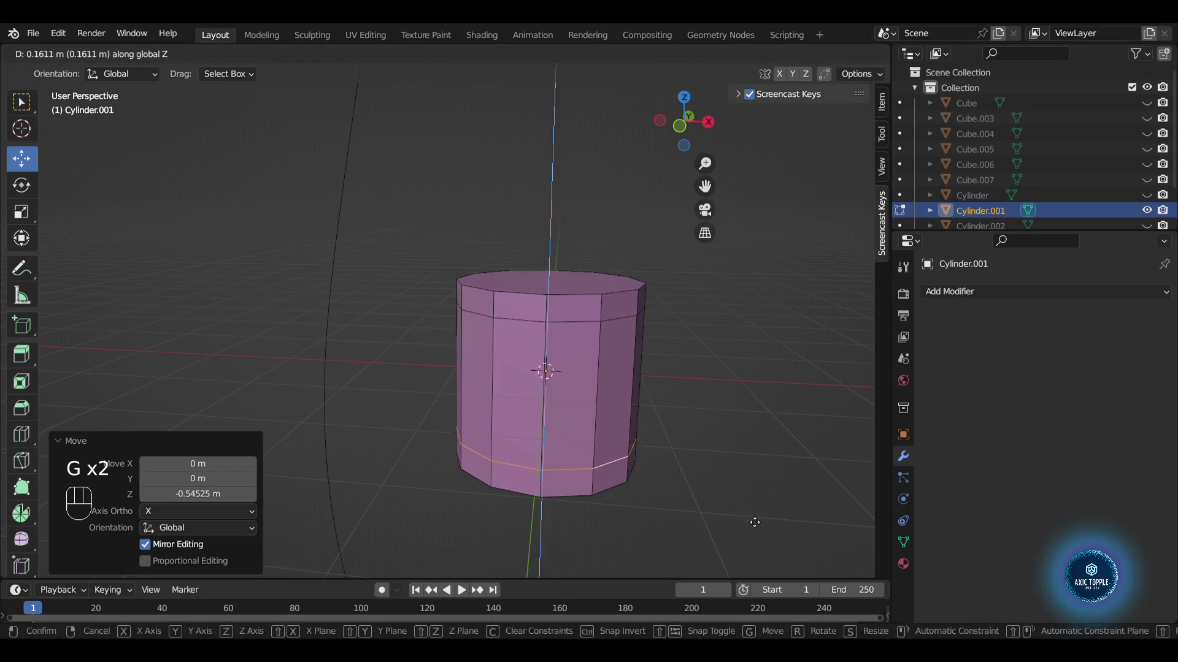
- Select the ring of middle faces and scale the band outward, leaving a narrower top rim
key(3)
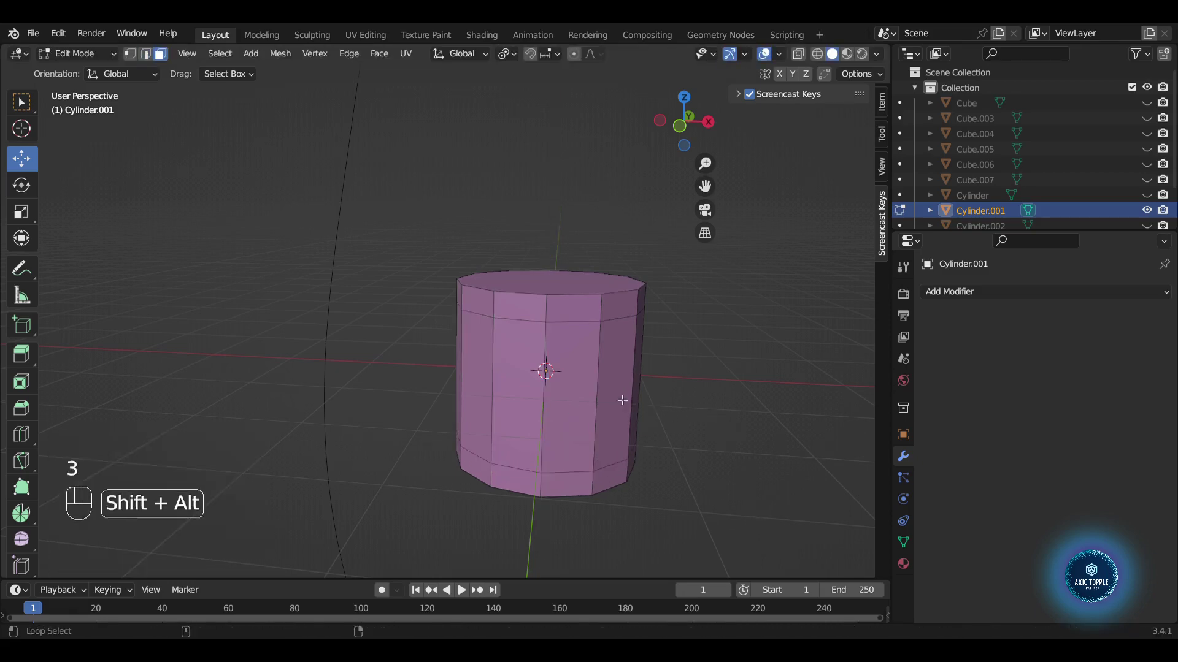
click(597, 394)
key(e)
key(s)
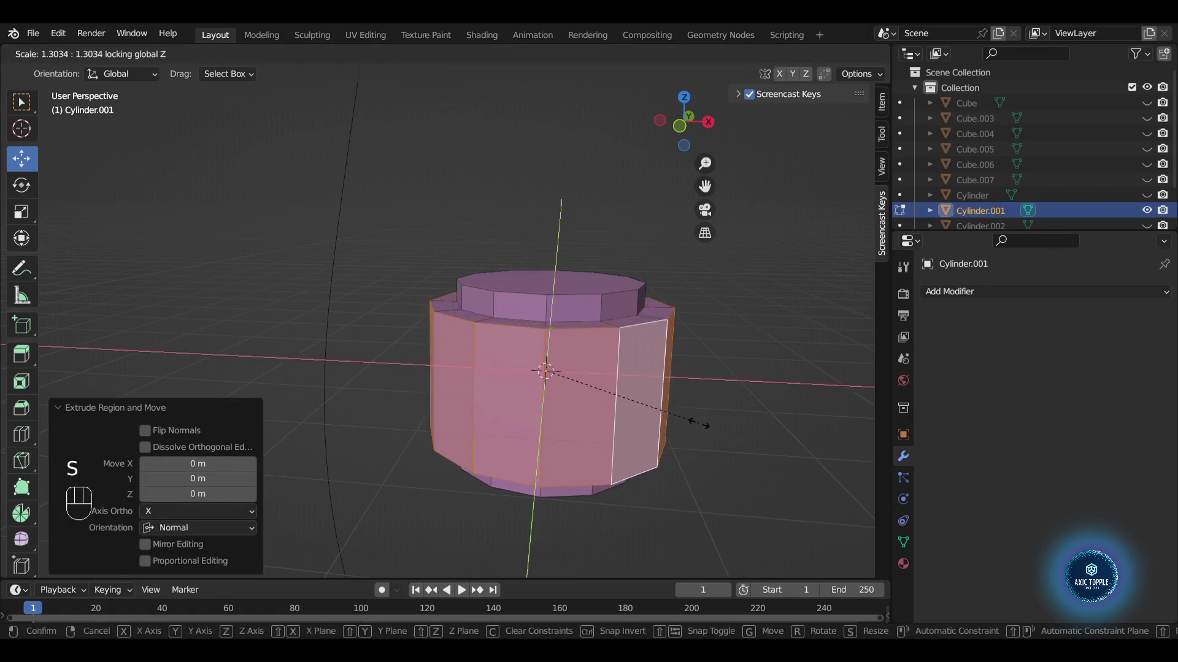
key(Tab)
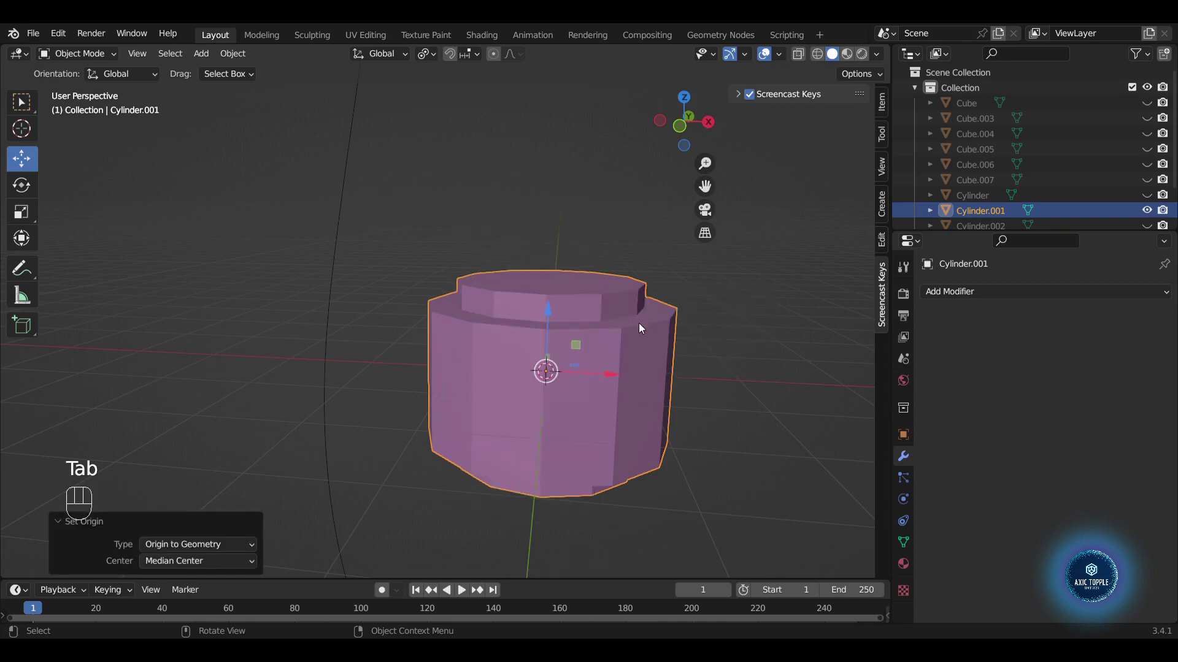
- Flatten the cylinder by scaling it down along Z
key(s)
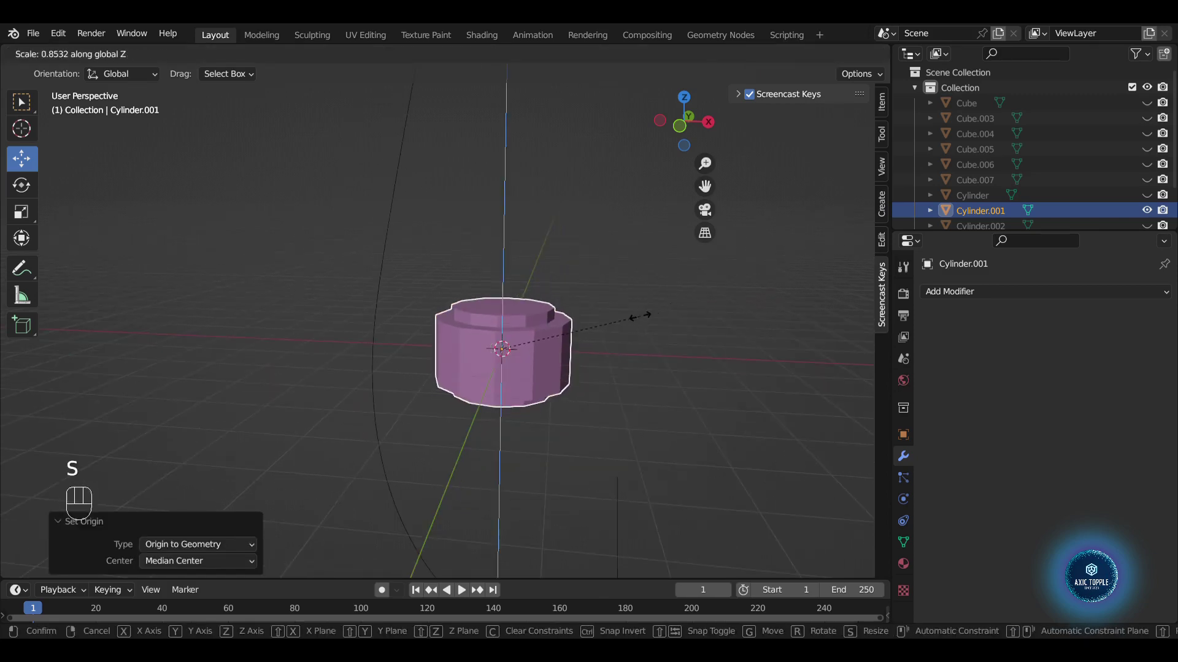
key(Tab)
key(Tab)
- Add an Array modifier fitted to NurbsPath with relative Z offset 1, then add a Curve modifier
click(534, 357)
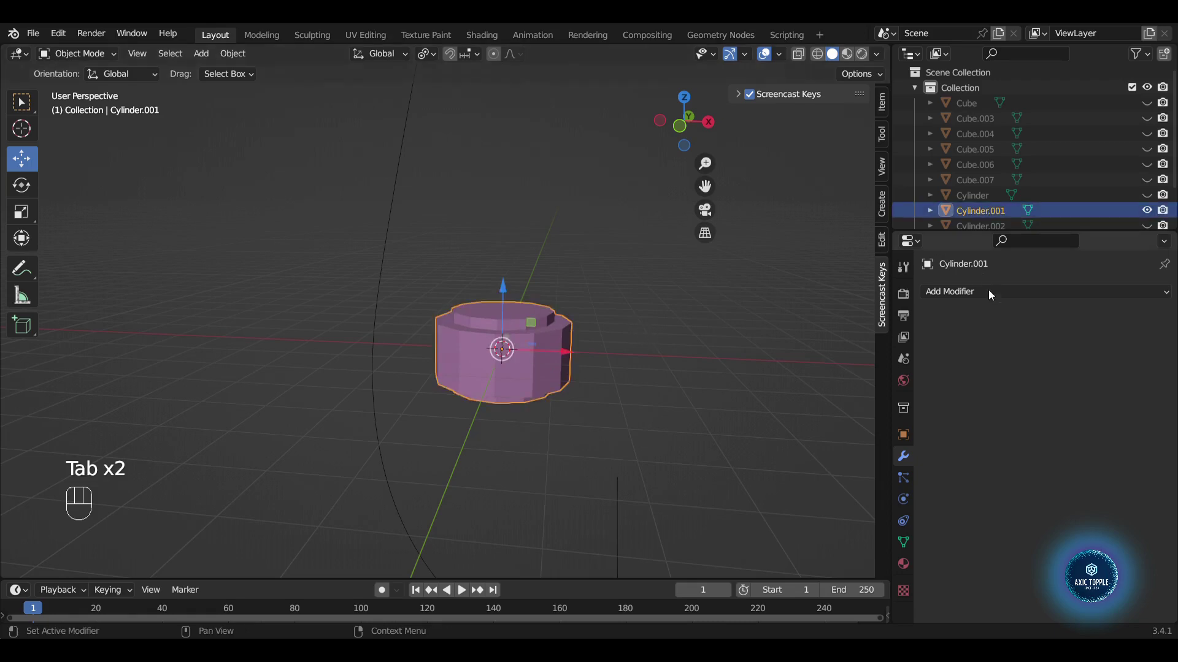
drag(991, 296, 877, 336)
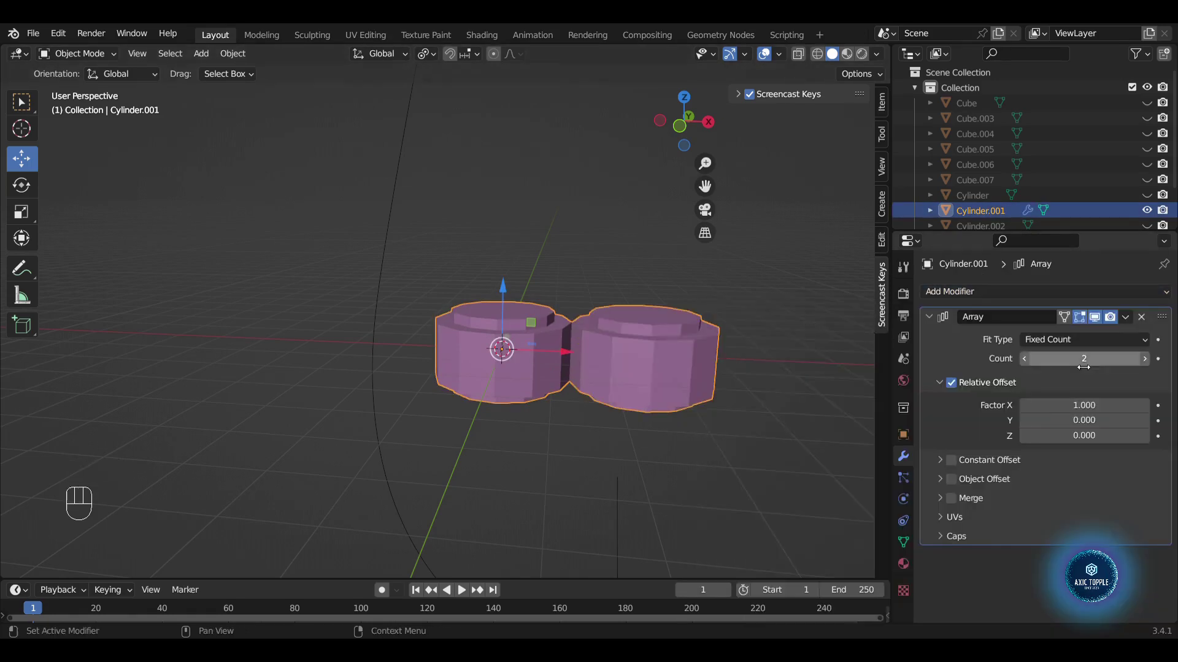
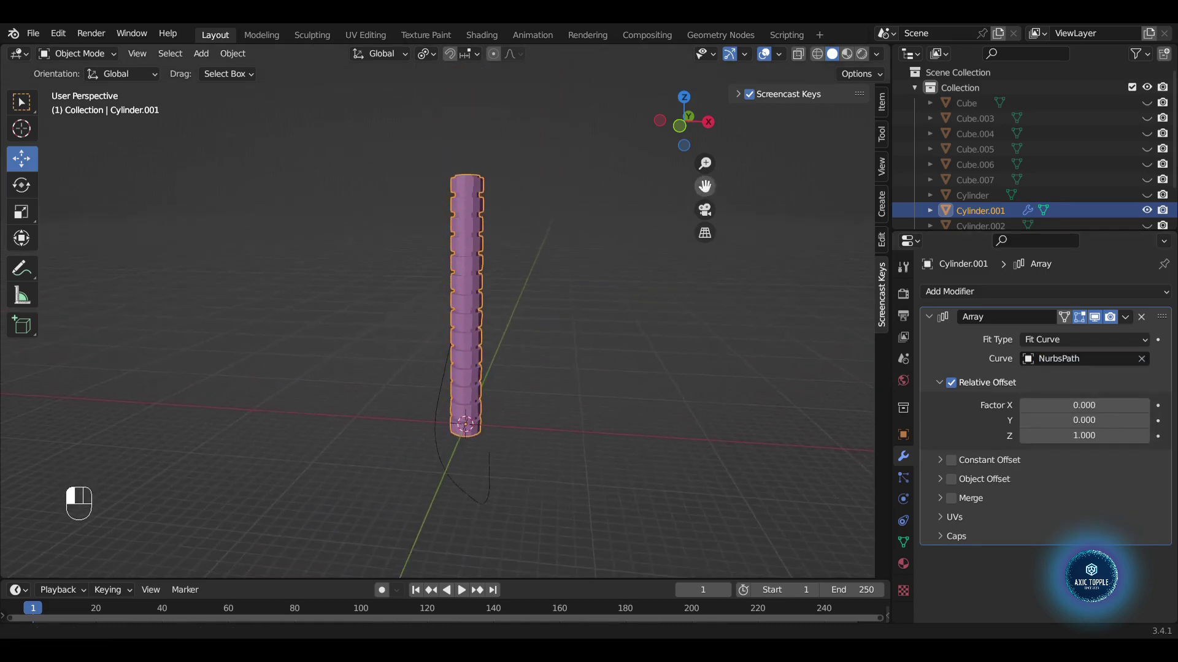
key(s)
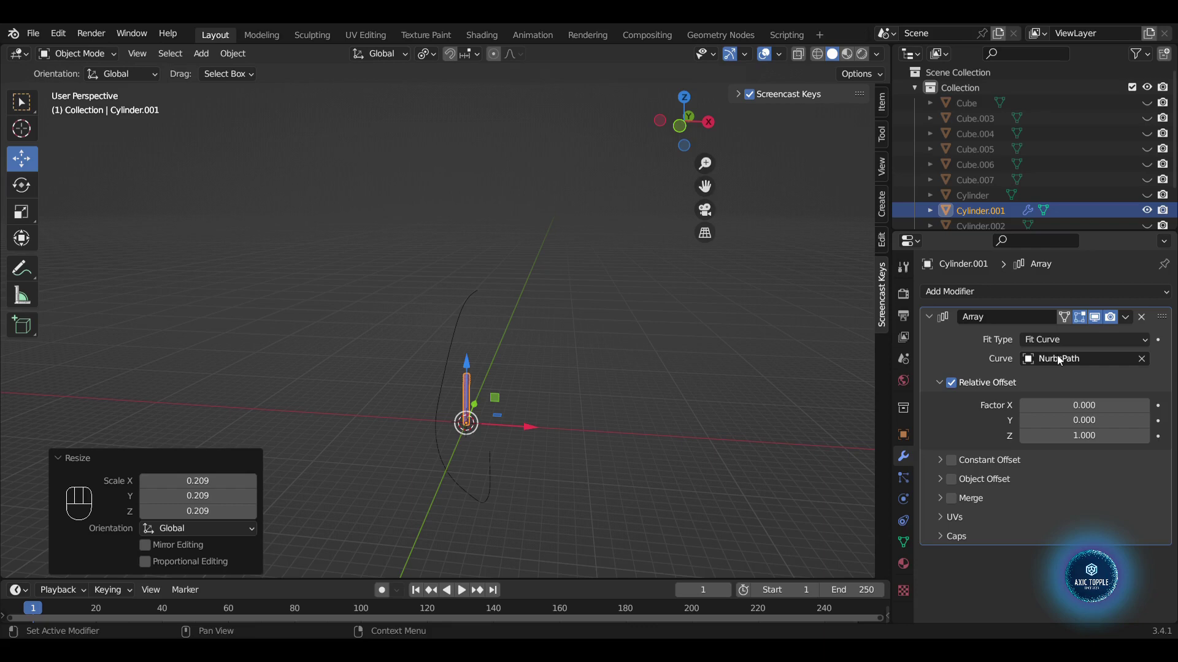
click(1147, 363)
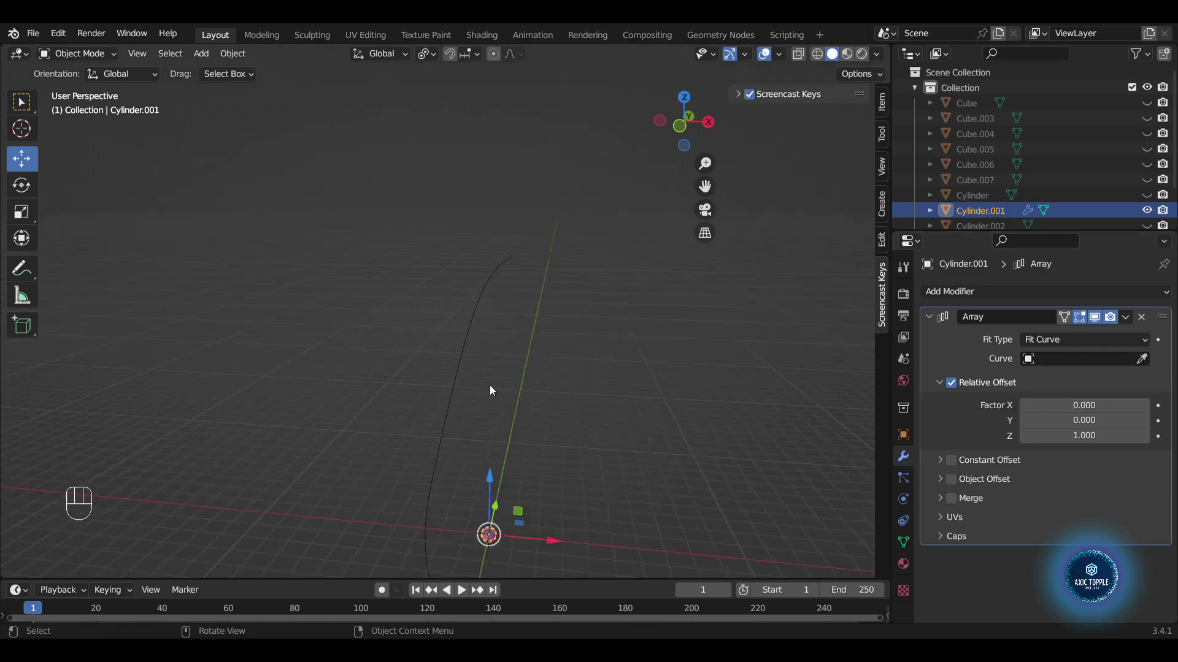
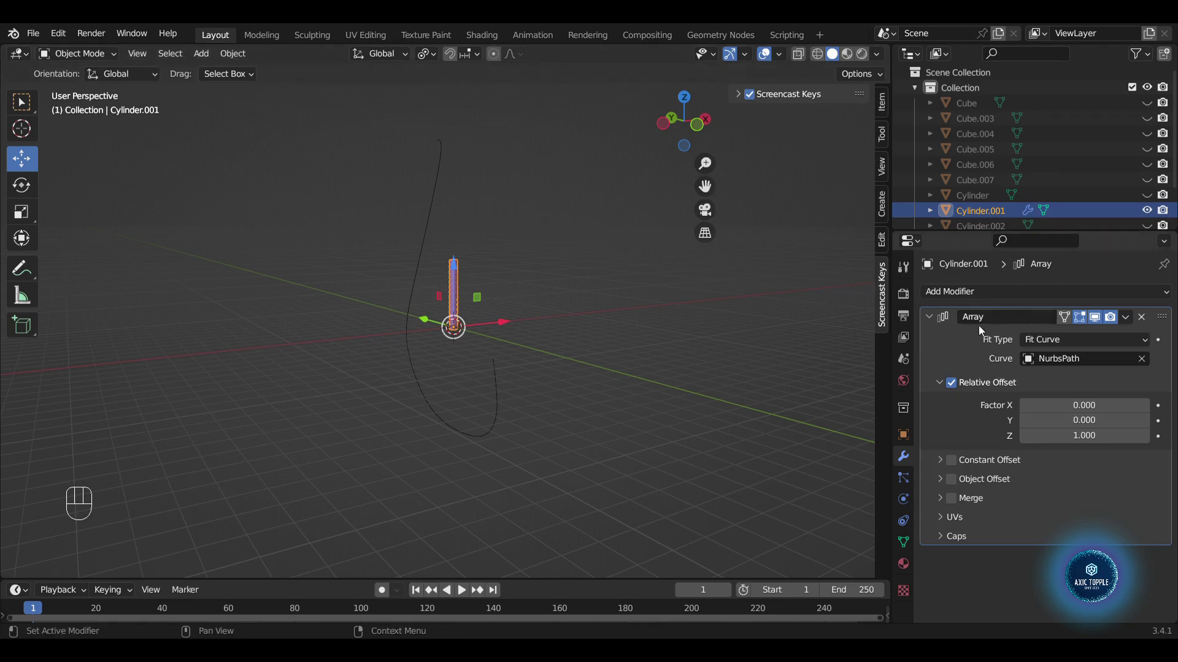
click(942, 385)
- Set the Curve modifier to NurbsPath deforming along X and the Array relative Z offset to 0.9
drag(1008, 298, 989, 369)
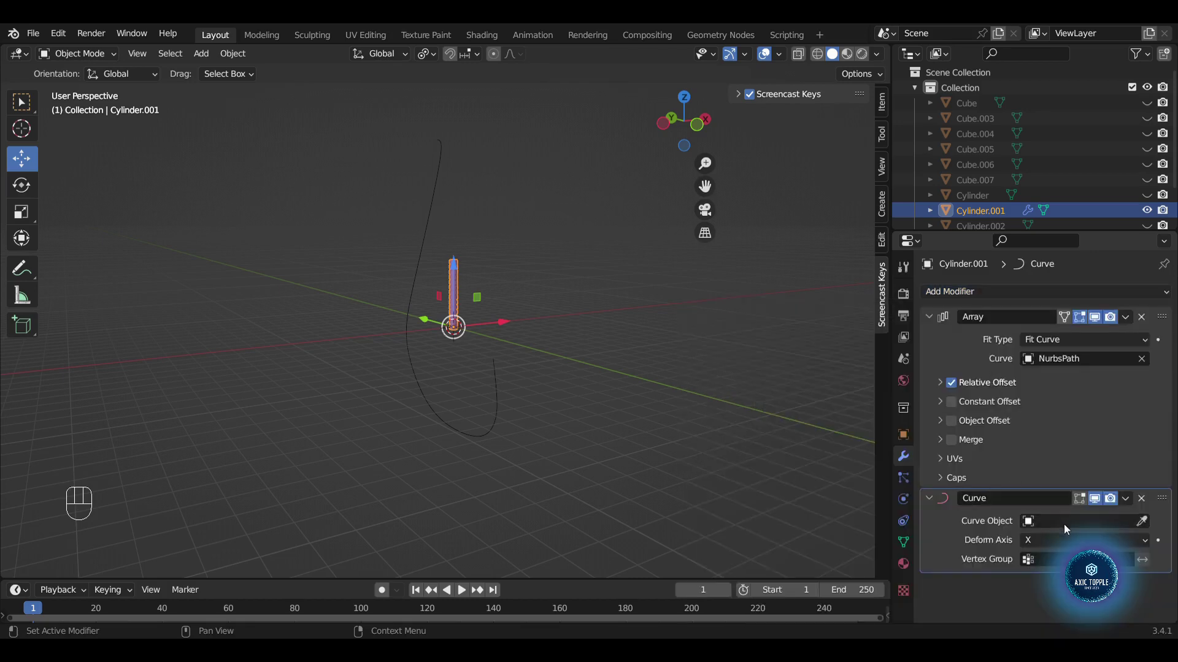
drag(1067, 524, 1033, 368)
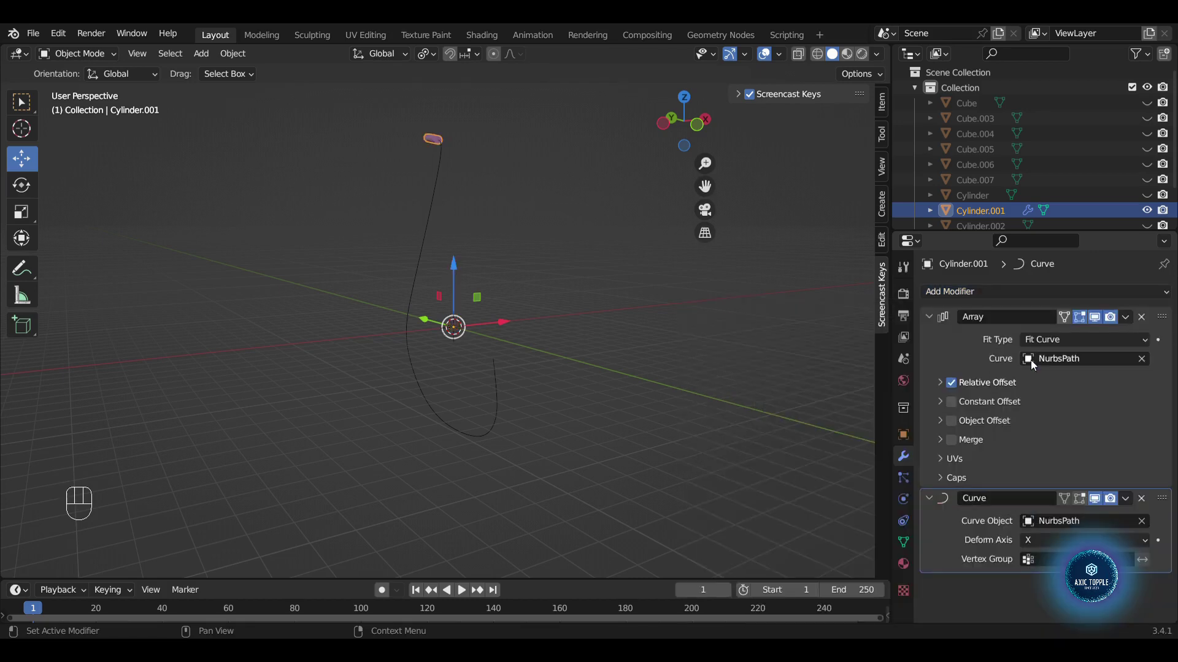
drag(1051, 544, 1044, 497)
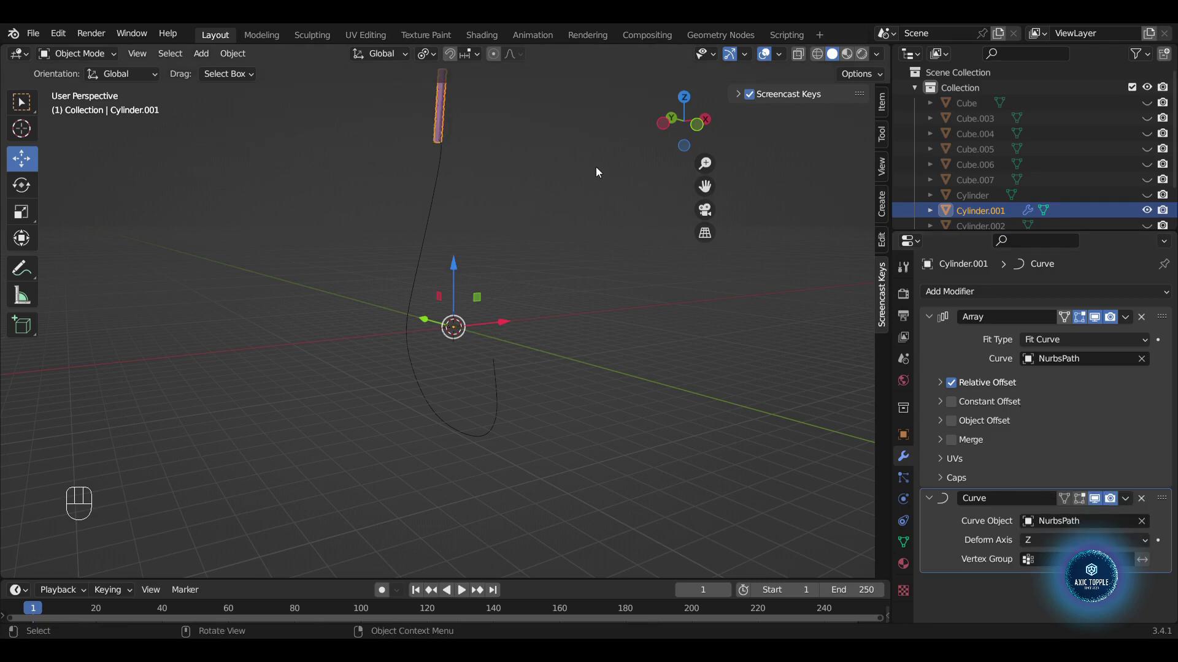
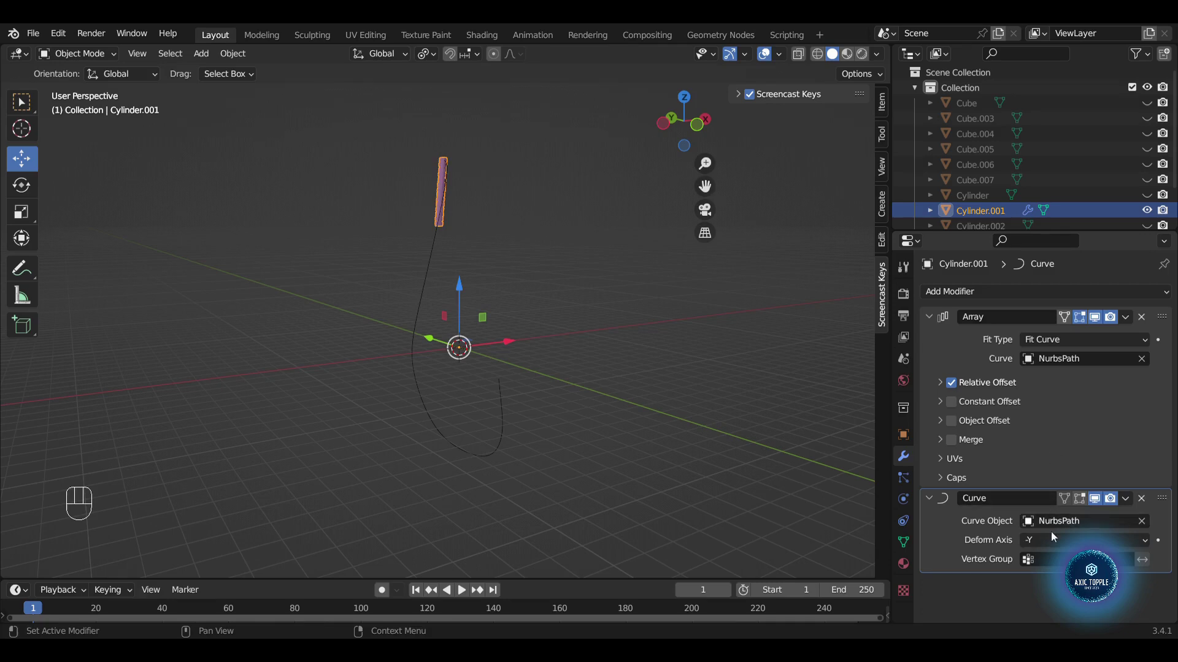
drag(1057, 544, 1056, 471)
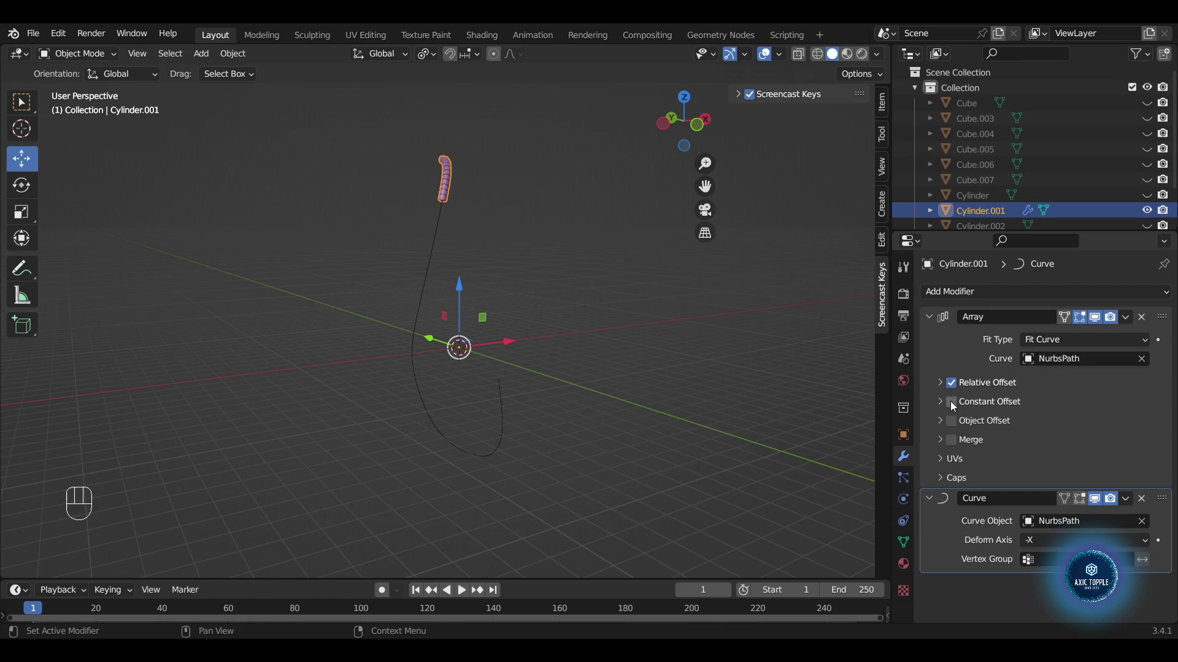
click(953, 405)
click(953, 405)
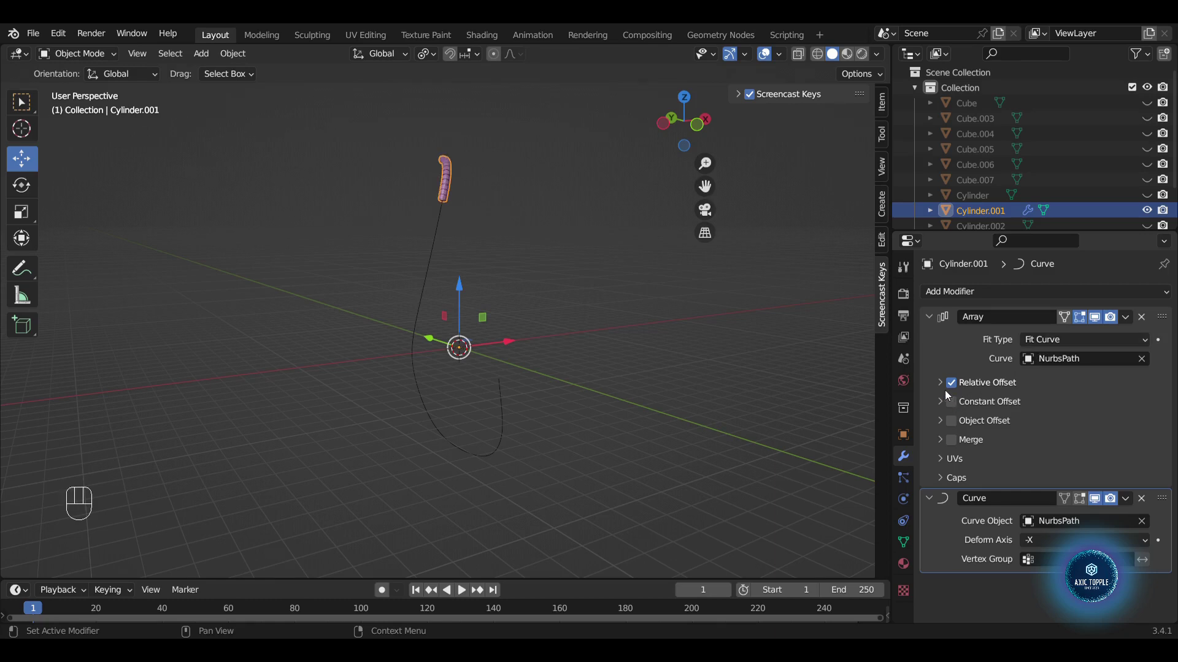
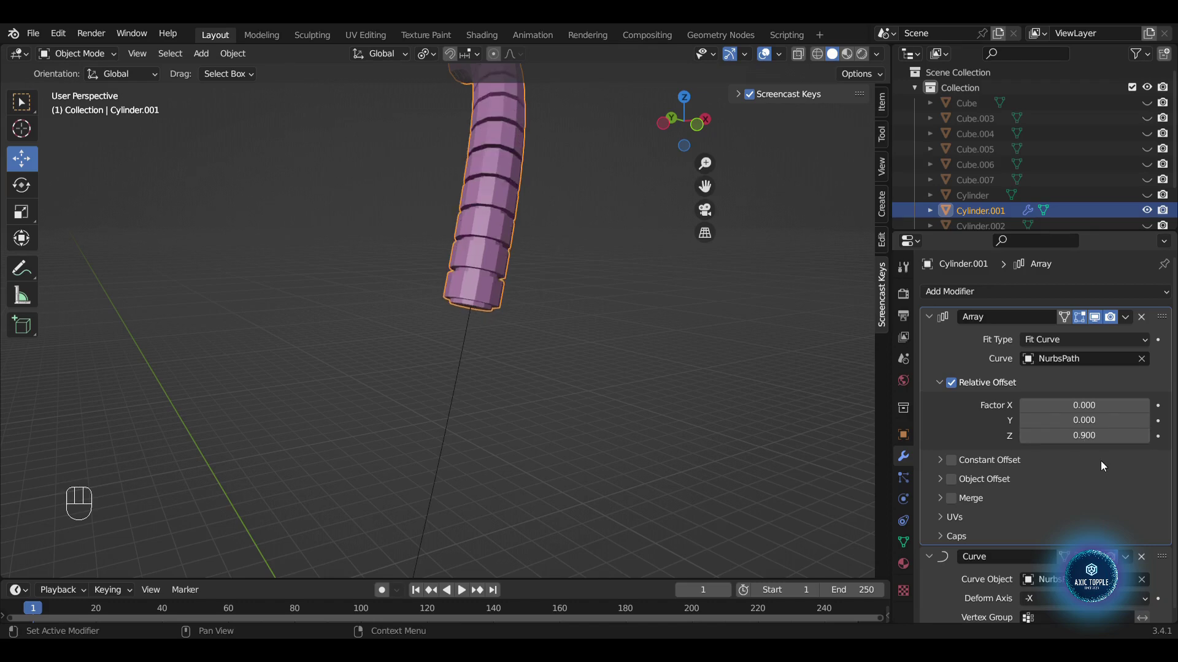
- Change the Array fit type to Fit Length with a length of 184 m
drag(1074, 341, 1069, 373)
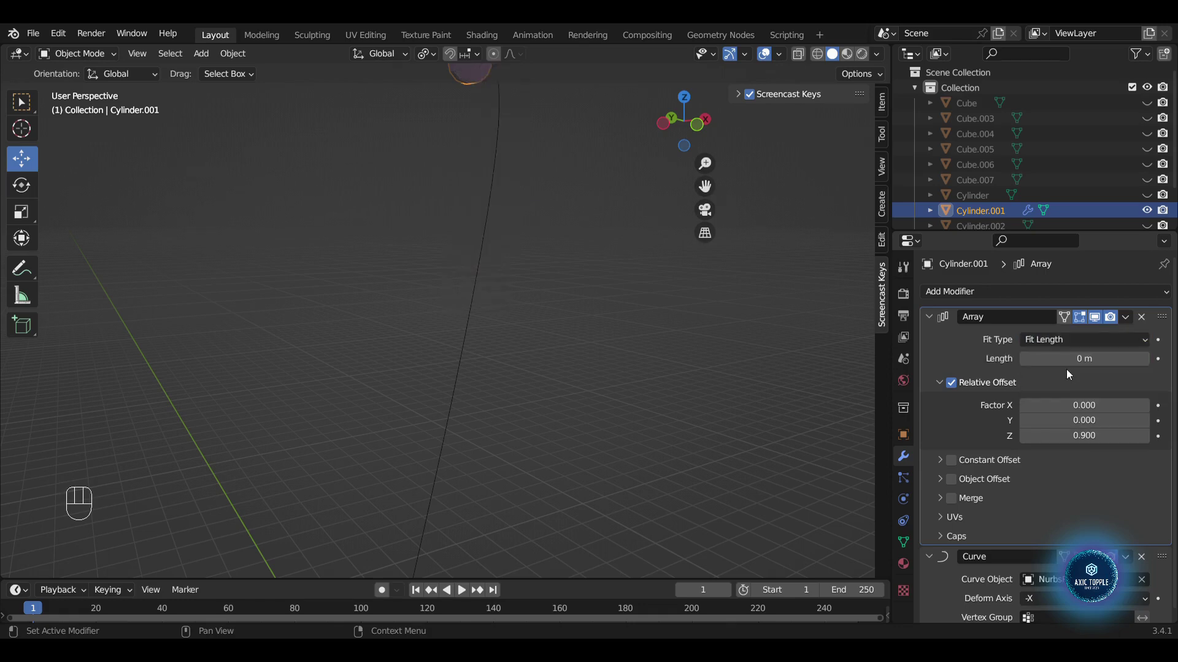
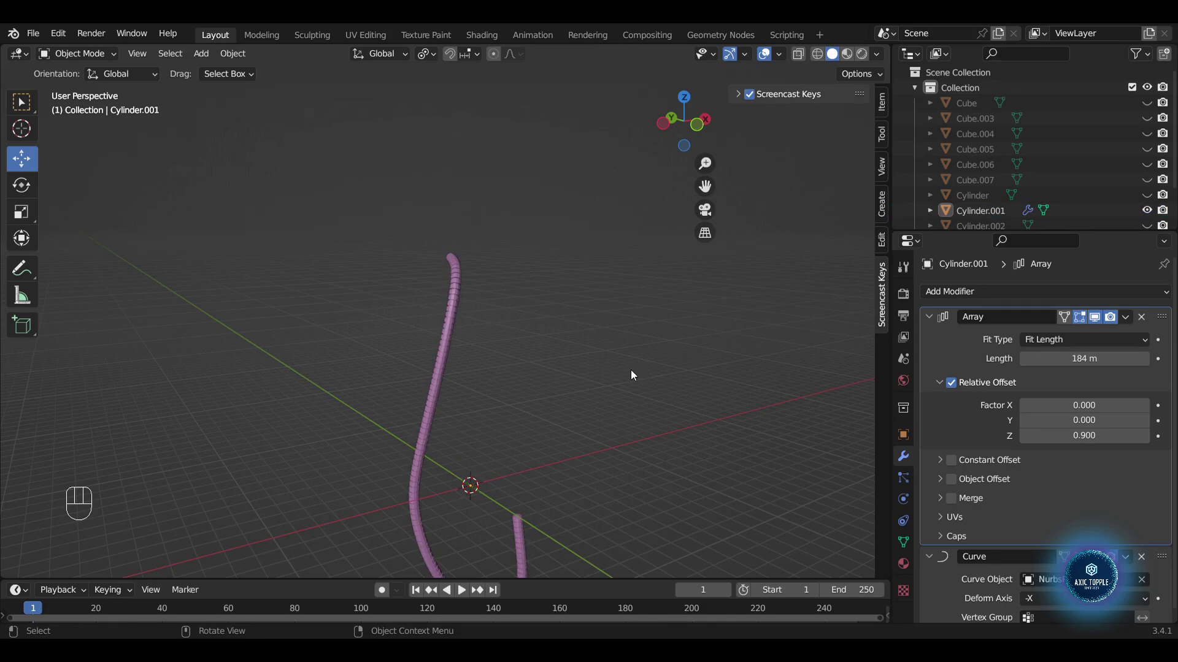
- Unhide the payphone parts and nudge everything slightly along Y so the cord meets the side connector
key(alt+h)
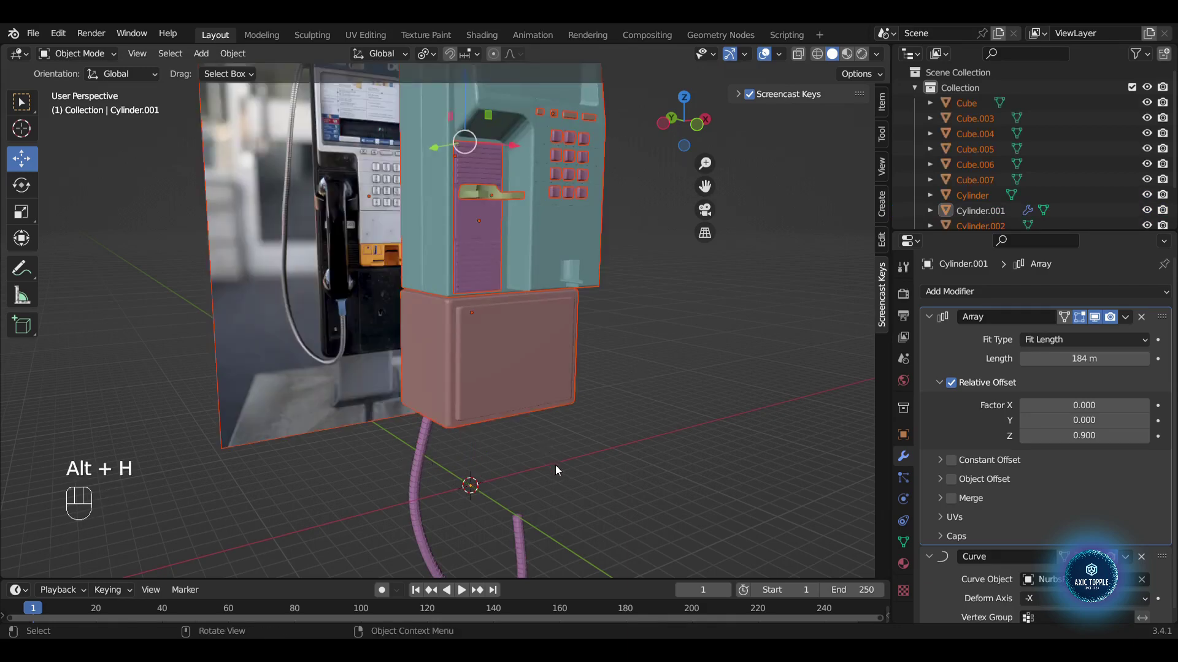
key(g)
key(g)
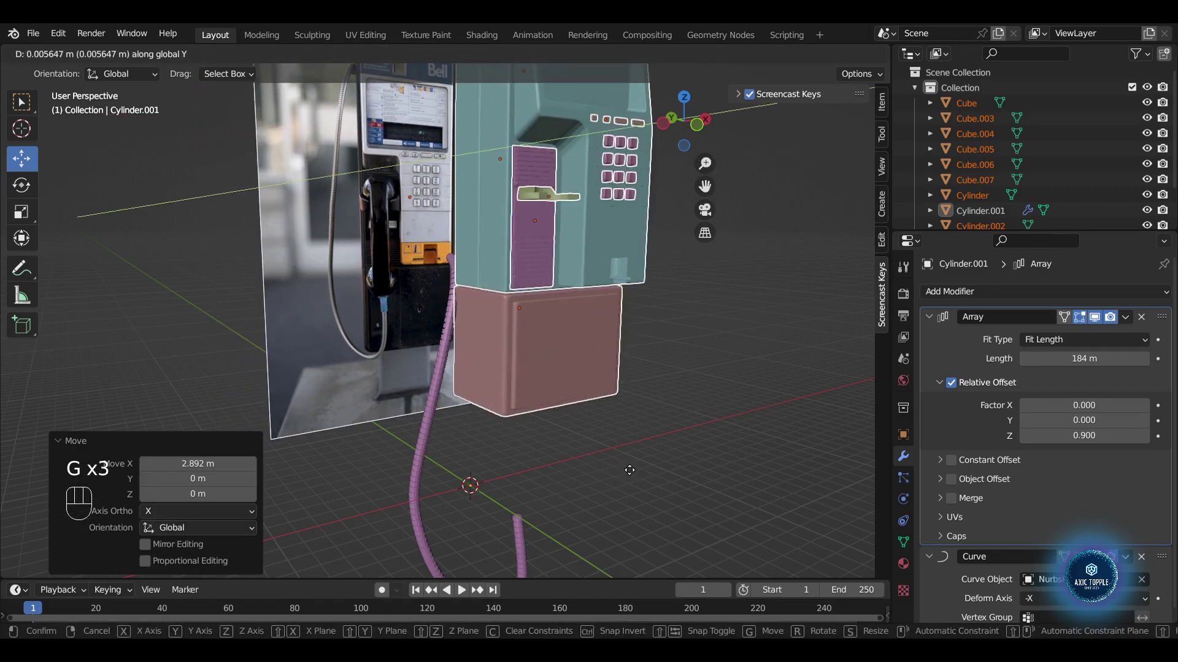
key(g)
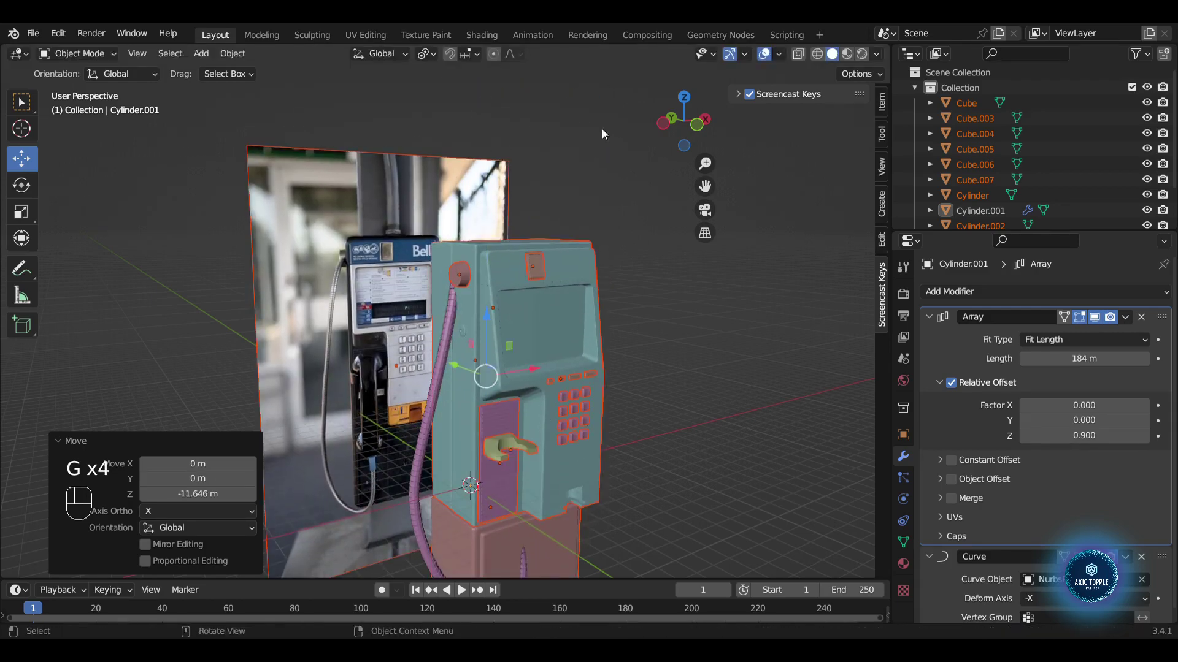
key(g)
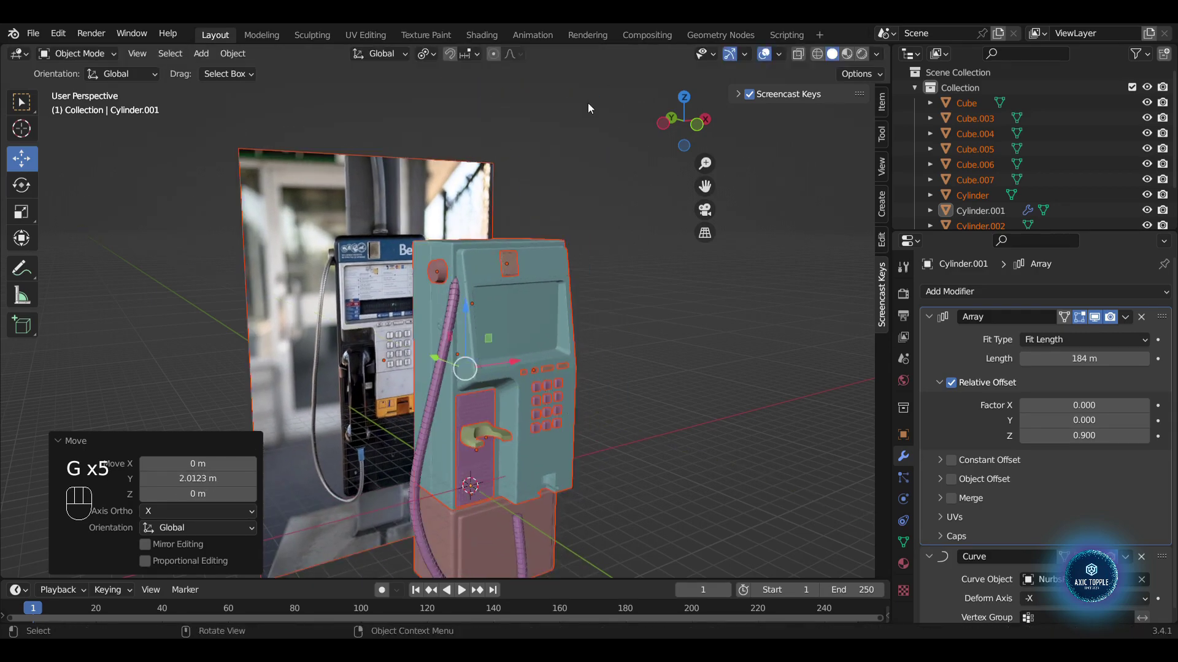
key(g)
key(g)
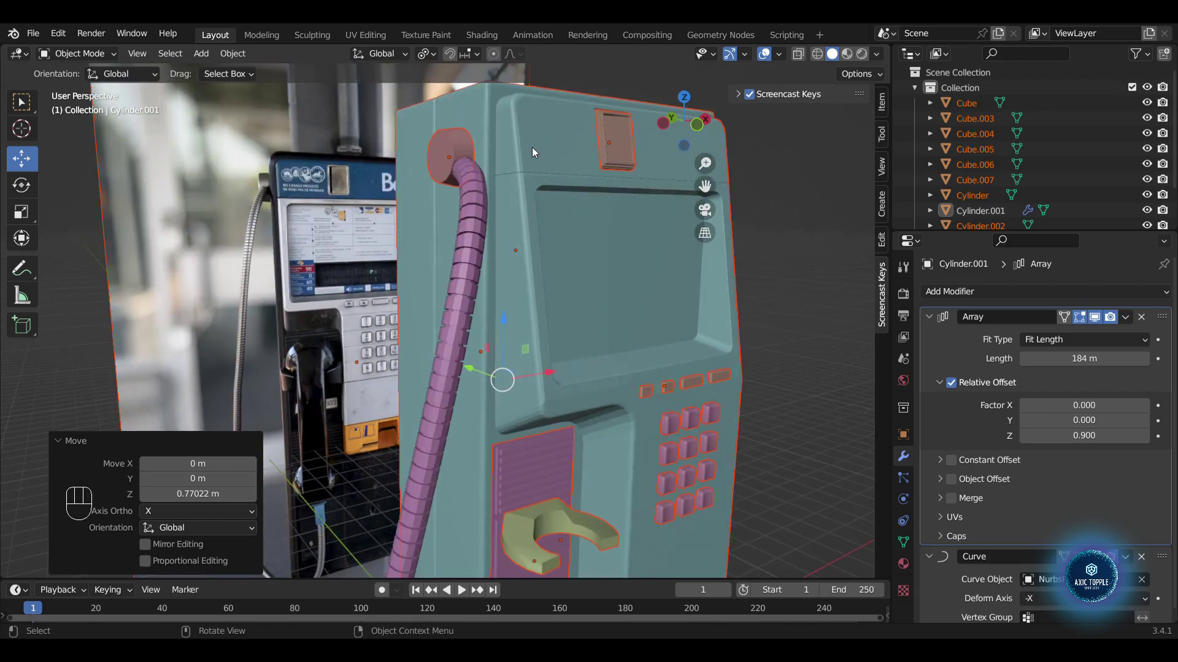
- Select the segmented cord and enter mesh editing on Cylinder.001
click(481, 224)
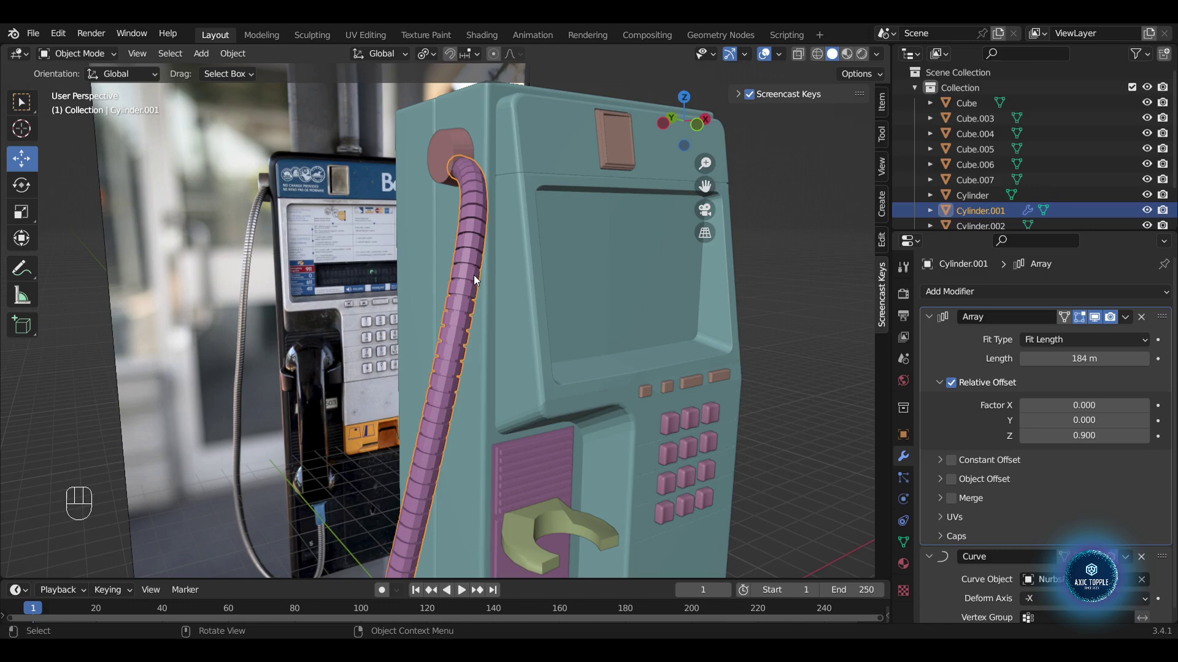
key(Tab)
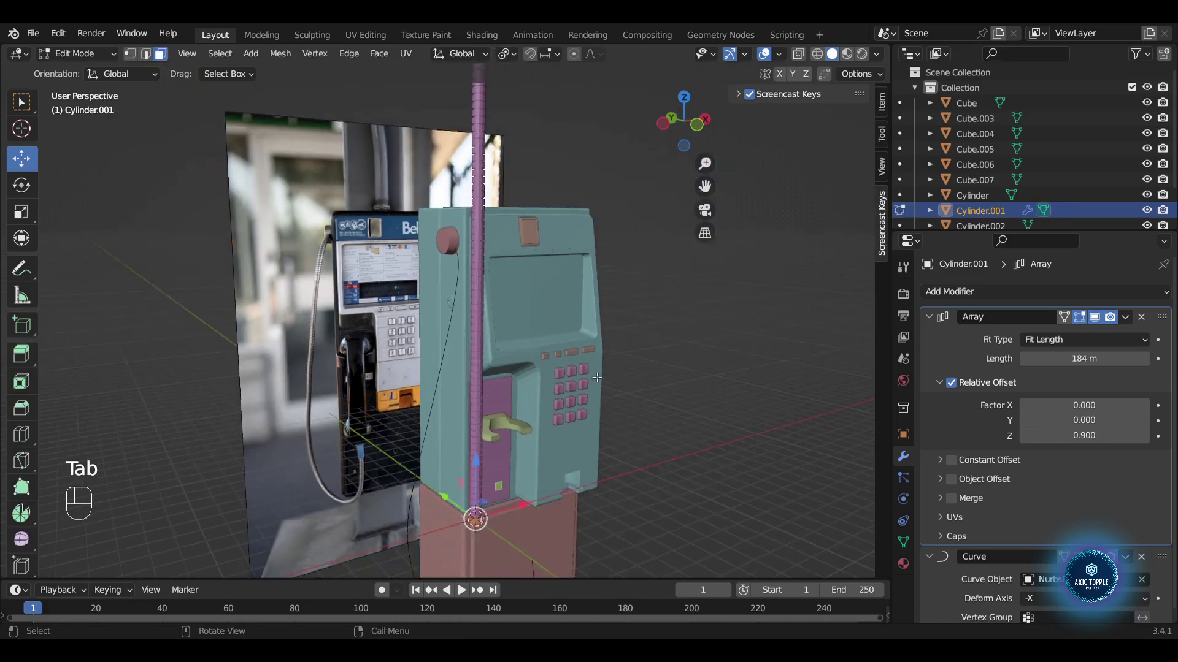
- With proportional editing, scale the cord segments to bring the cord closer beside the handset
key(s)
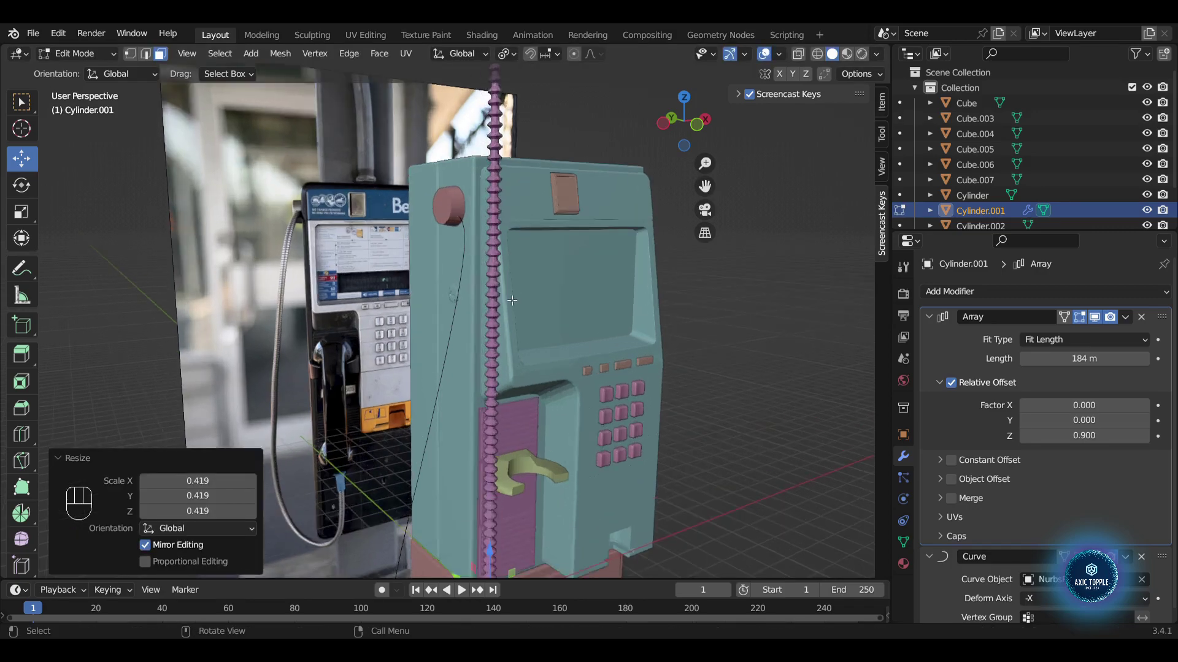
key(ctrl+z)
key(a)
key(s)
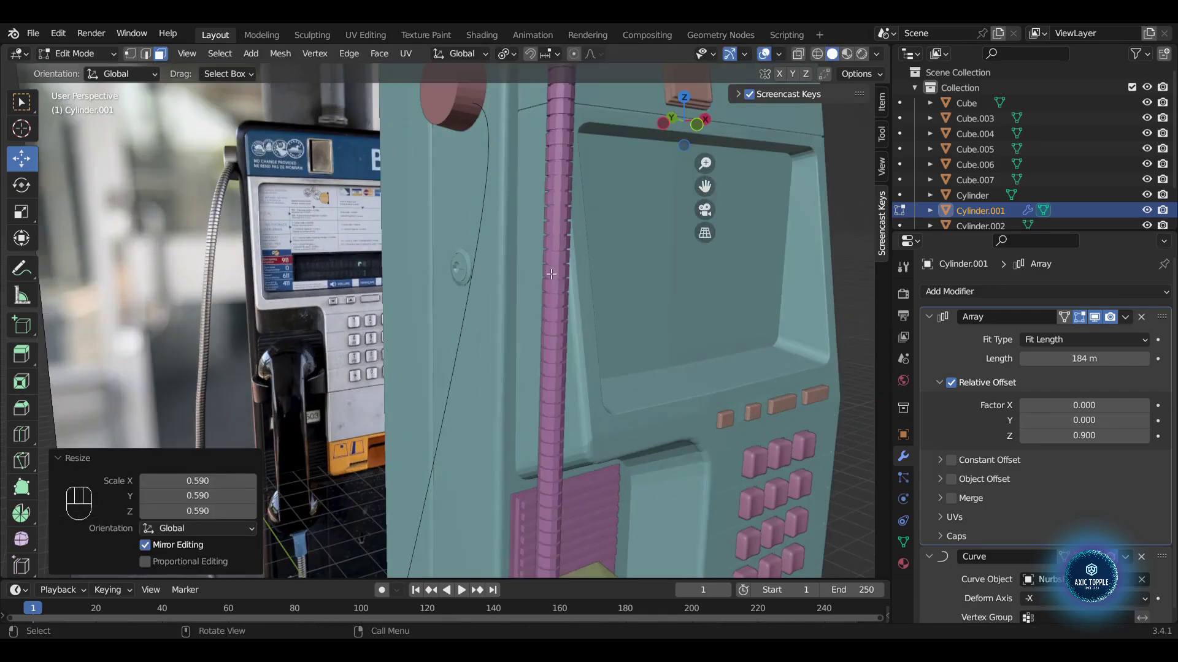
key(s)
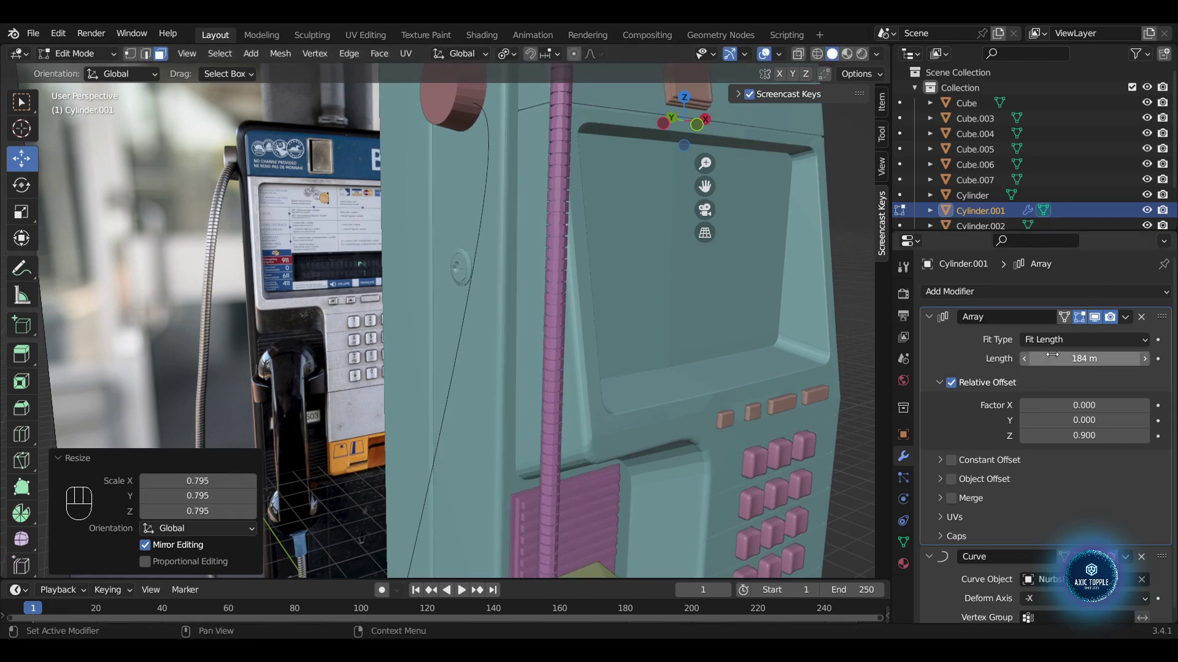
- Set the Curve modifier's deform axis to -X, collapse Relative Offset, and return to object mode
drag(1060, 343, 1058, 395)
drag(1067, 345, 1060, 379)
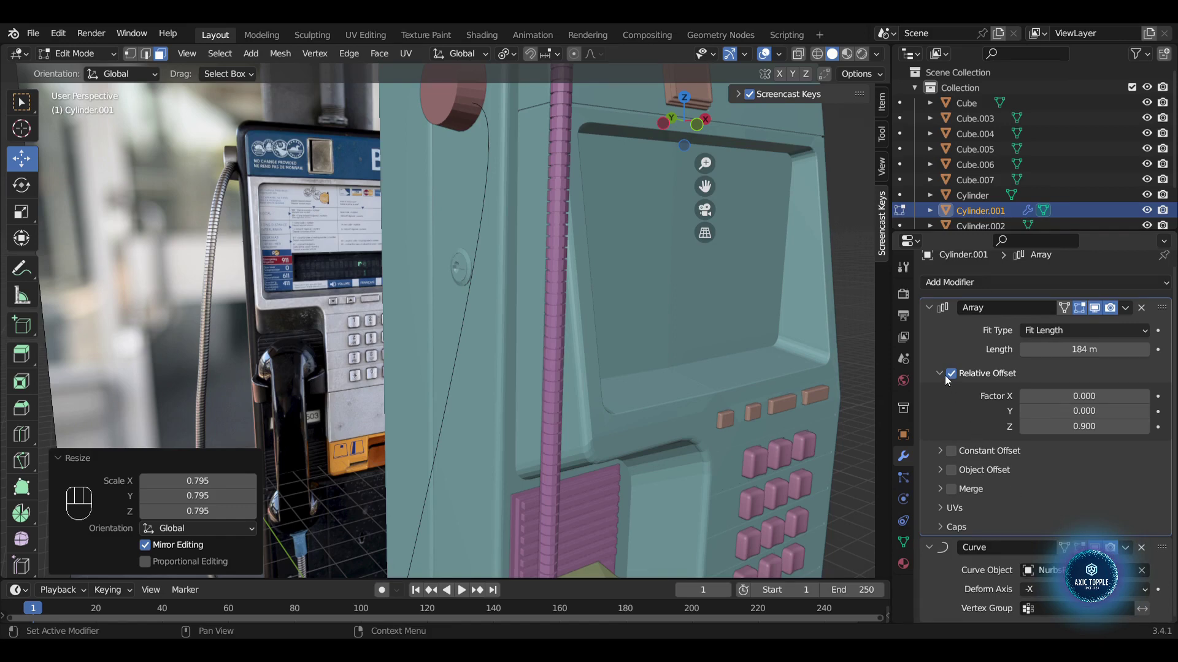
click(946, 376)
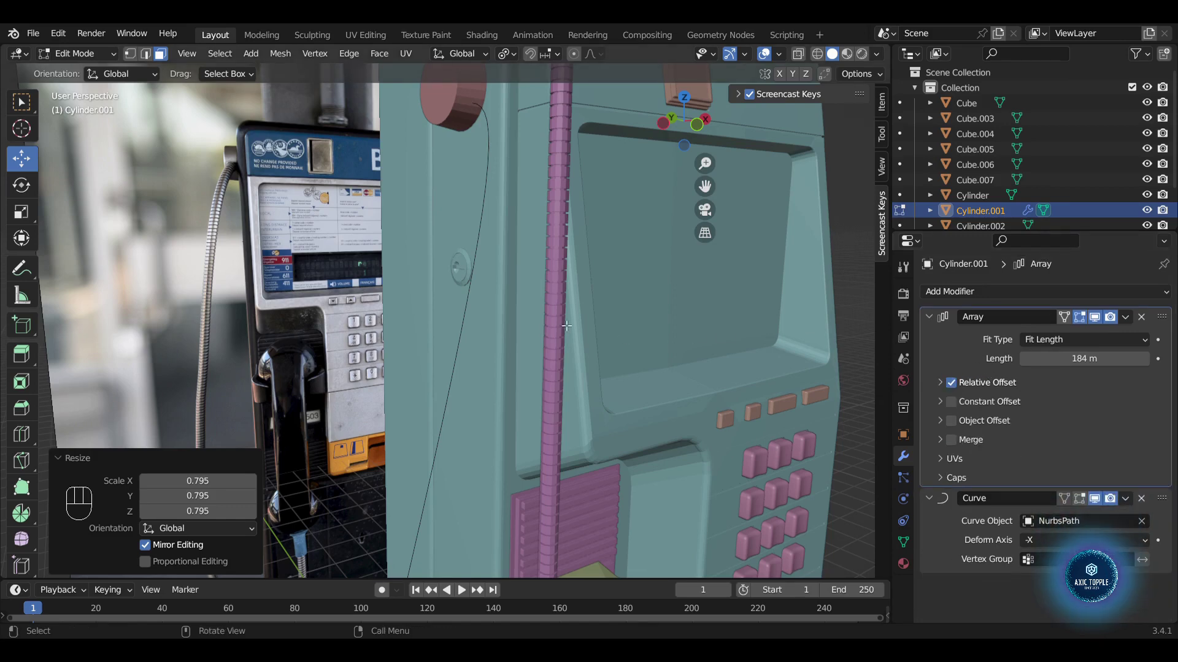
key(Tab)
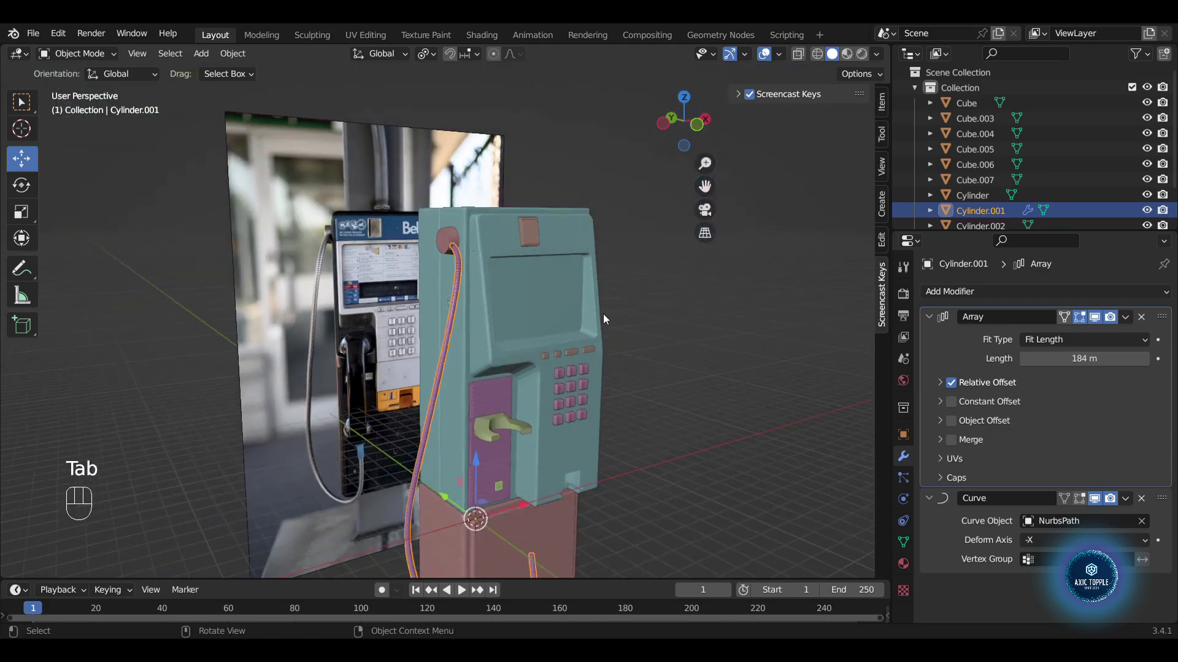
- Leave the cord's mesh editing and make NurbsPath the active object from the Outliner
click(688, 350)
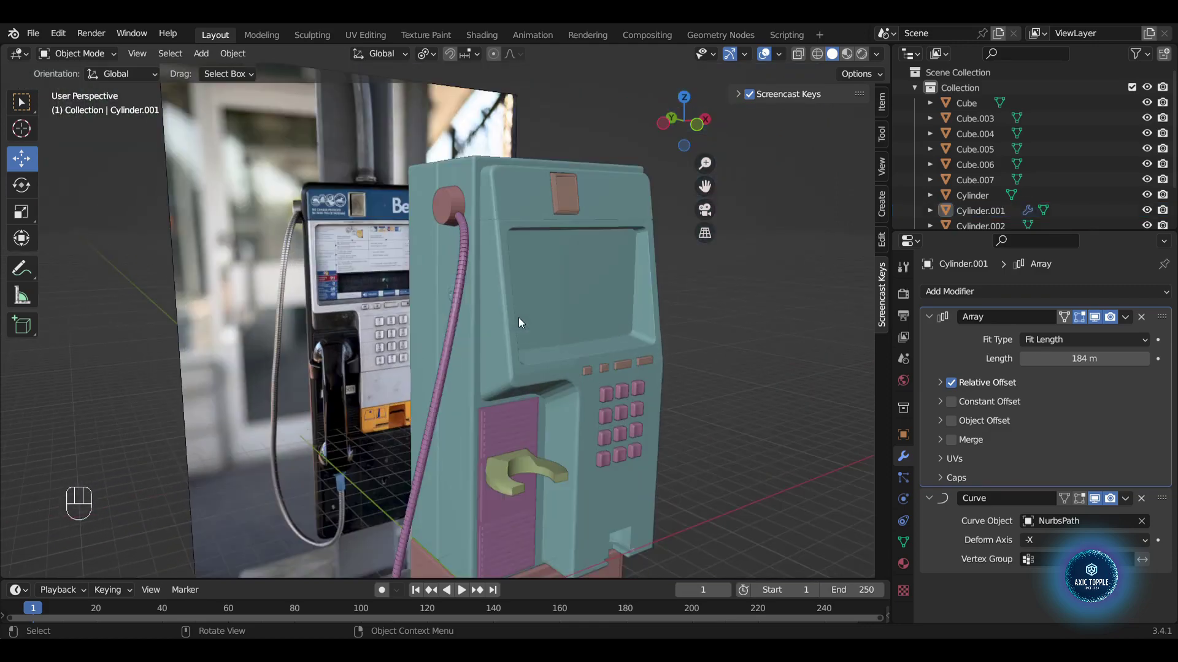
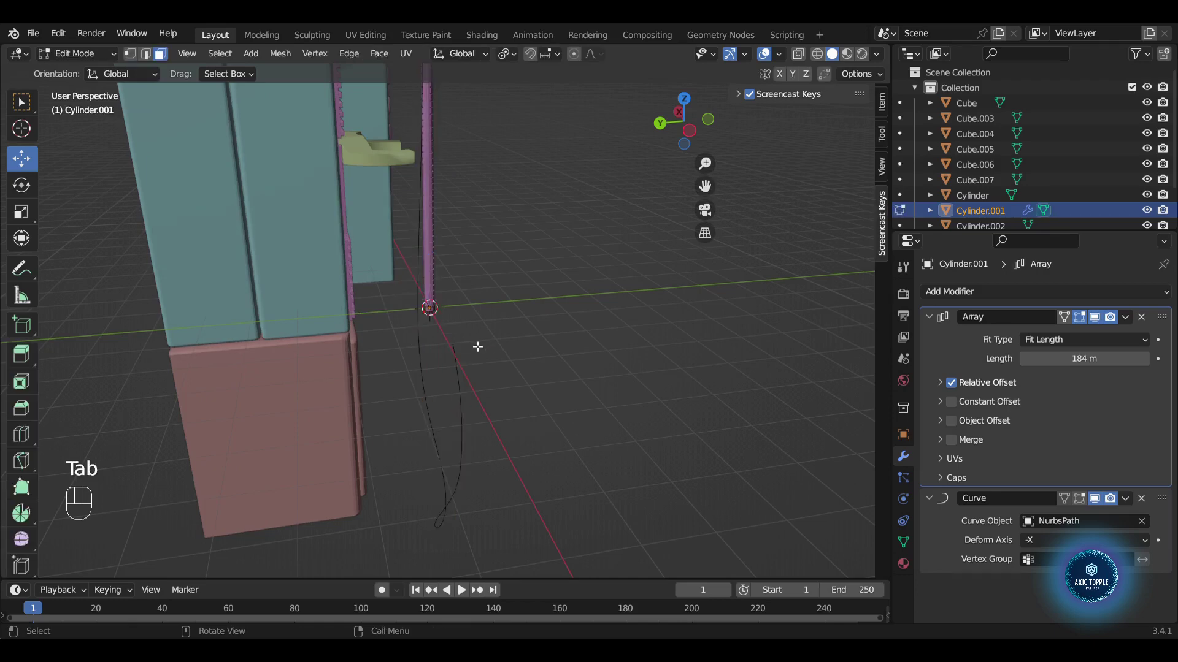
key(Tab)
click(461, 353)
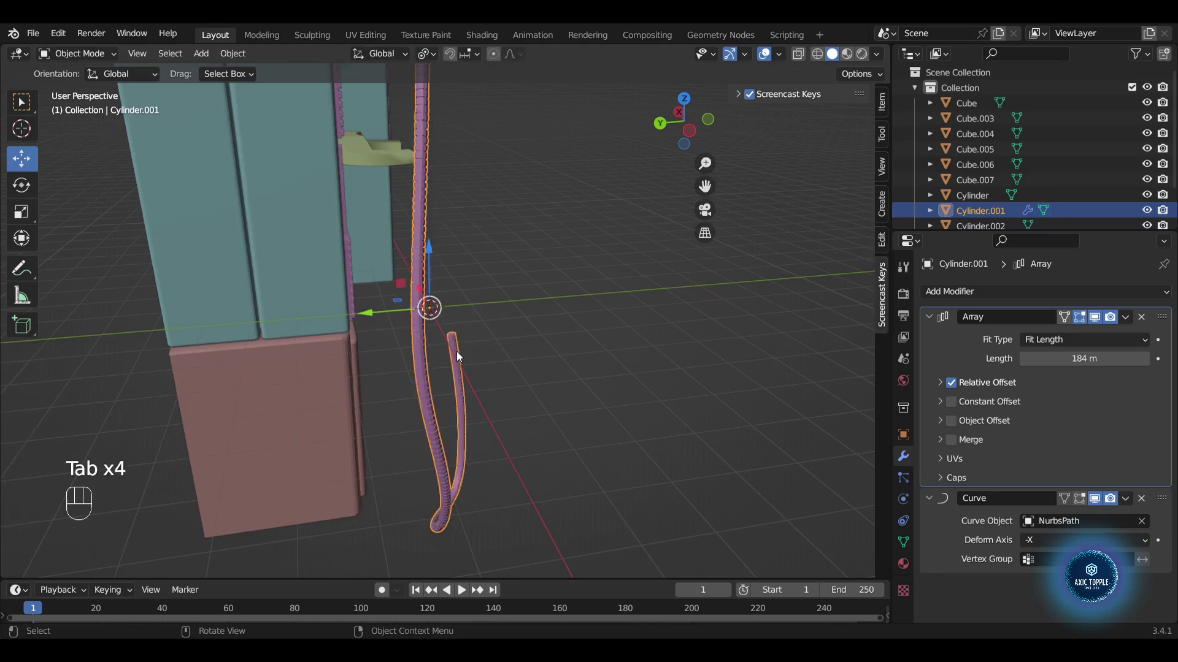
click(459, 359)
click(407, 392)
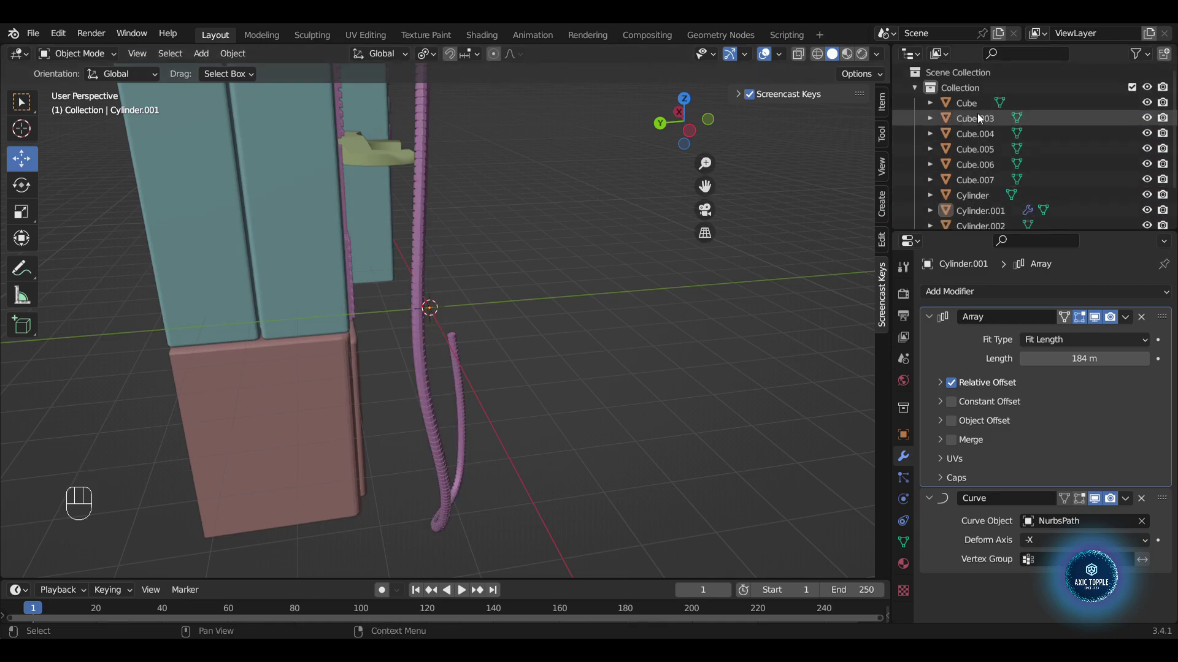
click(974, 223)
- Raise NurbsPath's end control point in front view so the cord hooks back up the phone's side
key(Tab)
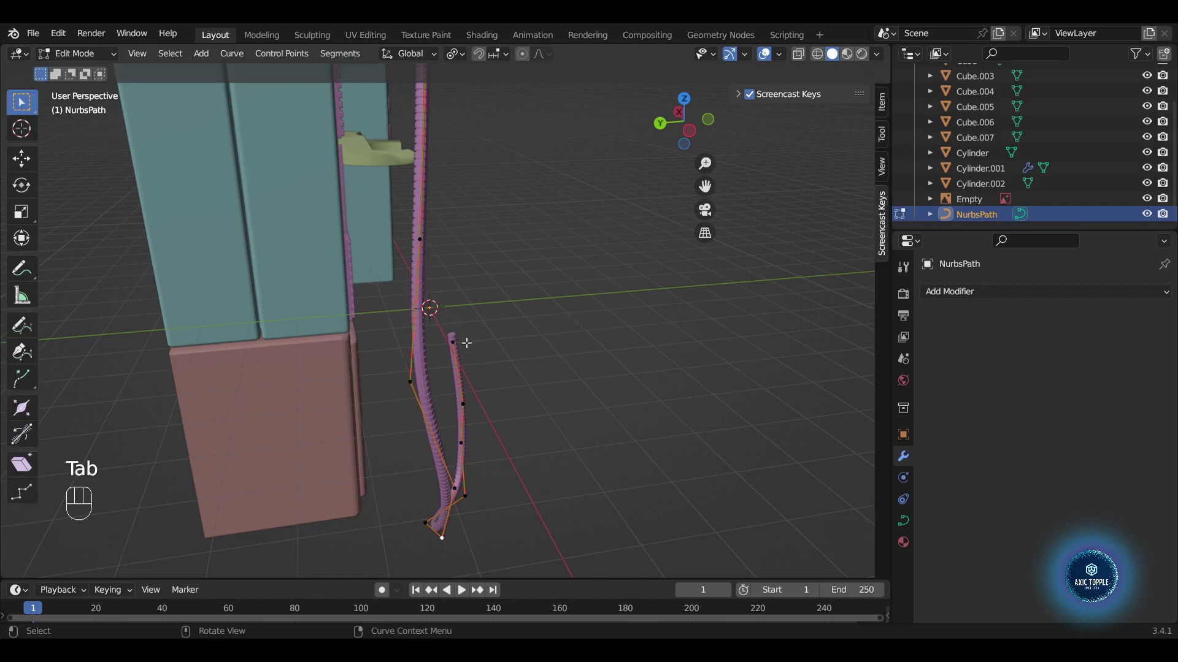
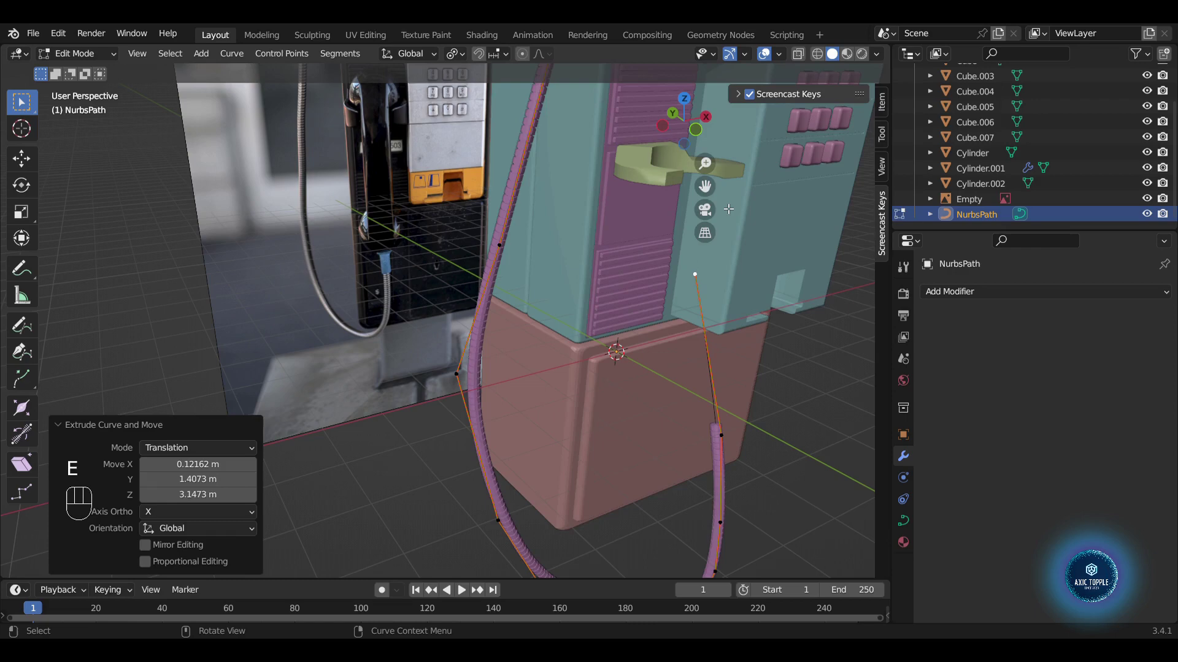
click(695, 131)
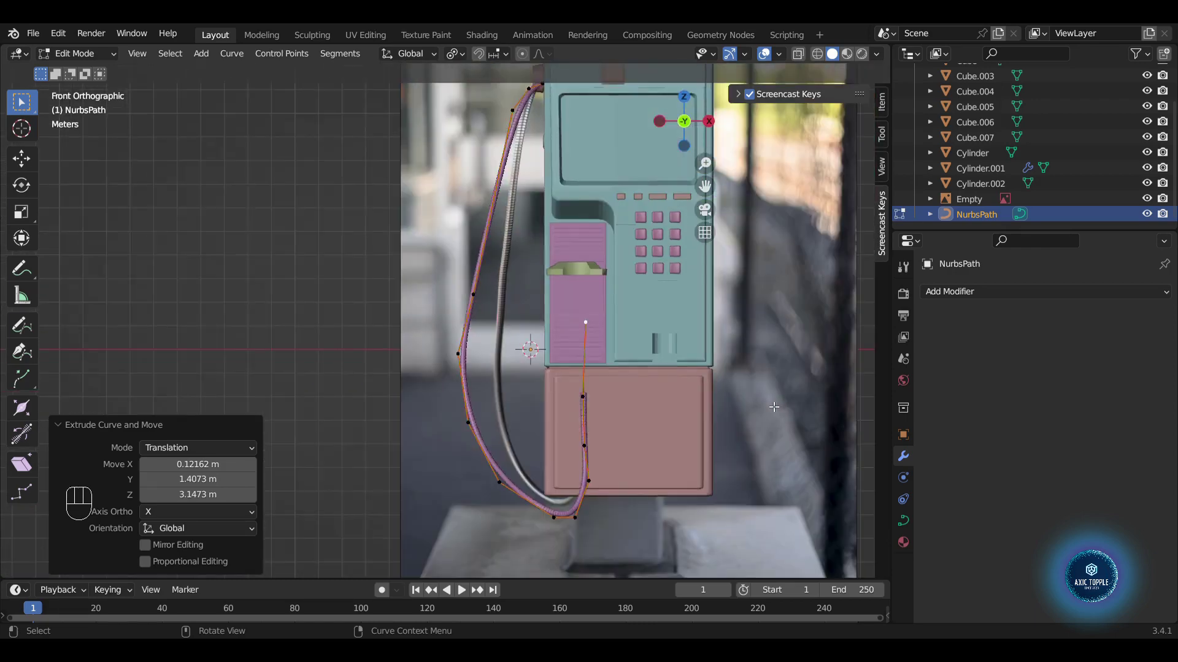
key(Tab)
drag(595, 369, 714, 384)
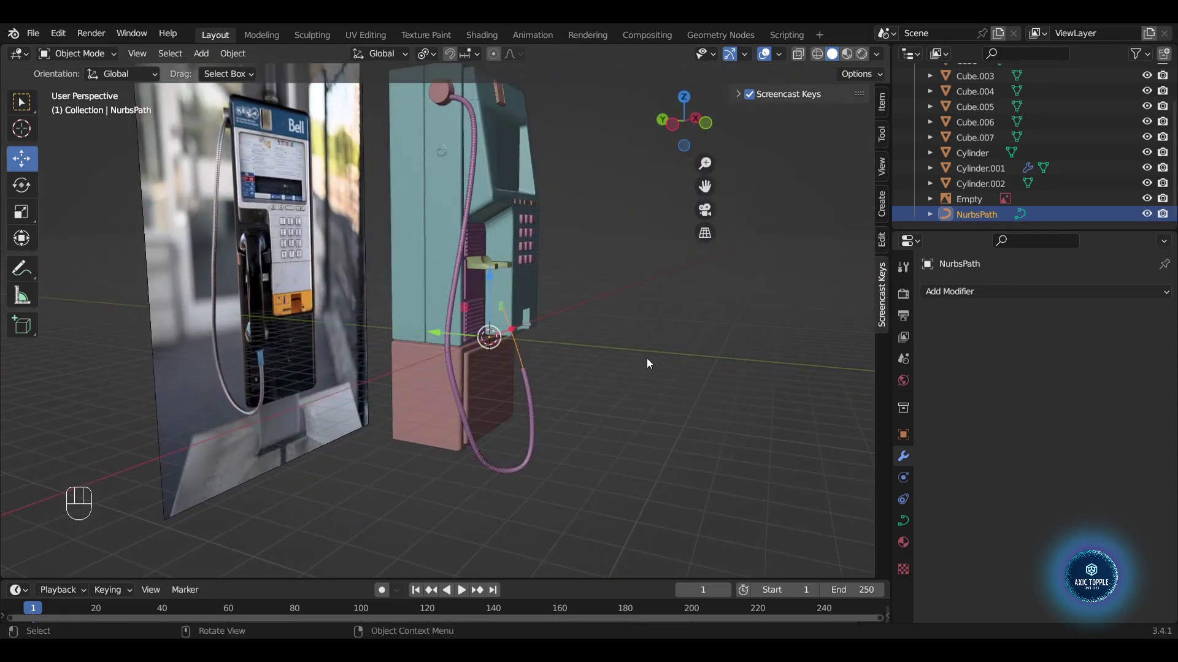
- Apply the Array and Curve modifiers on Cylinder.001 to bake the coiled cord into real geometry
click(540, 425)
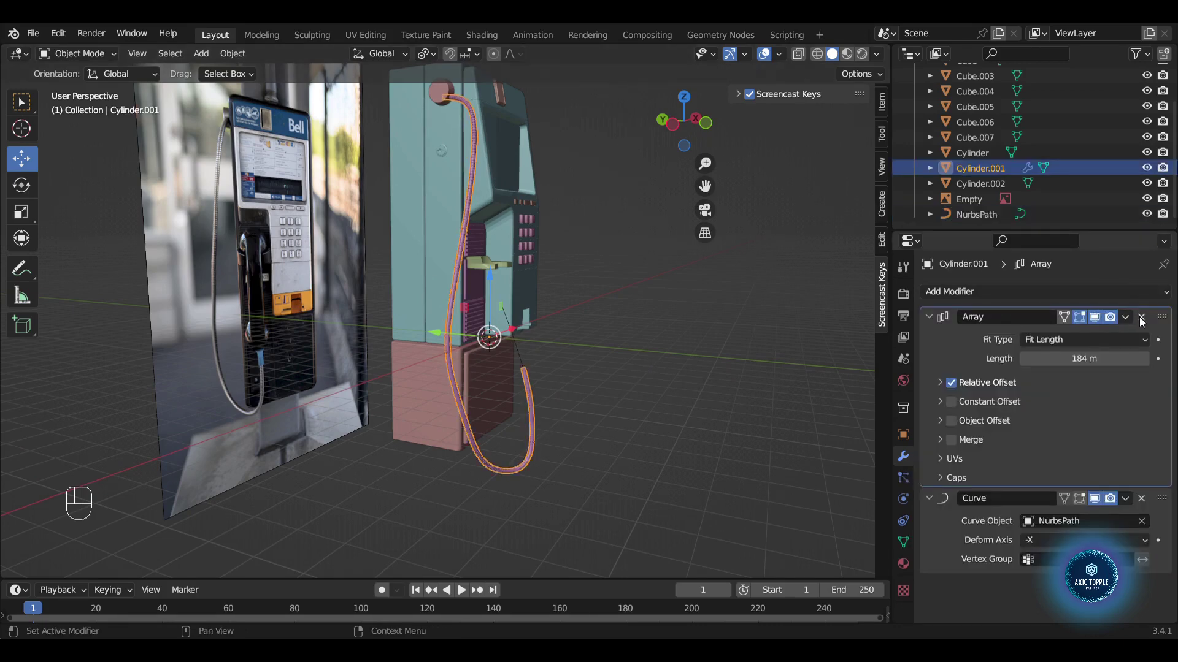
drag(1128, 319, 1107, 338)
drag(1127, 321, 1094, 340)
- Delete the no-longer-needed NurbsPath and check the cord at the phone base
click(527, 357)
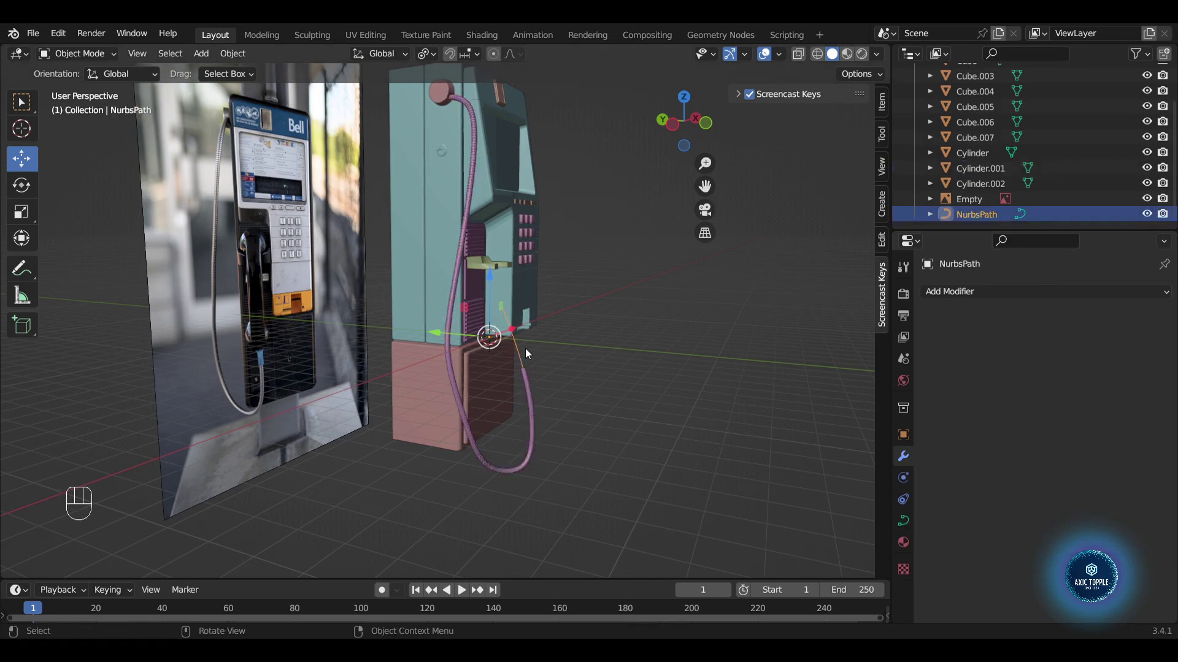
key(Delete)
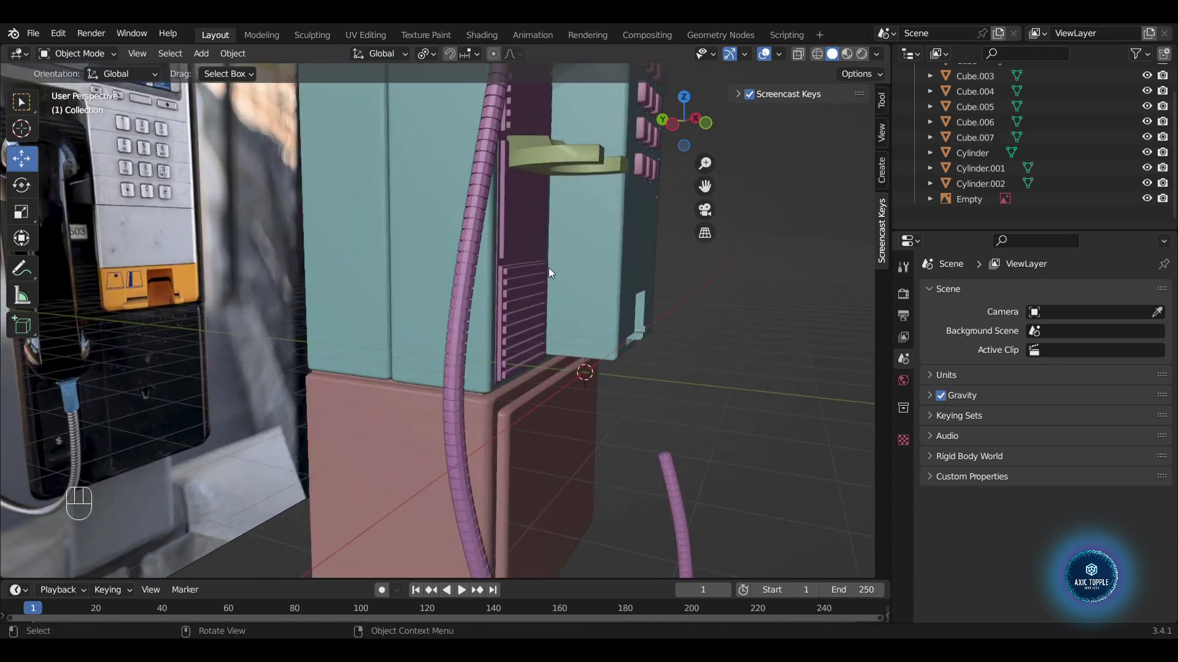
drag(684, 333, 612, 331)
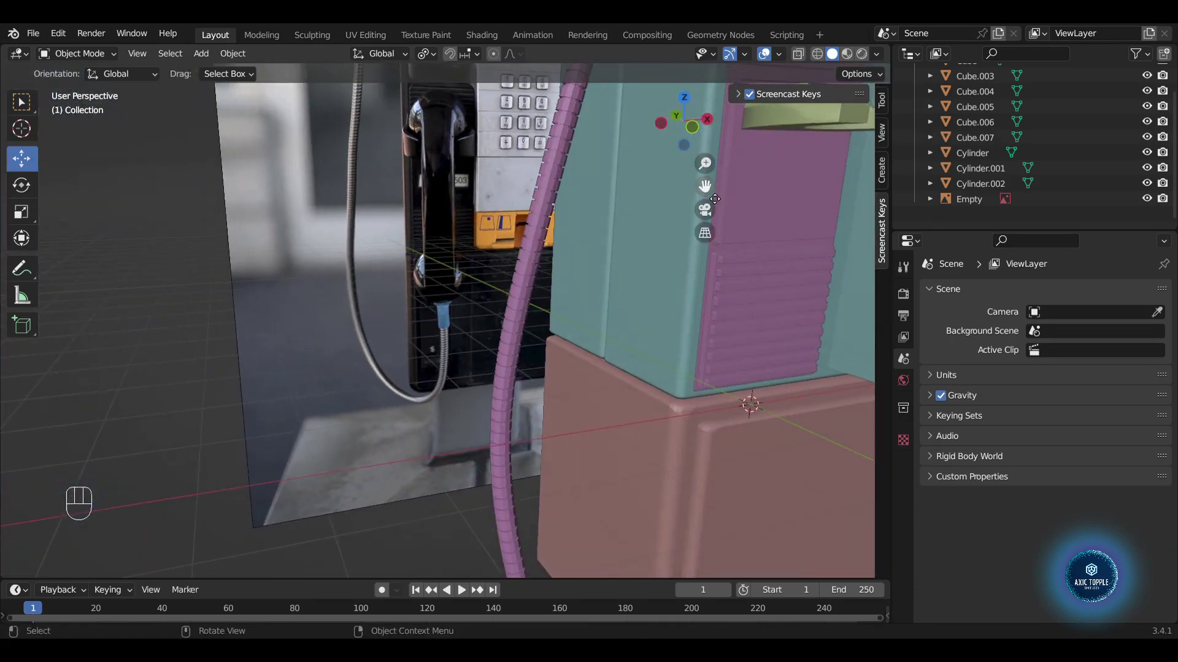
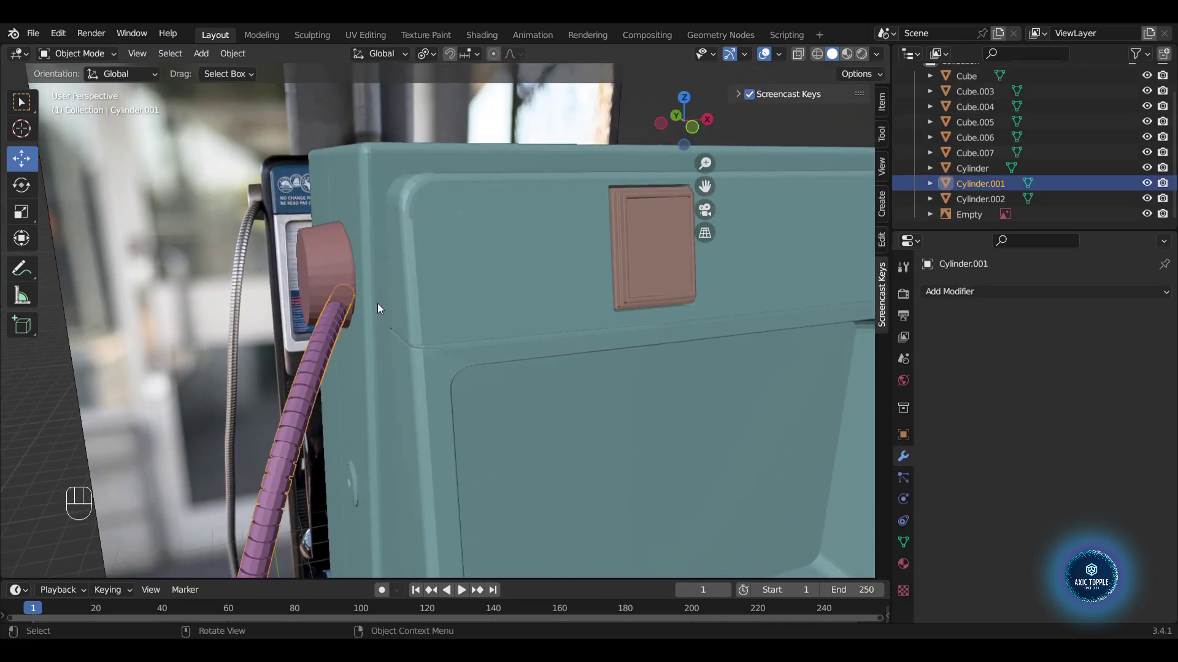
- Move the cord's top end along X from top view so it reaches the side connector
key(Tab)
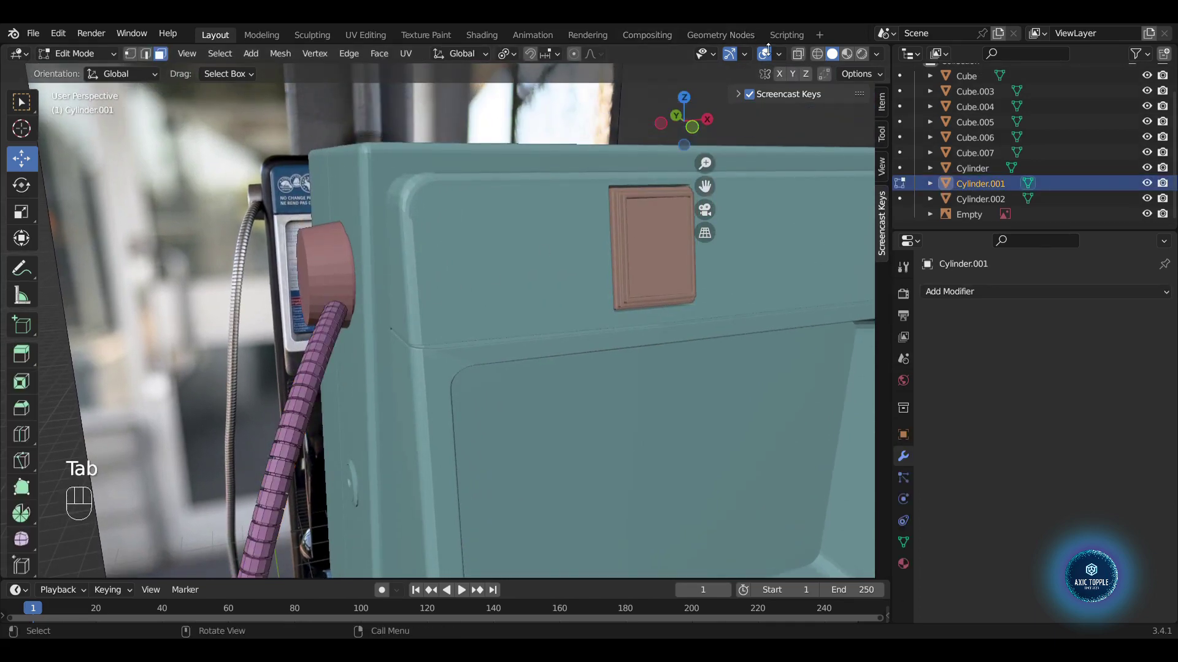
click(692, 103)
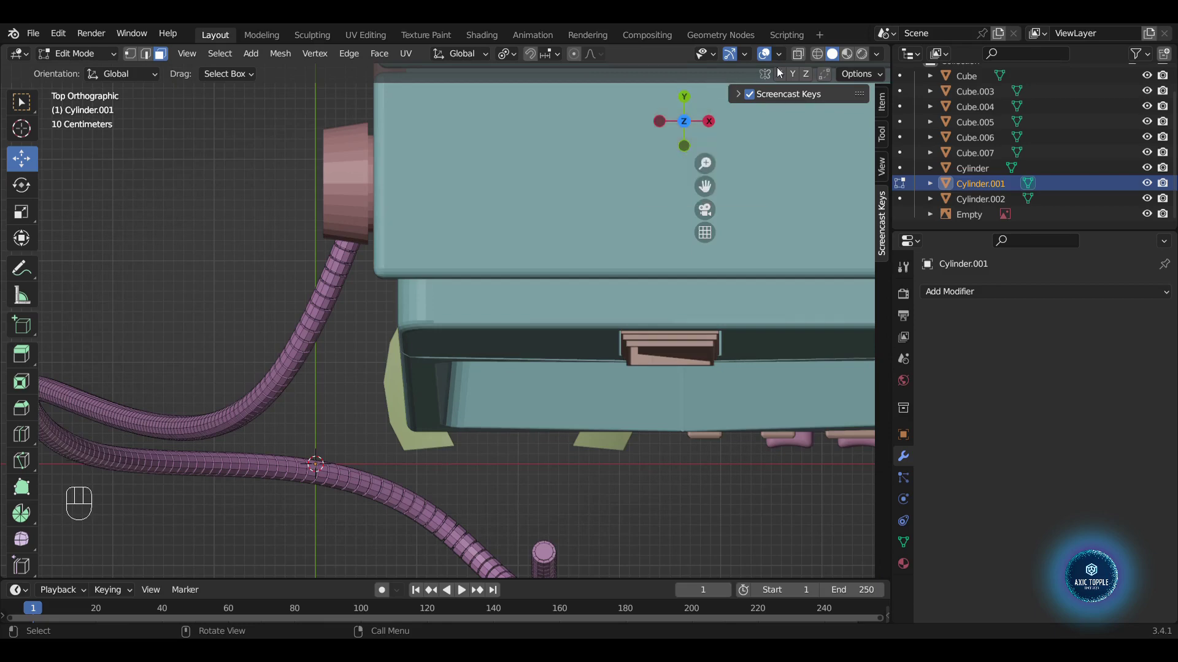
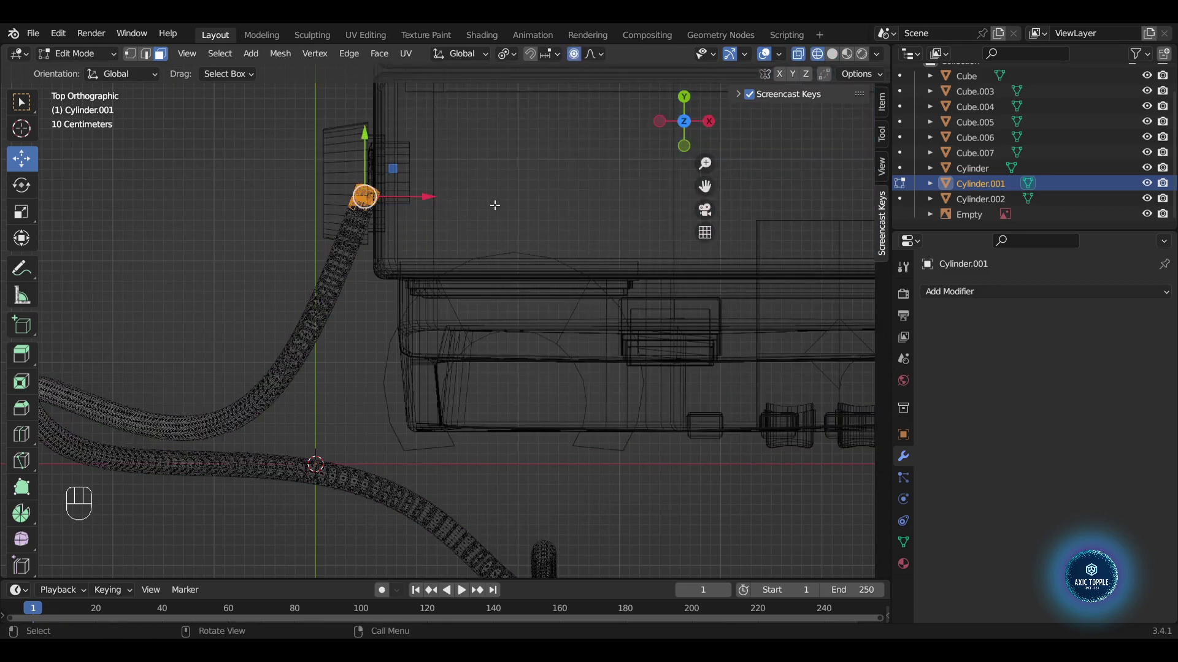
key(g)
key(g)
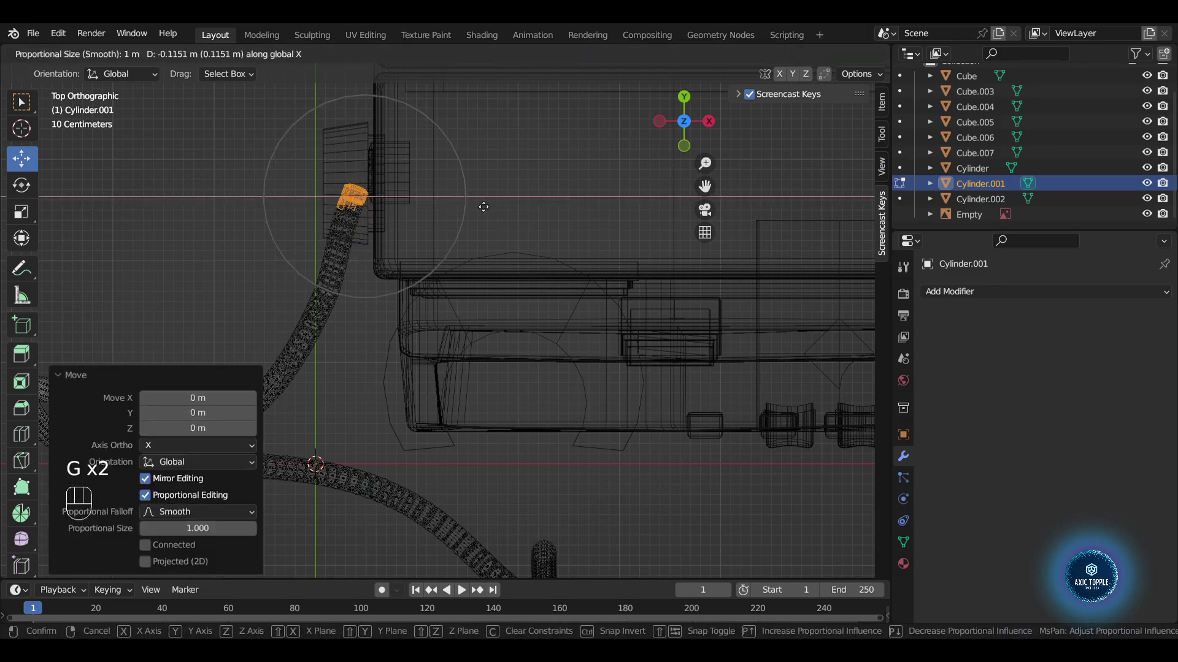
key(r)
key(g)
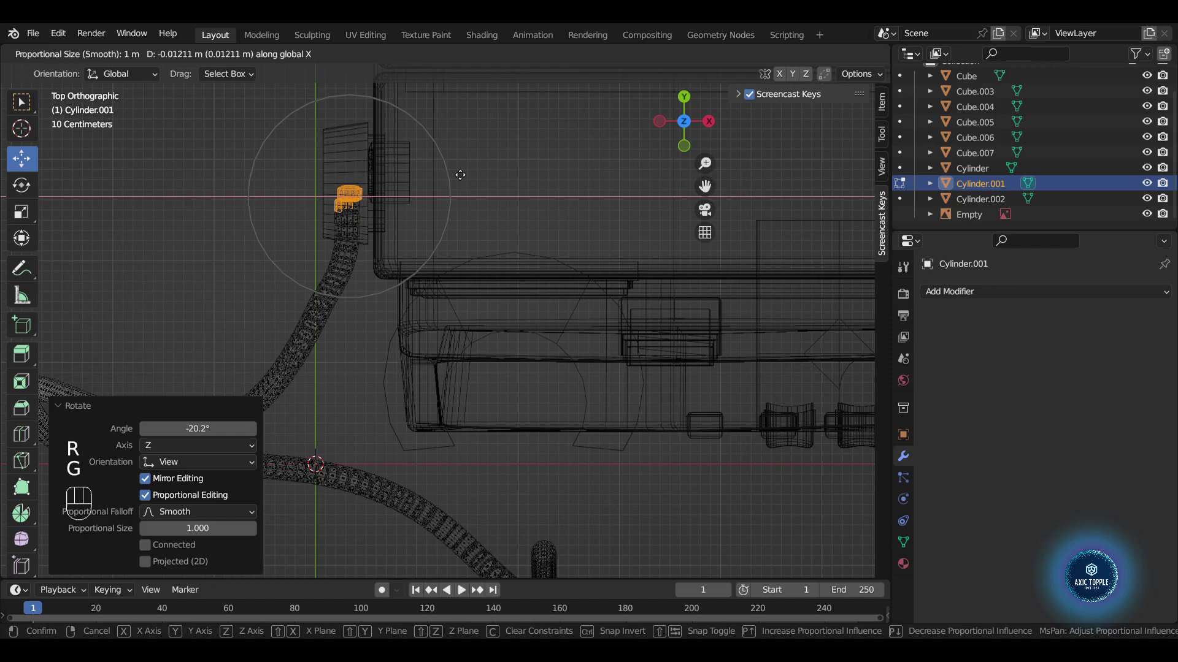
key(g)
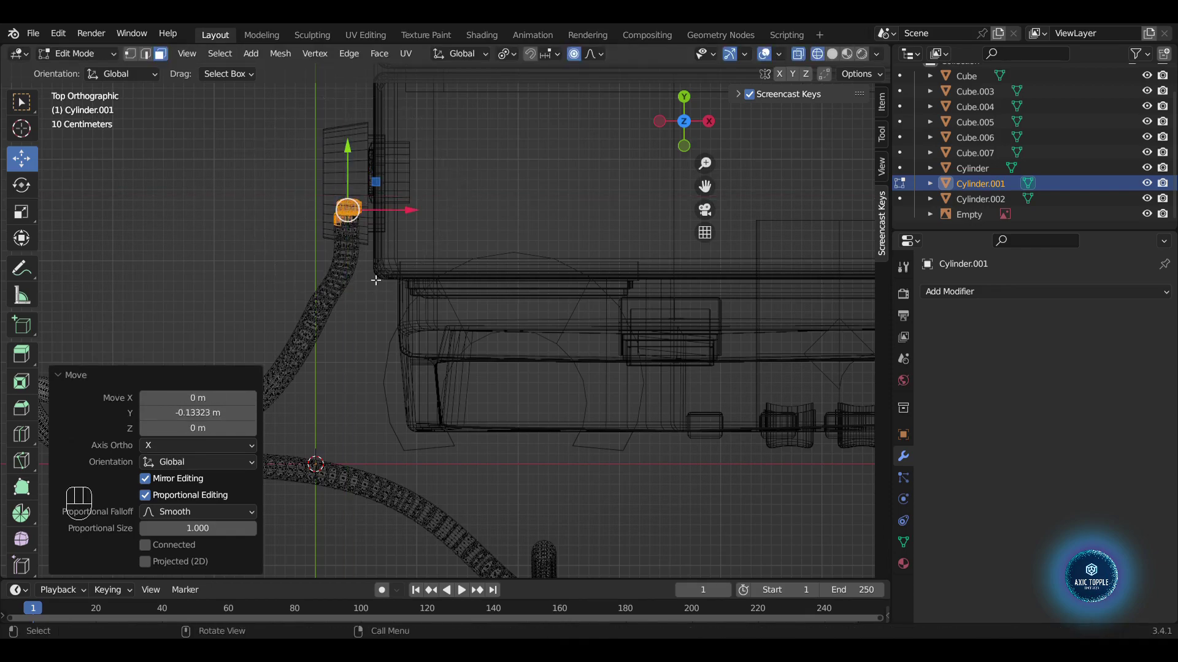
key(Tab)
drag(382, 290, 482, 177)
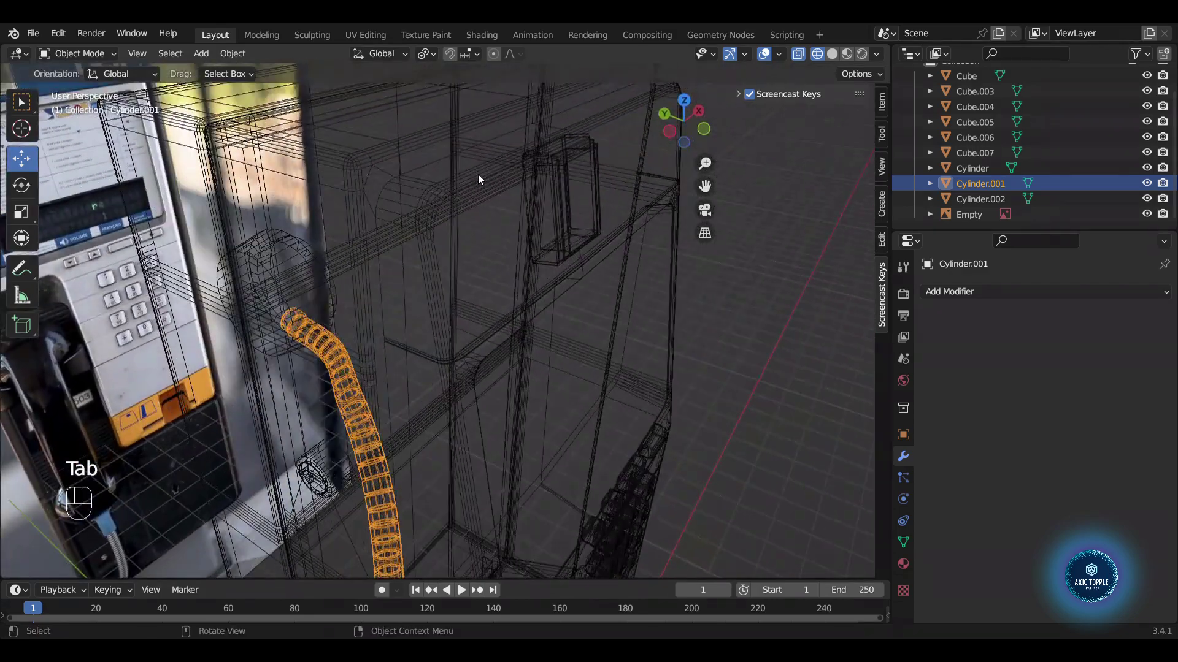
click(673, 134)
- Rotate and place the cord's end against the handset from the left view, then select all payphone objects
key(Tab)
key(g)
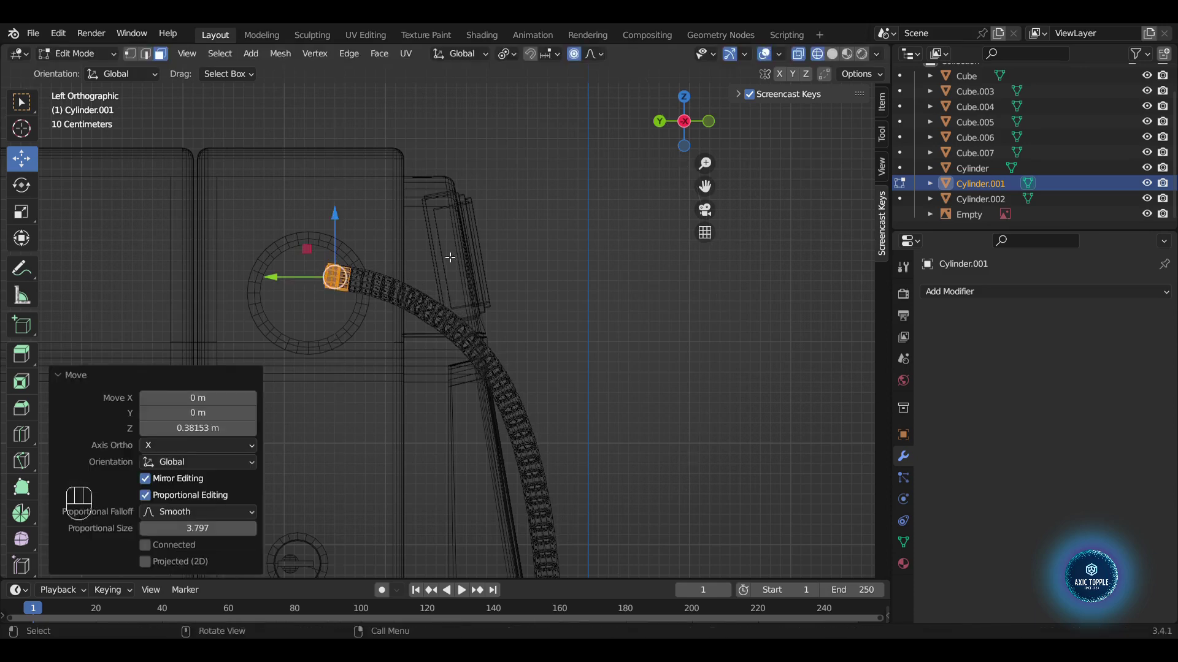
key(r)
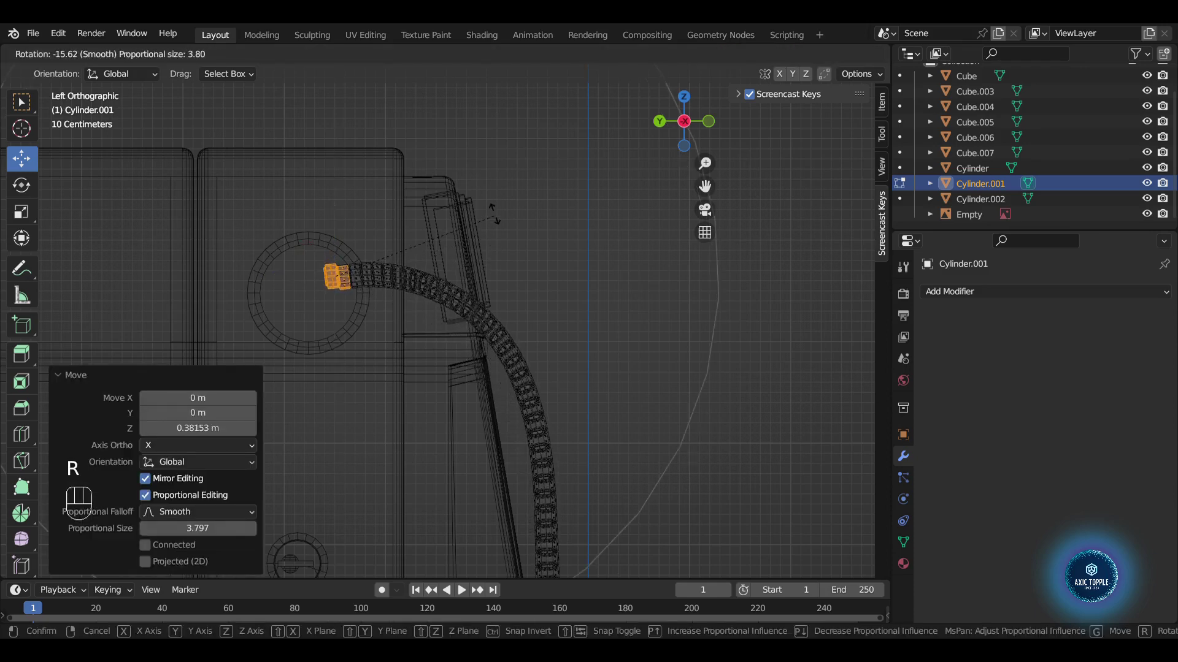
key(g)
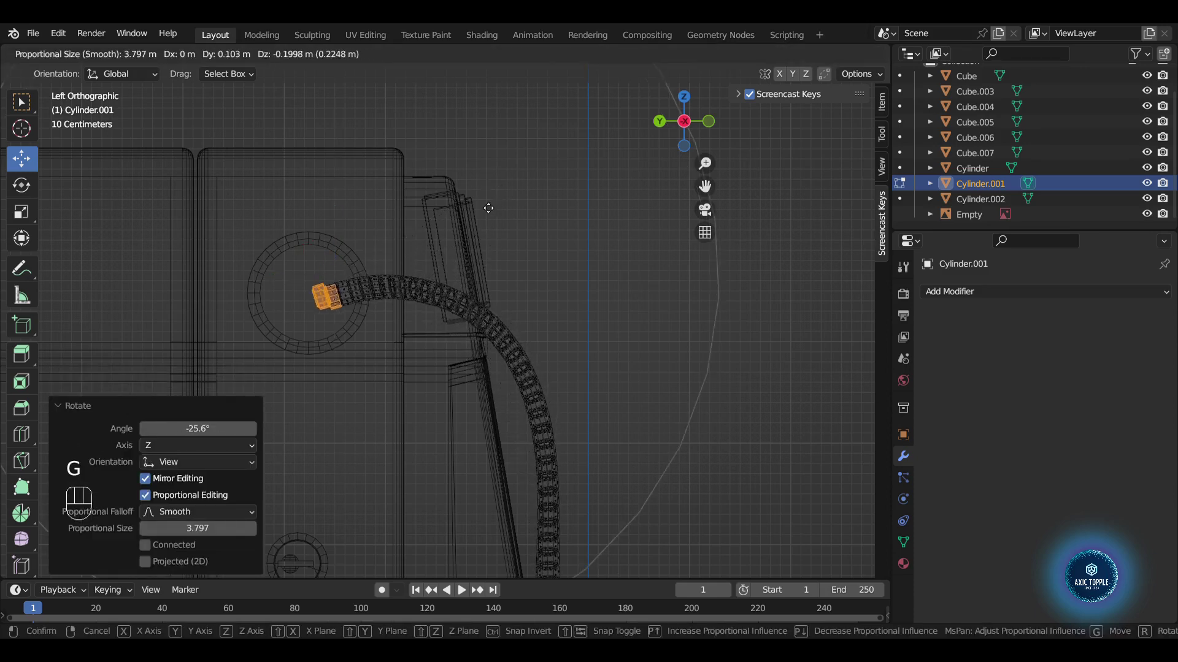
key(r)
key(g)
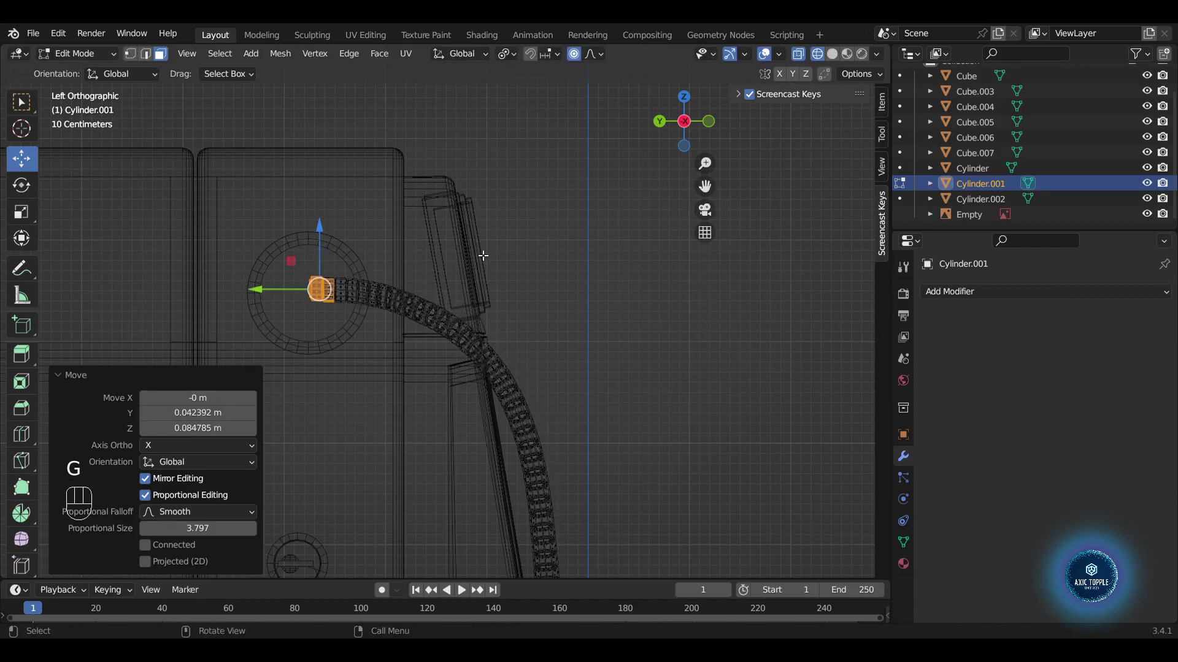
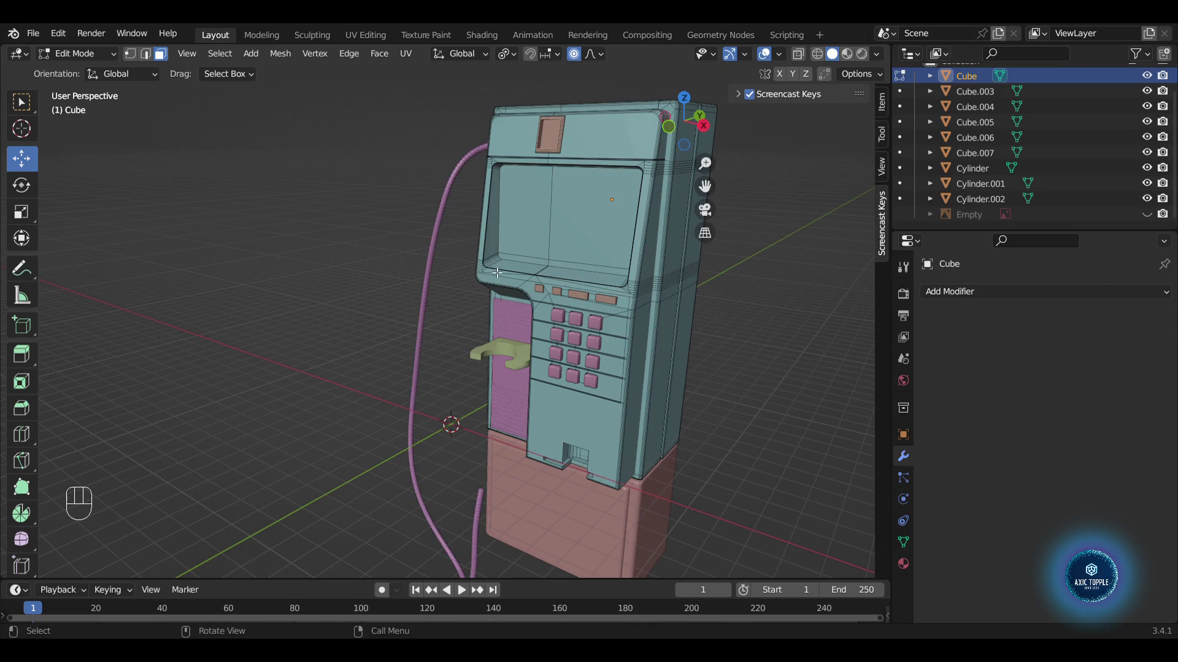
key(a)
key(Tab)
key(a)
key(Tab)
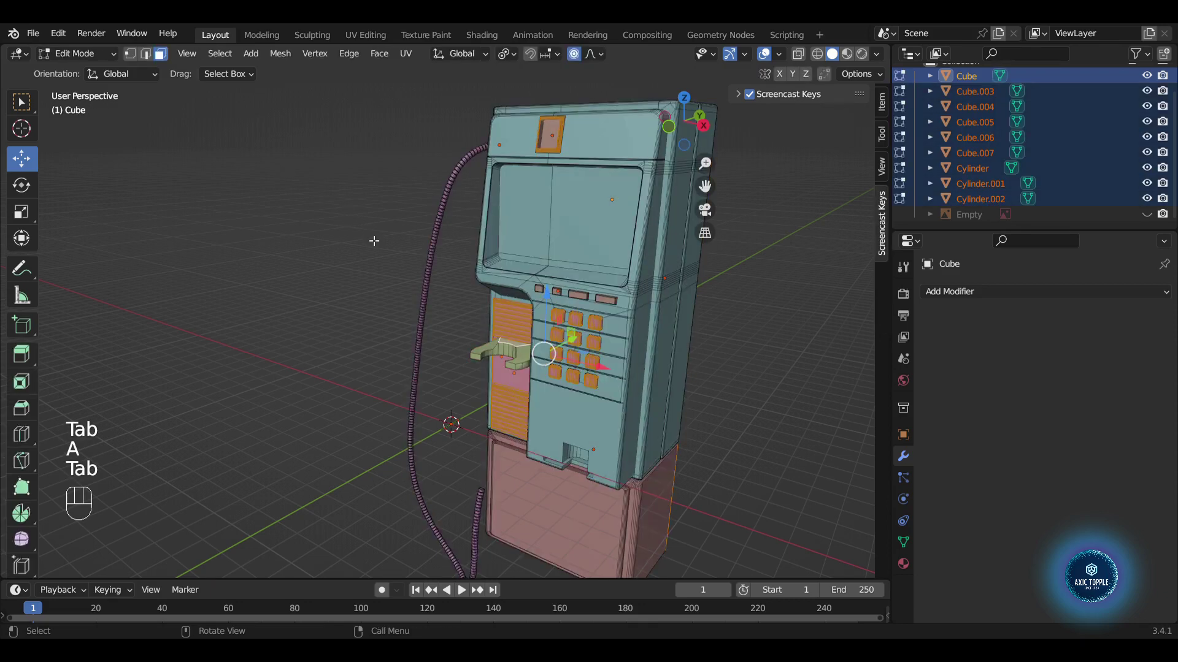
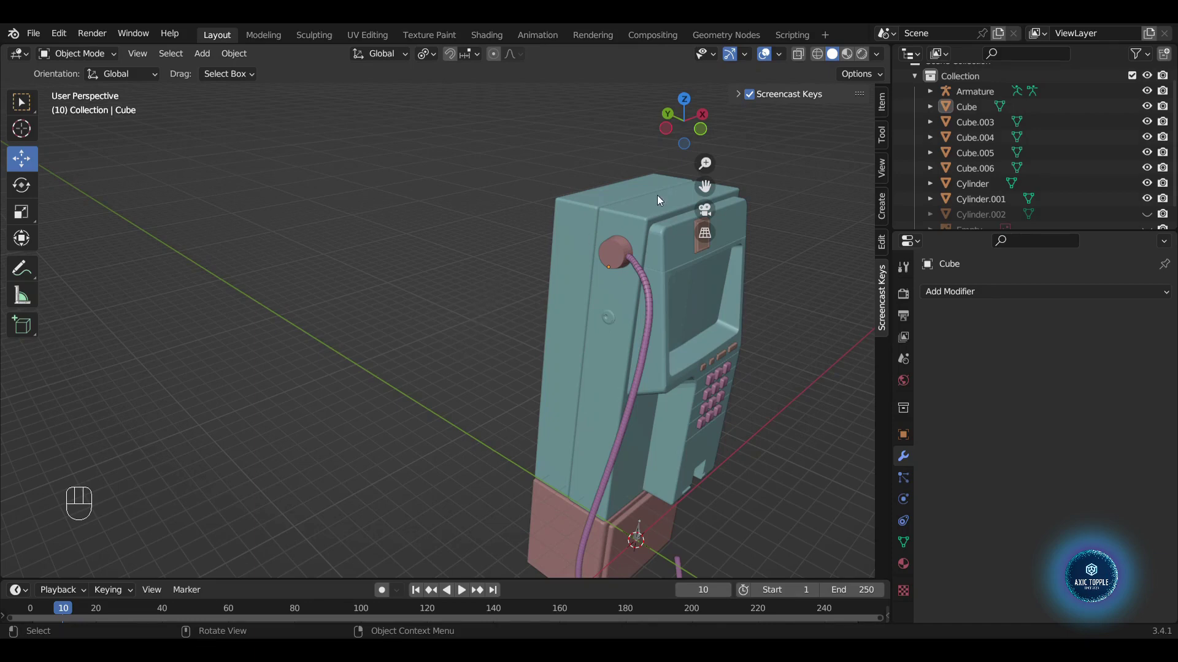
- Add a new cube (Cube.001) while viewing the payphone straight from the front
drag(720, 200, 708, 203)
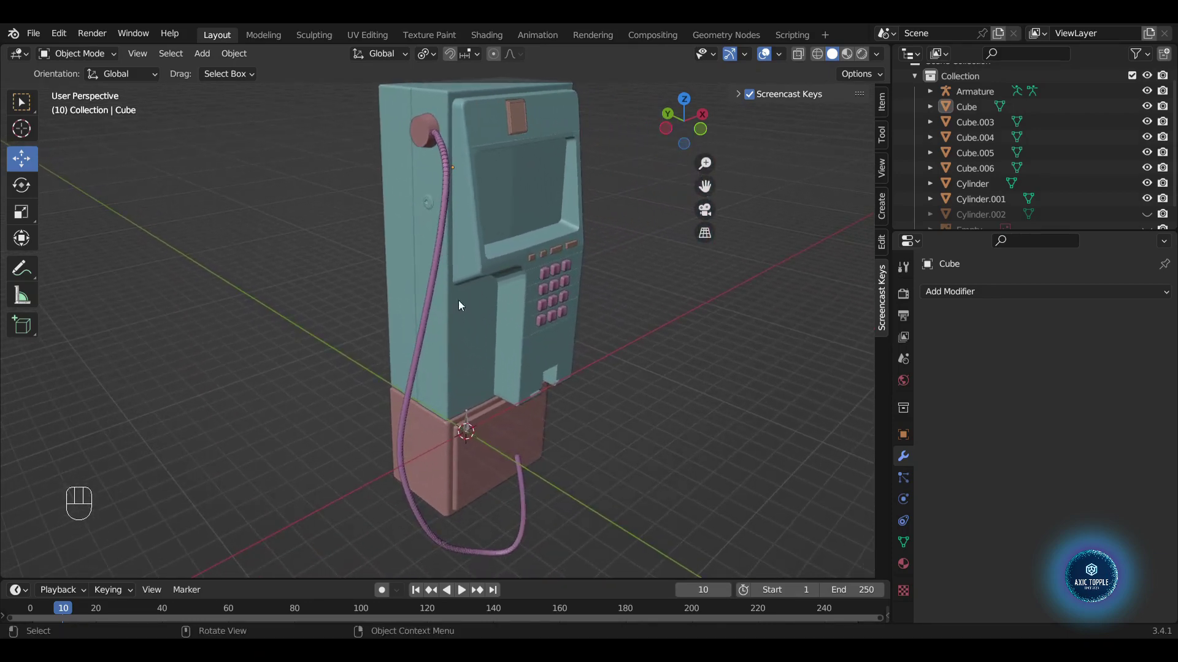
key(shift+a)
key(shift+a)
click(699, 135)
- Move and scale the cube into a small panel on the phone's lower front above the pink base
key(g)
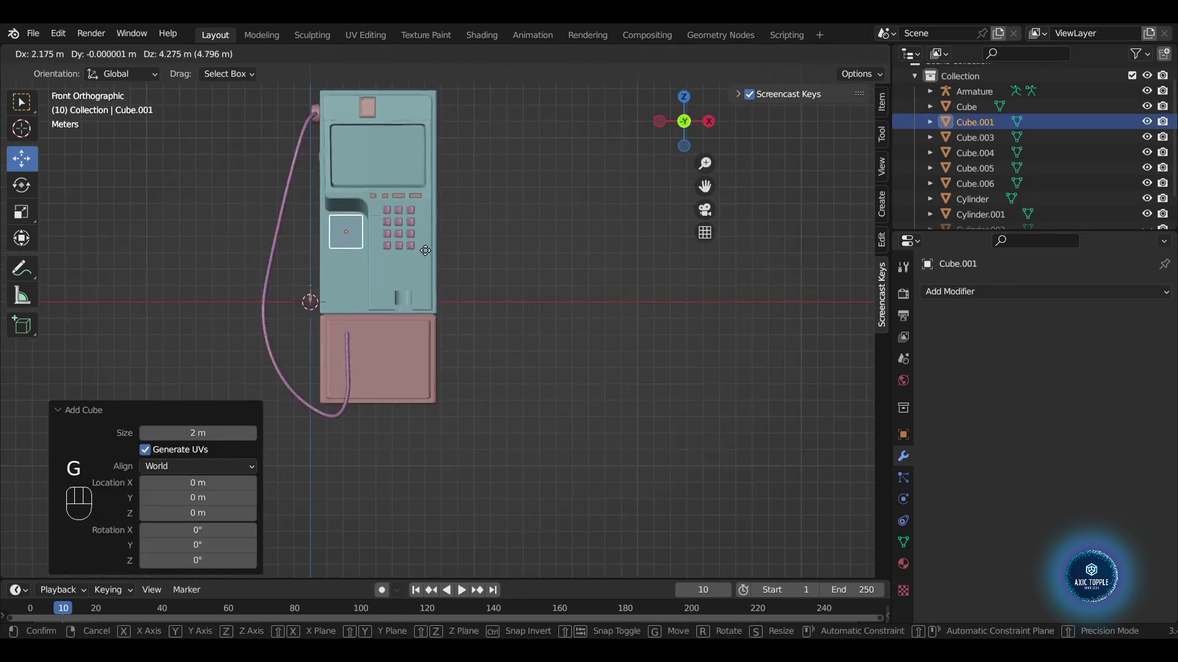
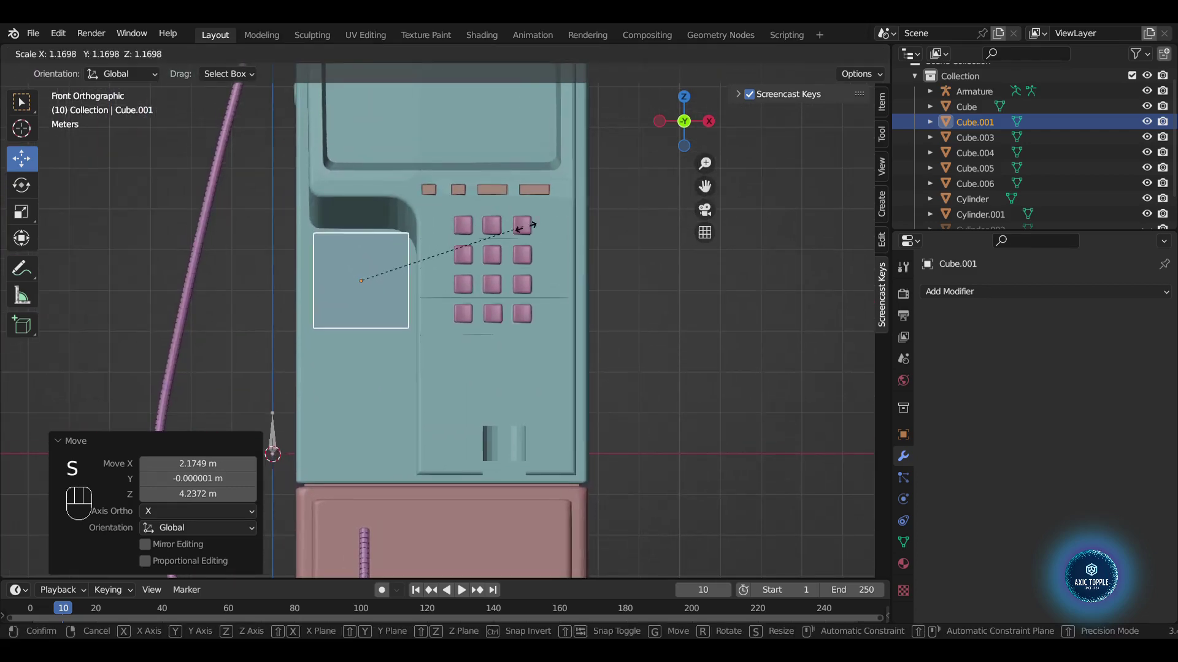
key(g)
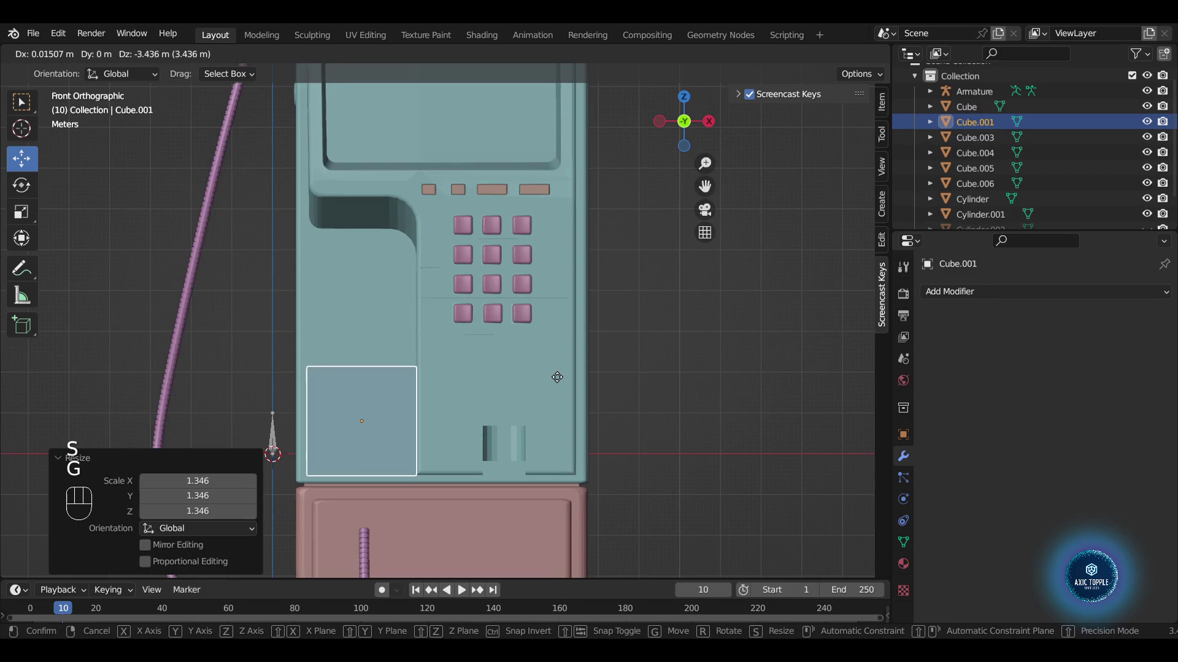
key(s)
key(g)
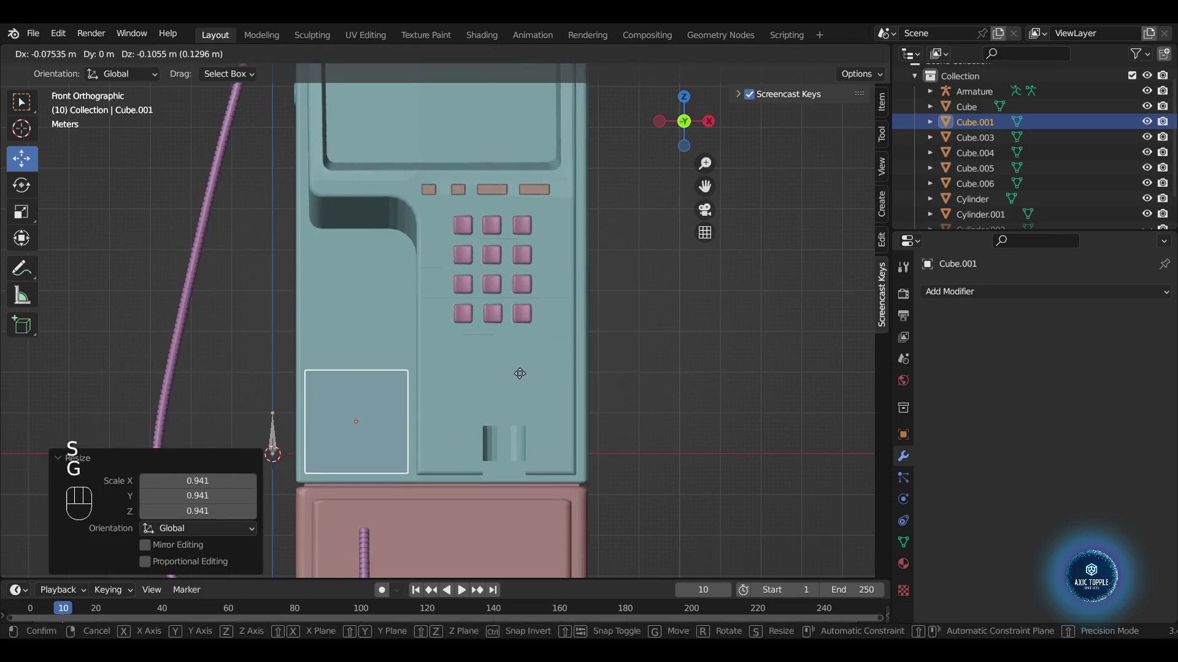
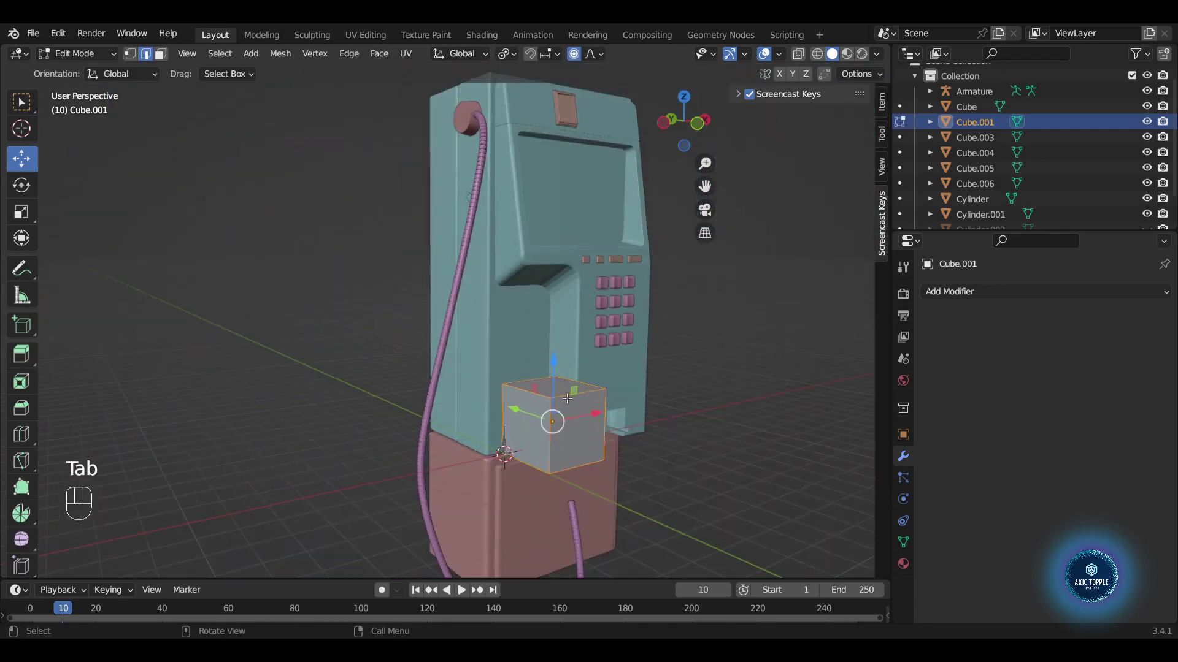
- Extrude Cube.001's top face upward into a tall side panel below the keypad ledge
key(3)
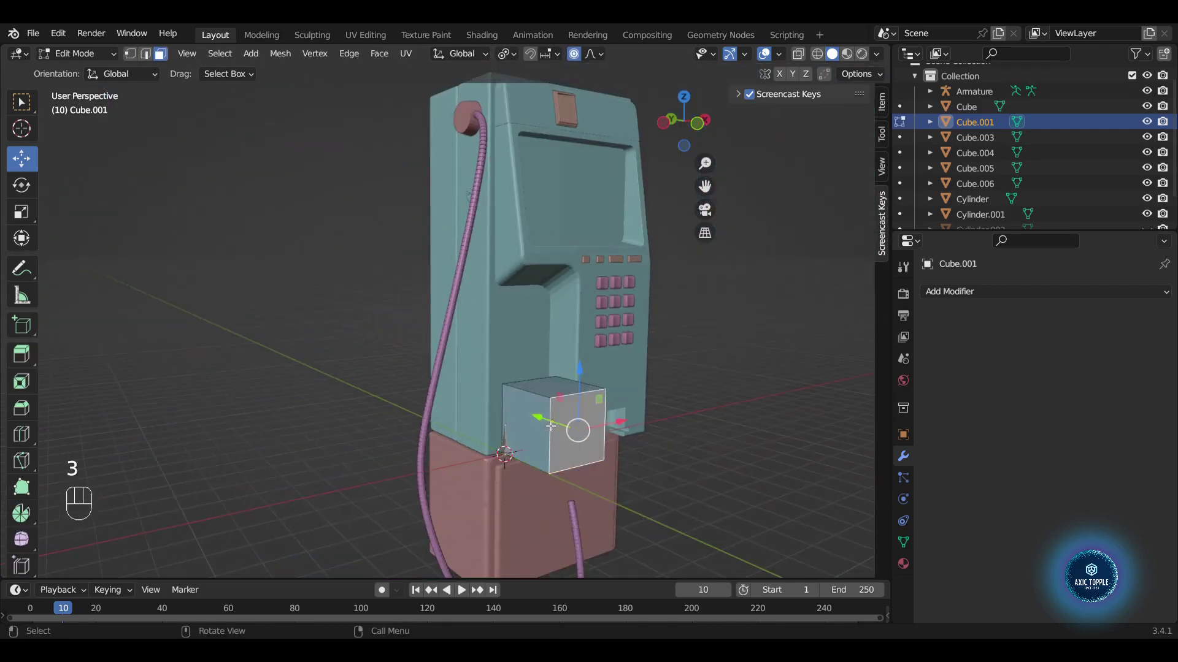
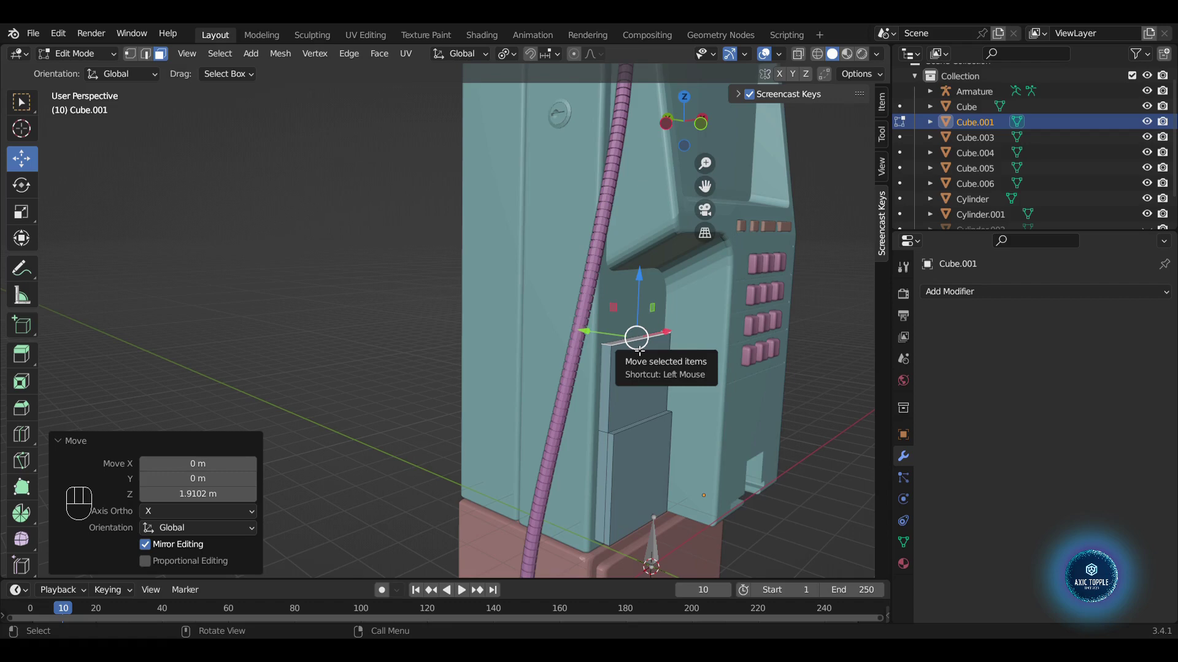
key(e)
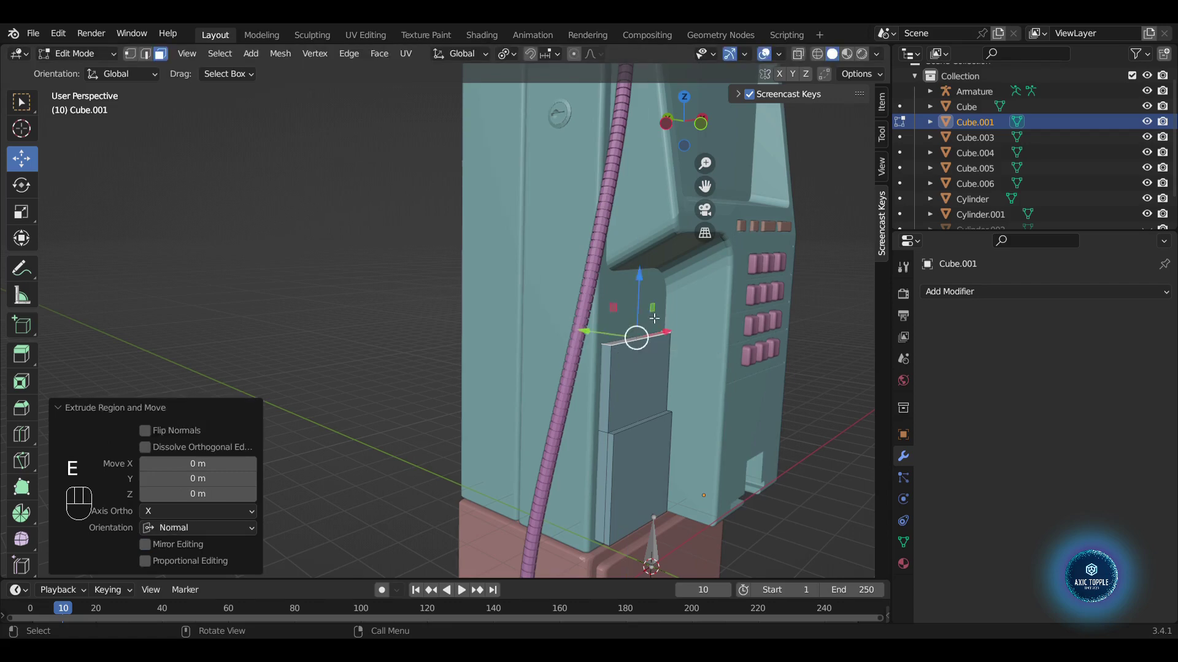
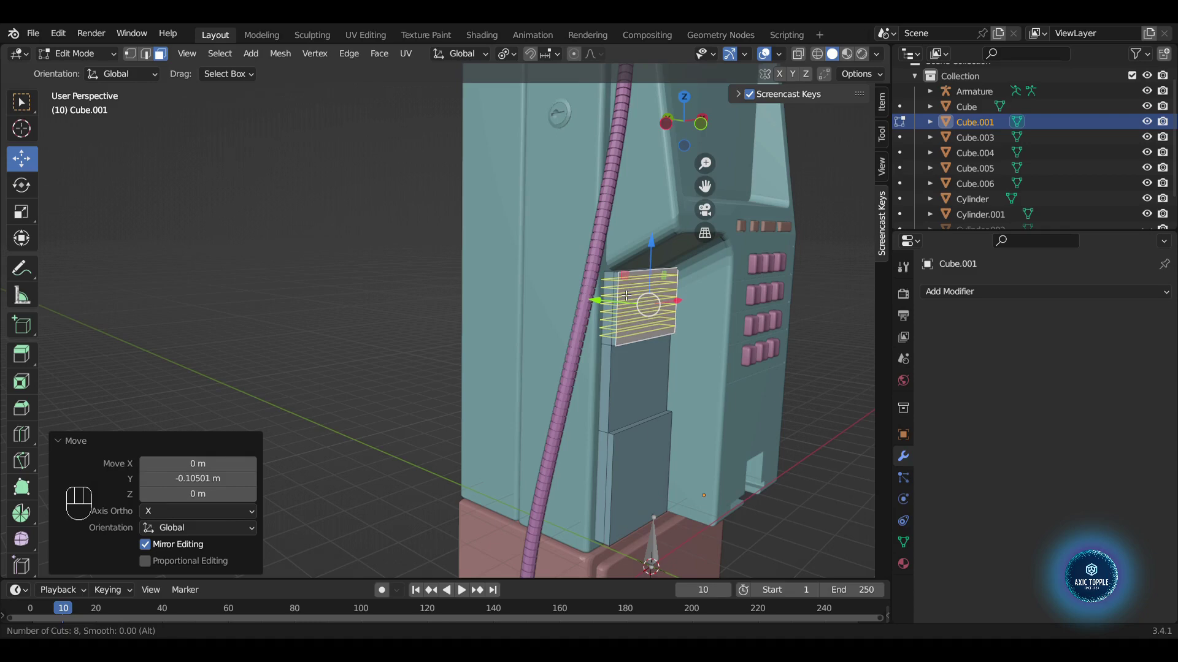
- Loop cut the lower section and select alternating face strips in the upper and lower bands
key(ctrl+r)
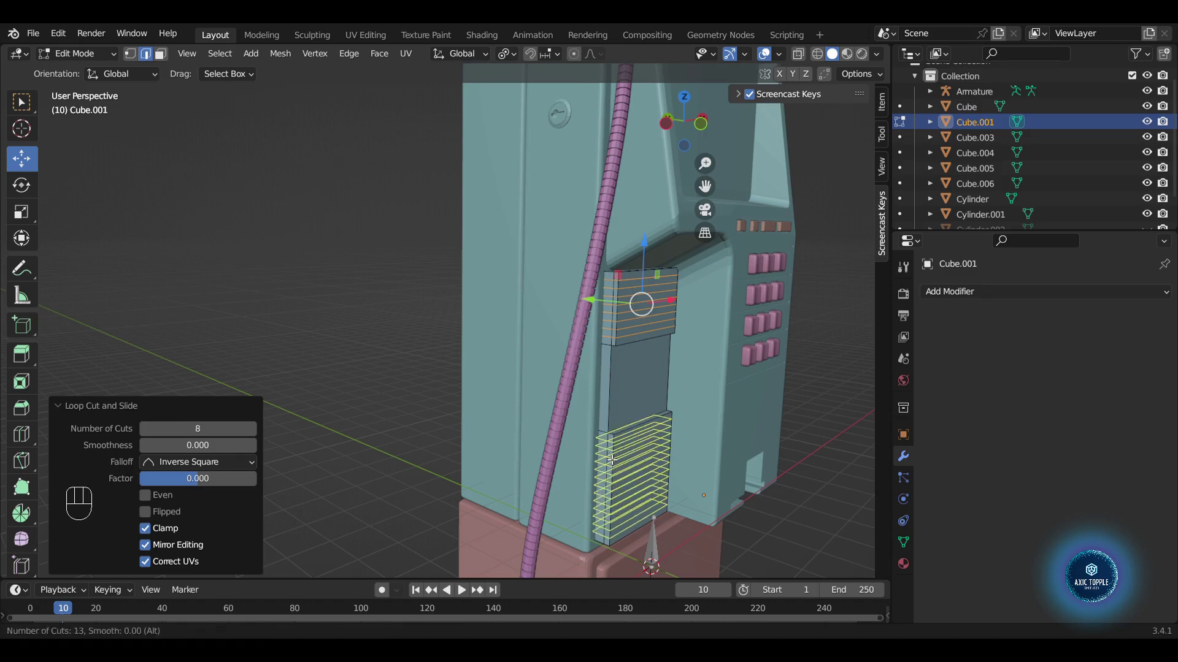
key(3)
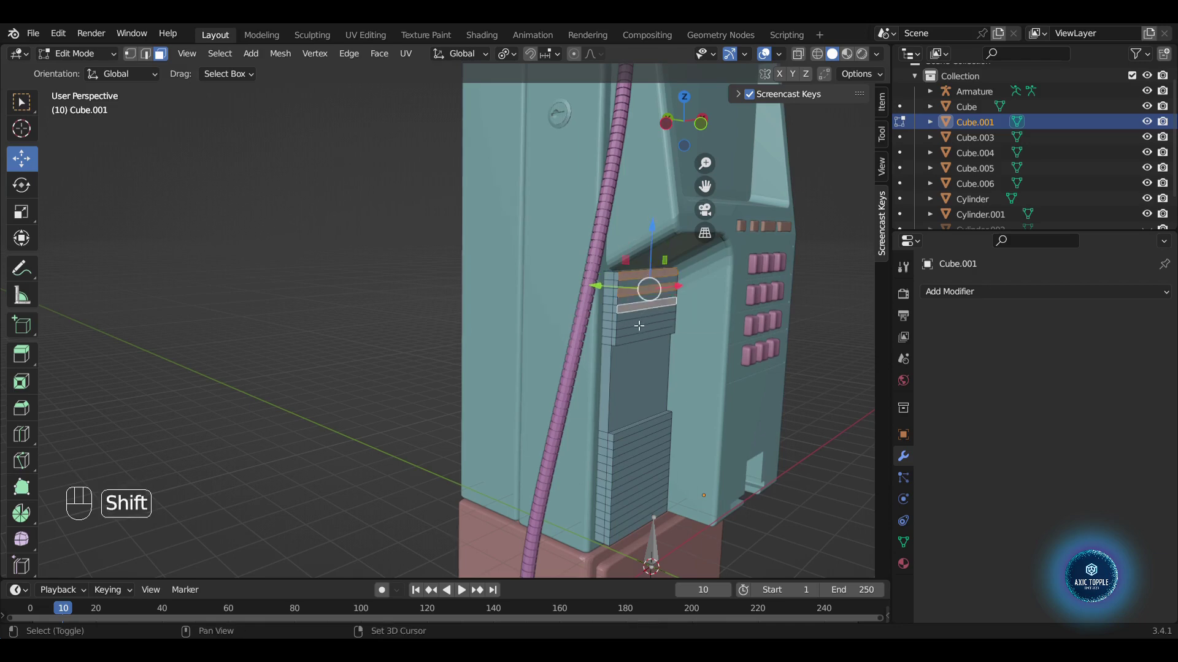
click(641, 342)
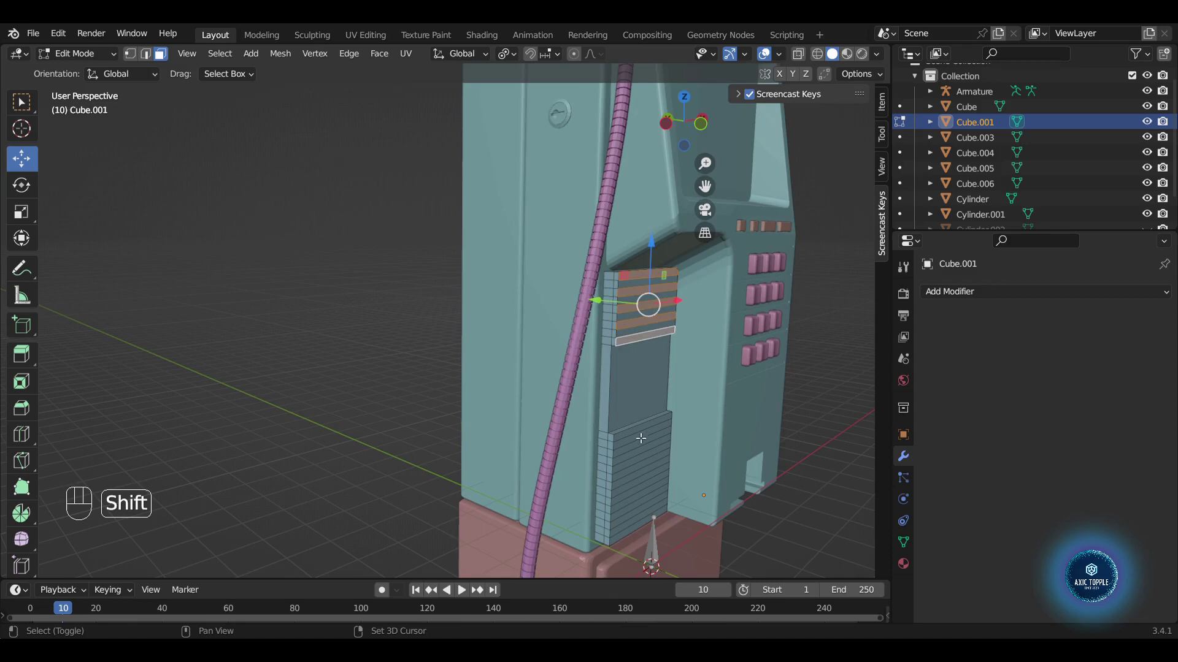
click(639, 432)
click(630, 452)
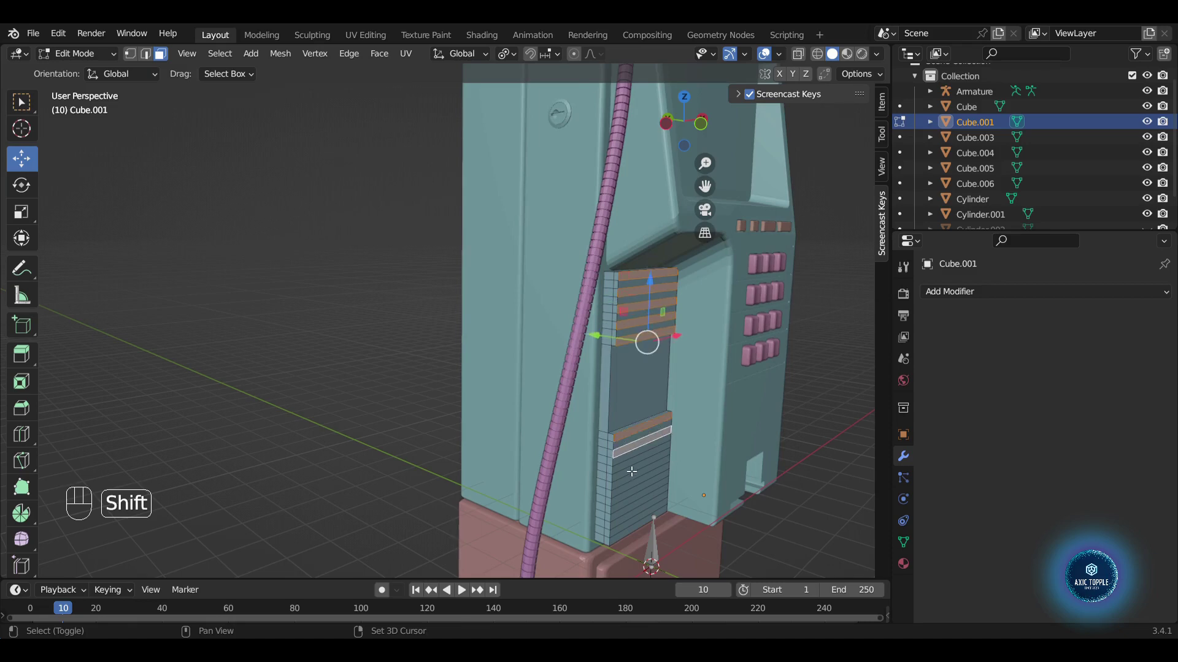
click(632, 469)
click(630, 483)
click(623, 501)
click(622, 518)
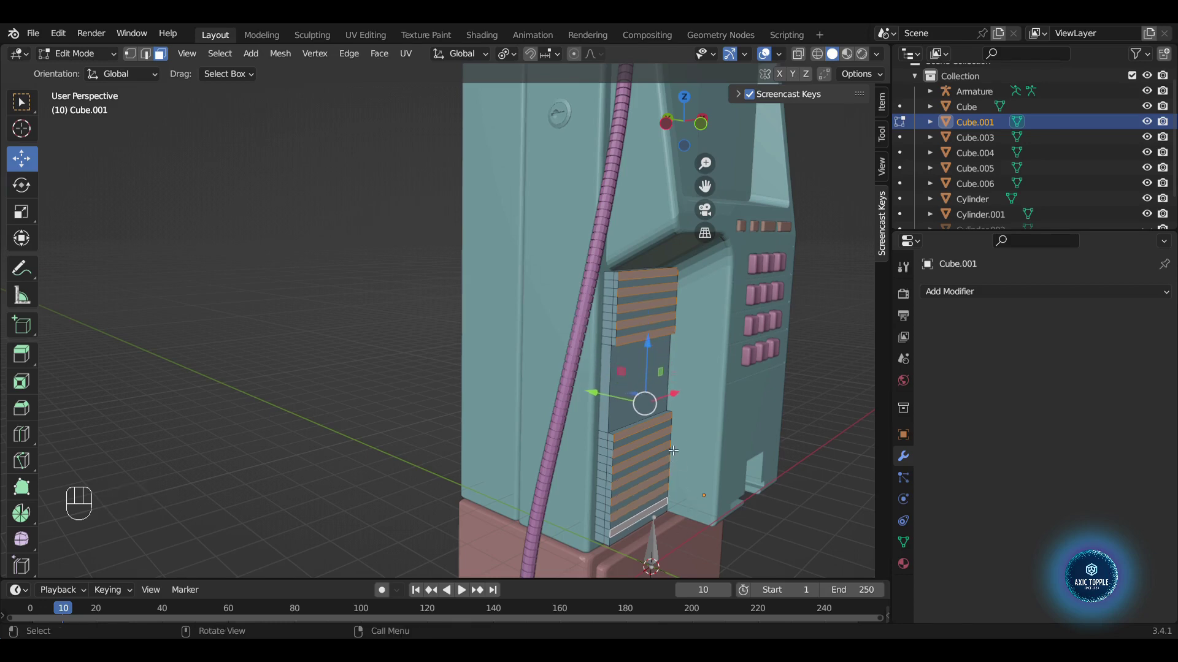
- Extrude the selected strips outward into two groups of protruding horizontal slats
key(e)
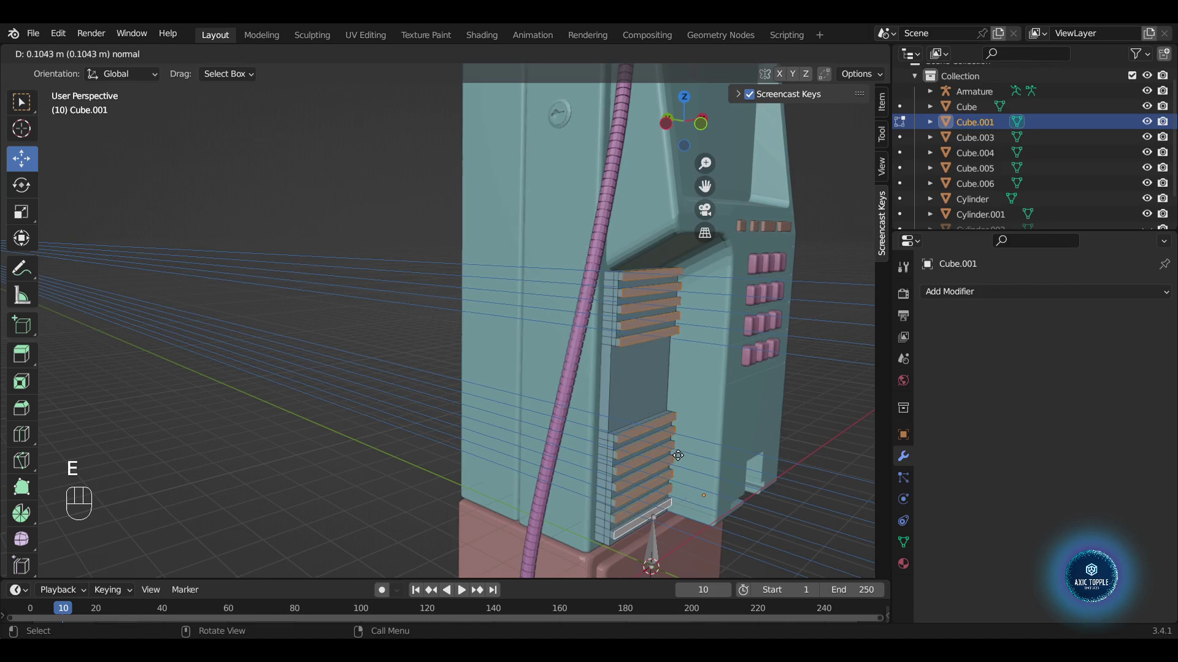
key(Tab)
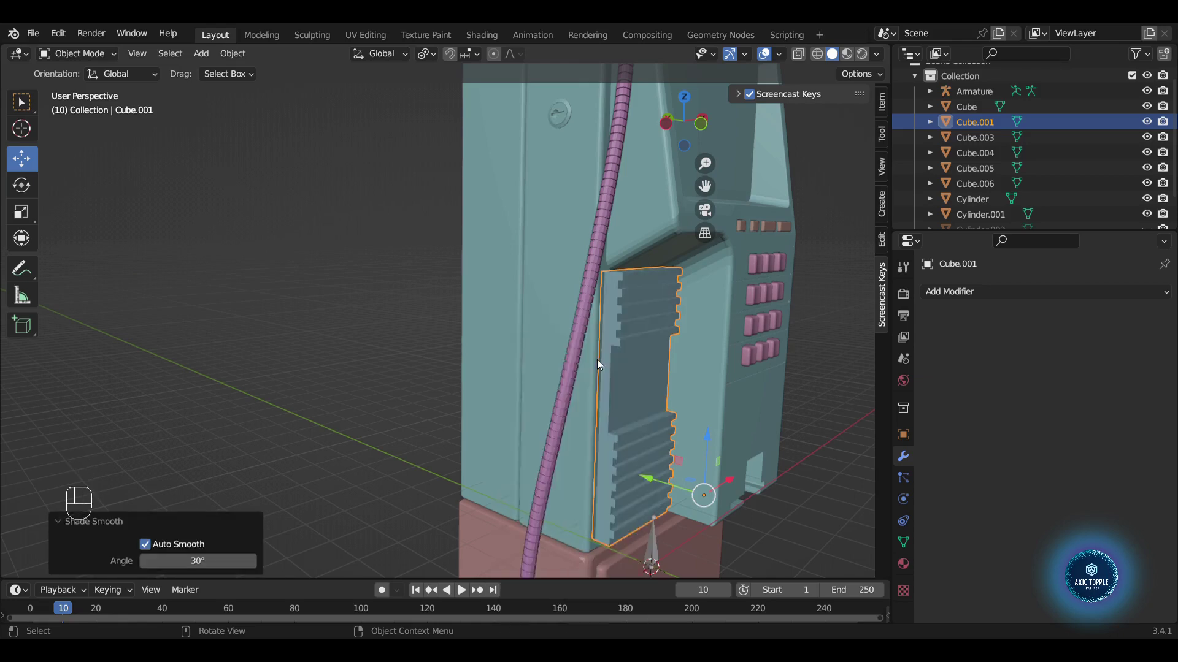
- Narrow the slatted panel slightly and nudge it into place on the payphone's side
click(652, 482)
drag(654, 483, 639, 465)
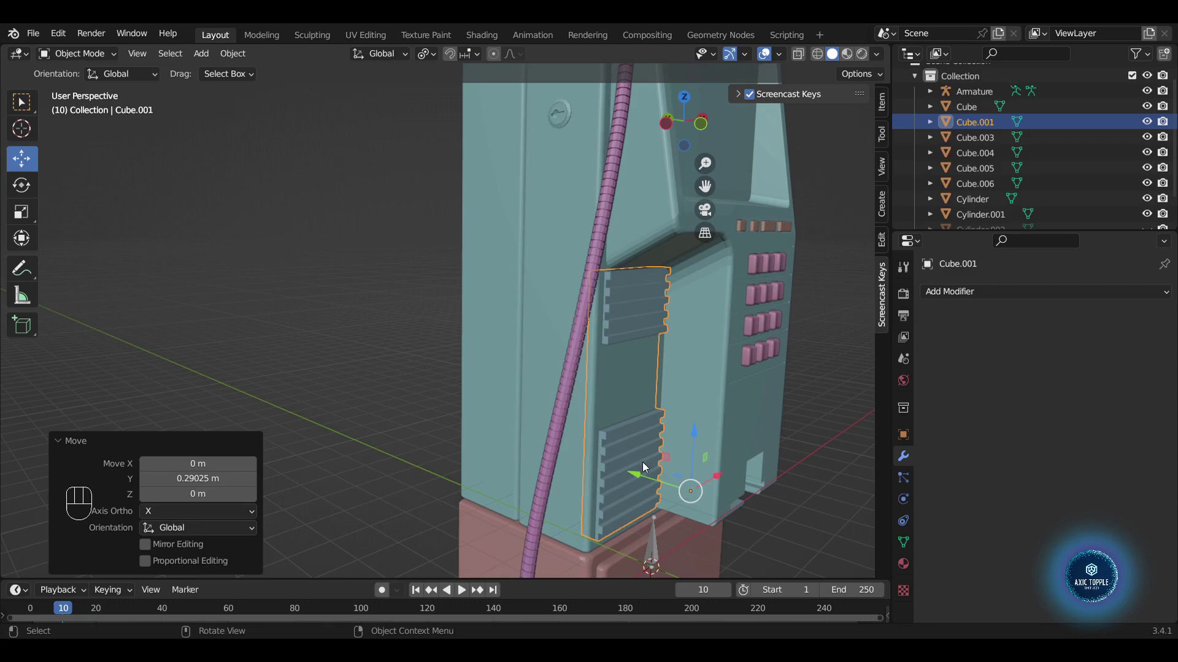
click(638, 477)
click(647, 484)
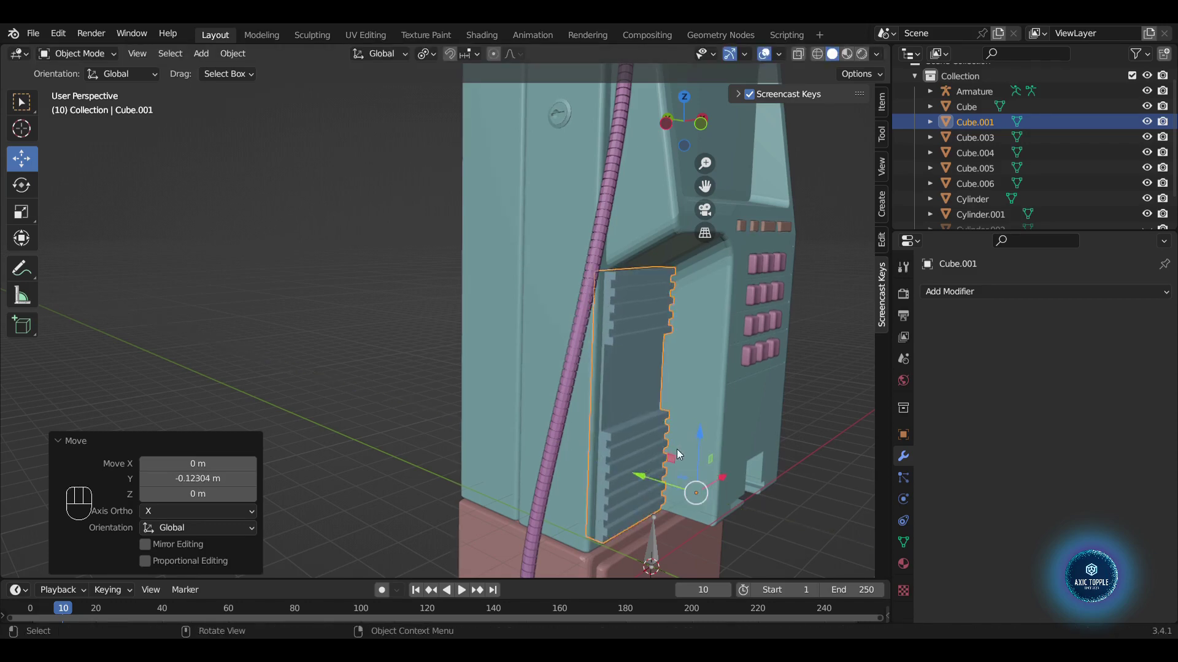
key(s)
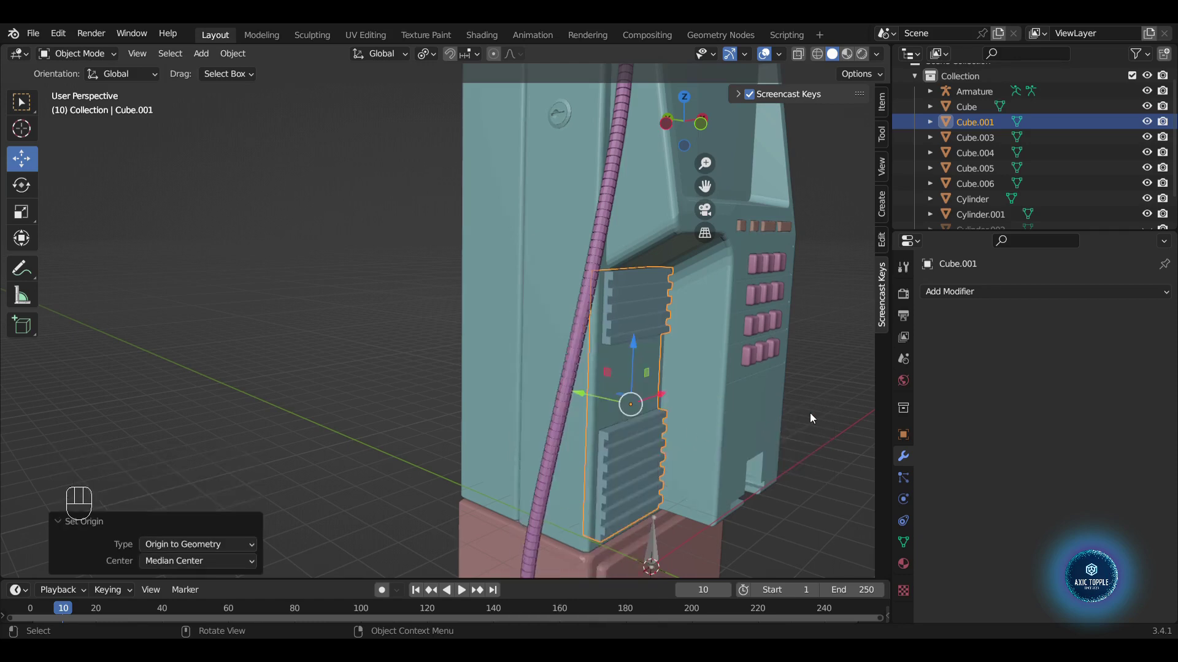
key(s)
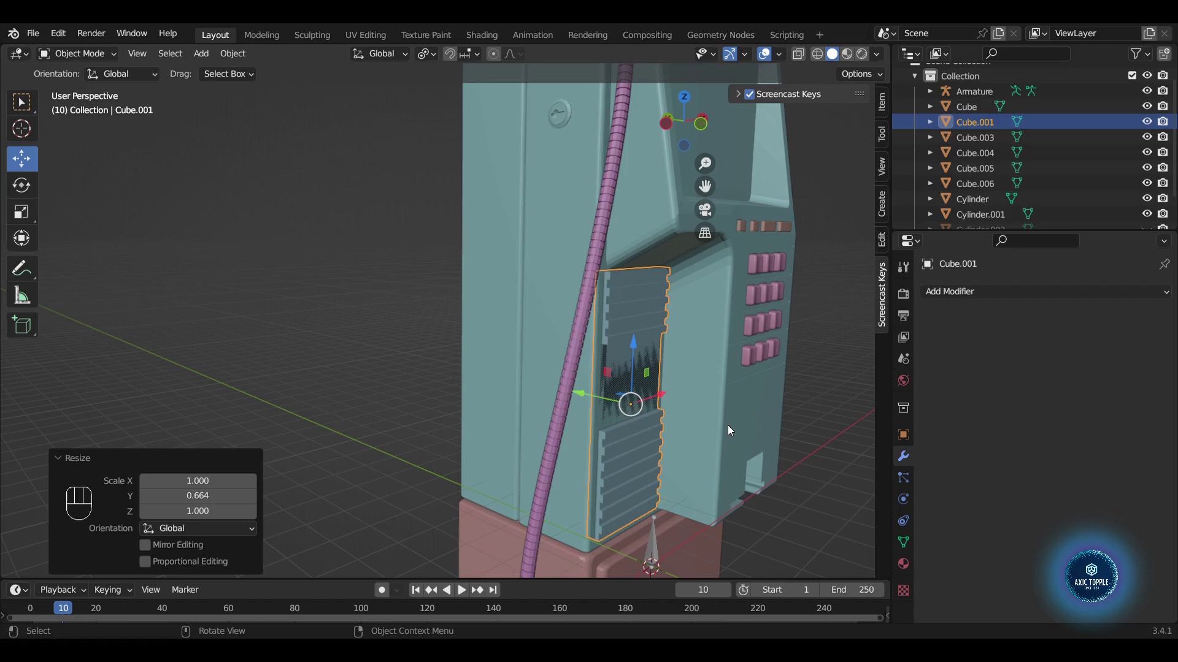
double_click(583, 402)
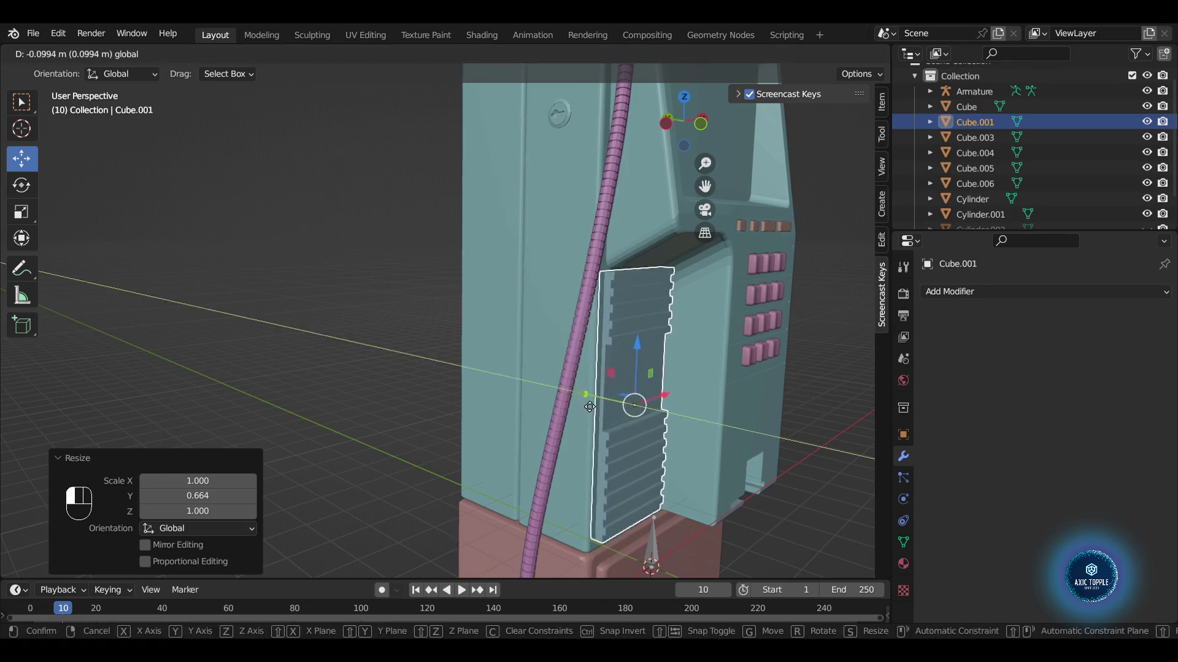
drag(787, 420, 804, 430)
- Delete the leftover extra object beside the panel
click(621, 524)
key(Delete)
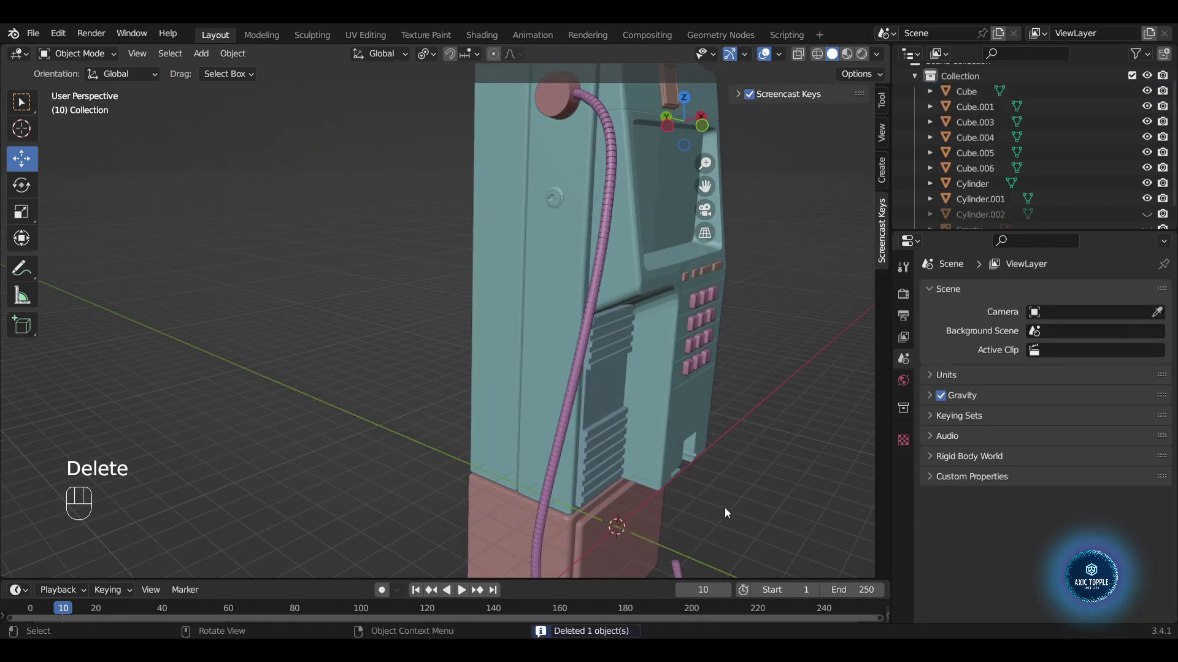
- Edit the cord in left orthographic view and select its lower loop of vertices
drag(738, 481, 689, 457)
drag(688, 463, 694, 475)
click(702, 490)
key(Tab)
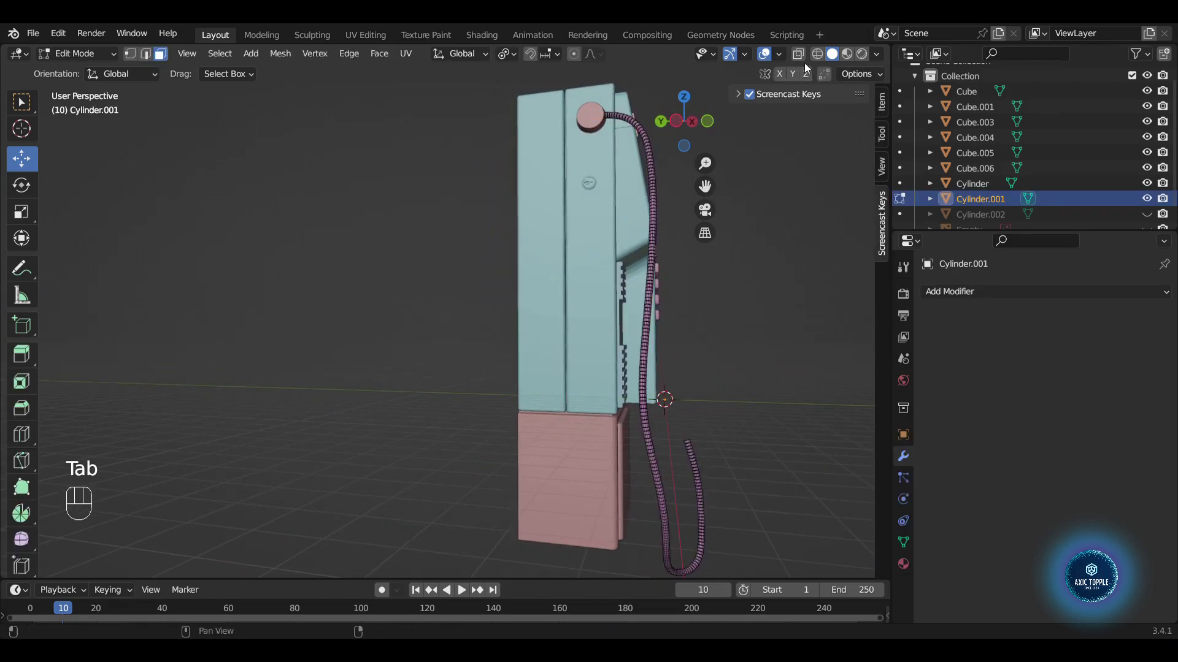
drag(823, 58, 823, 59)
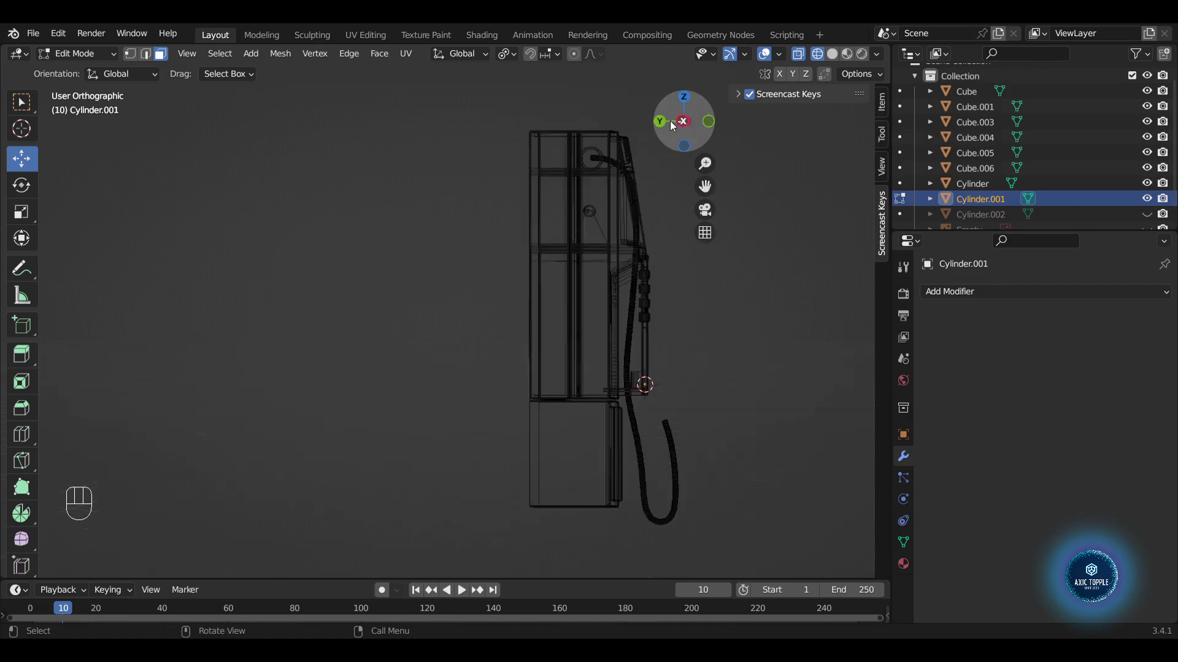
drag(701, 472, 668, 573)
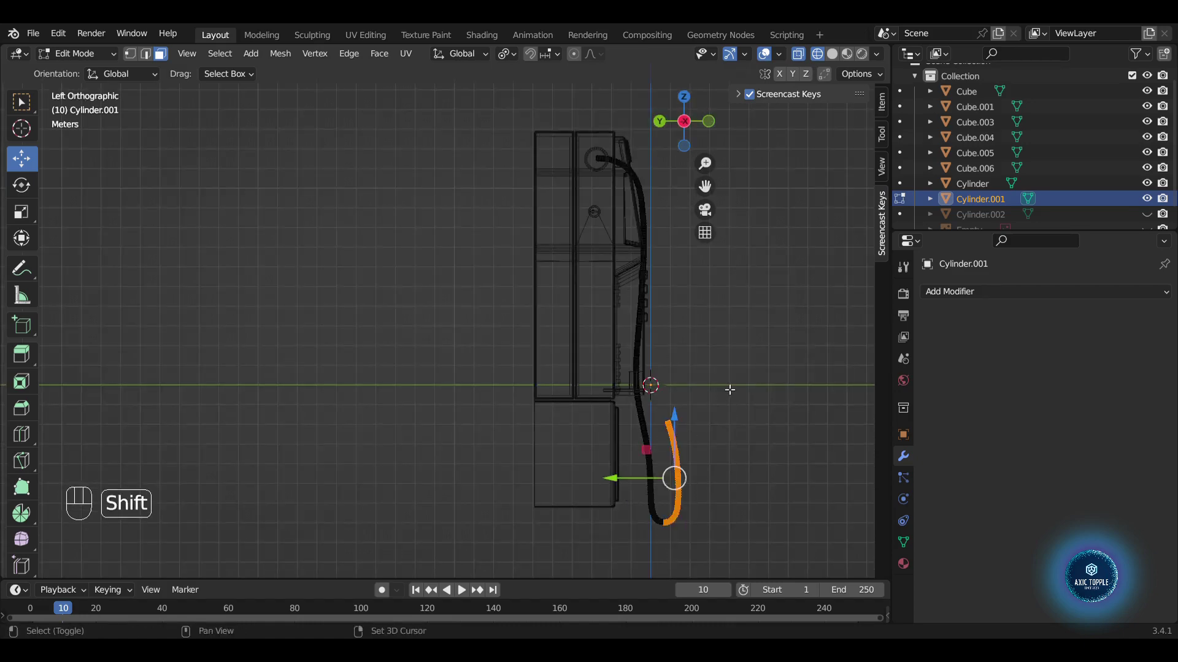
drag(689, 490, 636, 603)
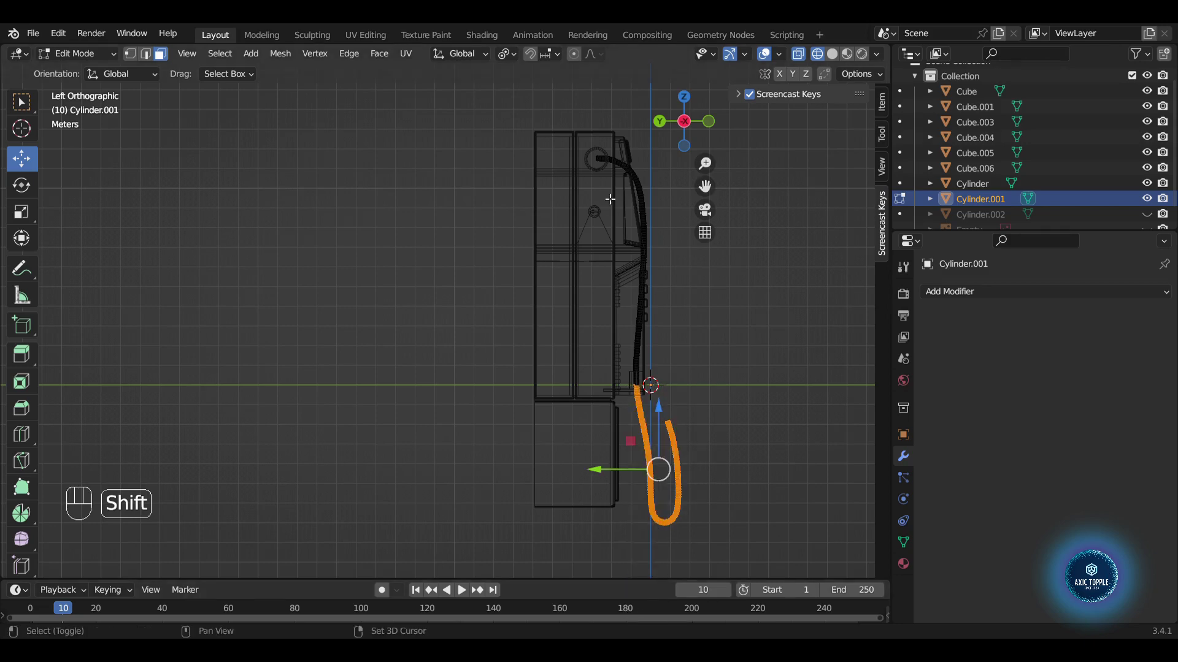
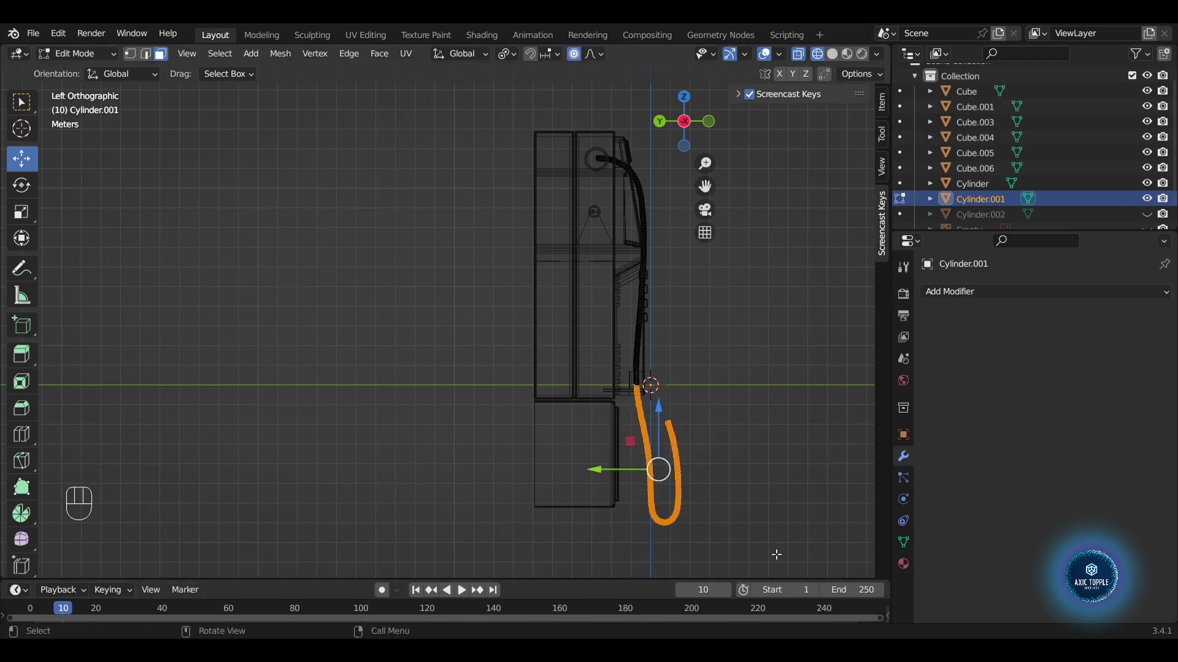
- Pull the lower loop along Y with proportional editing so the cord drapes beside the base, then inspect in perspective
key(g)
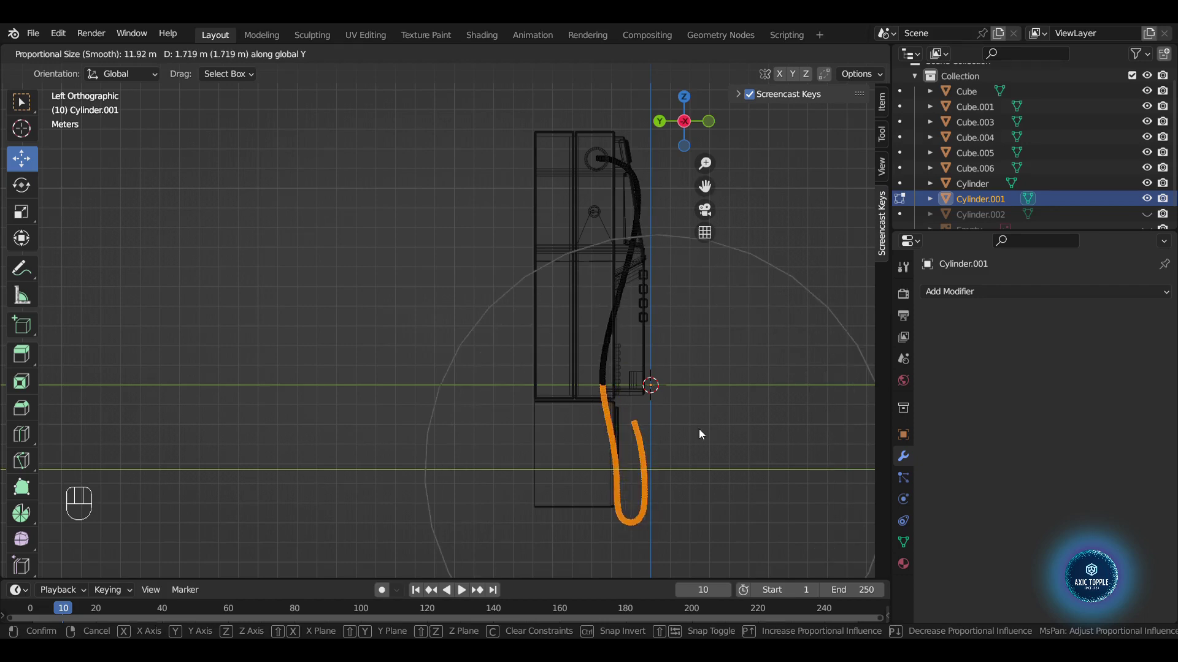
key(Tab)
drag(748, 368, 649, 377)
click(834, 55)
drag(797, 358, 807, 359)
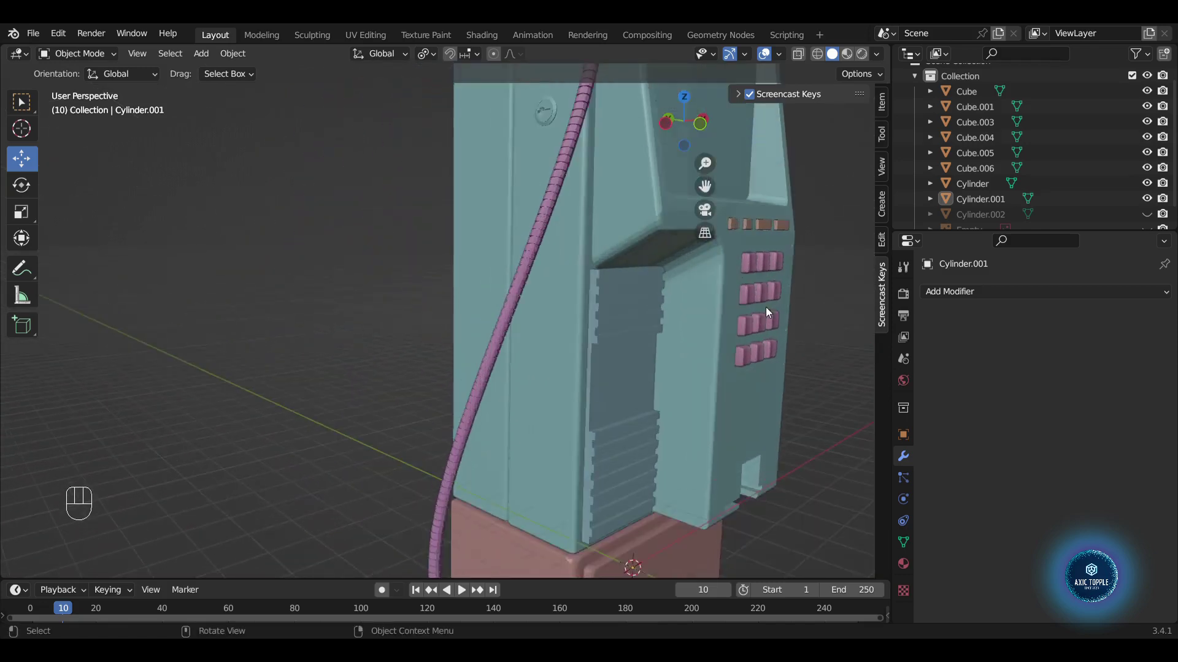
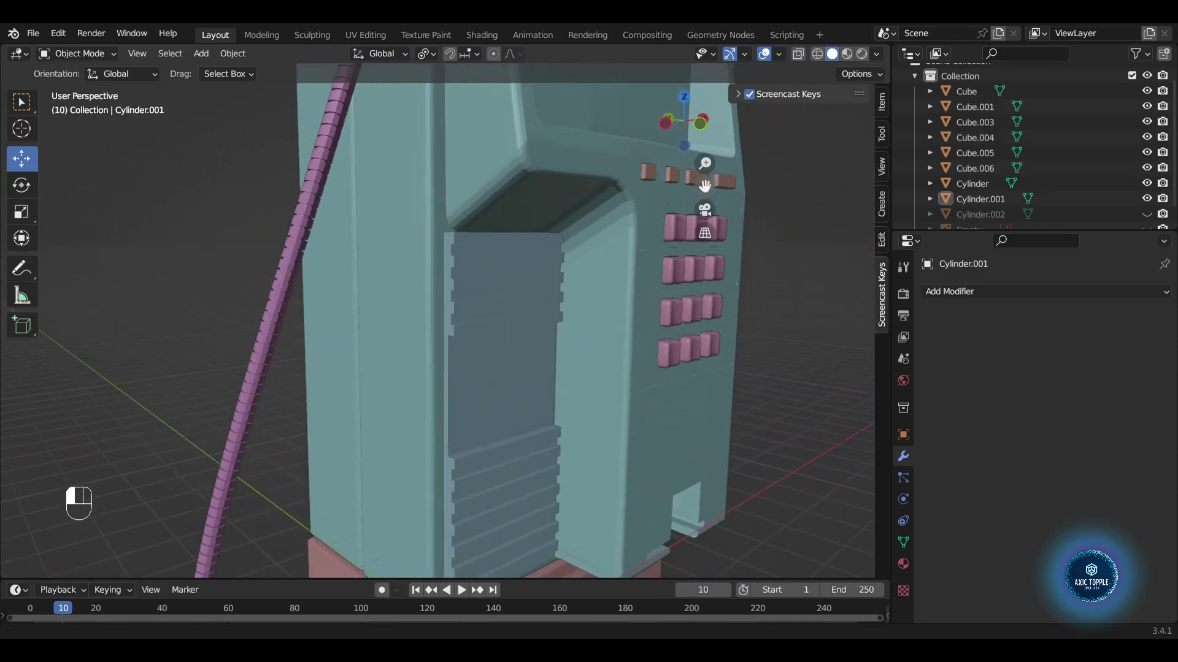
- Add a new cube (Cube.002) next to the slotted panel on the payphone front
click(517, 319)
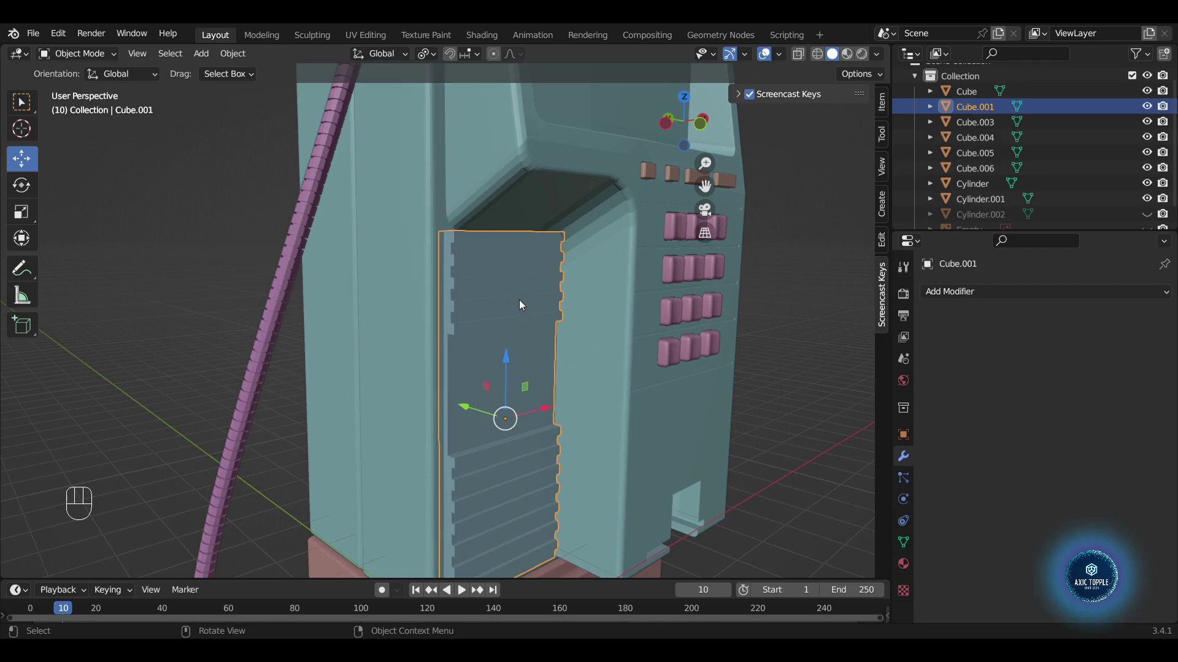
key(shift+a)
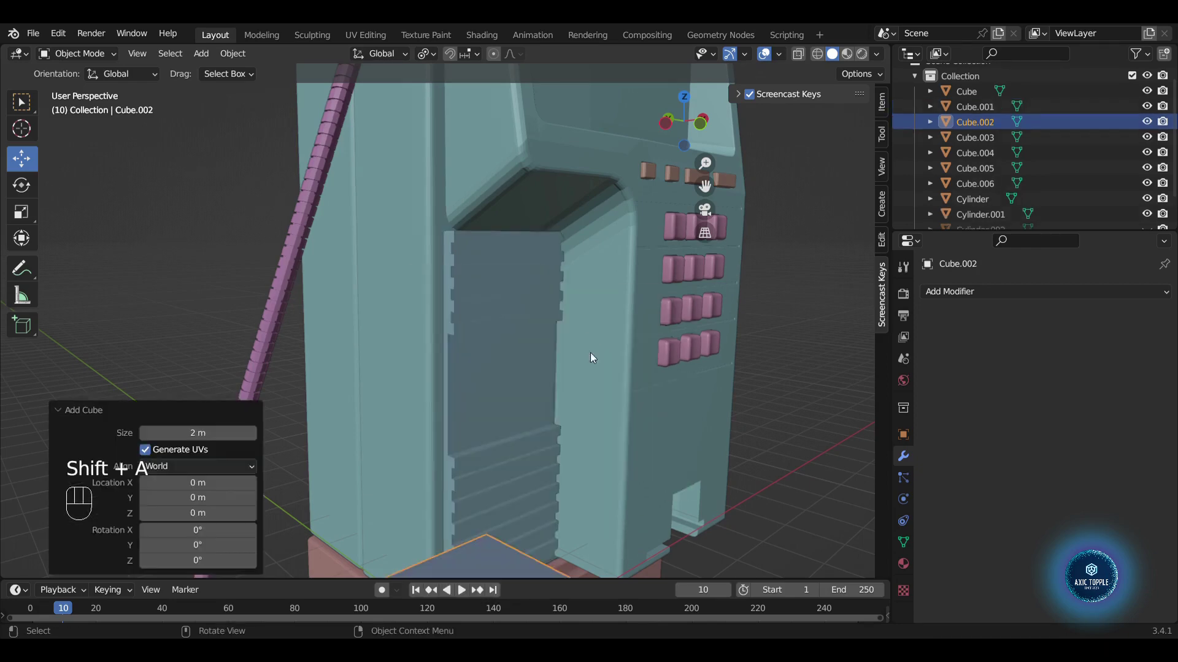
key(g)
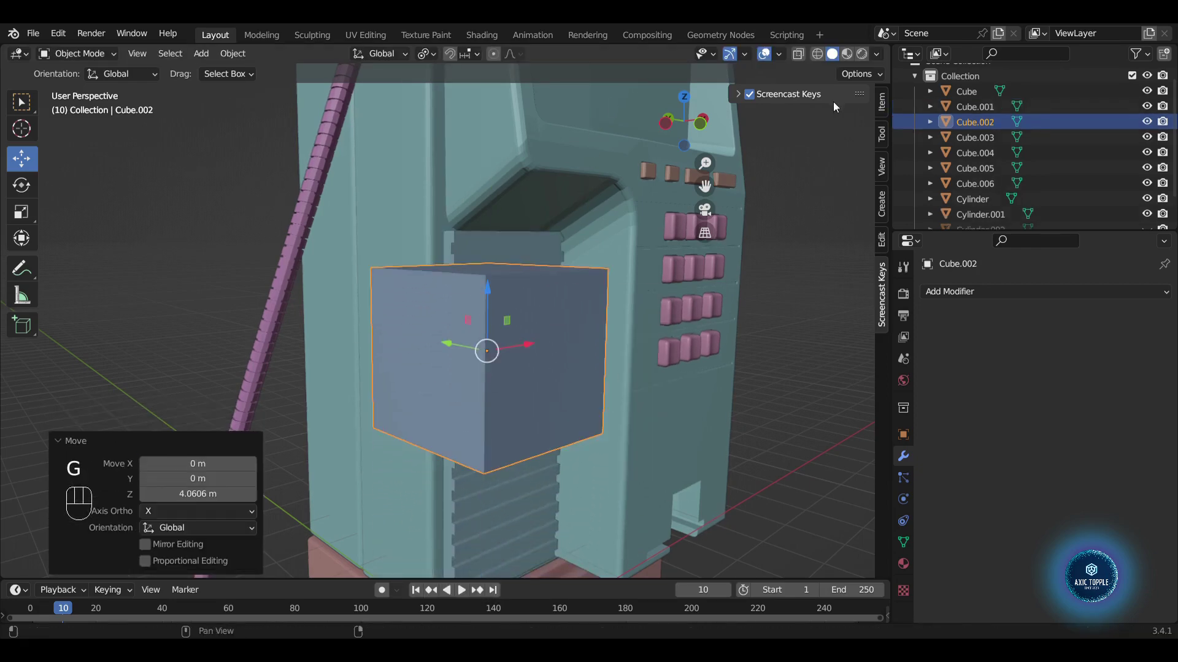
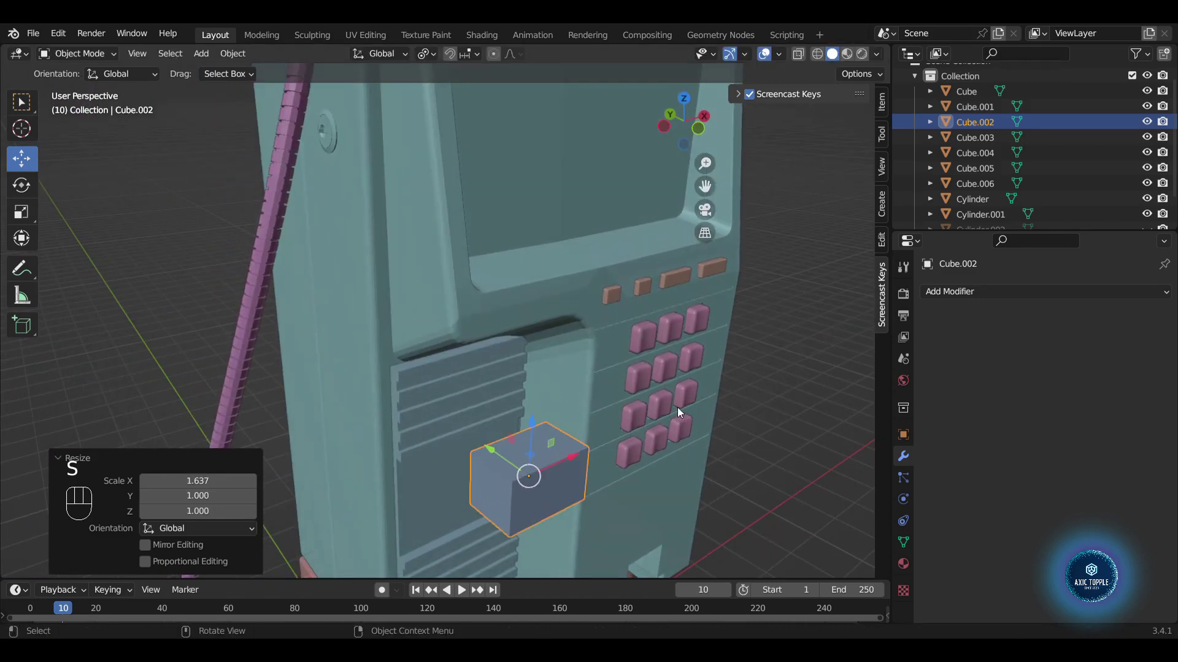
- Stretch the box along X and position it in the recess beside the keypad in front wireframe view
key(g)
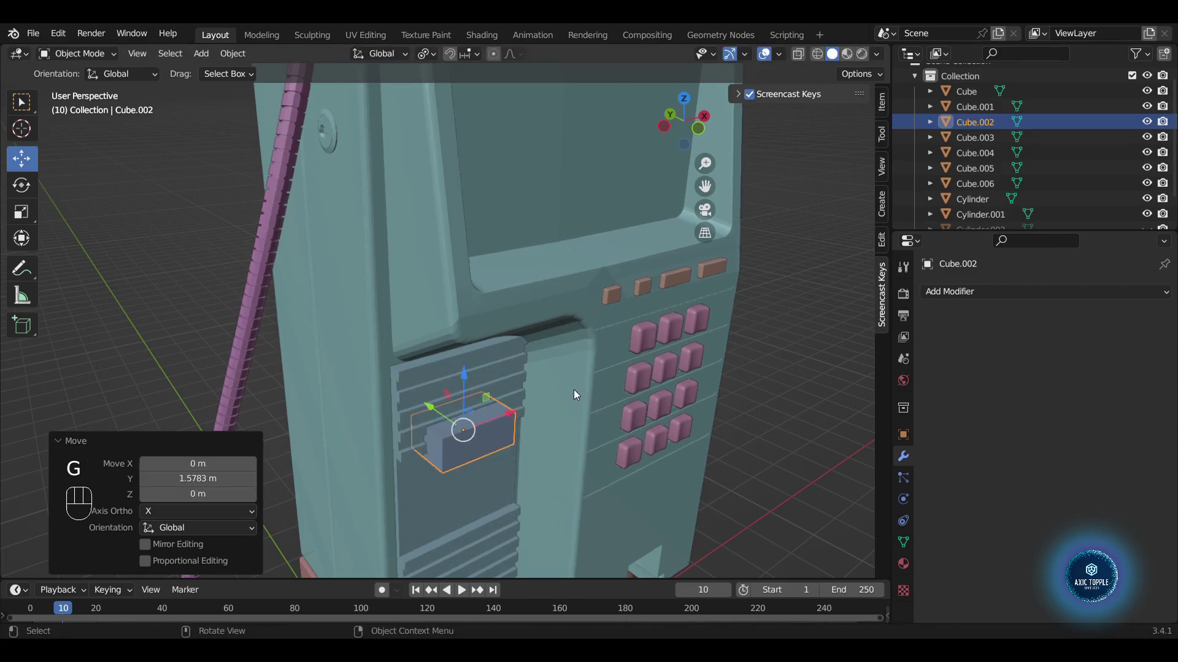
key(g)
click(702, 138)
click(826, 63)
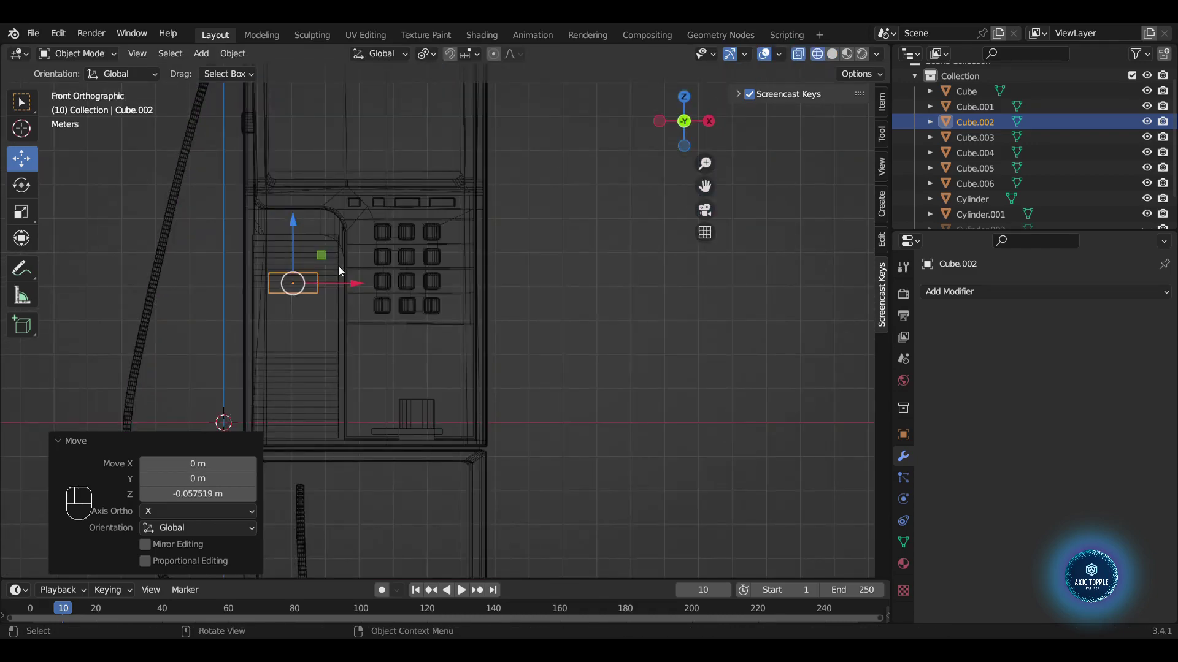
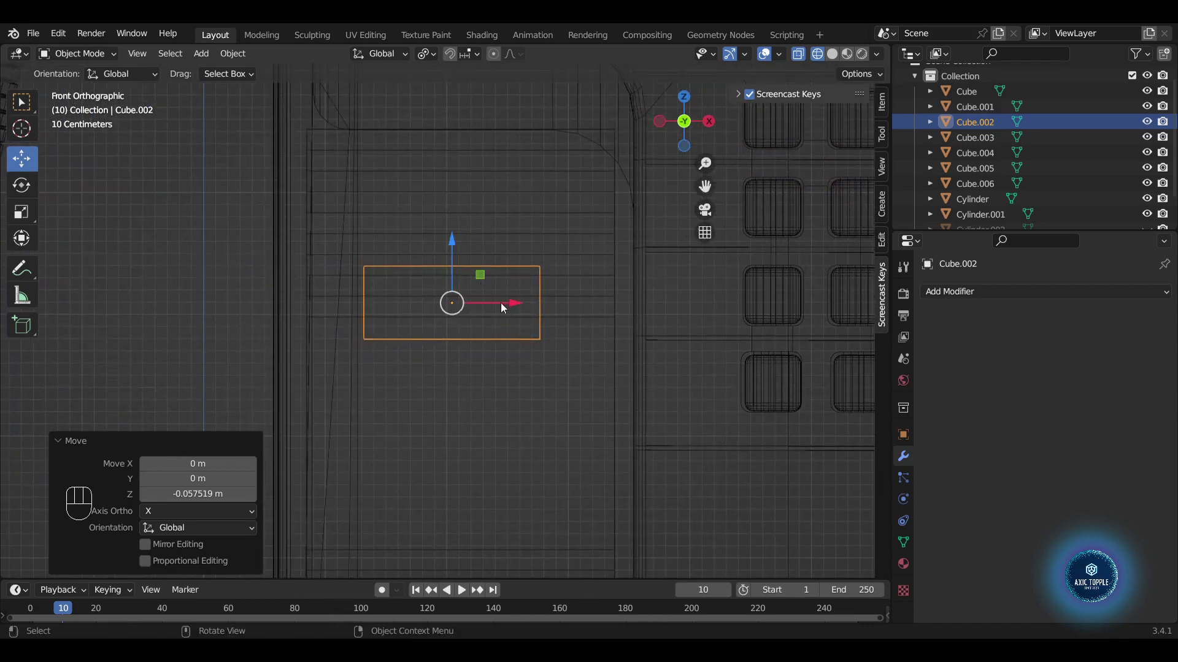
- Reposition the small box slightly to the right in Front view and check it in perspective
double_click(514, 304)
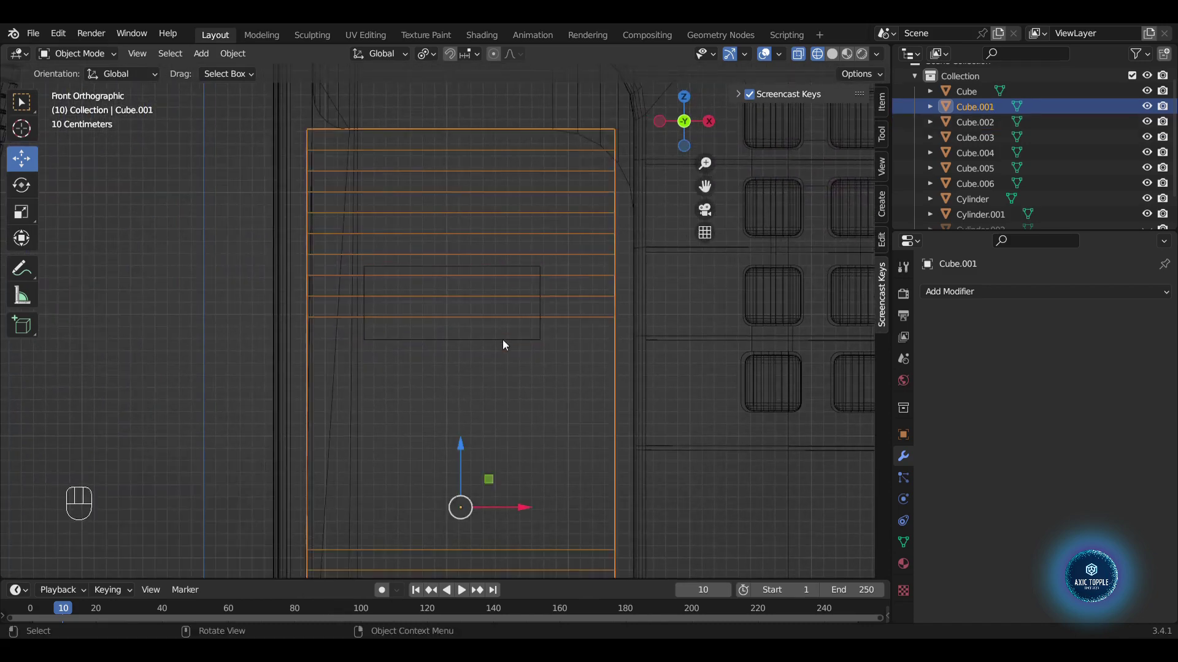
click(506, 342)
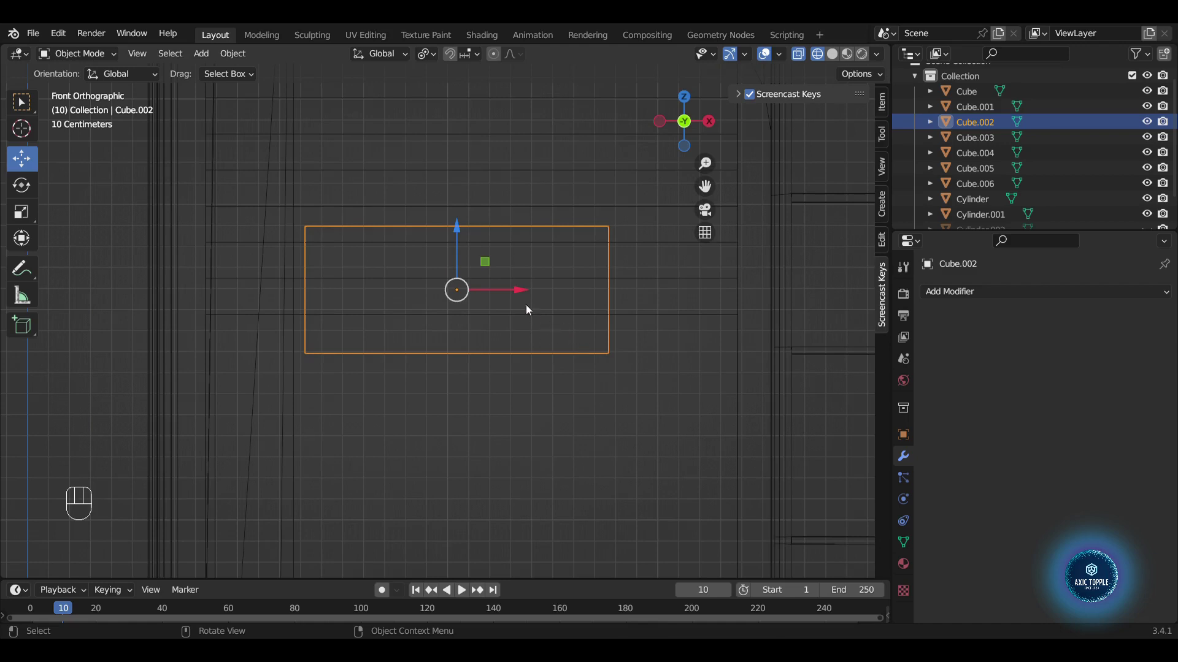
click(523, 293)
drag(565, 301, 548, 346)
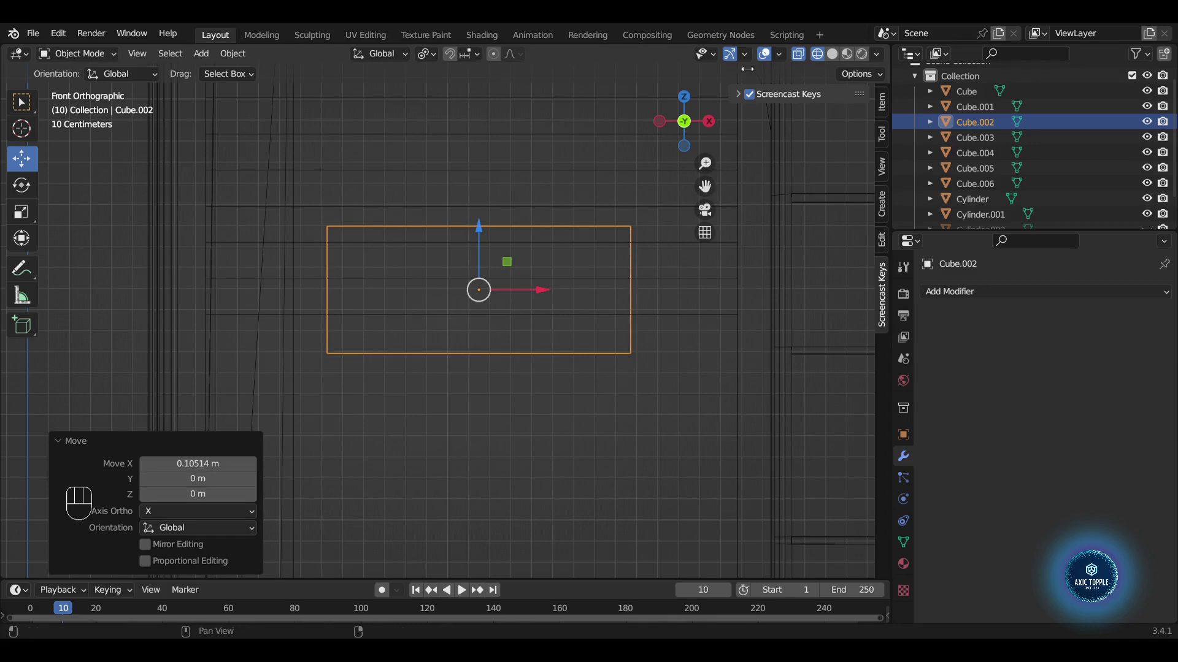
click(833, 59)
drag(527, 311, 589, 354)
drag(681, 364, 655, 355)
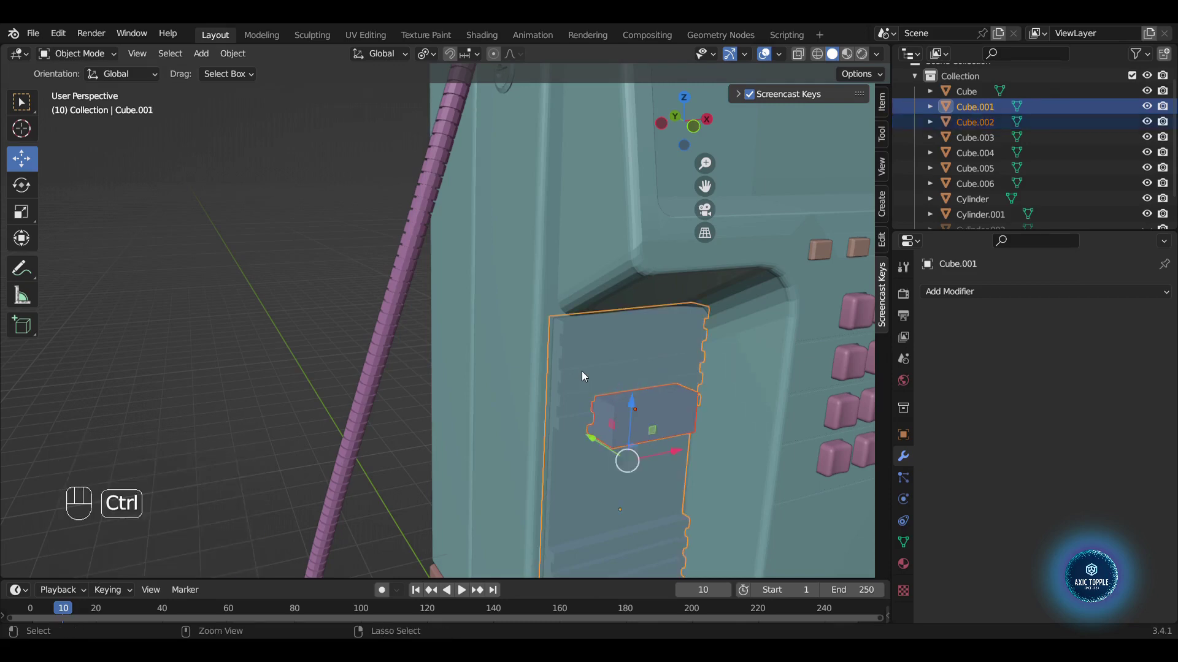
- Try nudging and adjusting the box, undoing the attempts back to its placed position
key(ctrl+shift+KP_Multiply)
click(584, 375)
key(ctrl+z)
key(ctrl+z)
click(644, 425)
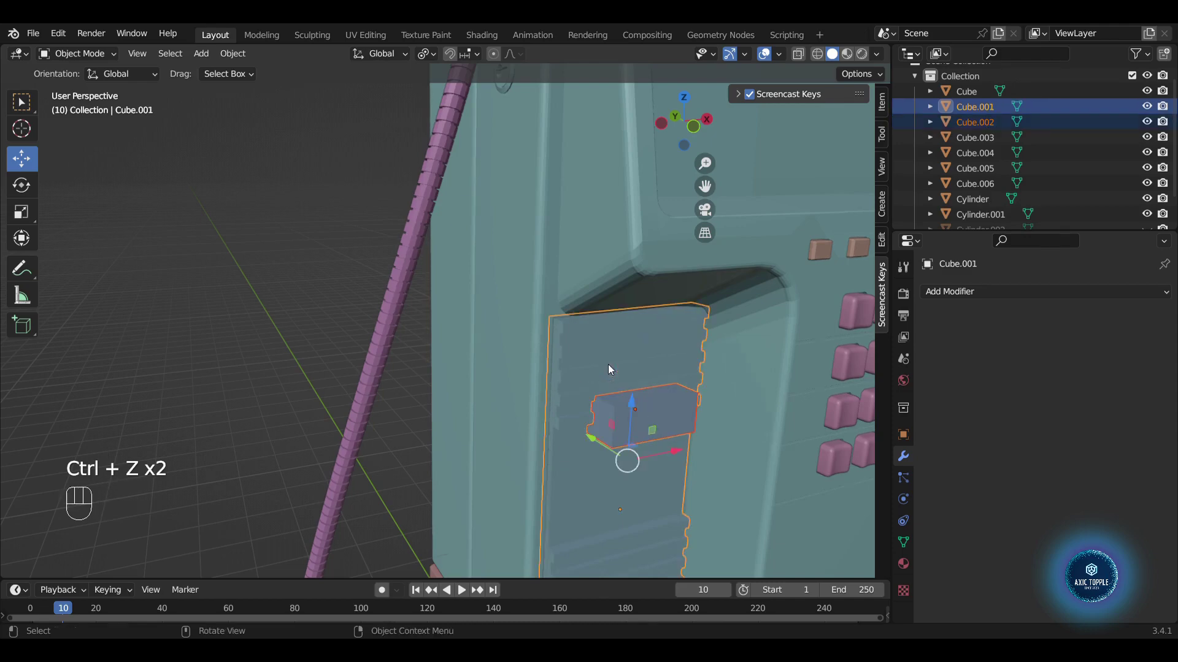
click(610, 369)
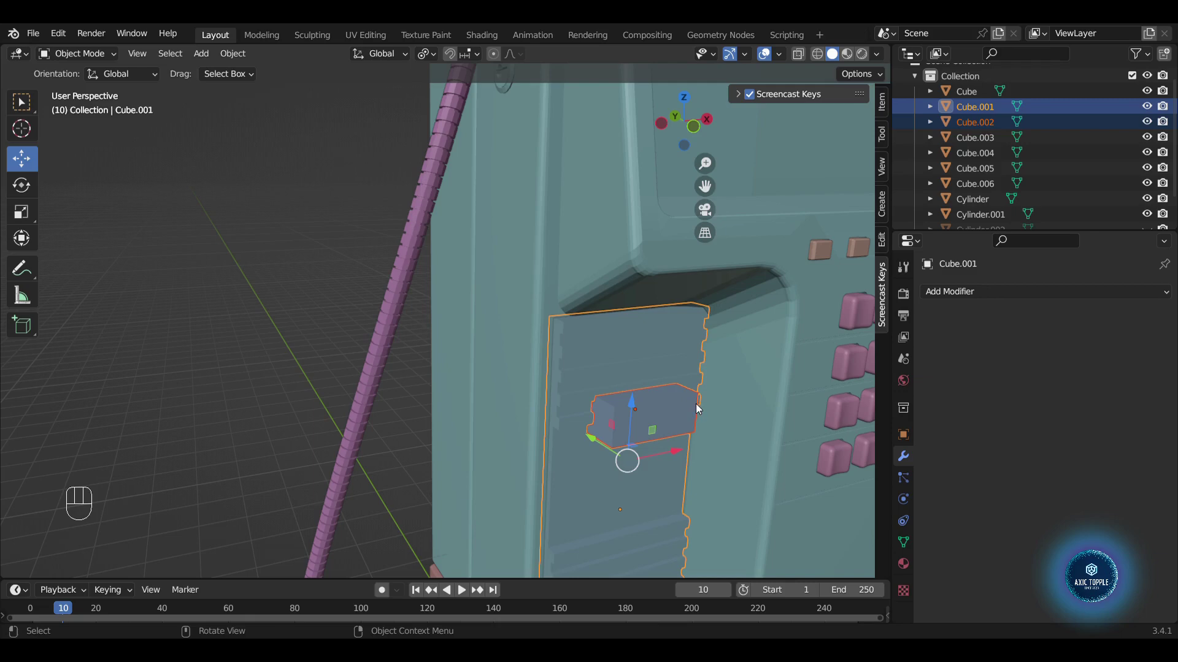
click(659, 427)
click(639, 365)
click(639, 365)
key(ctrl+shift+KP_Subtract)
drag(639, 365, 651, 363)
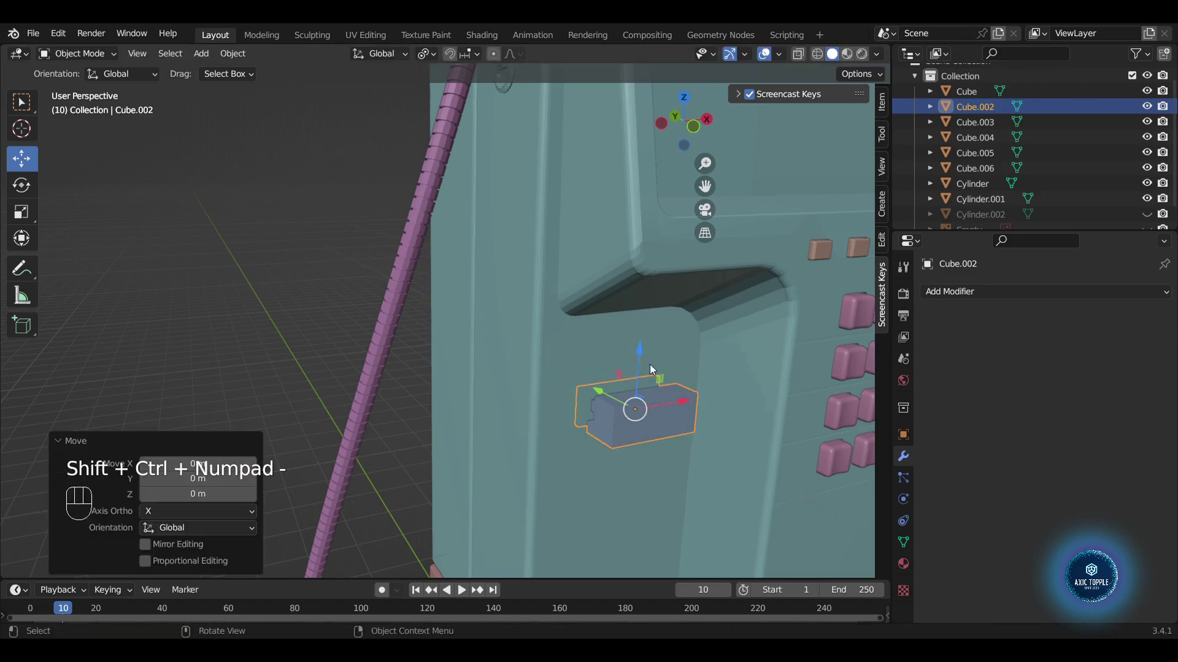
click(653, 368)
drag(672, 366, 612, 359)
middle_click(612, 360)
key(ctrl+z)
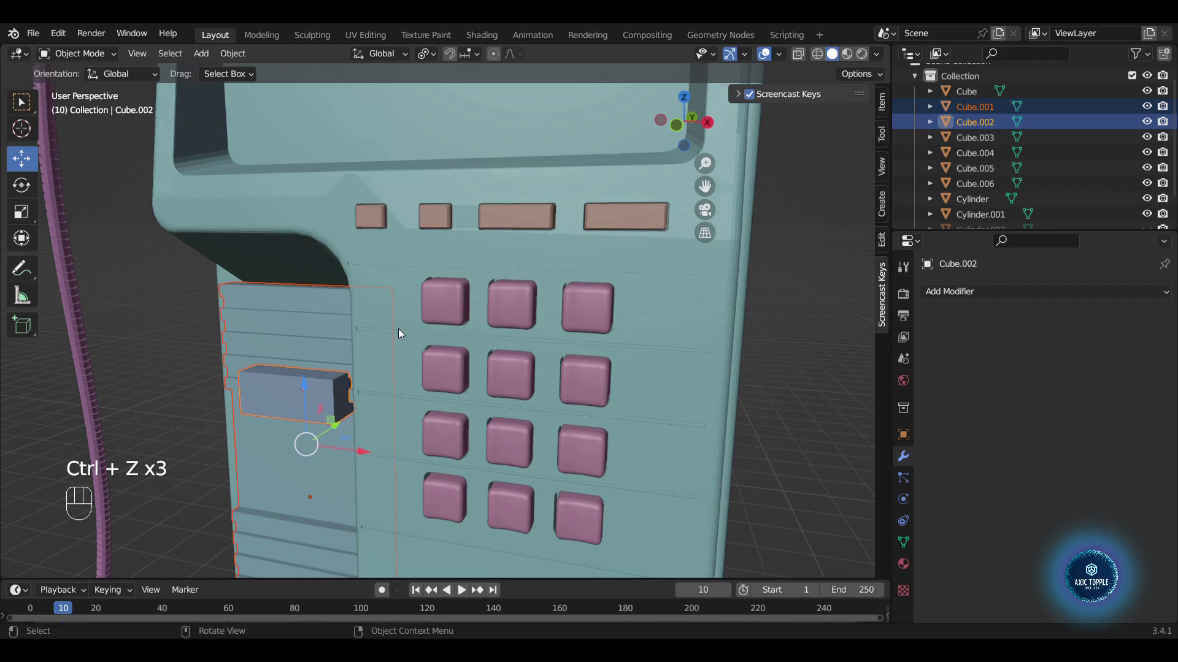
- Set the box into the panel's upper part and join it into the slotted panel with Ctrl+J
drag(404, 332, 540, 333)
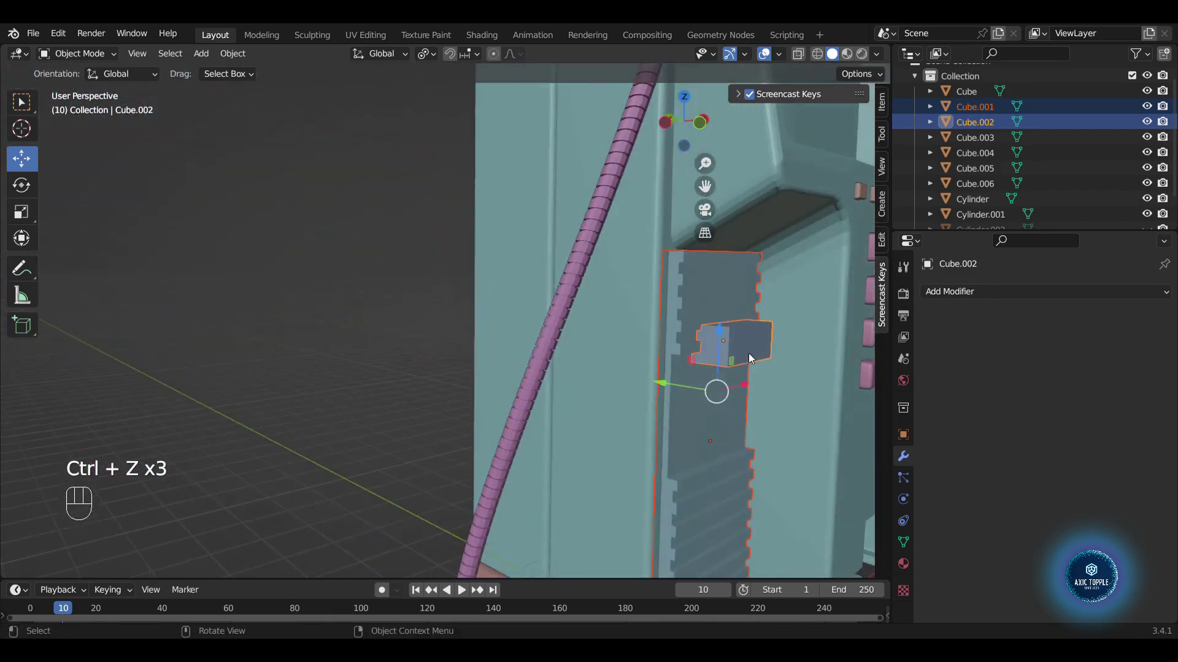
drag(700, 345, 686, 346)
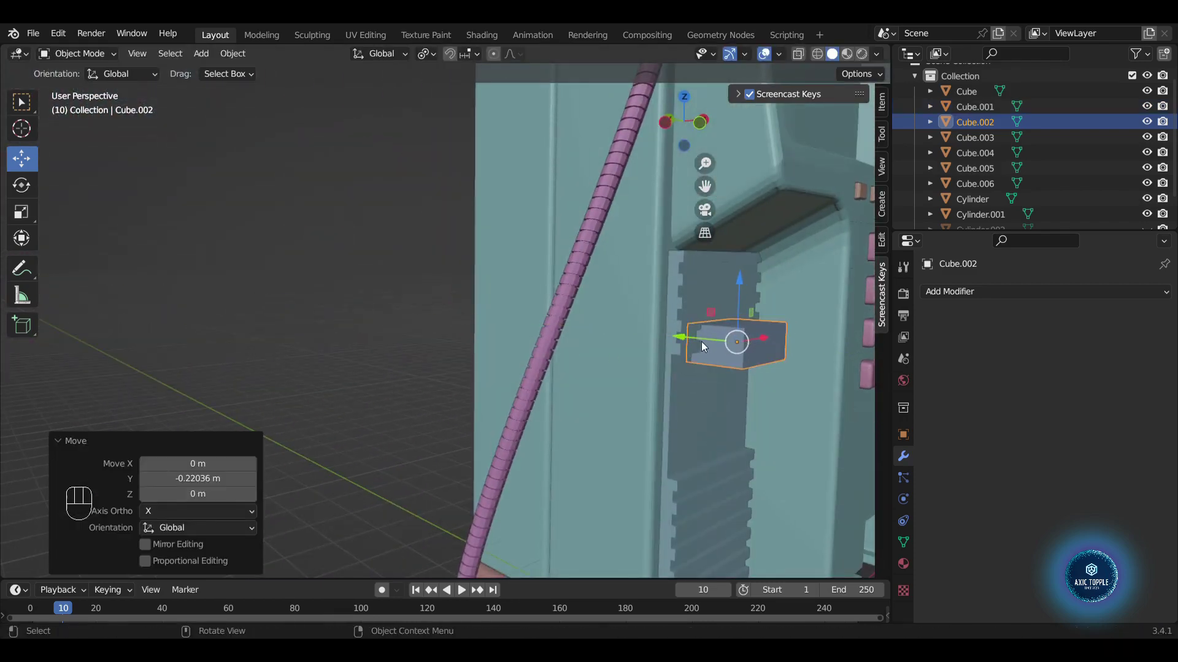
click(692, 334)
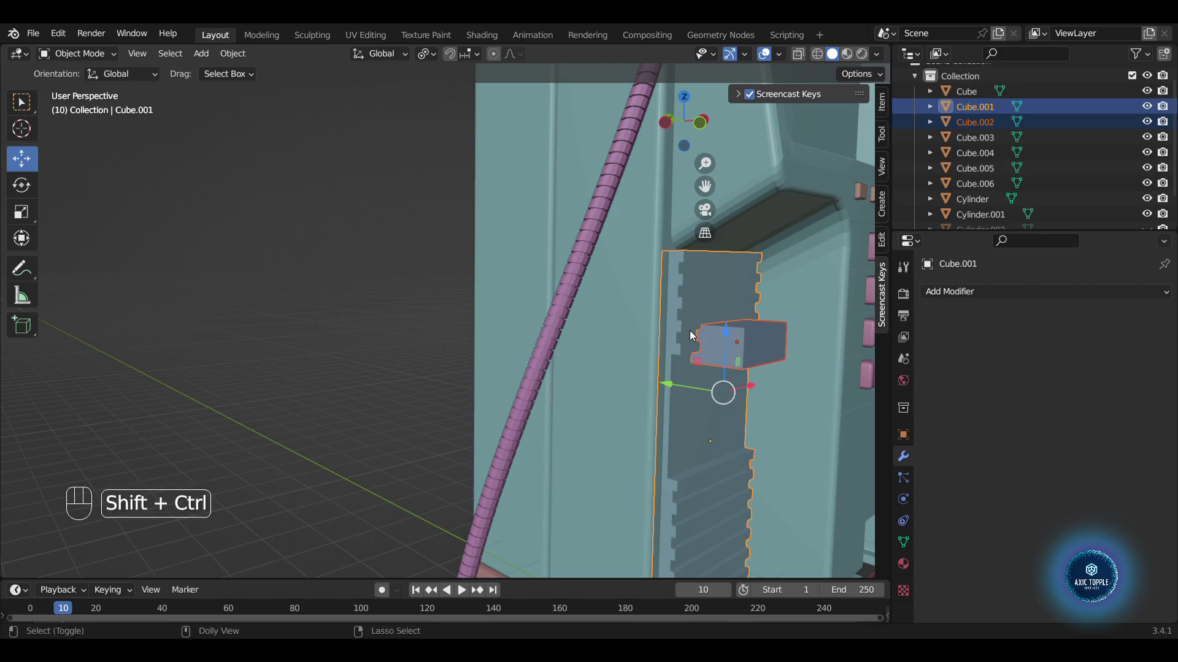
key(ctrl+shift+KP_Subtract)
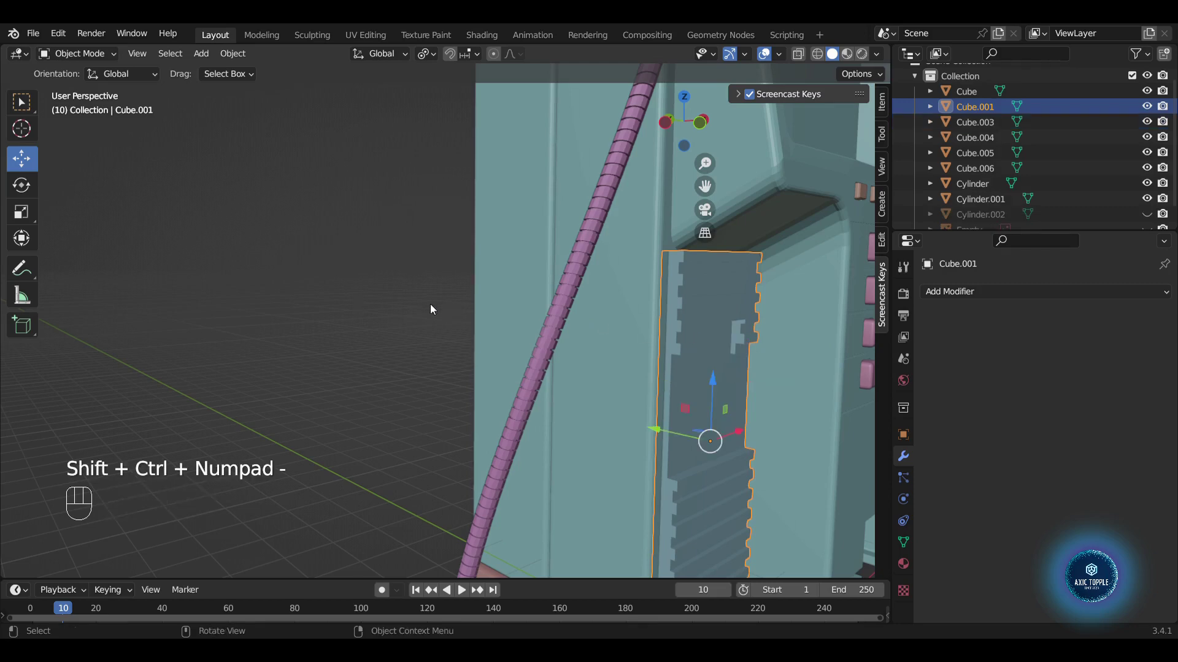
drag(657, 336, 628, 333)
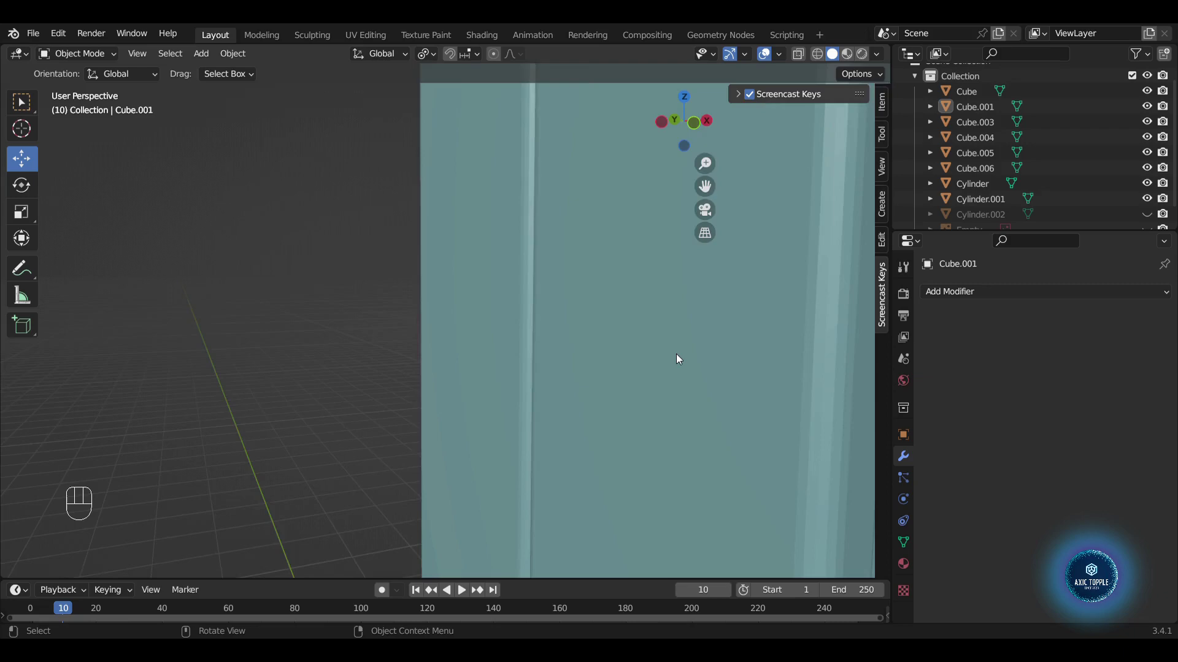
drag(711, 356, 689, 361)
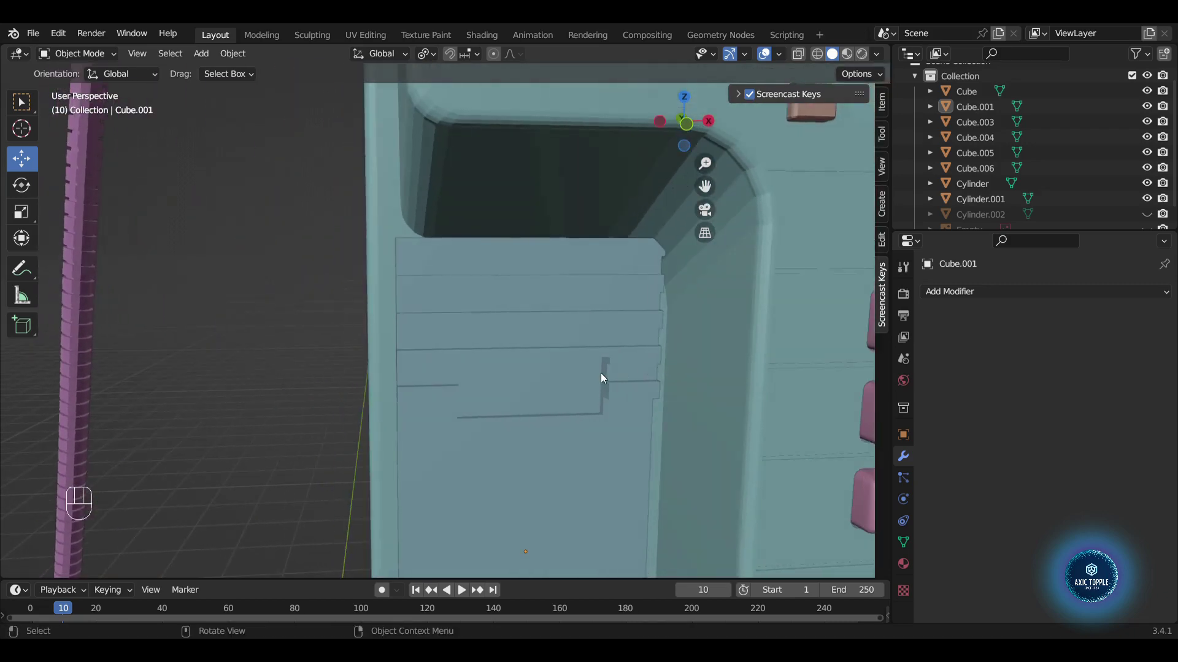
- Separate the box's faces from the panel mesh back into its own object, Cube.002
key(Tab)
key(3)
middle_click(577, 407)
key(3)
click(618, 384)
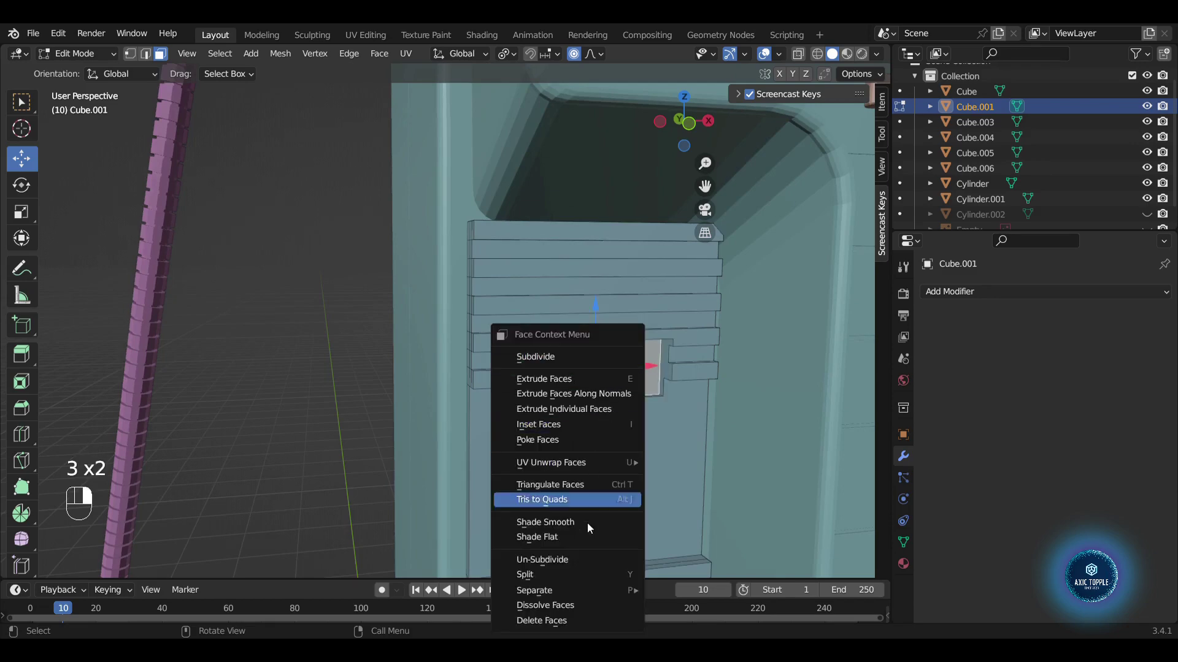
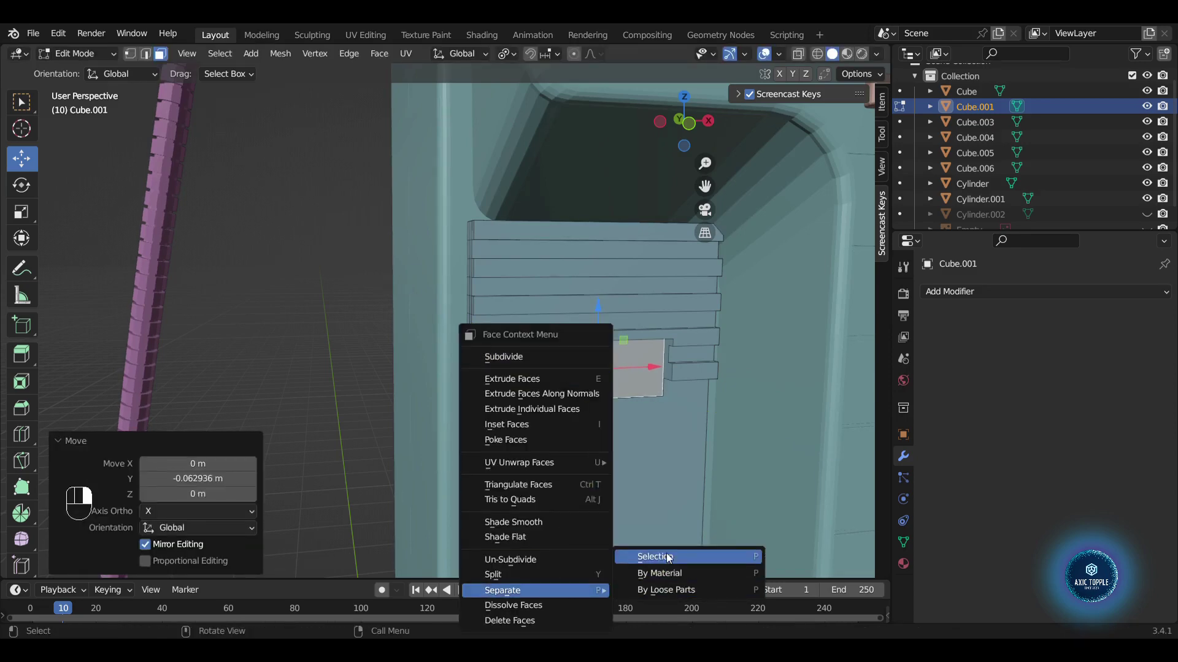
key(Tab)
click(614, 378)
key(Tab)
- Extrude the box's front face outward and tilt it into a sloped top
key(a)
key(e)
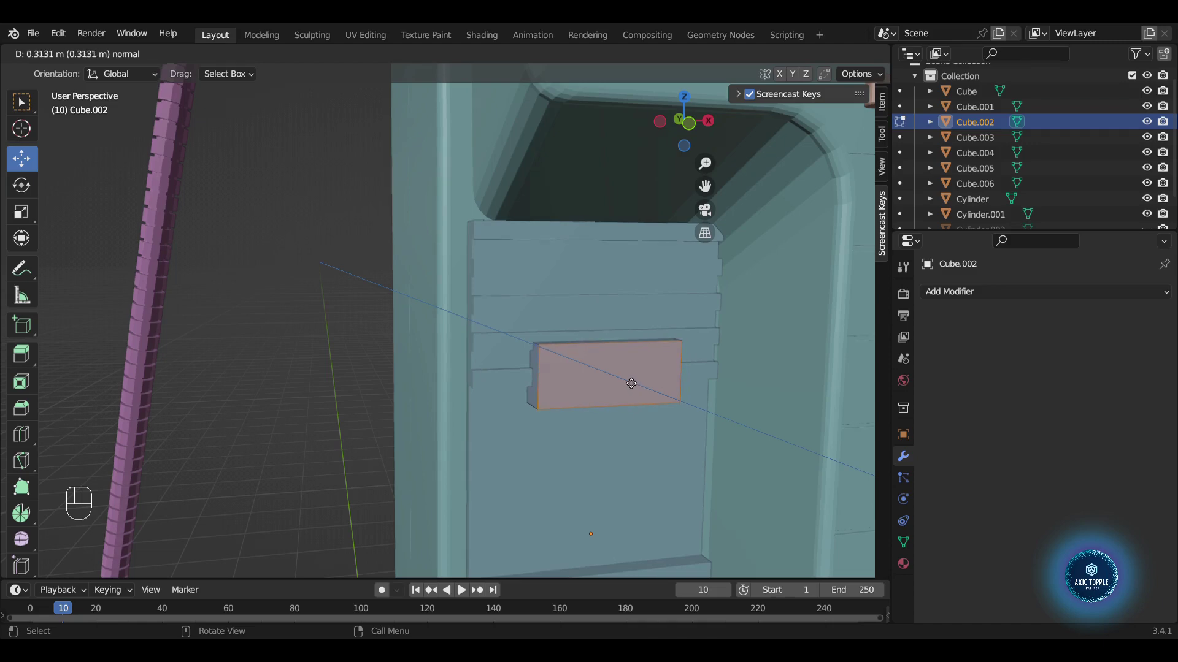
key(e)
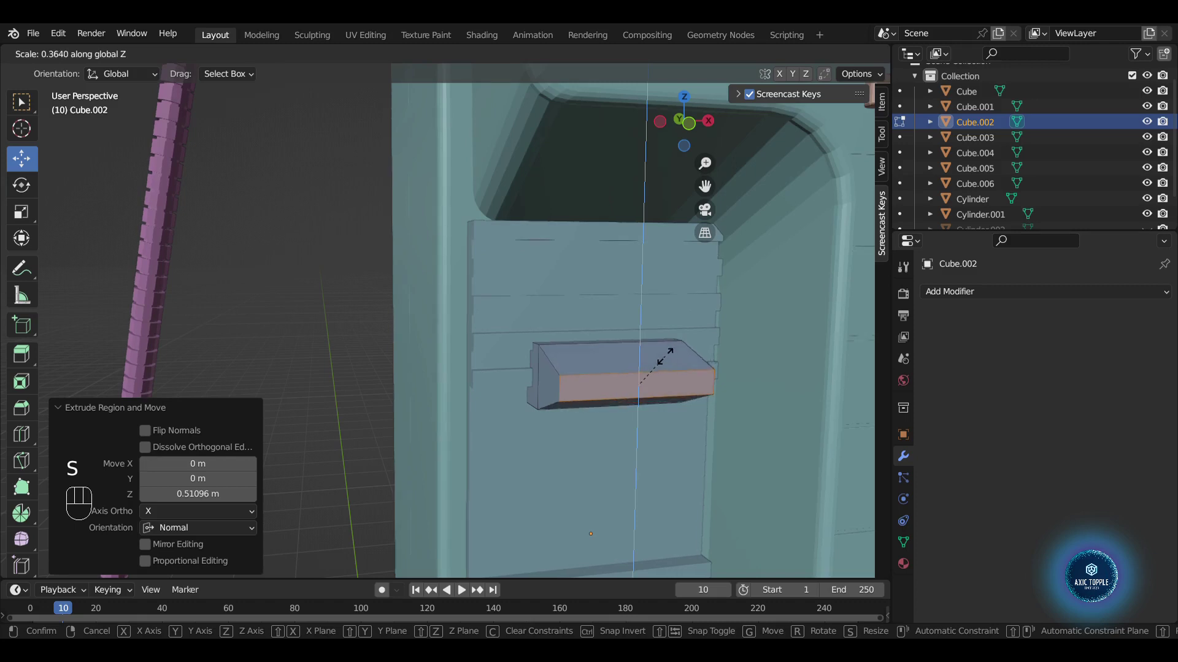
- Widen the lower strip along X and extrude it outward into a flat ledge
key(g)
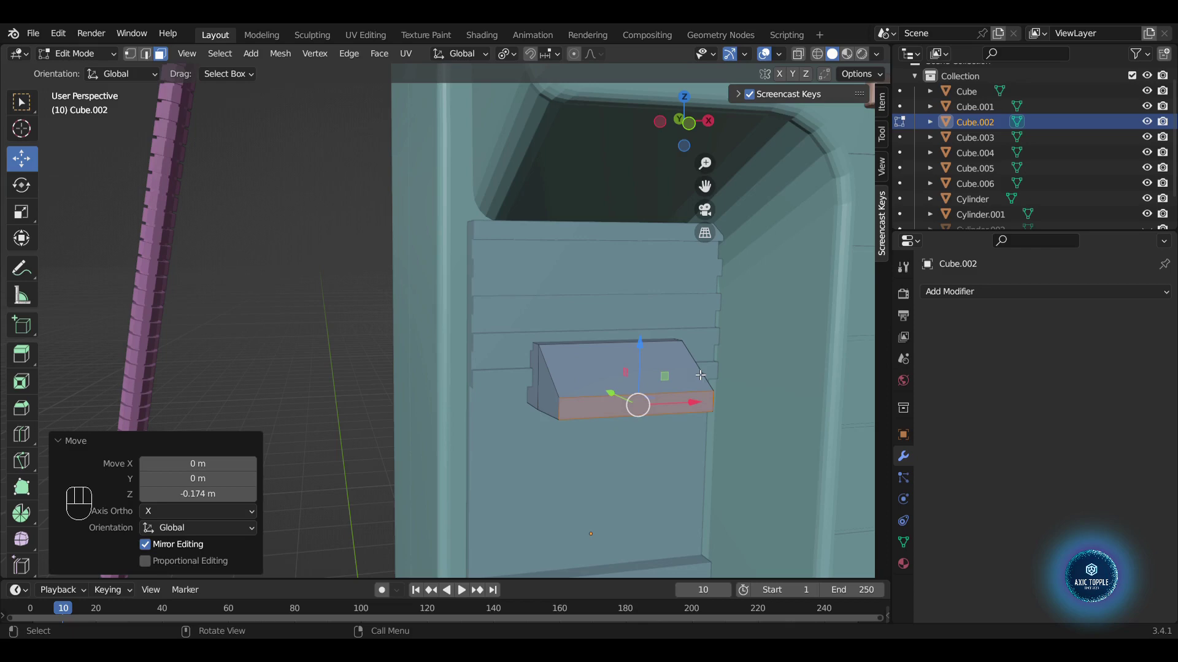
key(e)
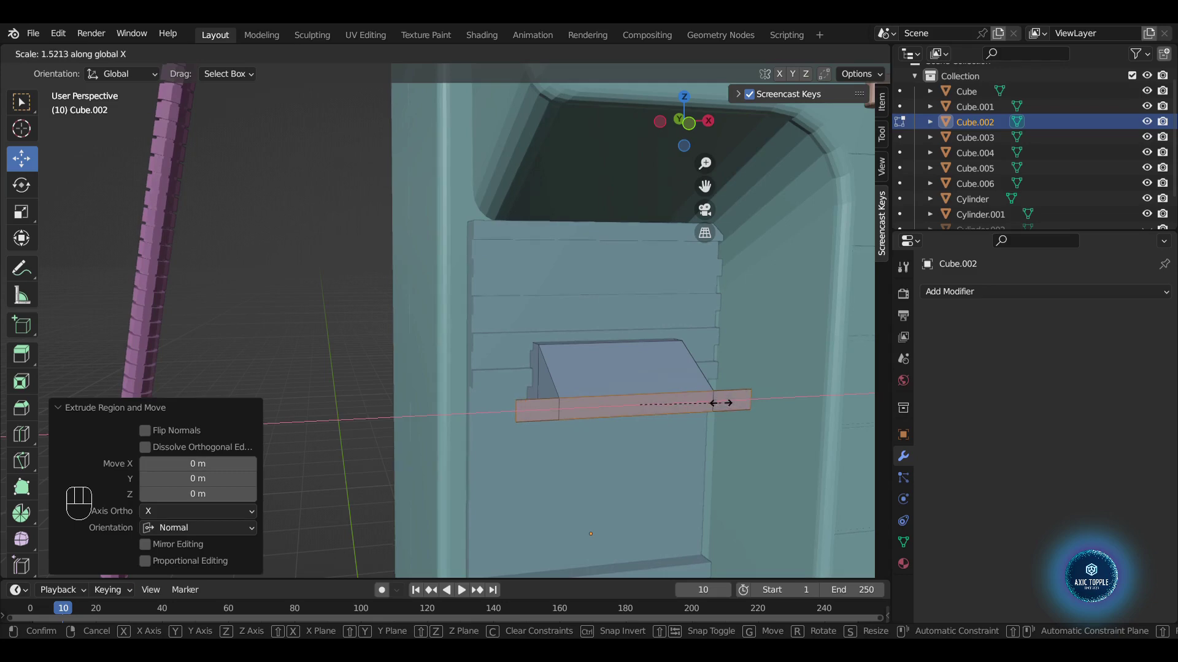
key(e)
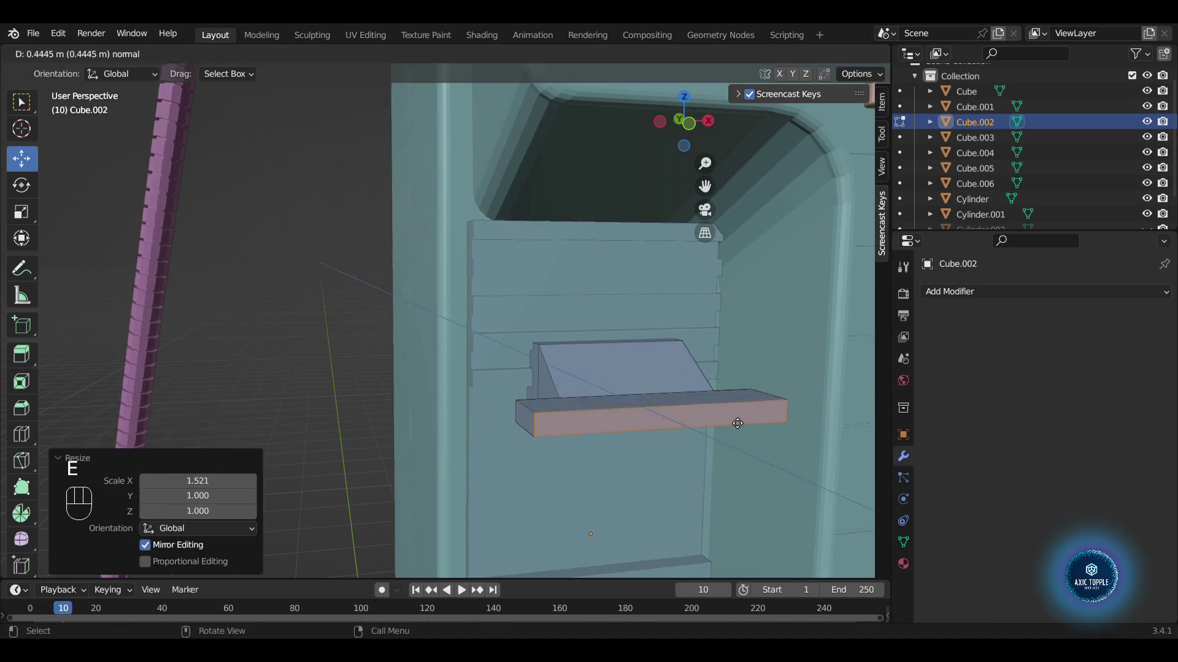
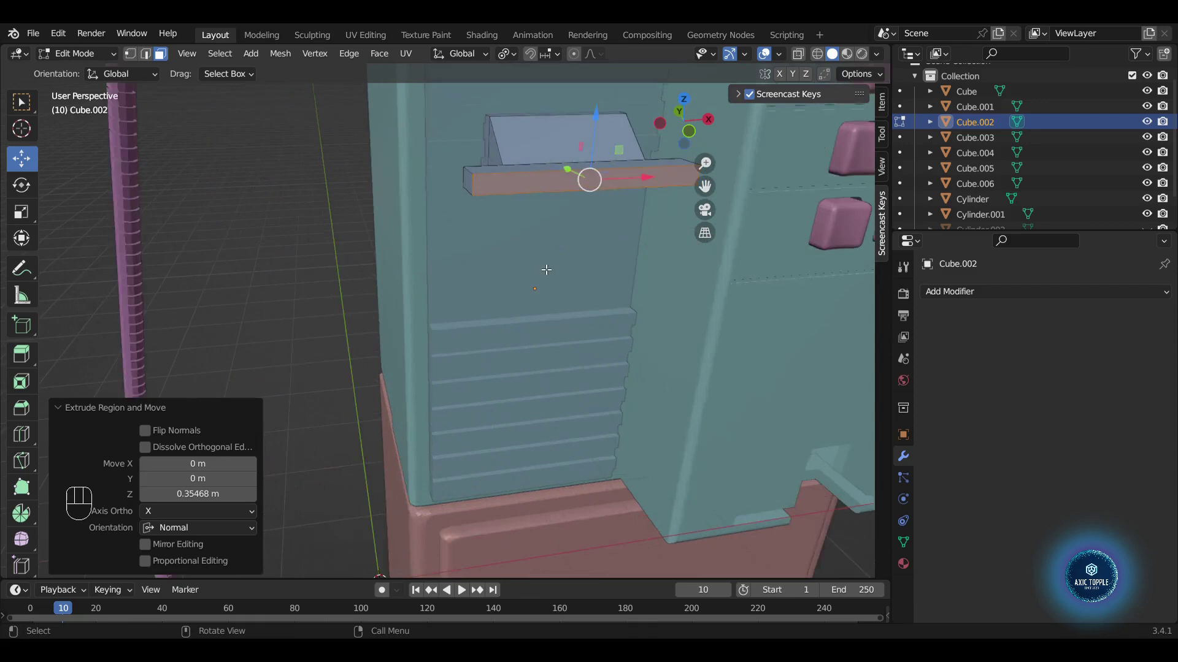
- Add loop cuts across the ledge and extrude its end faces outward into an arm
drag(608, 247, 601, 279)
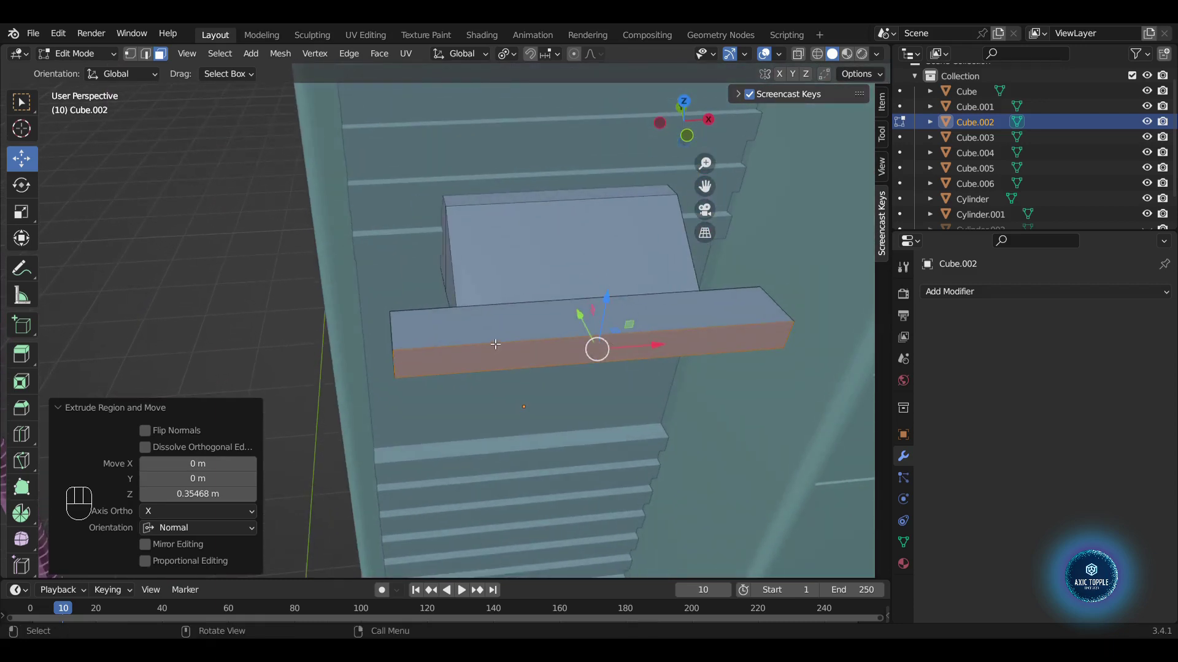
key(ctrl+r)
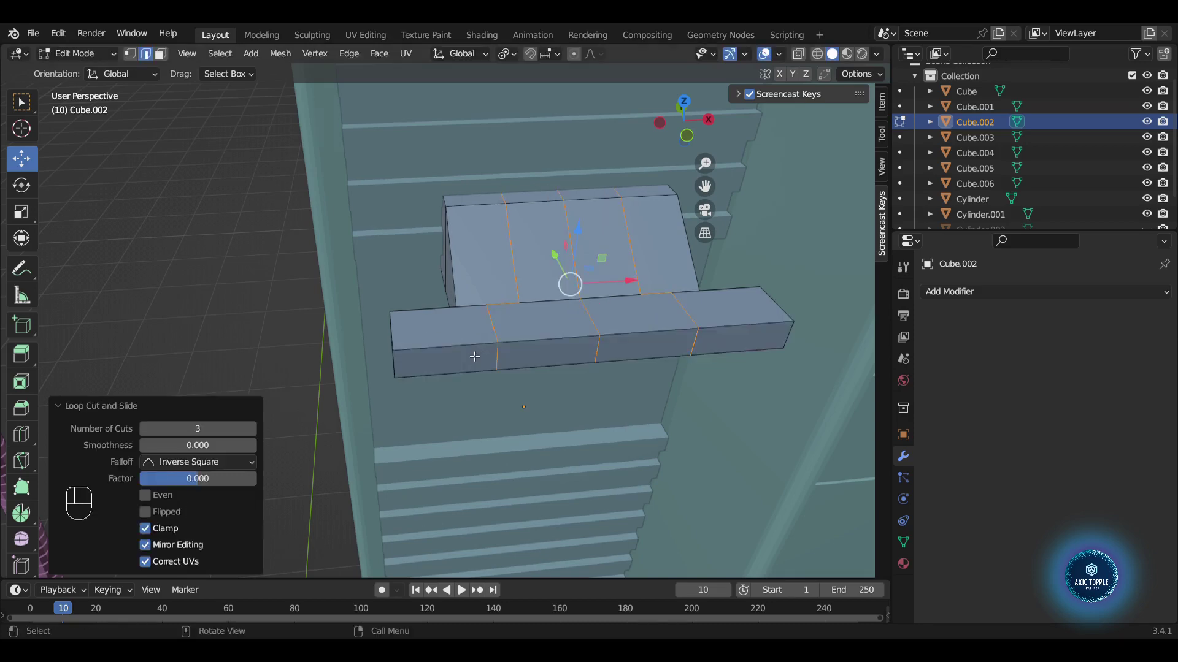
key(3)
click(444, 361)
click(748, 340)
key(e)
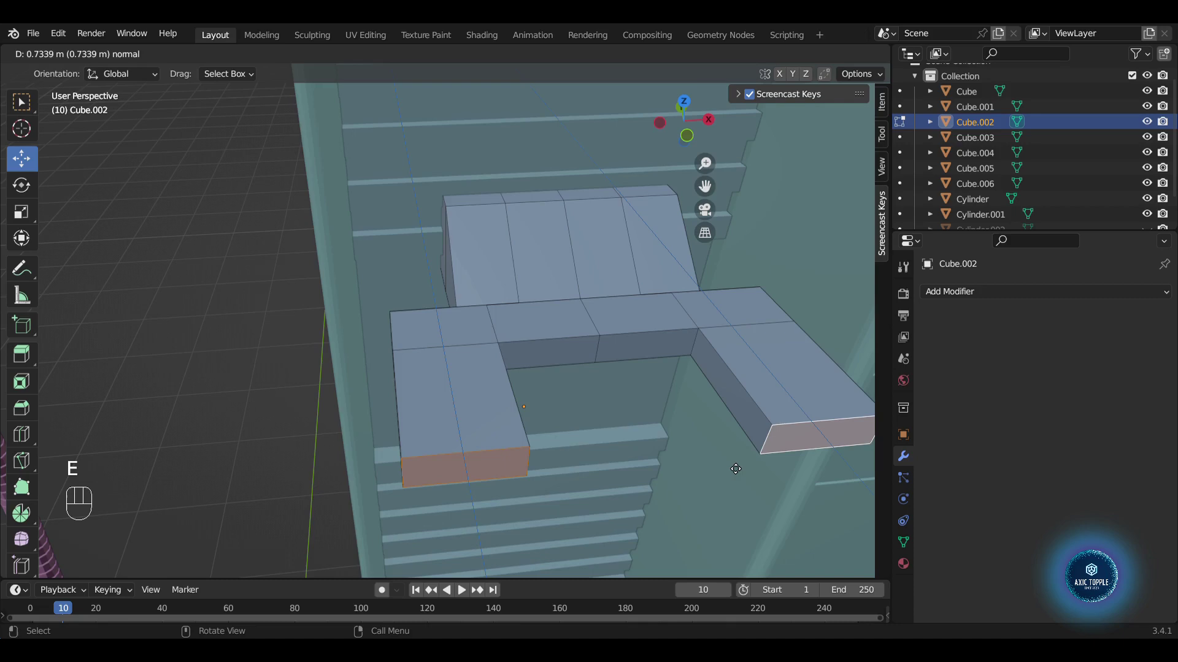
key(s)
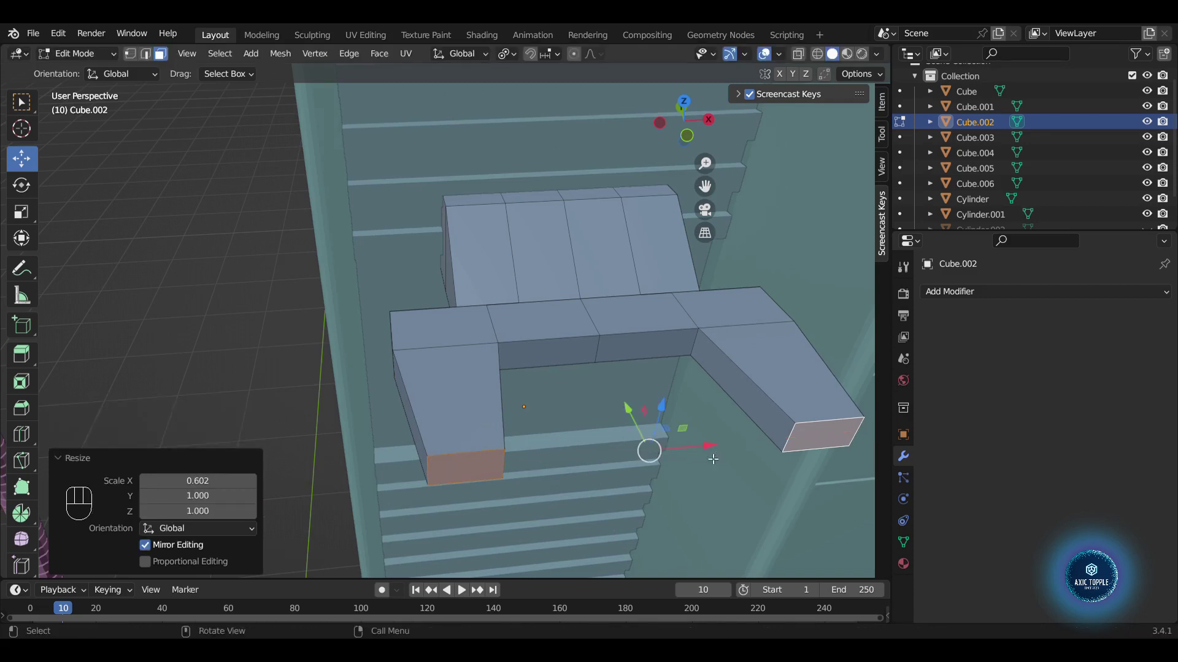
- Bend the arm's end downward into a leg and start reshaping the ledge's other end
click(819, 440)
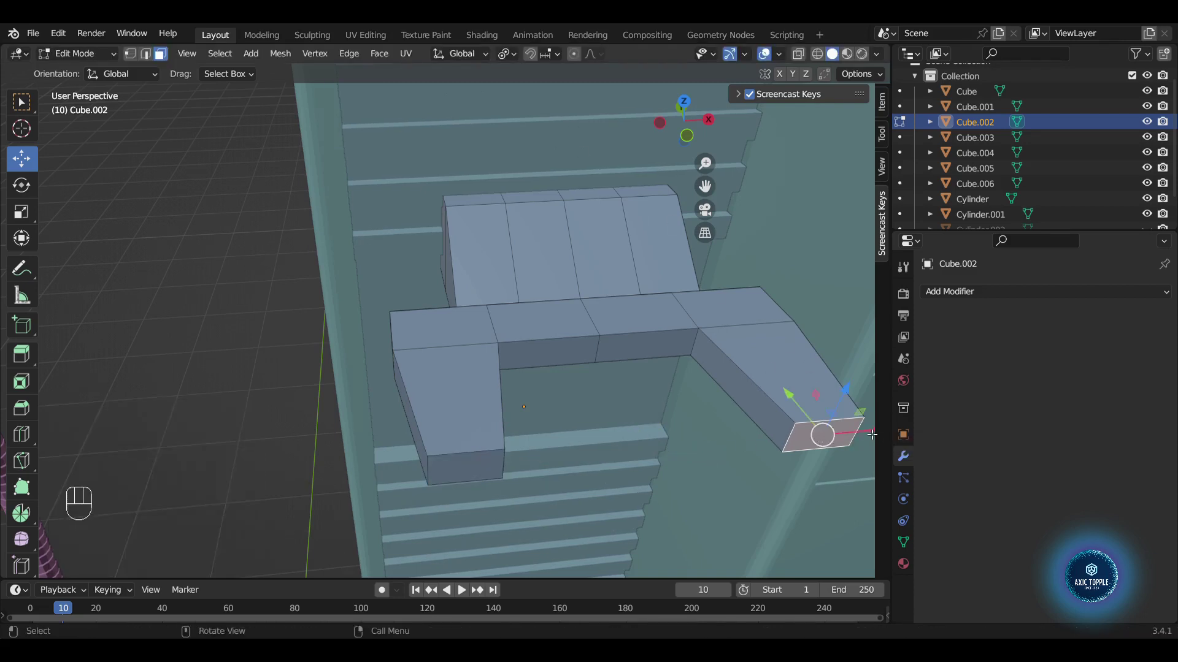
drag(868, 437, 733, 435)
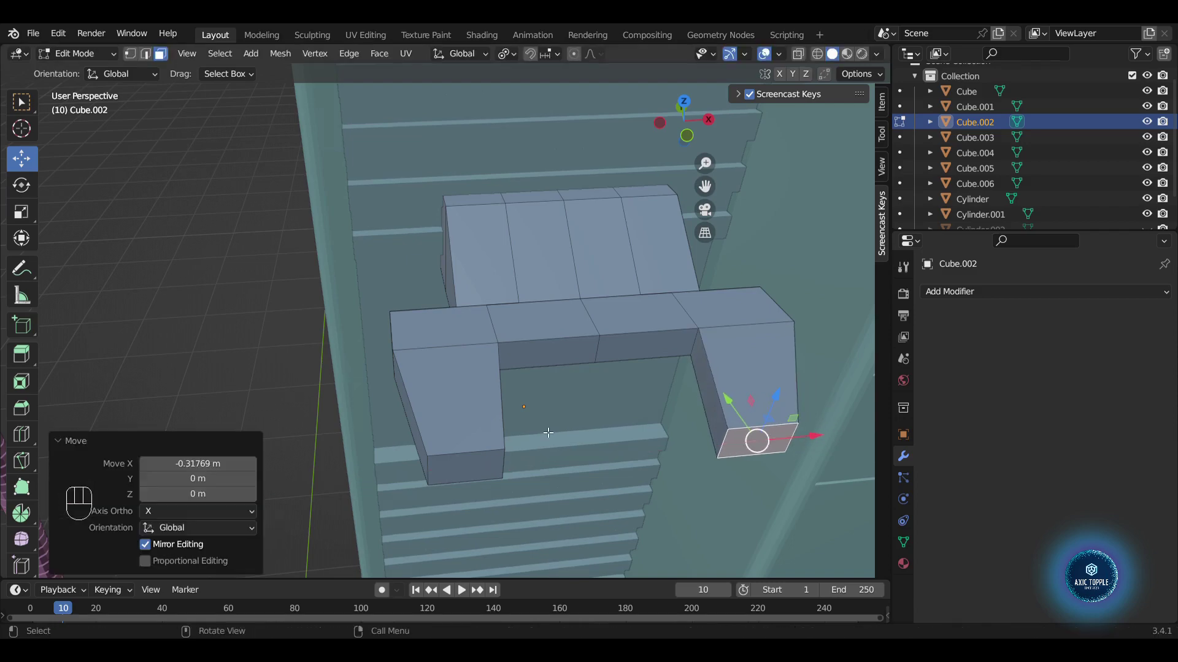
click(474, 470)
drag(585, 471, 613, 465)
drag(701, 369, 705, 336)
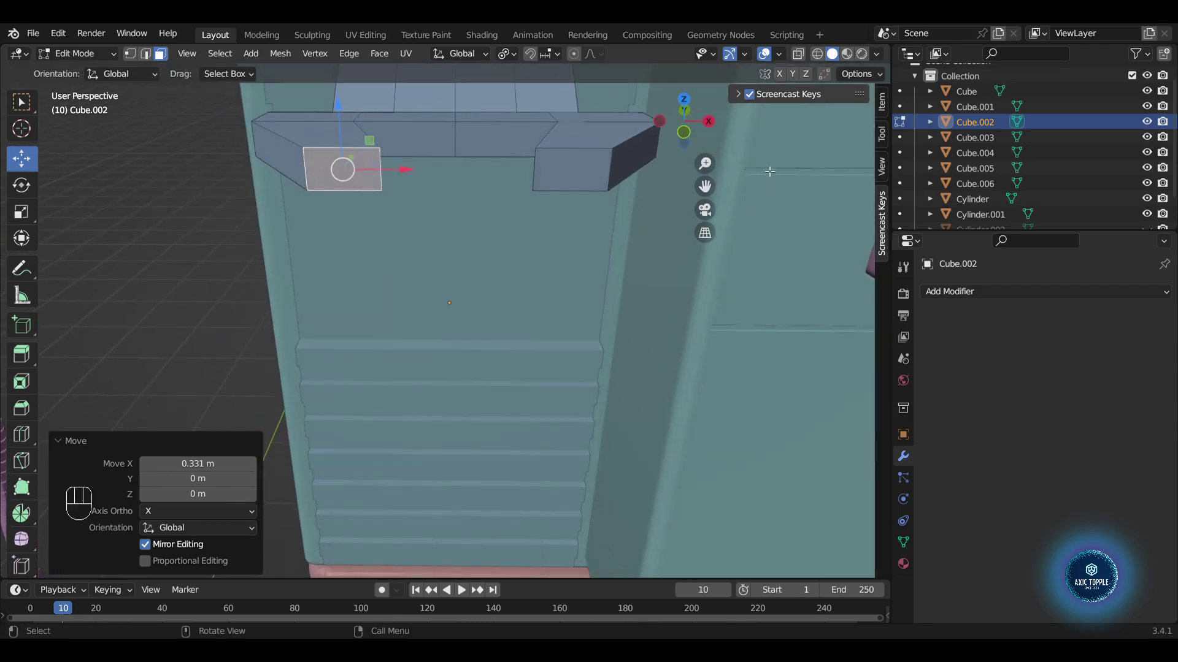
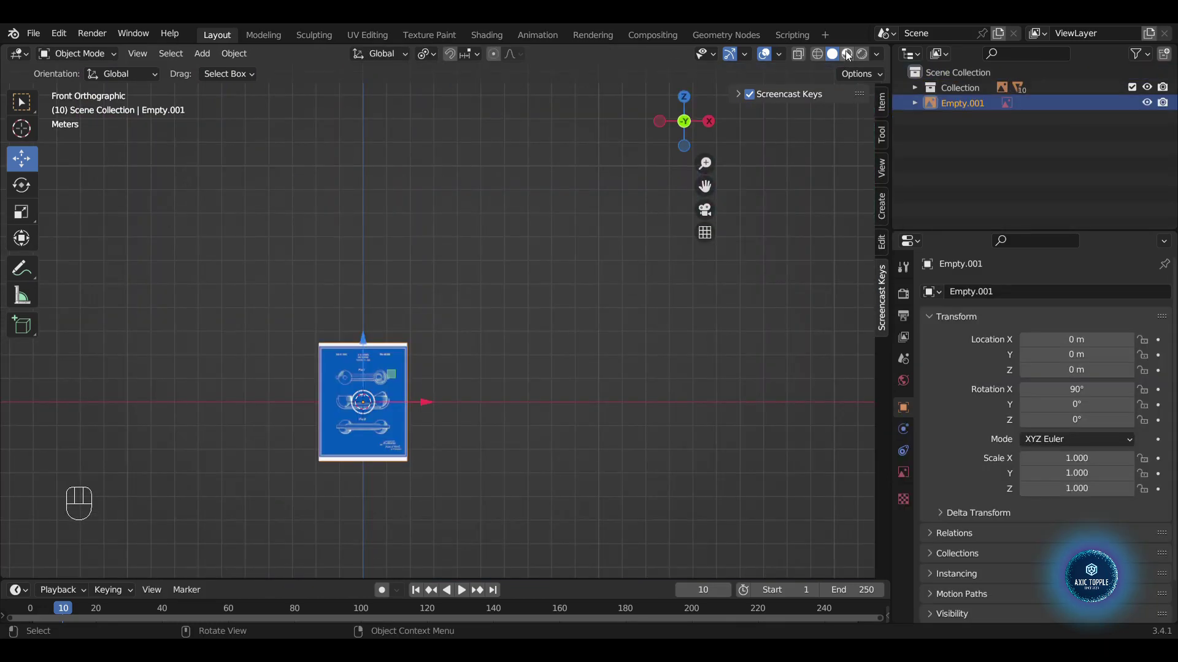
- Load the hand-telephone patent drawing as a reference image scaled to about 4.87 and add a cylinder
click(818, 60)
click(835, 59)
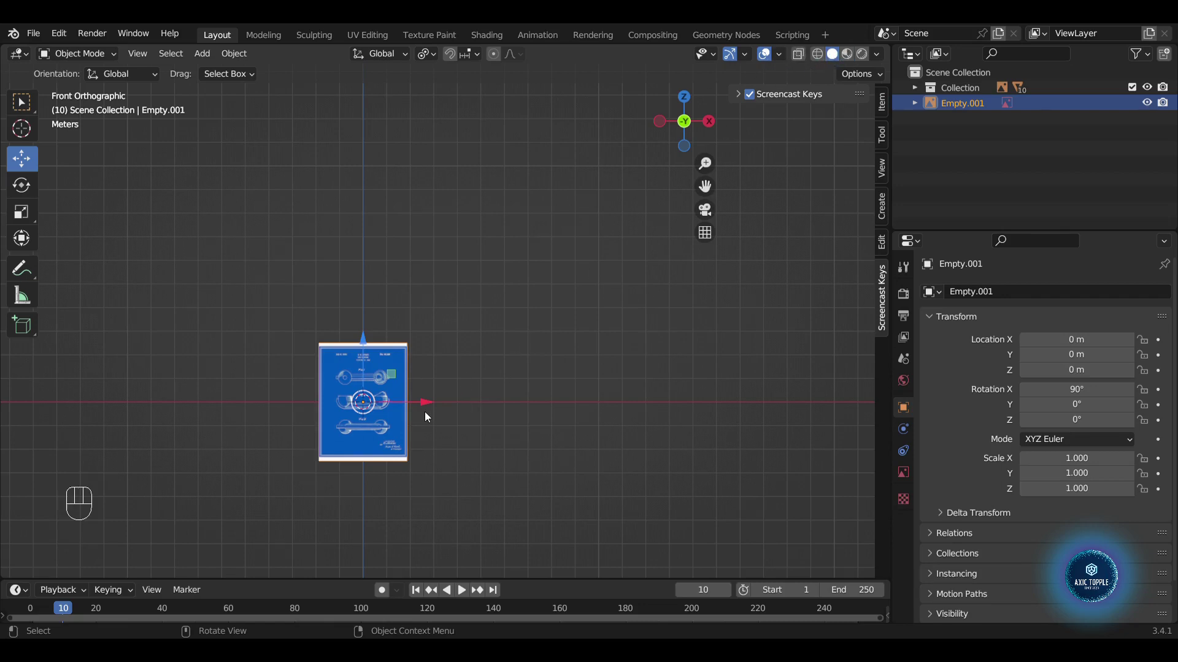
key(s)
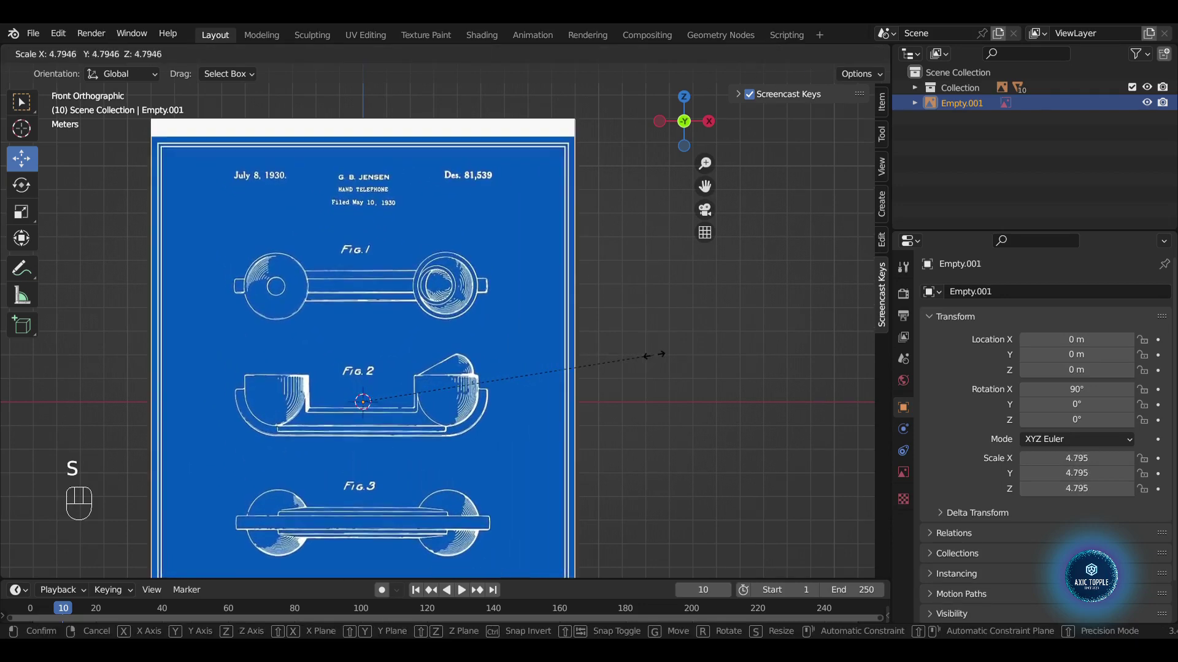
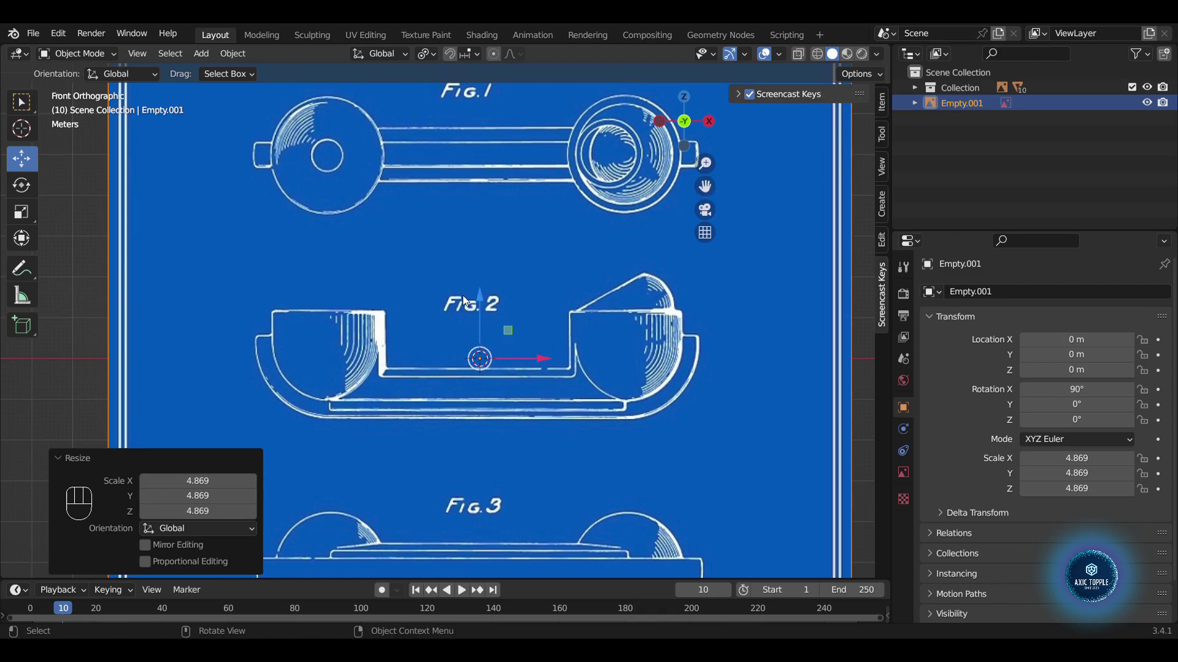
key(shift+a)
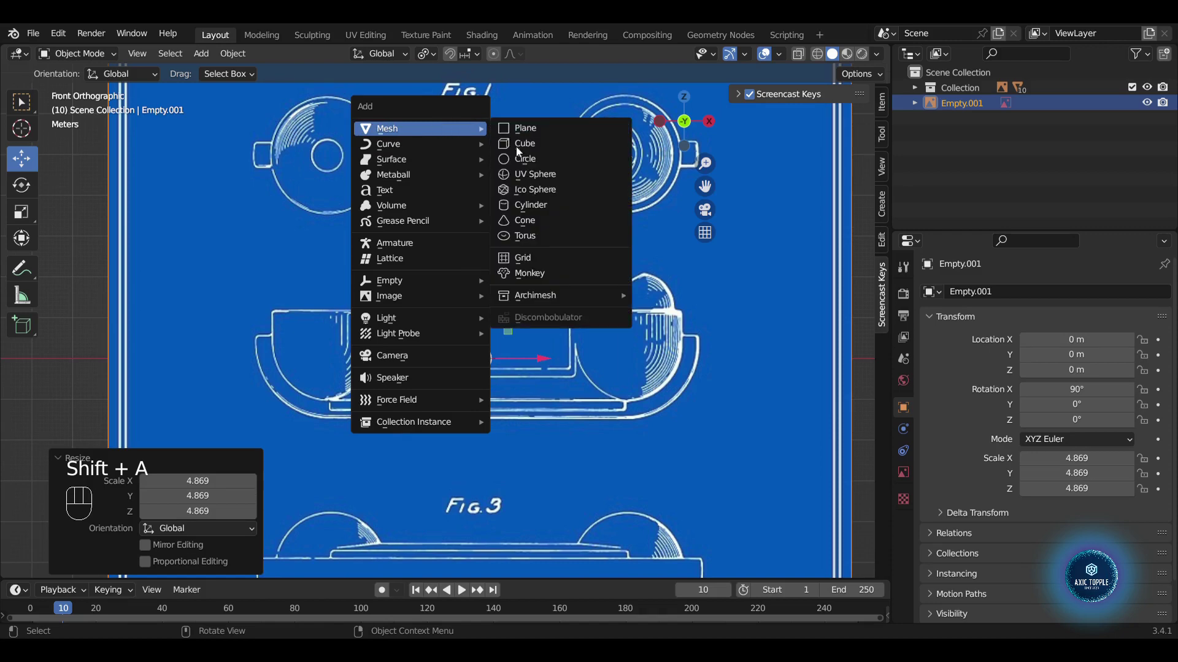
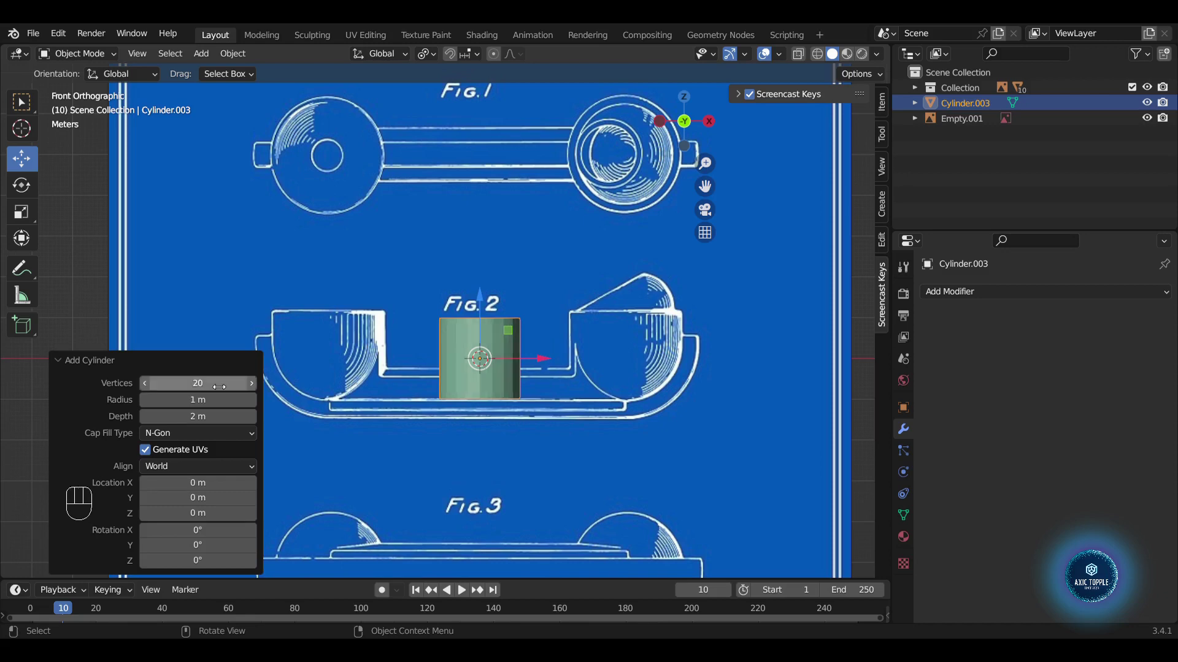
- Fit the cylinder over the Fig. 2 earpiece and extrude its bottom face
drag(551, 362, 701, 379)
key(s)
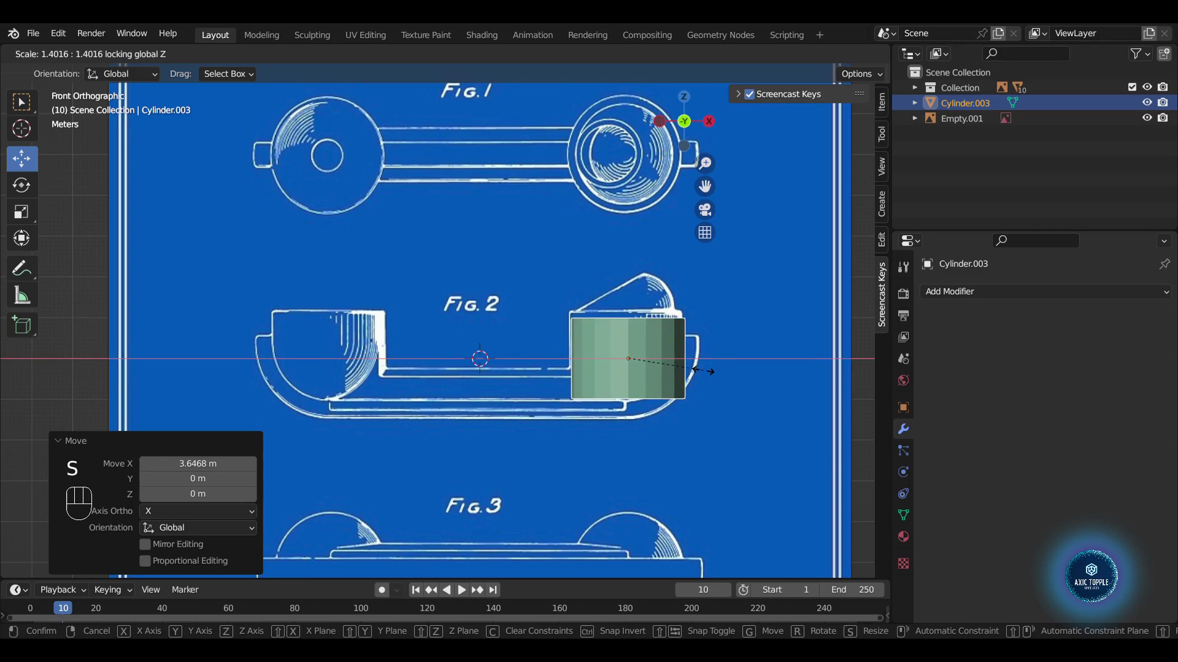
key(g)
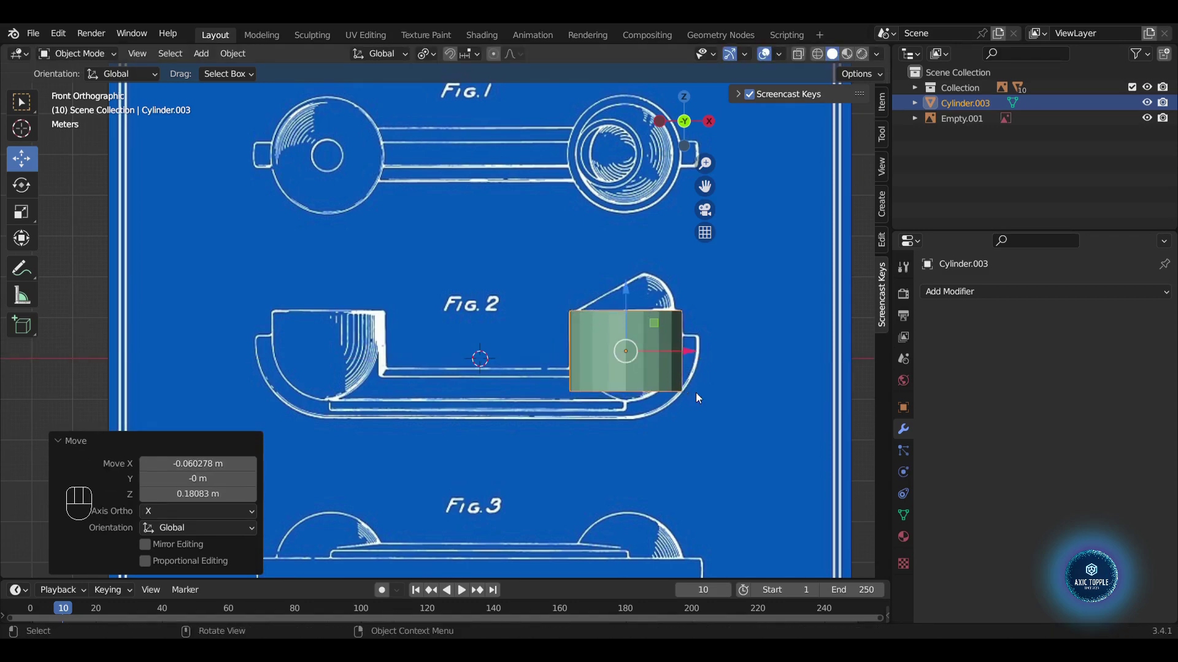
key(Tab)
drag(700, 395, 706, 338)
key(3)
click(716, 311)
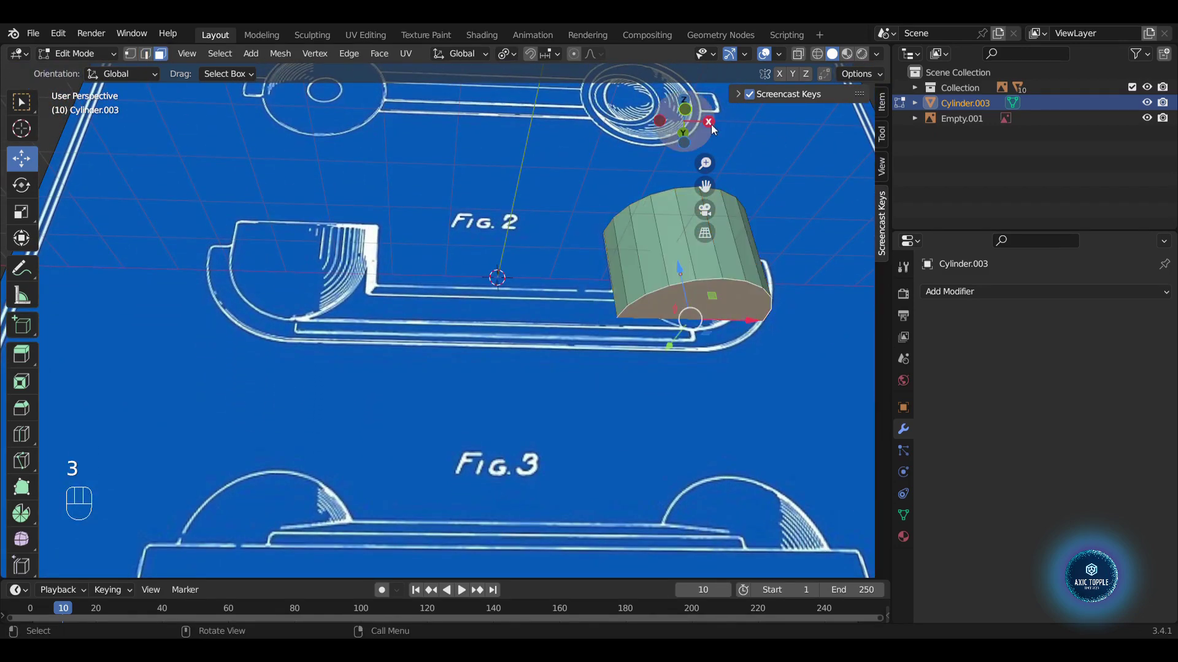
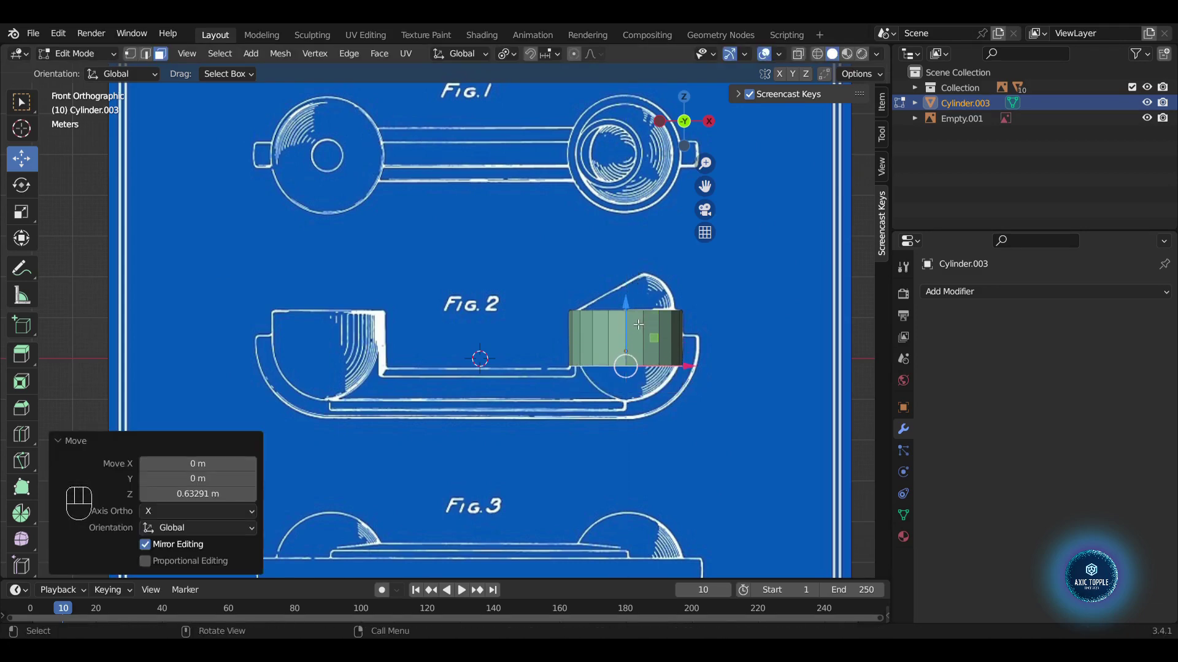
key(e)
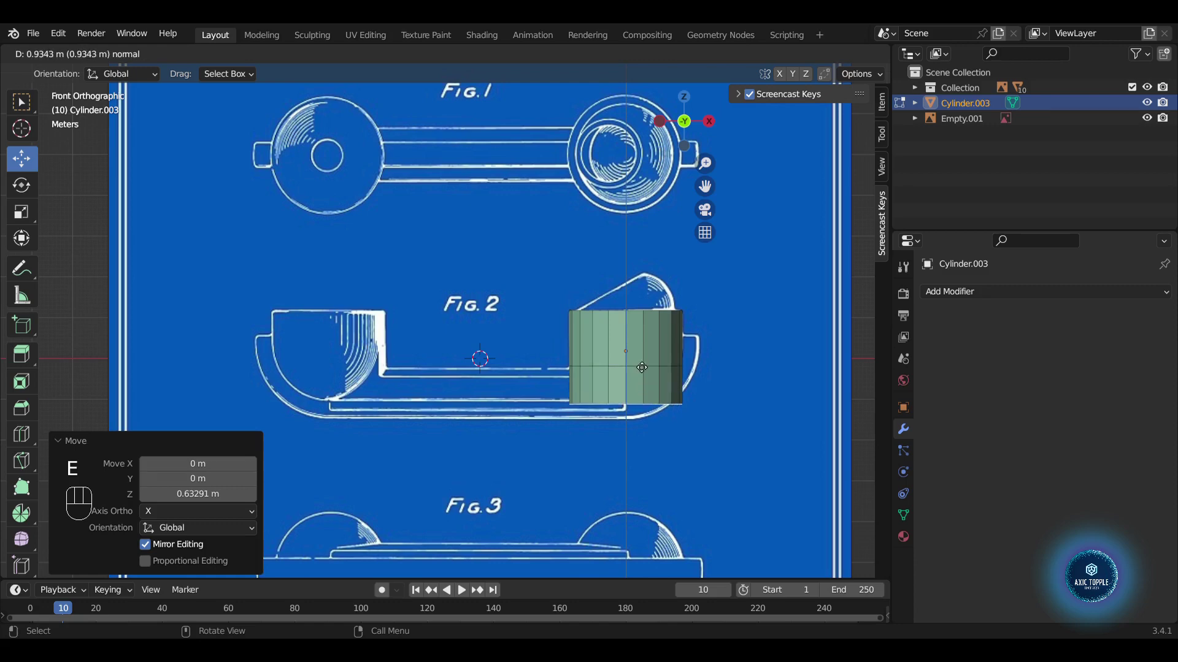
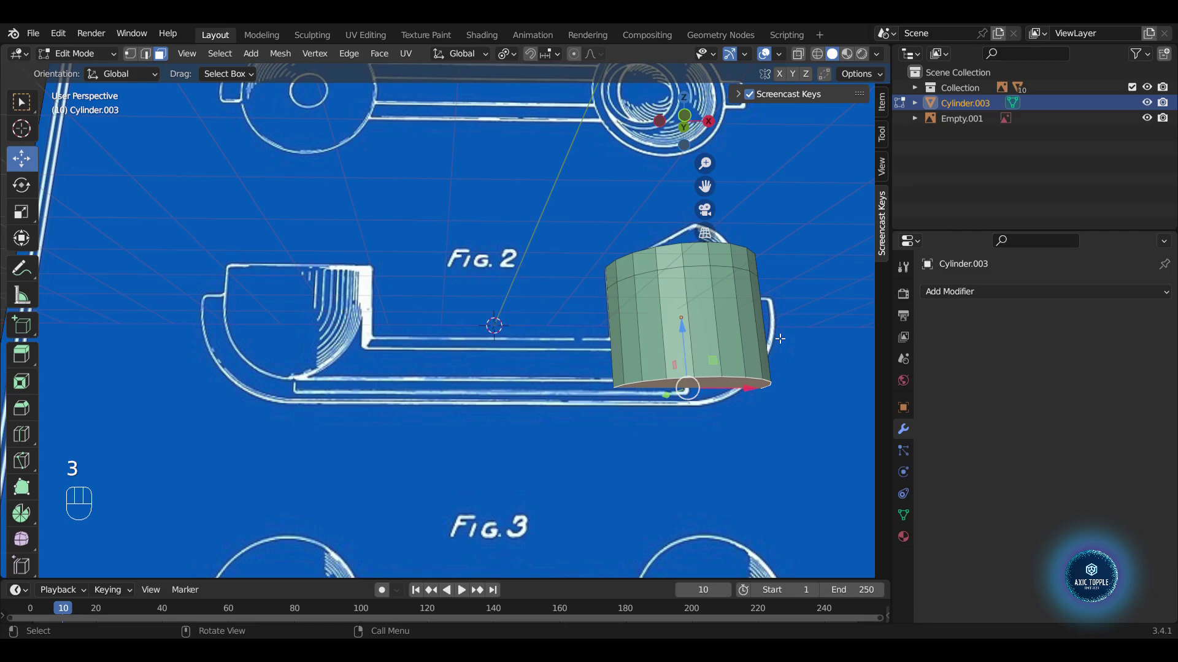
- Bevel the bottom edge into a rounded cup, delete the stray duplicate and hide the earpiece
key(ctrl+b)
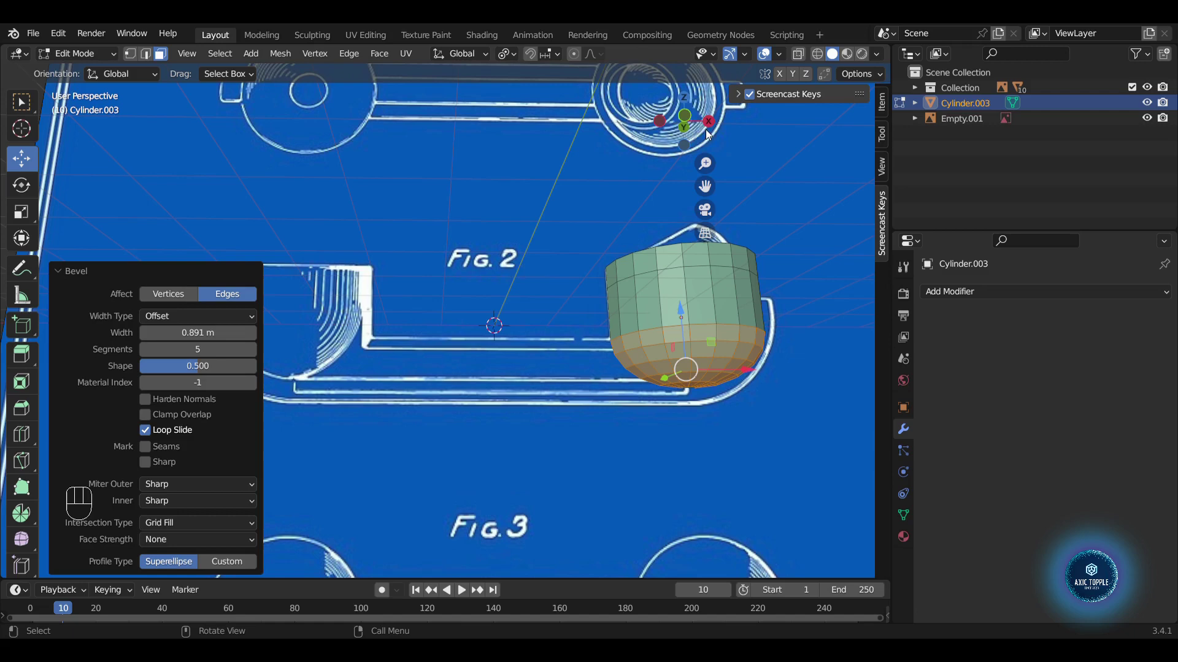
click(692, 125)
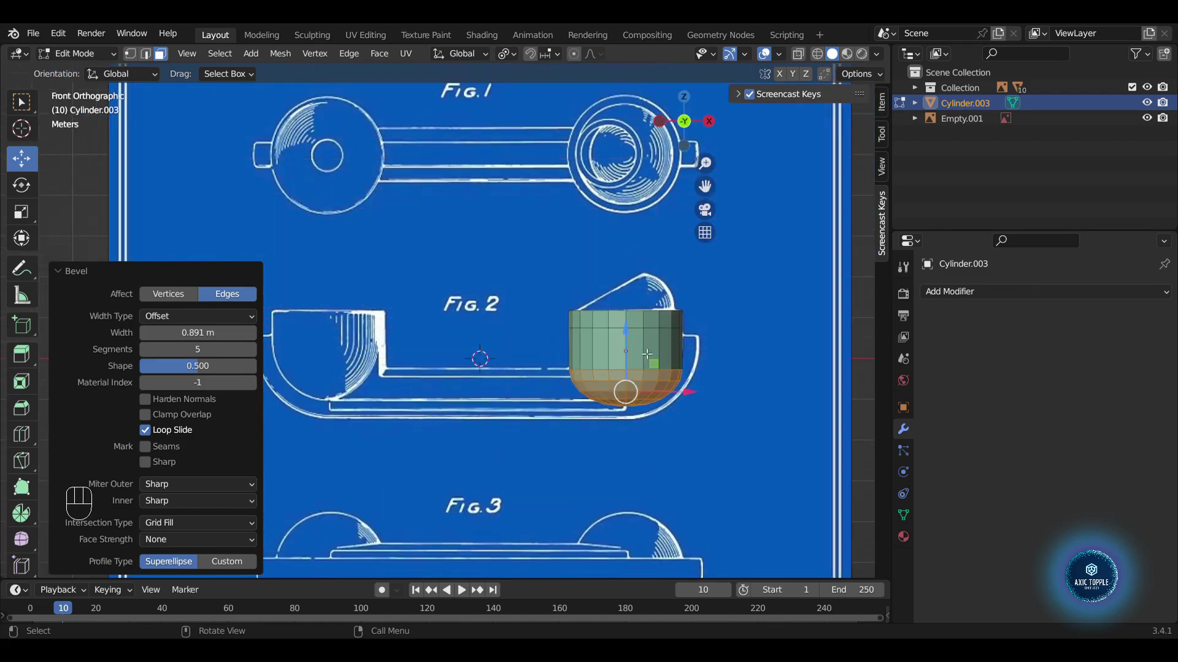
click(672, 361)
key(Tab)
key(Tab)
key(a)
key(shift+d)
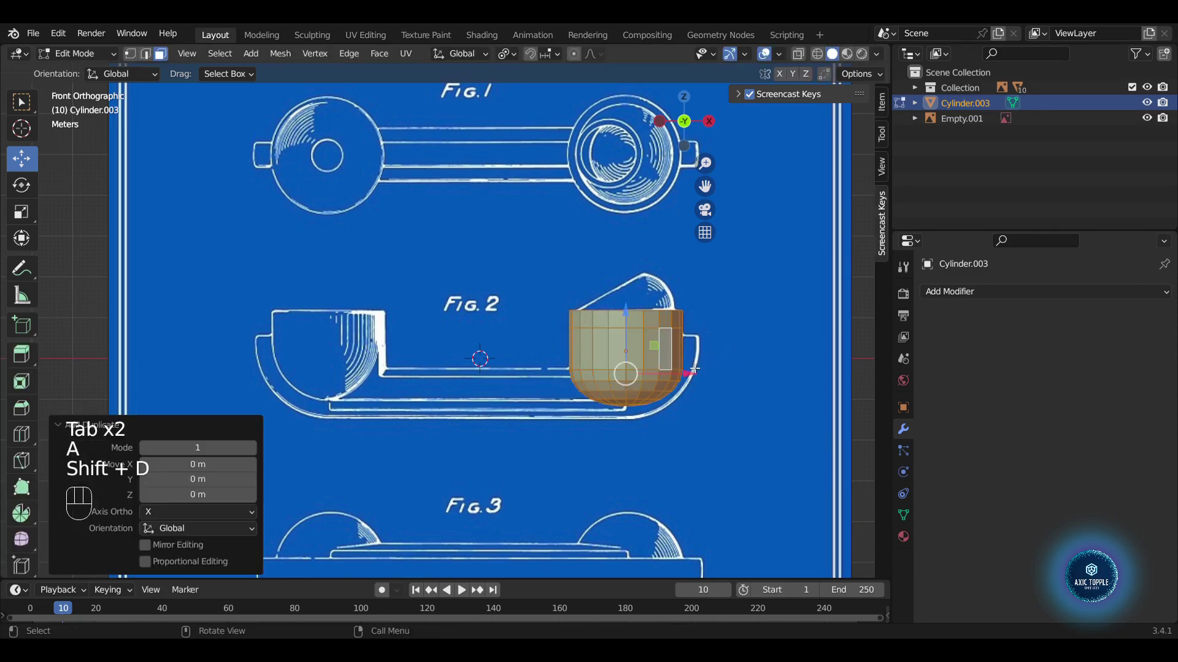
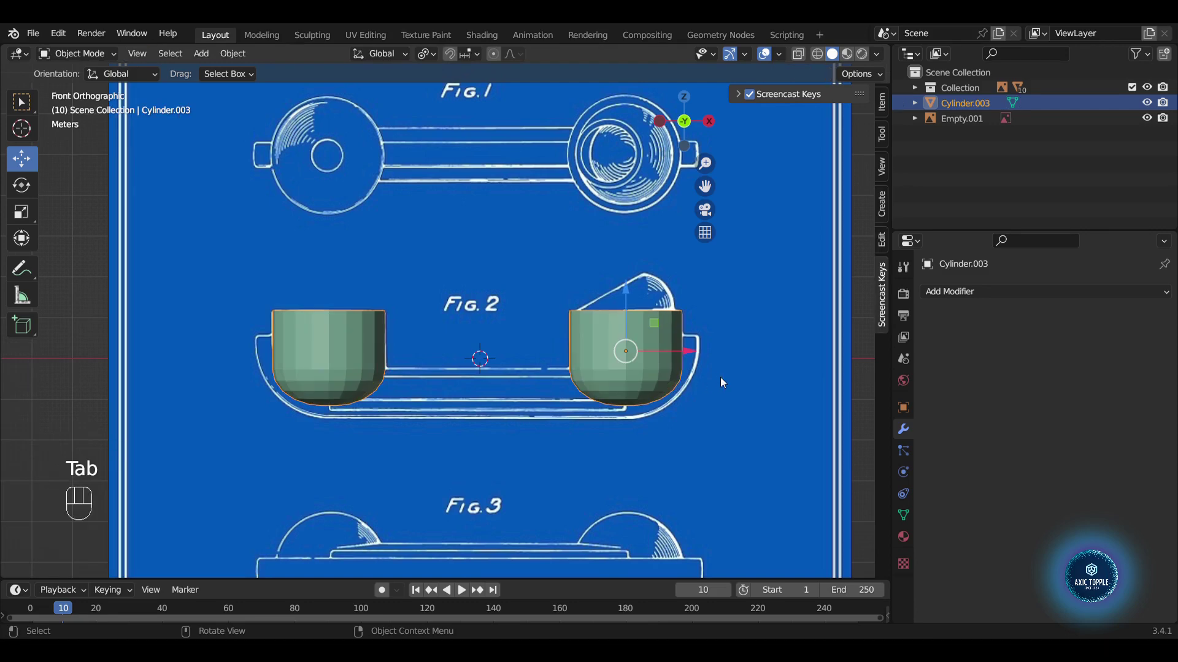
key(r)
key(Tab)
- Add a cube over the Fig. 2 handle and stretch it see-through along the bar toward the earpiece
key(Delete)
click(689, 125)
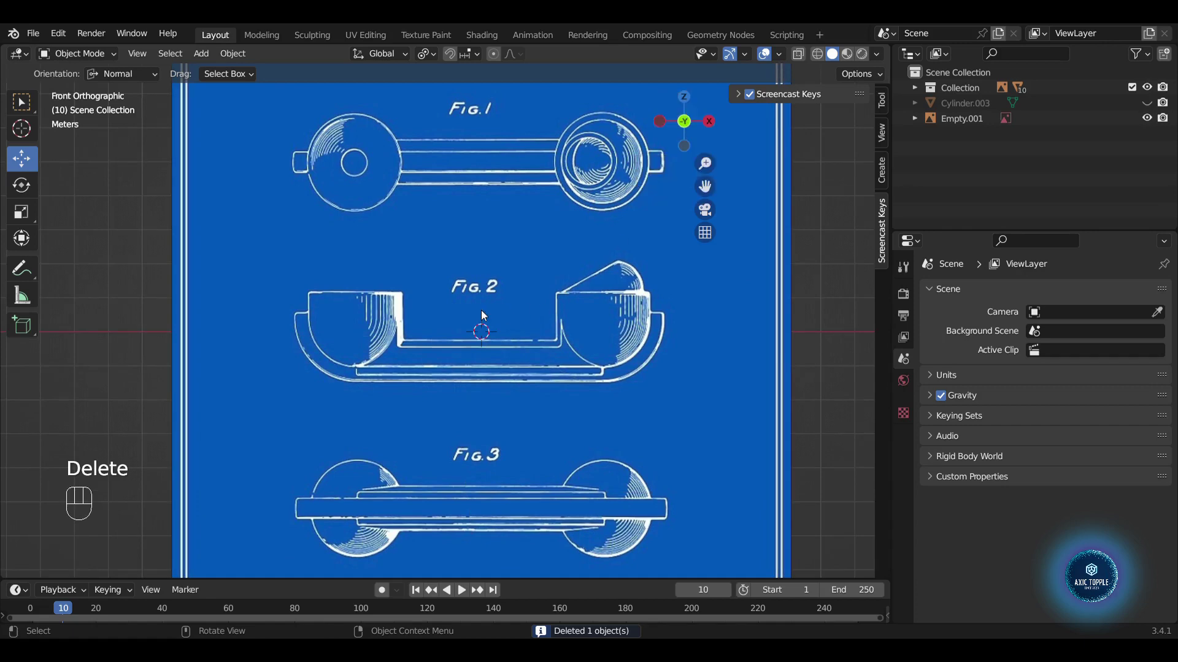
key(shift+a)
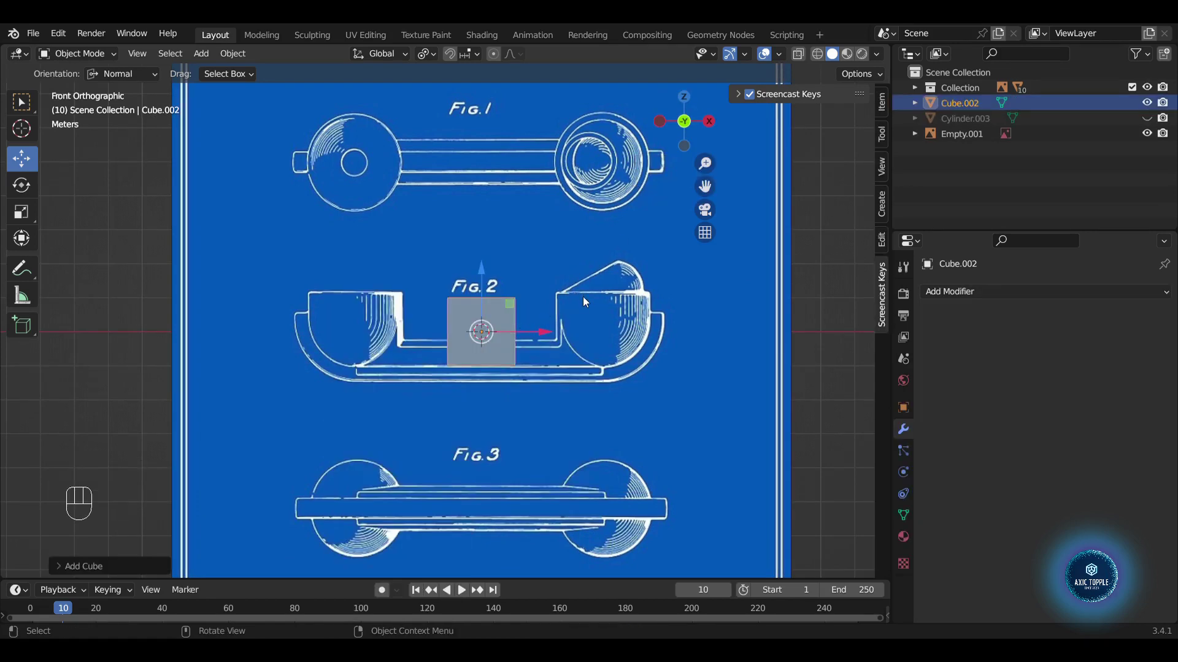
key(g)
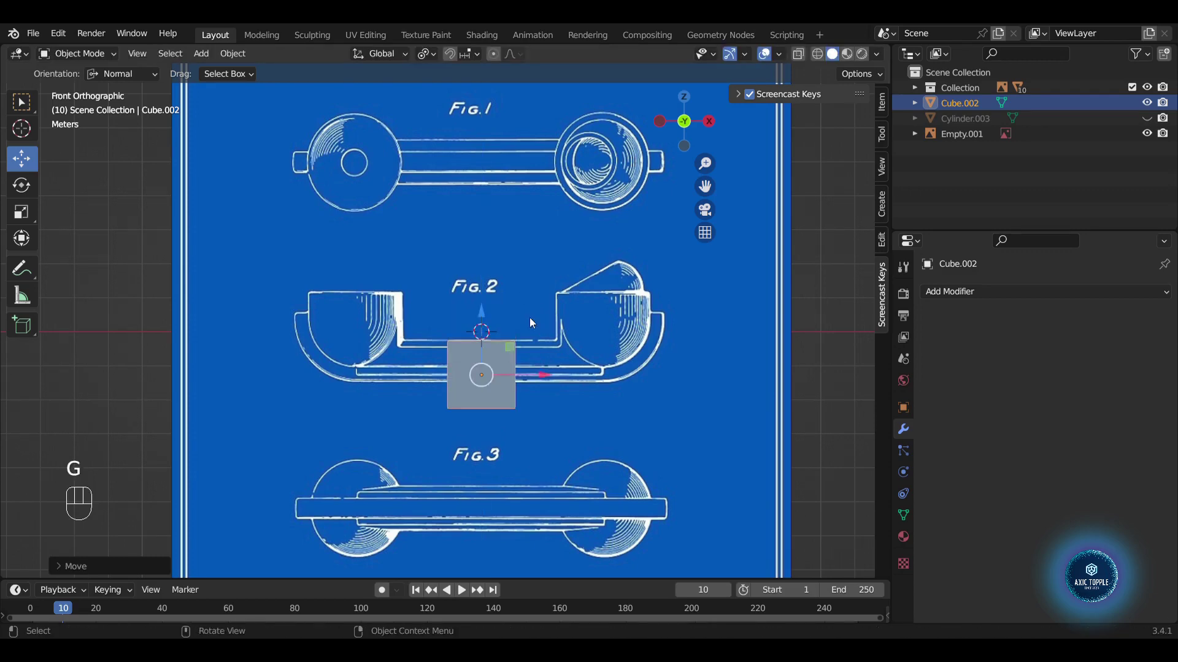
key(Tab)
key(1)
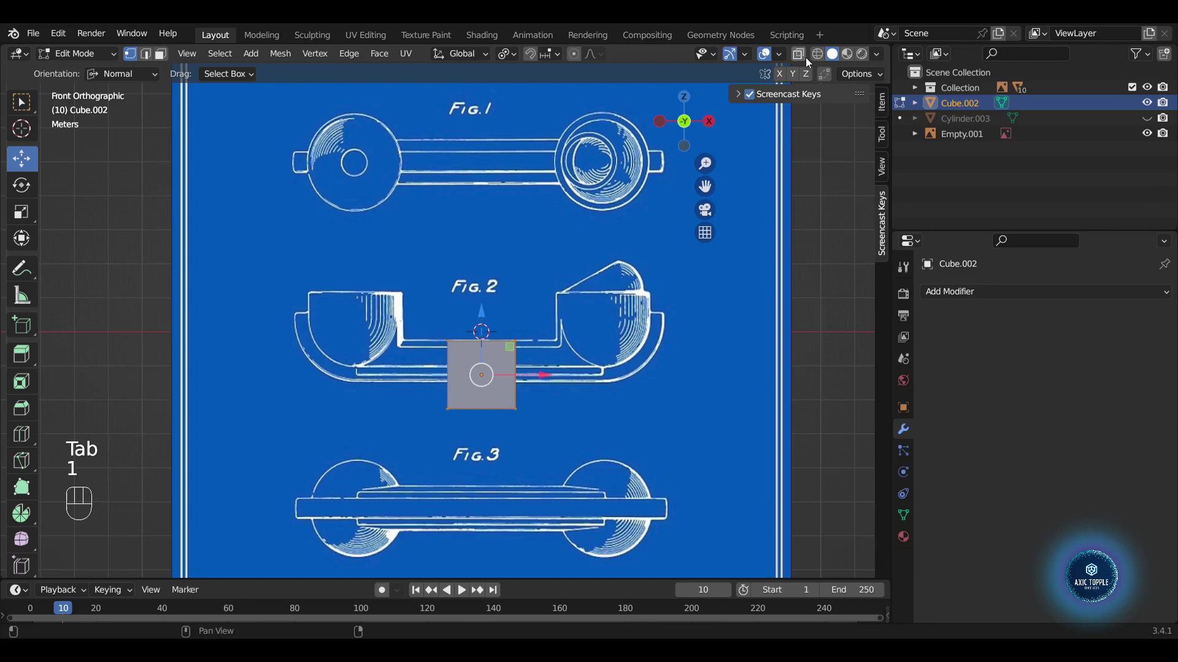
click(822, 61)
drag(429, 415, 403, 391)
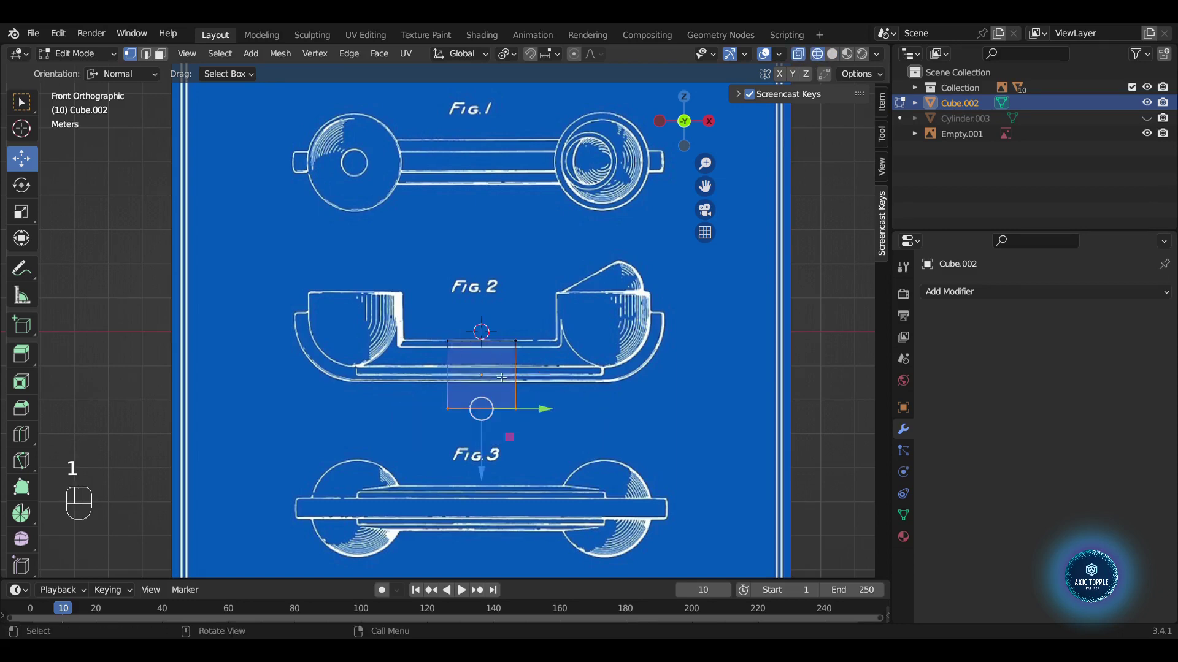
drag(492, 470, 490, 441)
drag(494, 345, 501, 327)
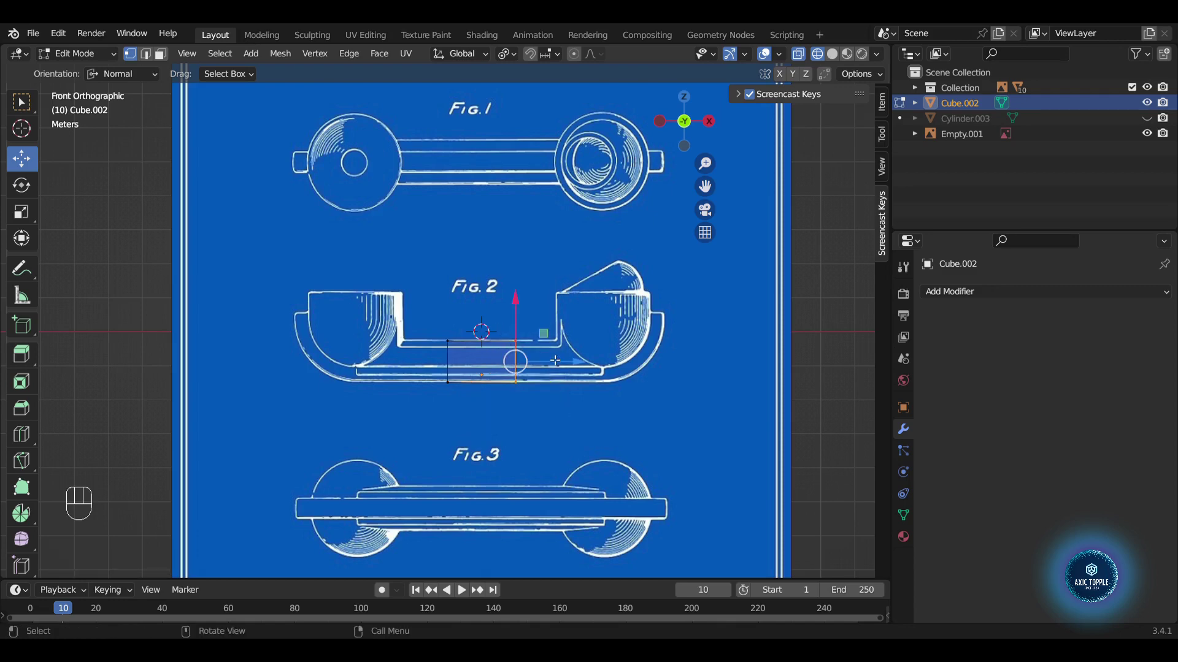
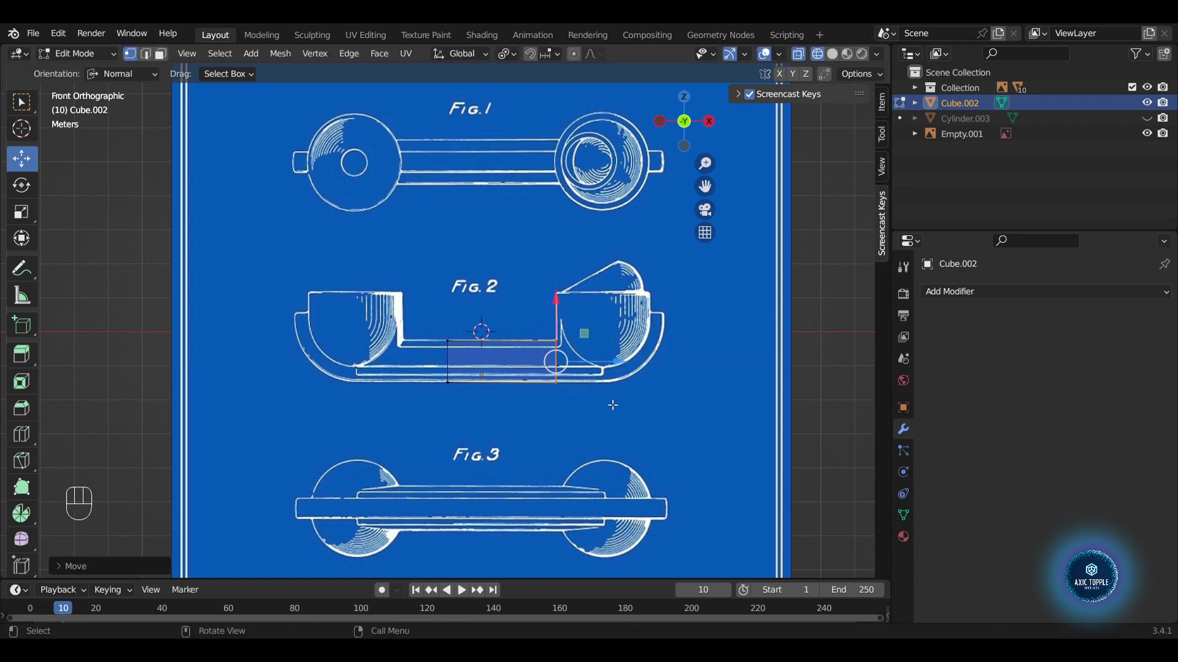
- Extrude and bevel the handle's end, raising its vertices into the curve under the cup
key(e)
drag(621, 362, 729, 368)
drag(701, 432, 655, 381)
key(ctrl+b)
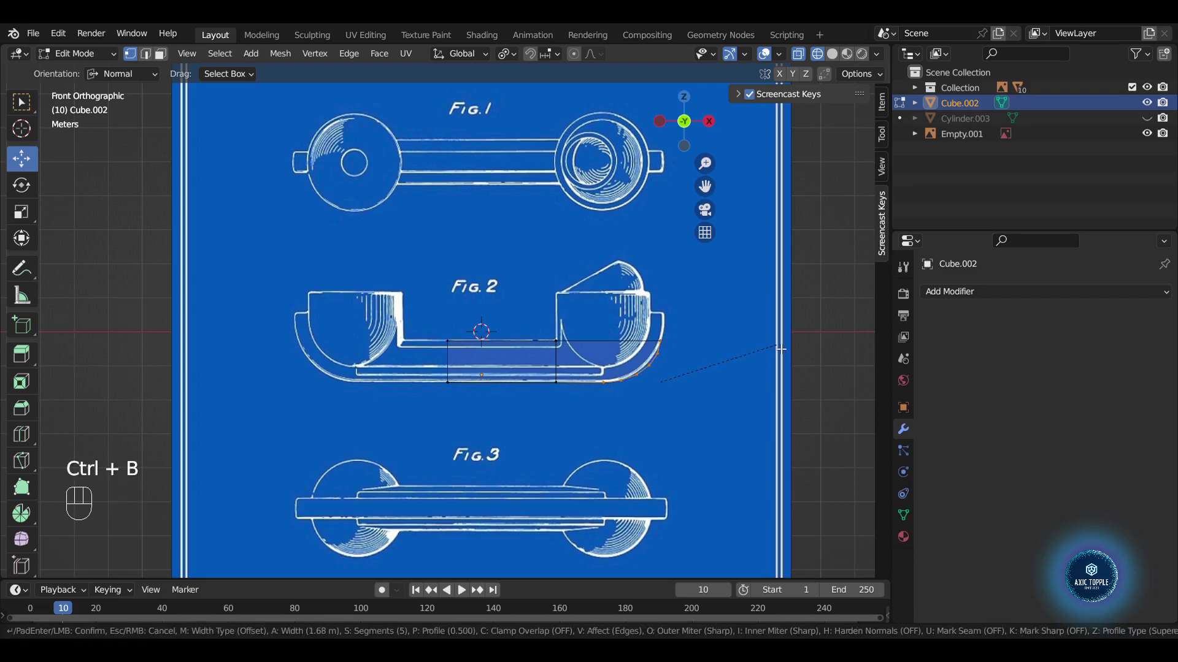
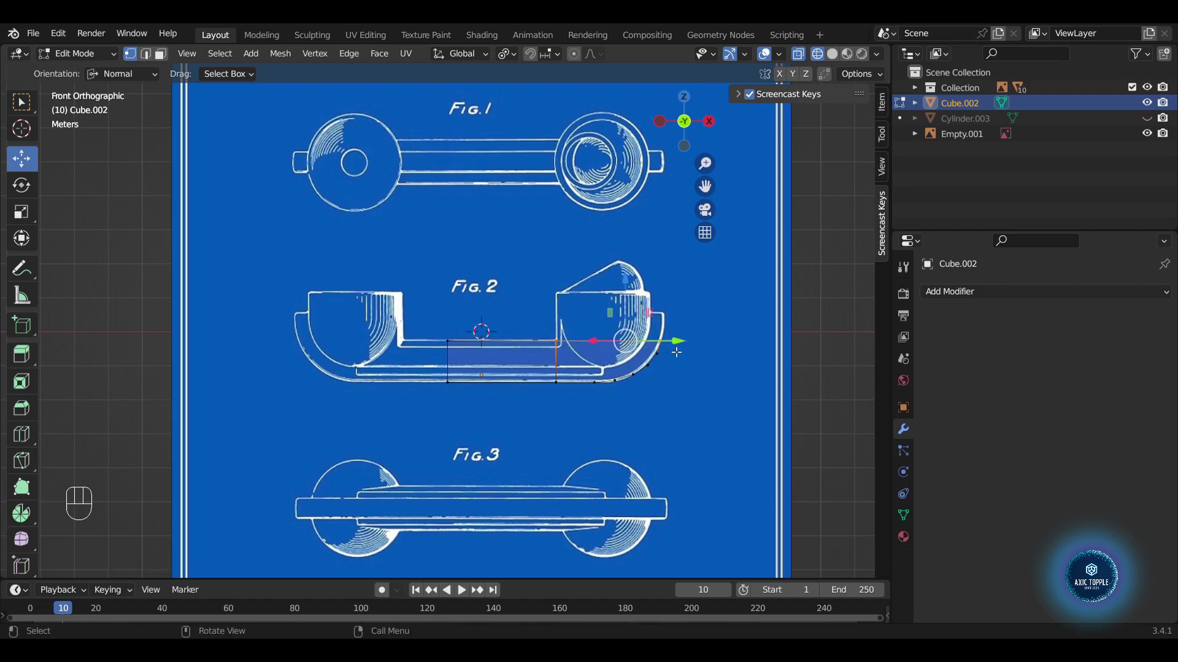
key(e)
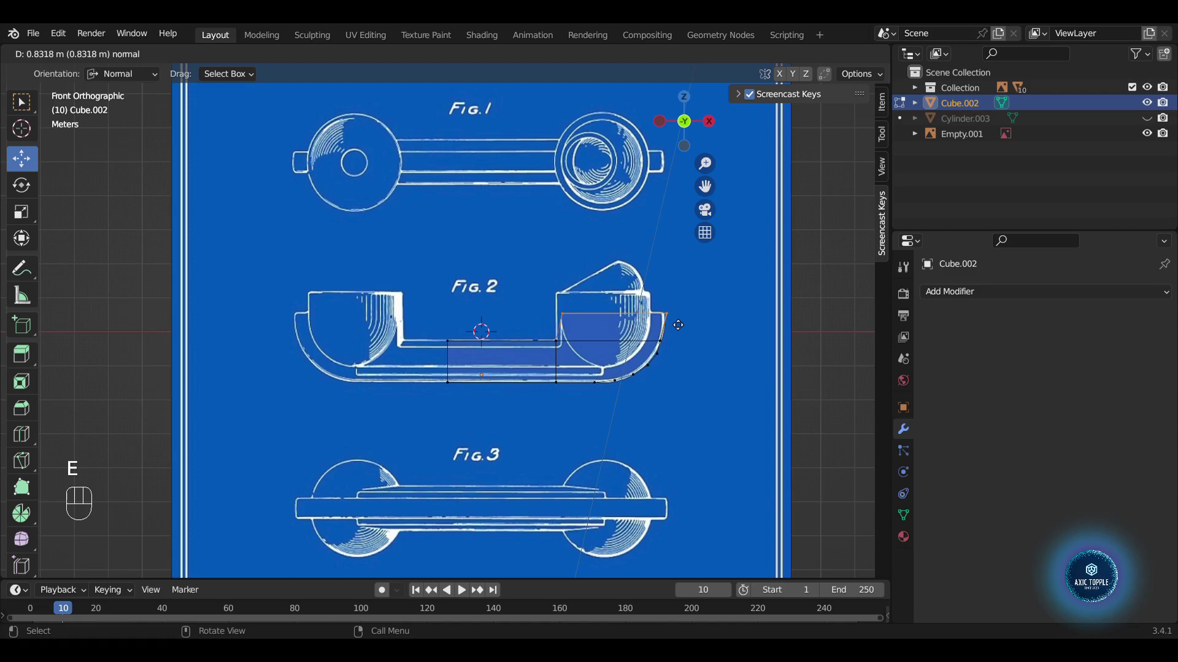
click(691, 315)
- Realign the curved-end and step vertices to the Fig. 2 outline and return to object mode
drag(694, 316, 680, 318)
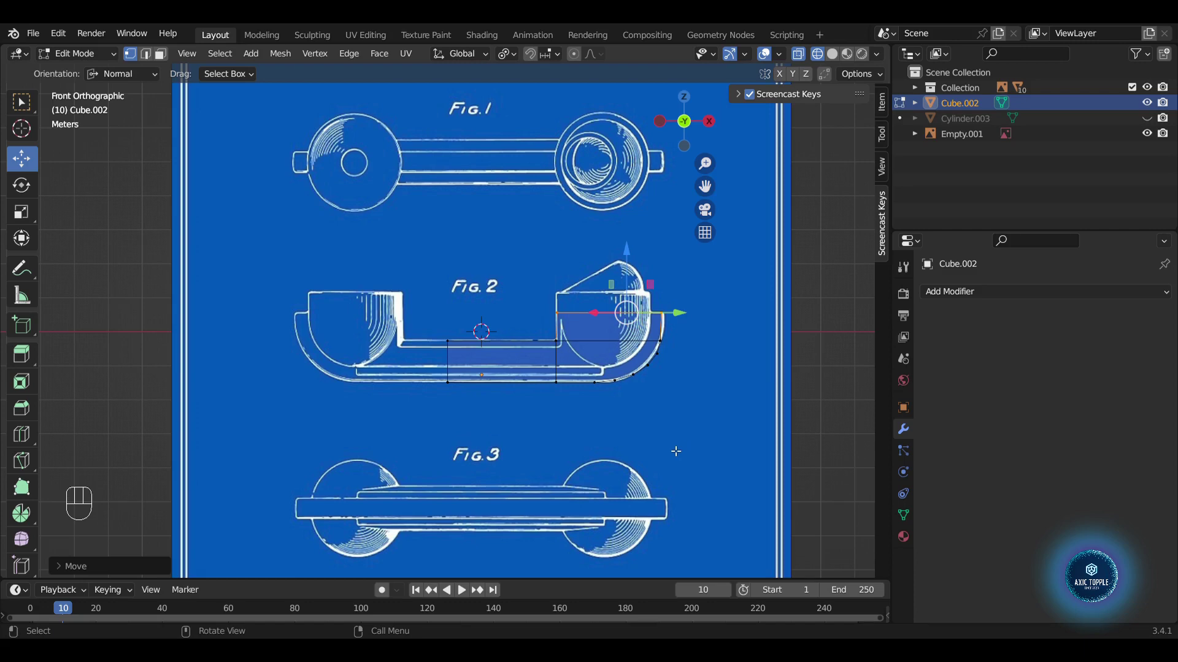
drag(452, 394, 472, 428)
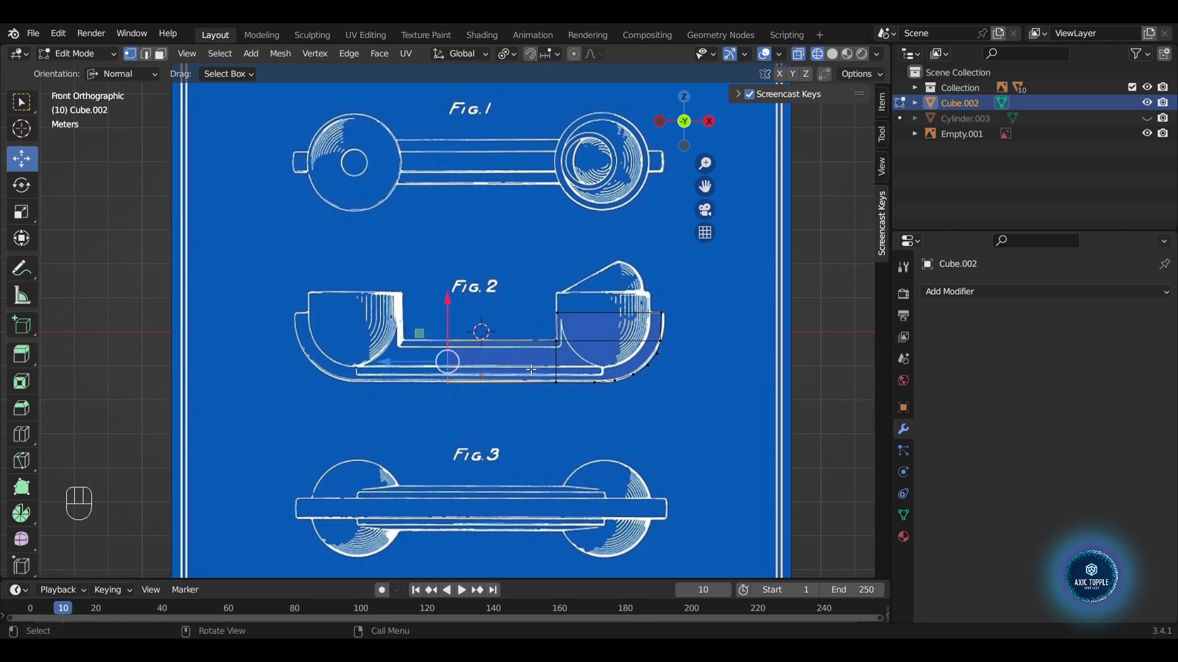
key(g)
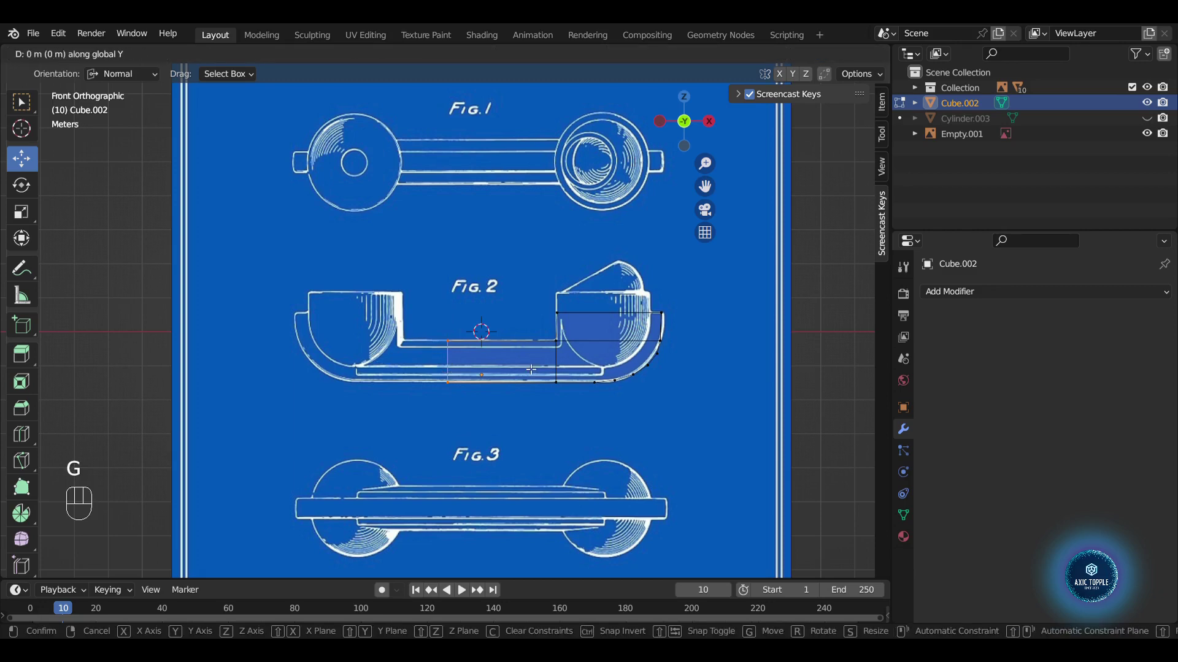
key(g)
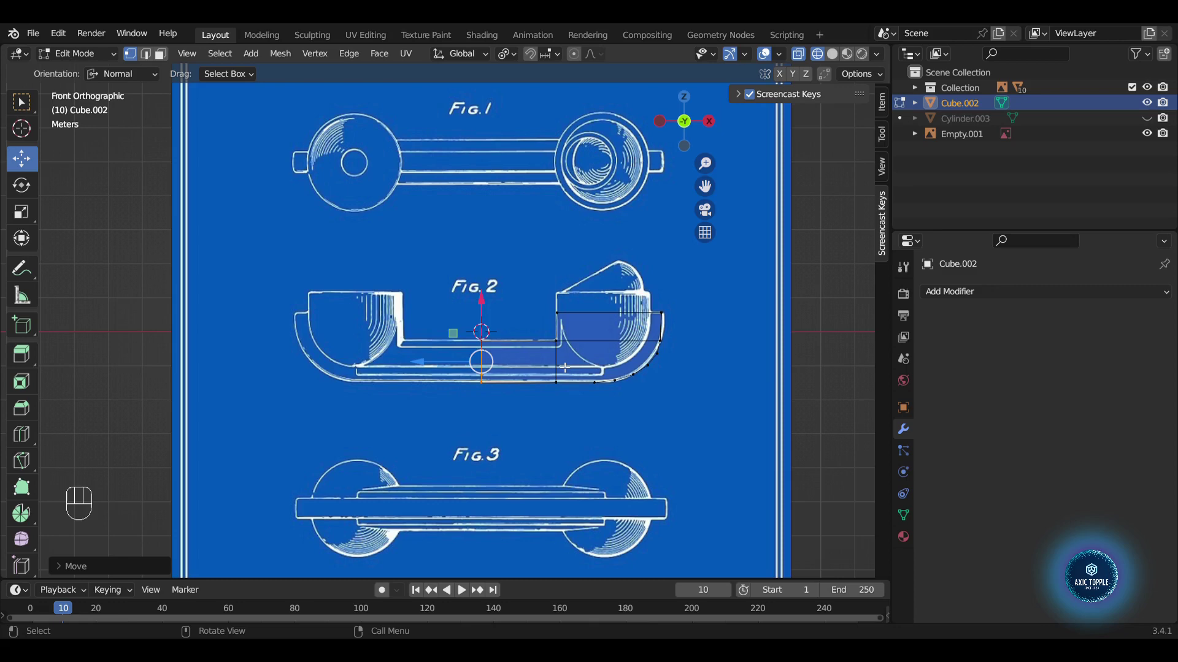
key(Tab)
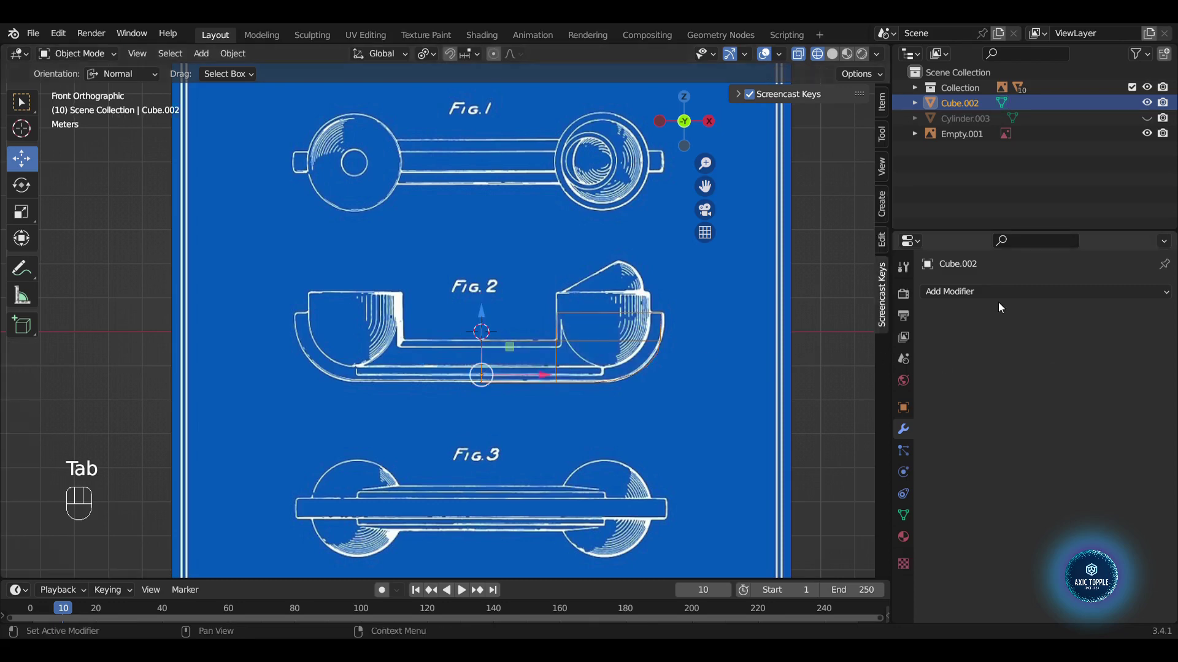
- Add an X-axis Mirror modifier with merging to the handset
drag(995, 297, 872, 472)
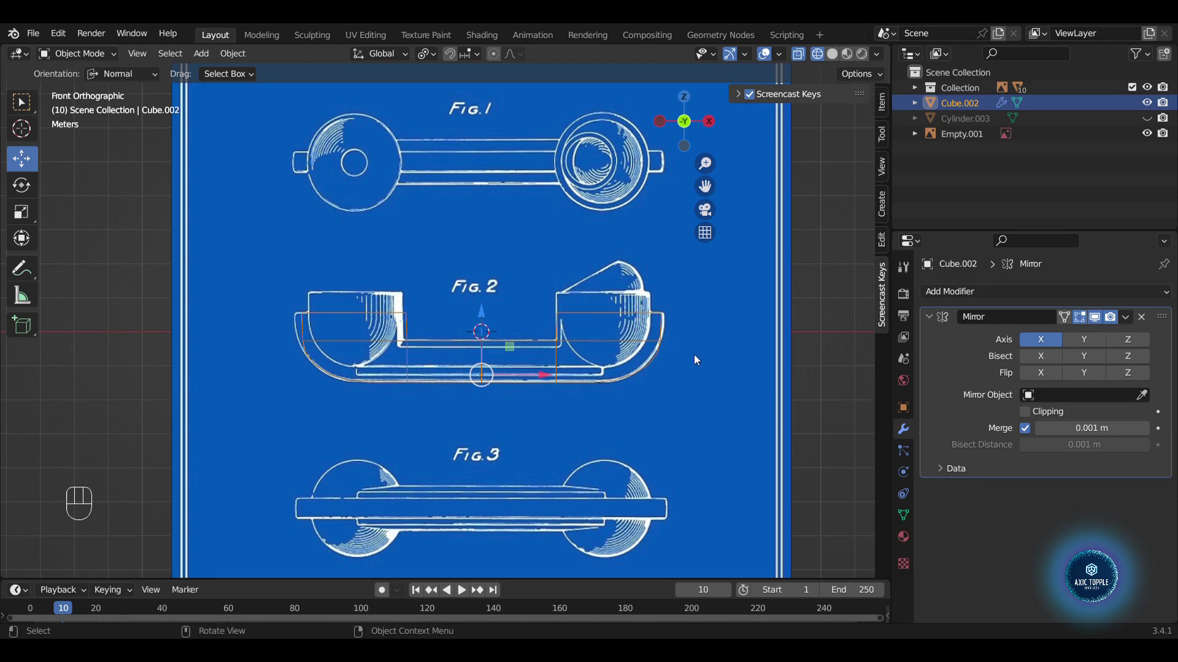
click(834, 60)
drag(689, 327, 539, 330)
key(Tab)
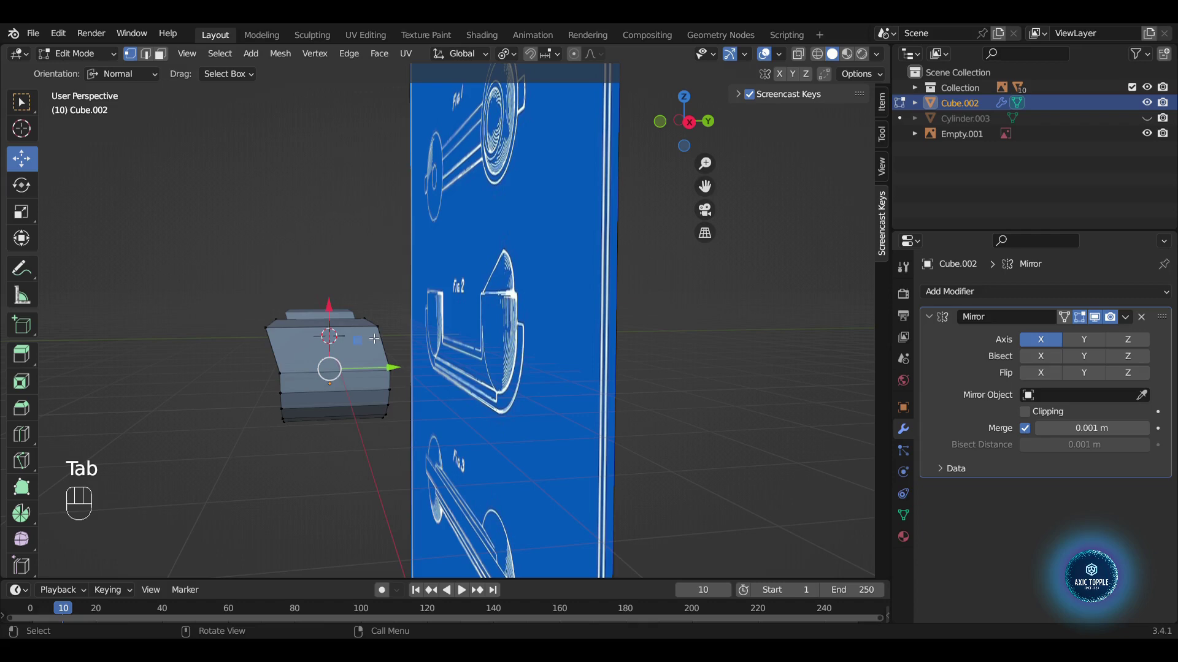
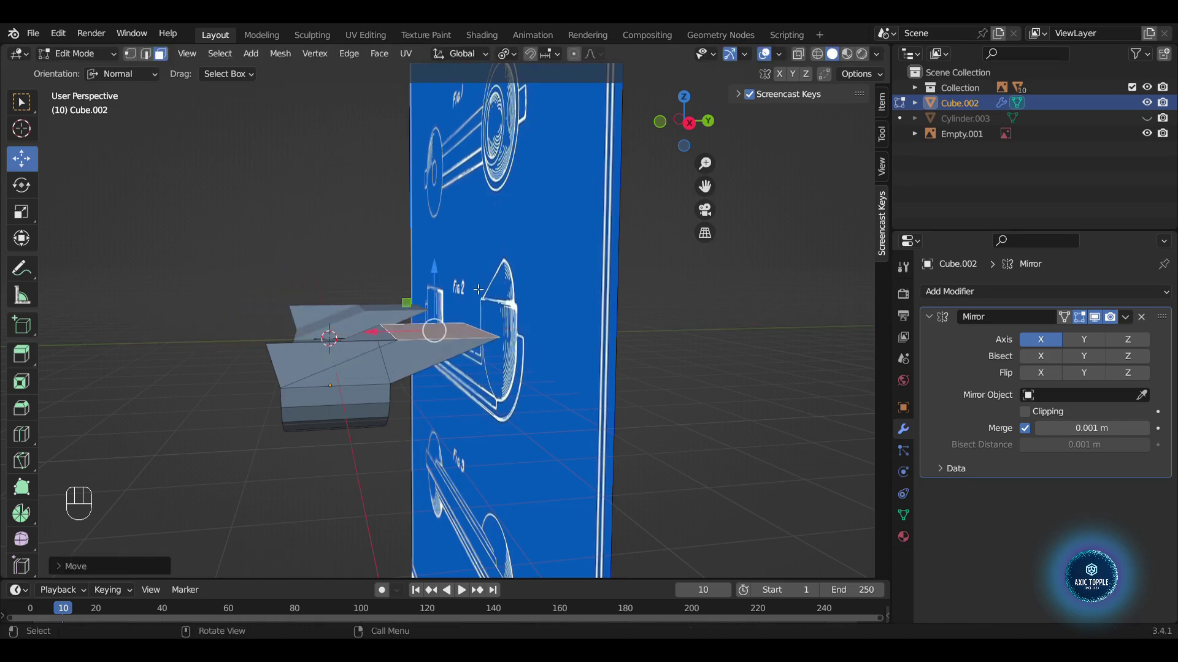
- Extrude the whole handset mesh outward into a solid thickened bar
key(ctrl+z)
key(1)
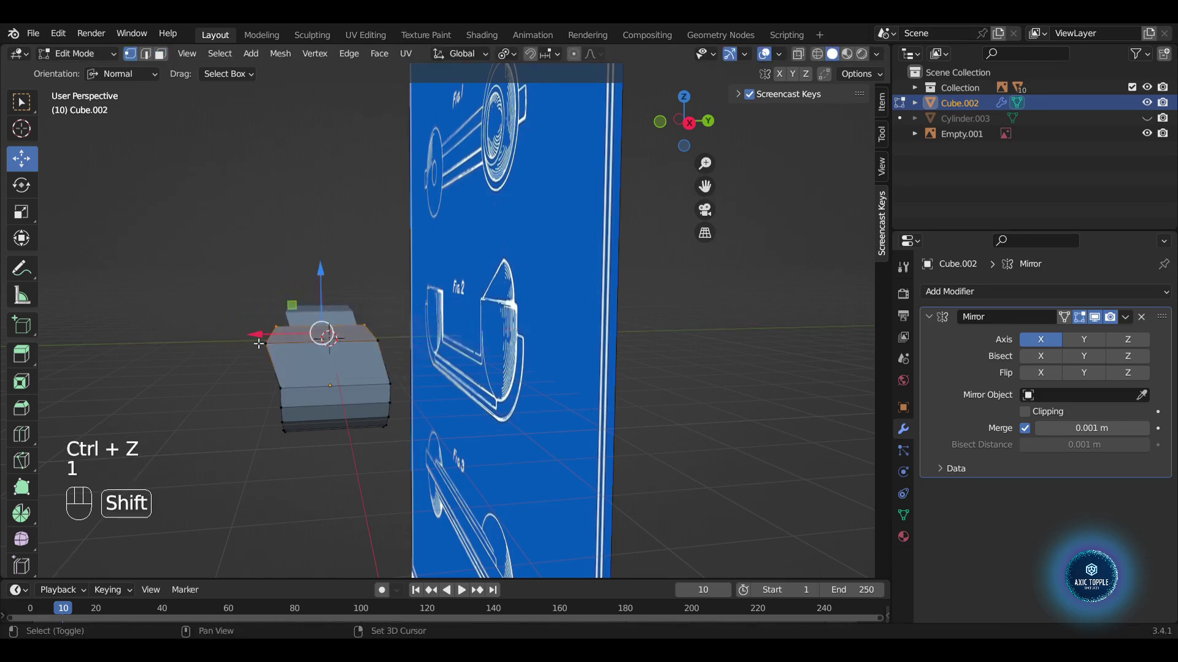
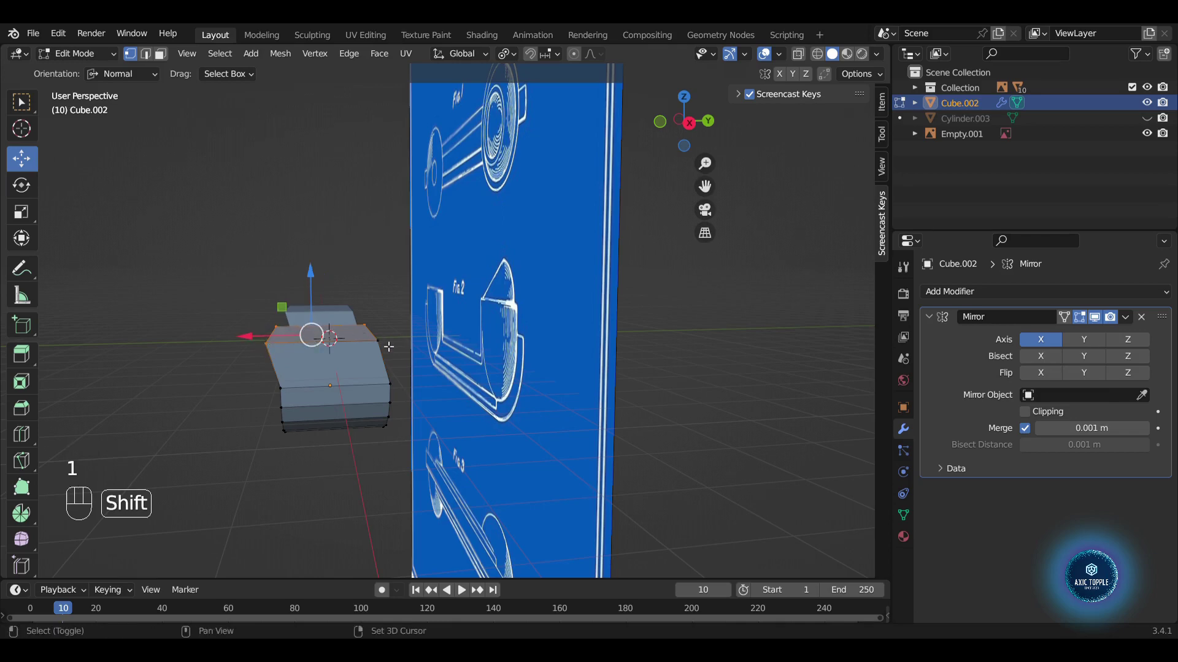
click(386, 344)
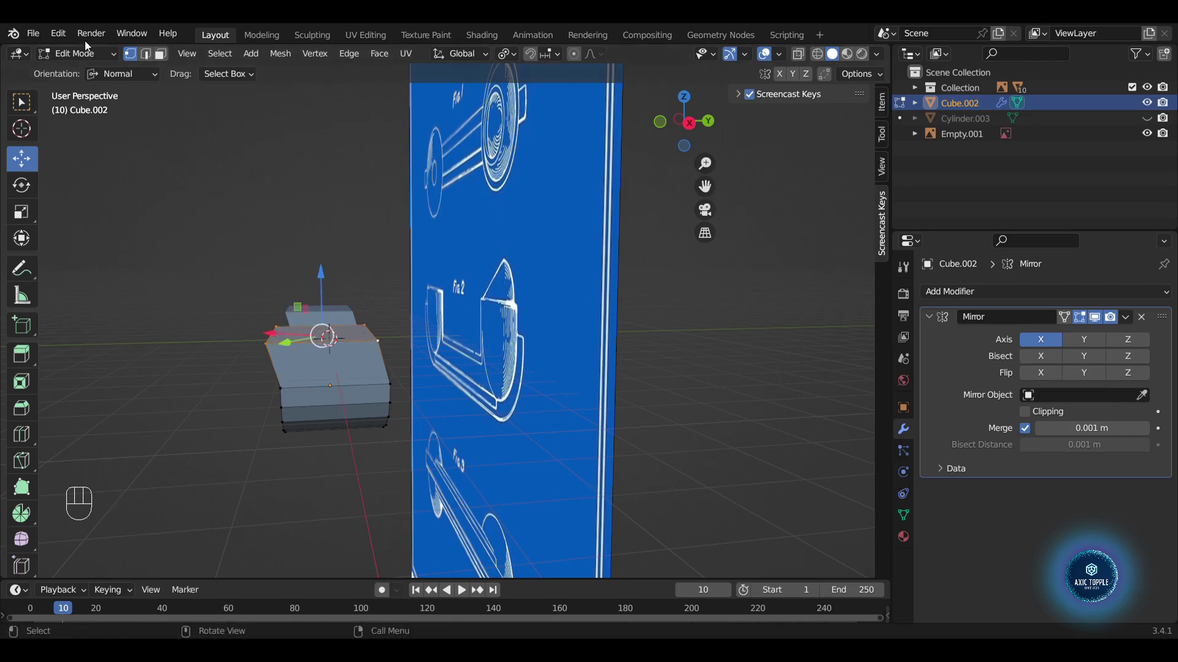
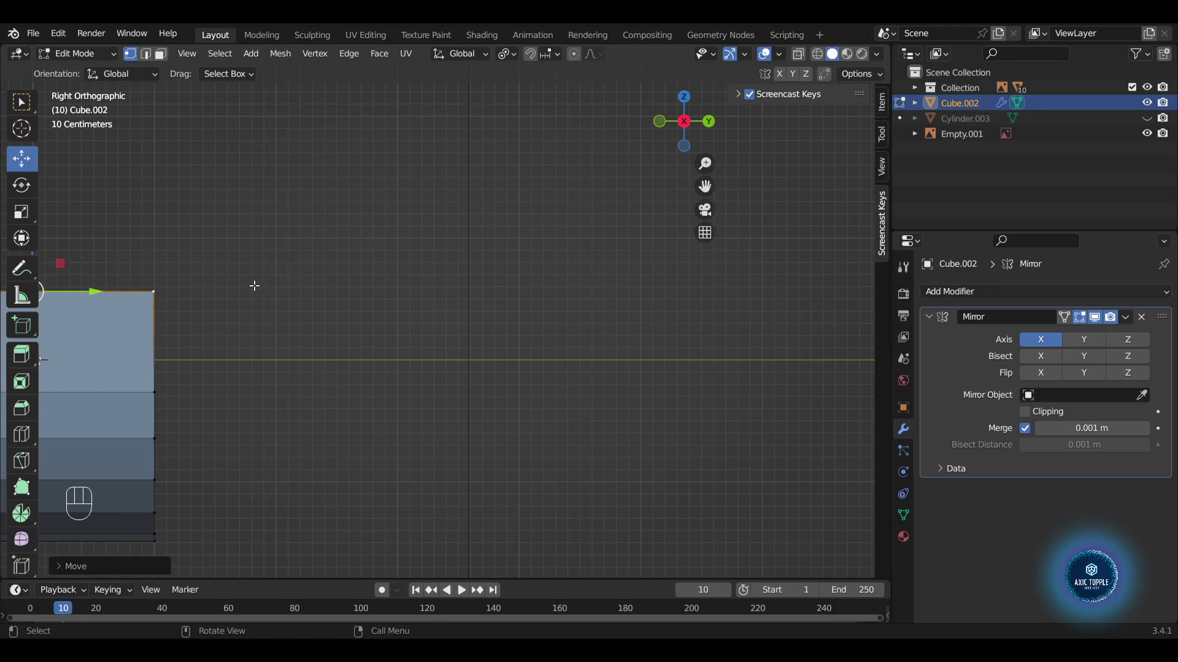
key(Tab)
drag(295, 270, 403, 274)
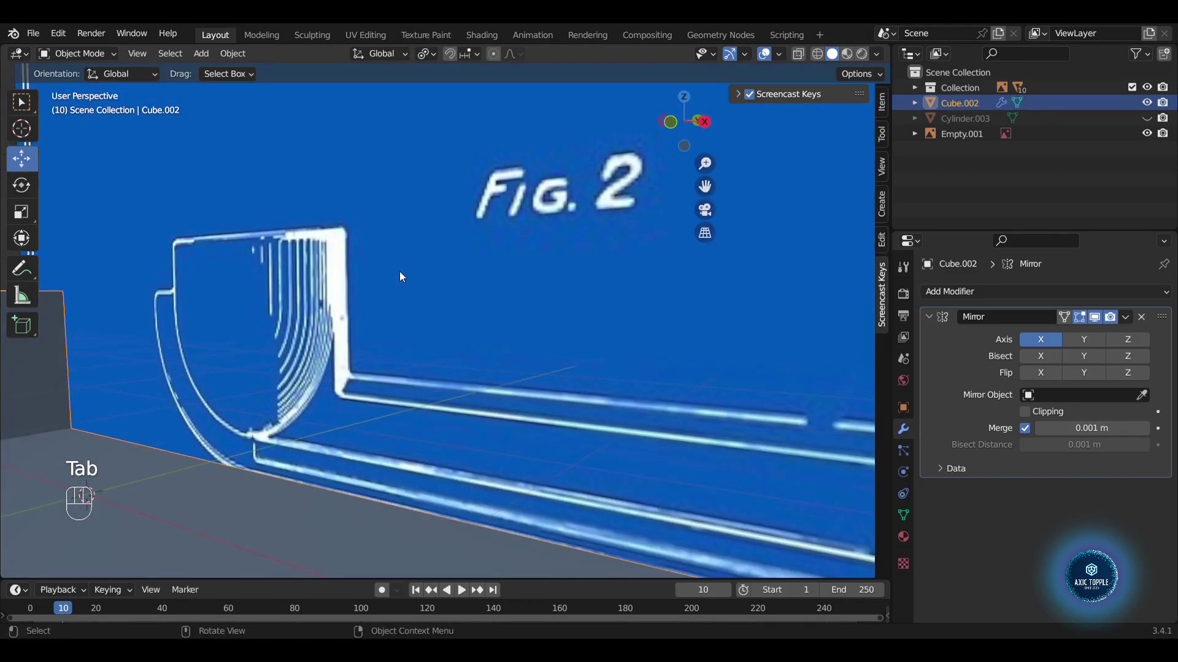
drag(437, 260, 560, 286)
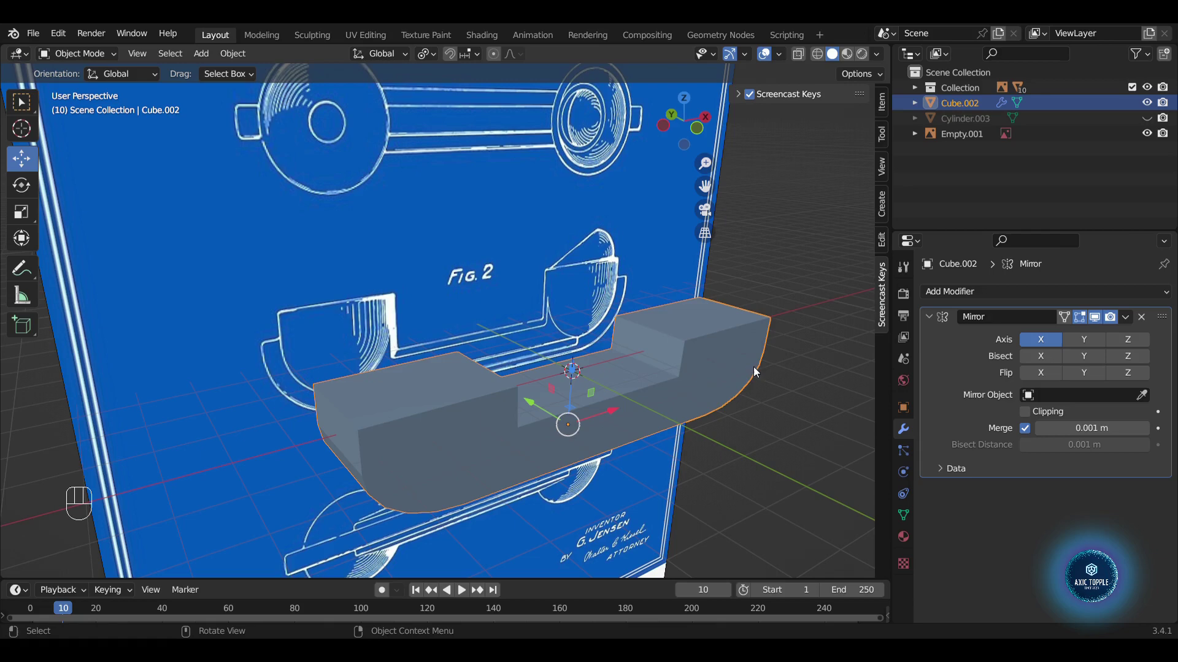
- Add three loop cuts around the handset
drag(737, 390, 619, 287)
key(Tab)
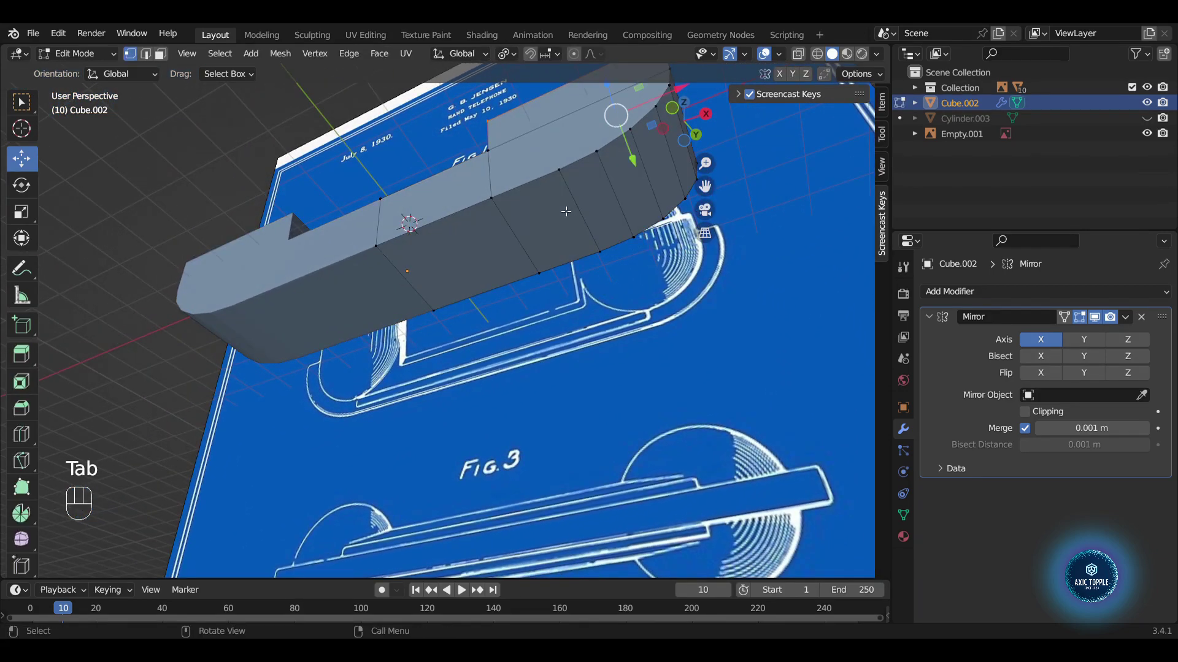
key(ctrl+r)
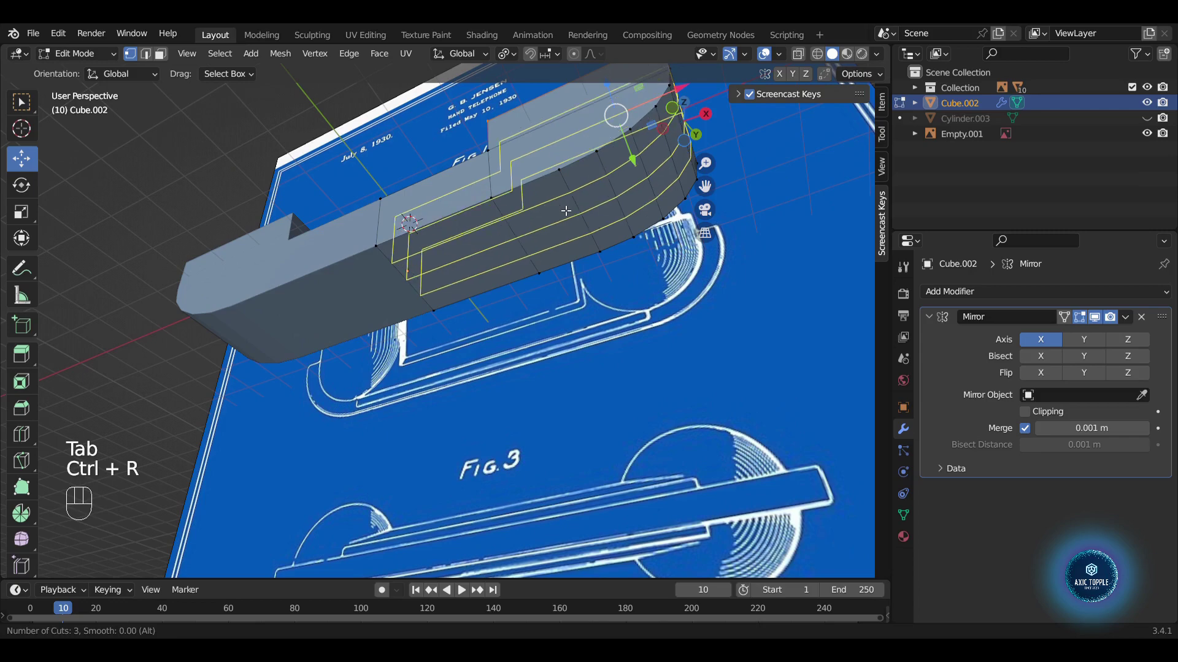
key(3)
- Select the face loop along the side and curved end and extrude it along normals into a band
drag(668, 241, 618, 298)
drag(536, 353, 565, 238)
drag(510, 218, 542, 241)
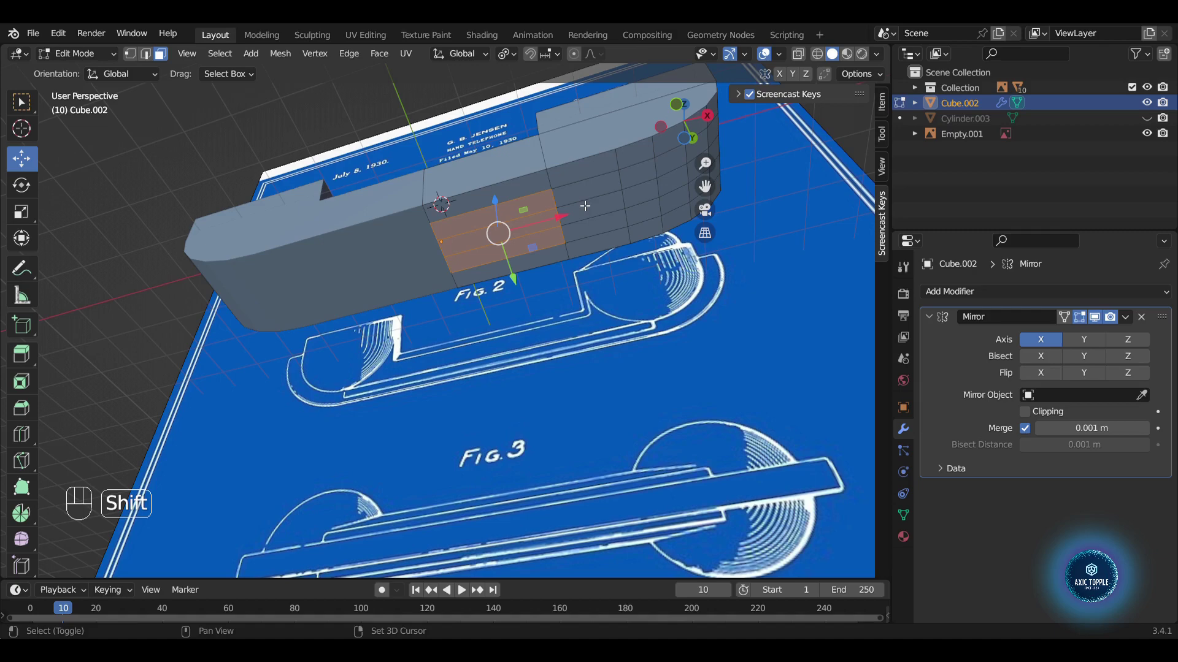
click(612, 225)
drag(645, 183, 679, 202)
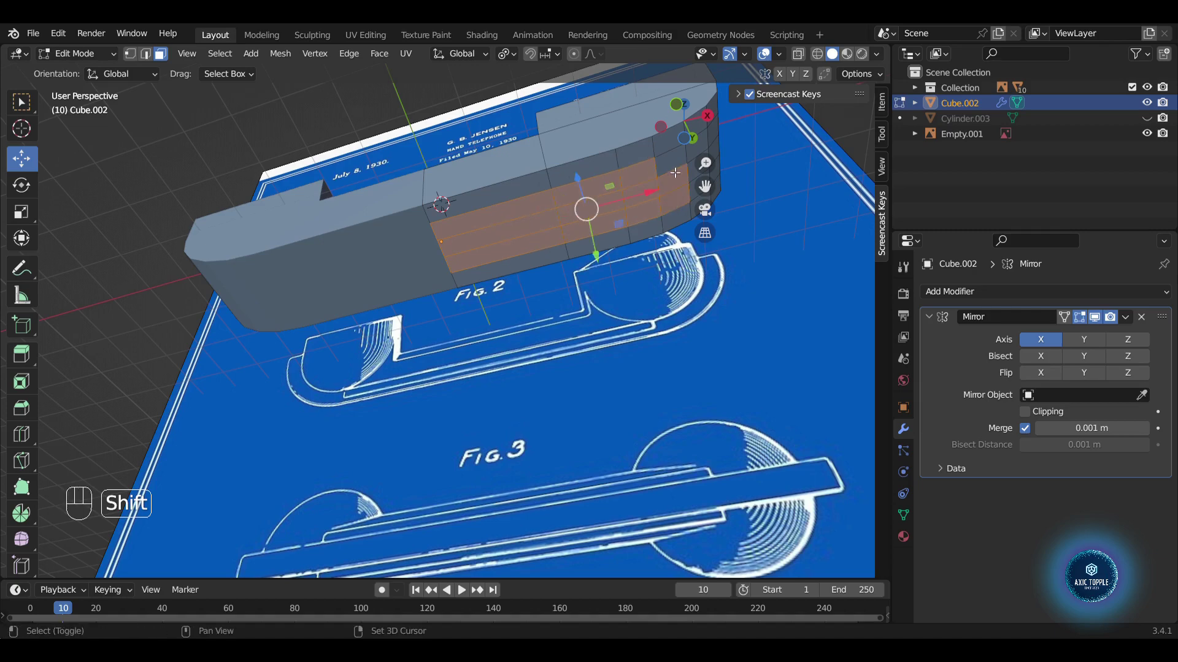
click(676, 160)
drag(609, 208, 511, 257)
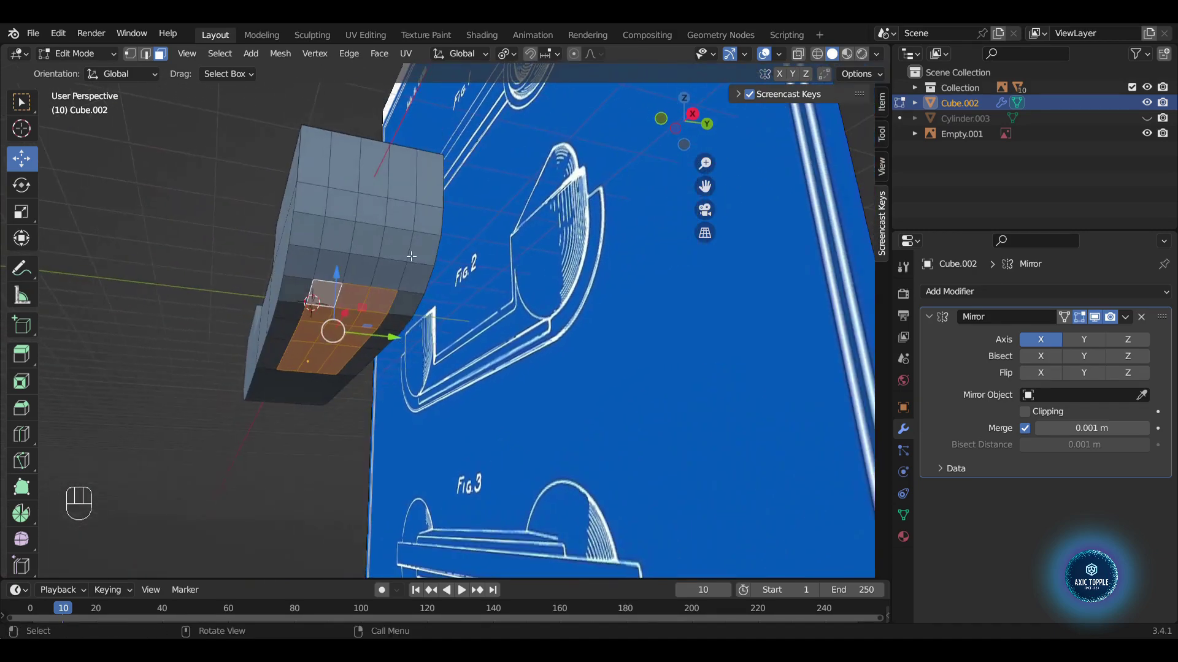
drag(362, 232, 393, 279)
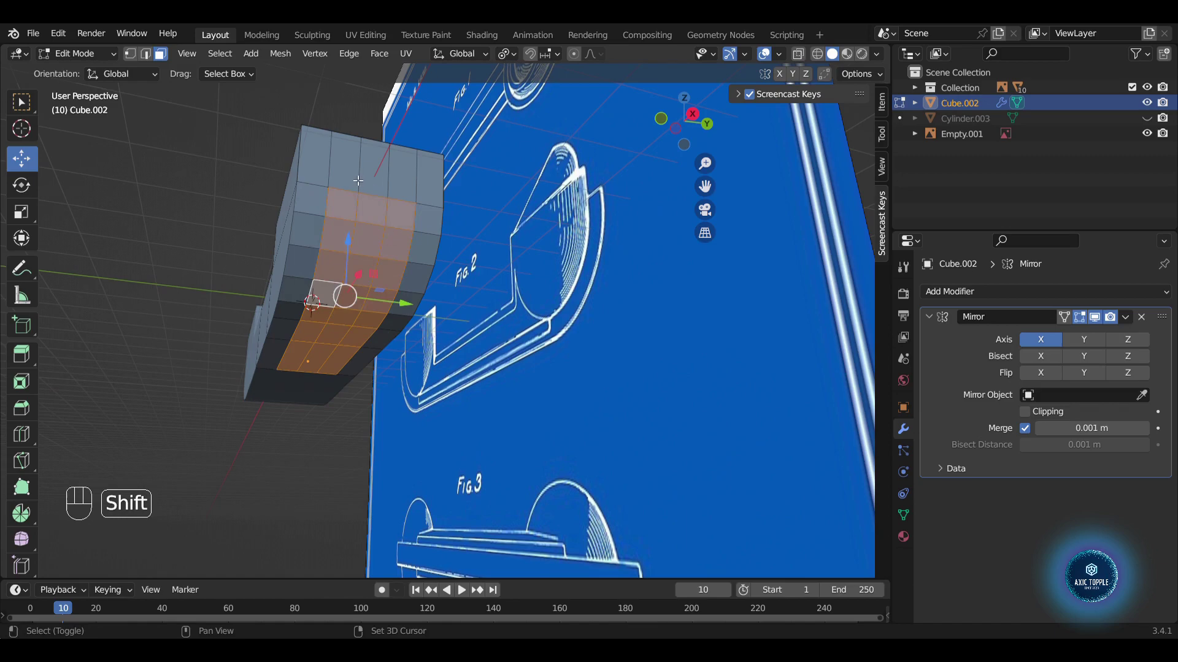
drag(384, 207, 402, 225)
drag(406, 237, 424, 174)
drag(435, 230, 444, 277)
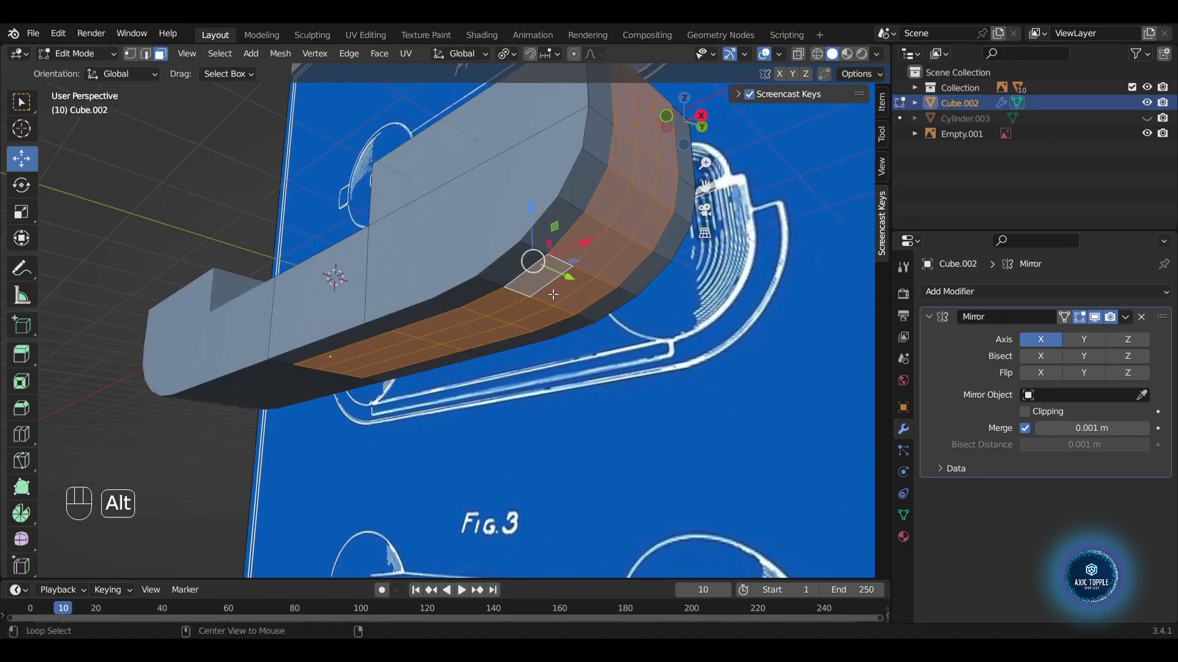
key(alt+e)
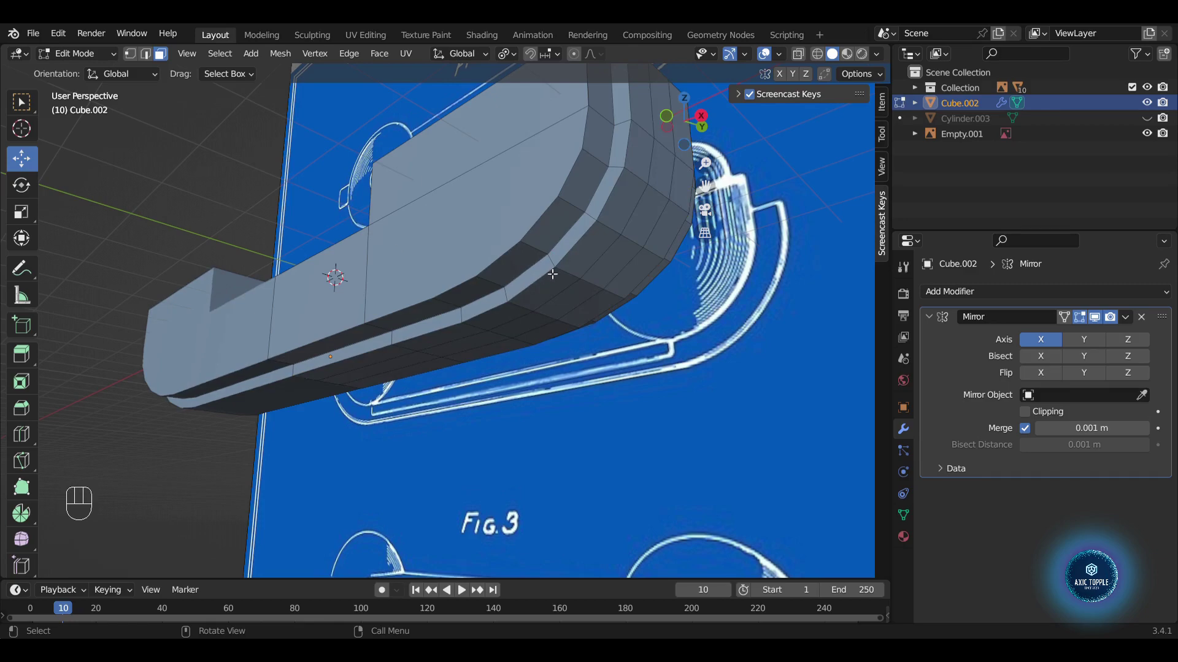
- Select a second band of faces around the rounded end and extrude it along normals
middle_click(594, 294)
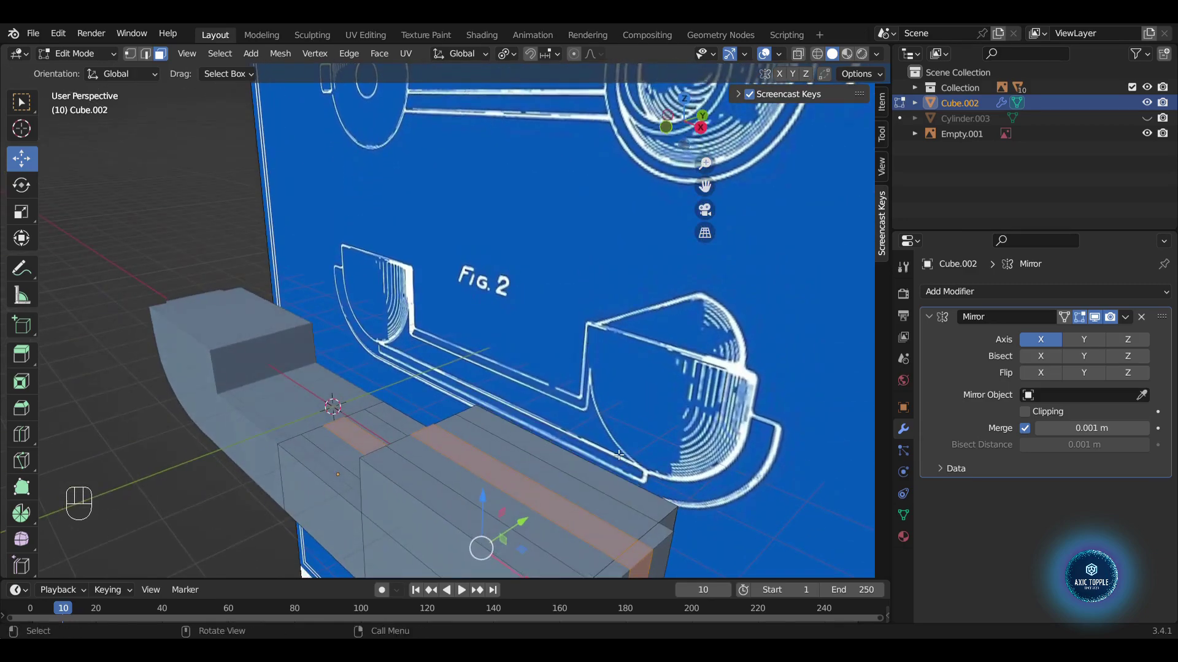
click(639, 555)
click(626, 549)
drag(593, 482, 571, 408)
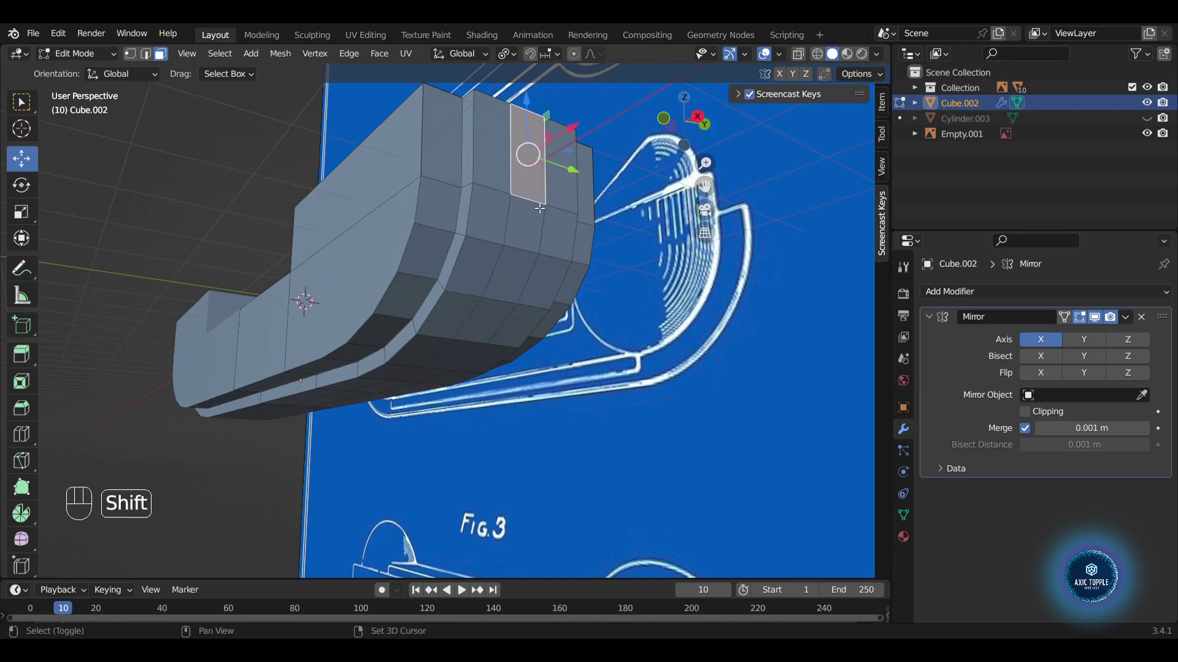
click(524, 270)
click(471, 364)
click(487, 366)
drag(470, 356, 476, 302)
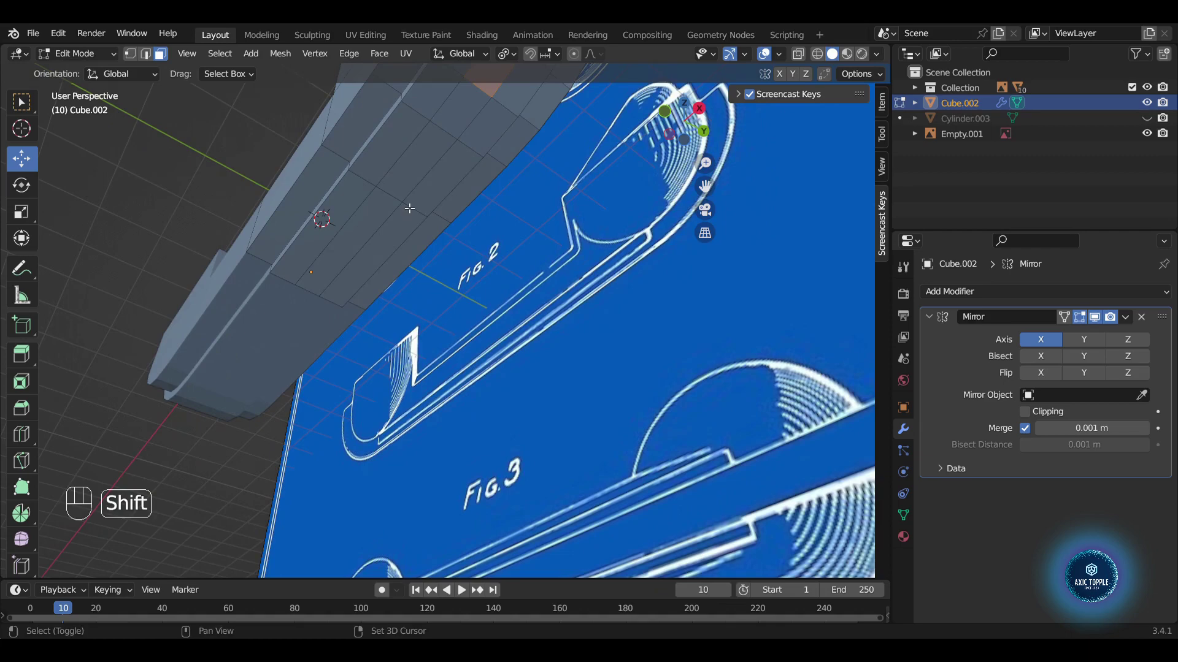
drag(412, 178, 450, 144)
click(435, 153)
click(370, 219)
drag(479, 221, 476, 276)
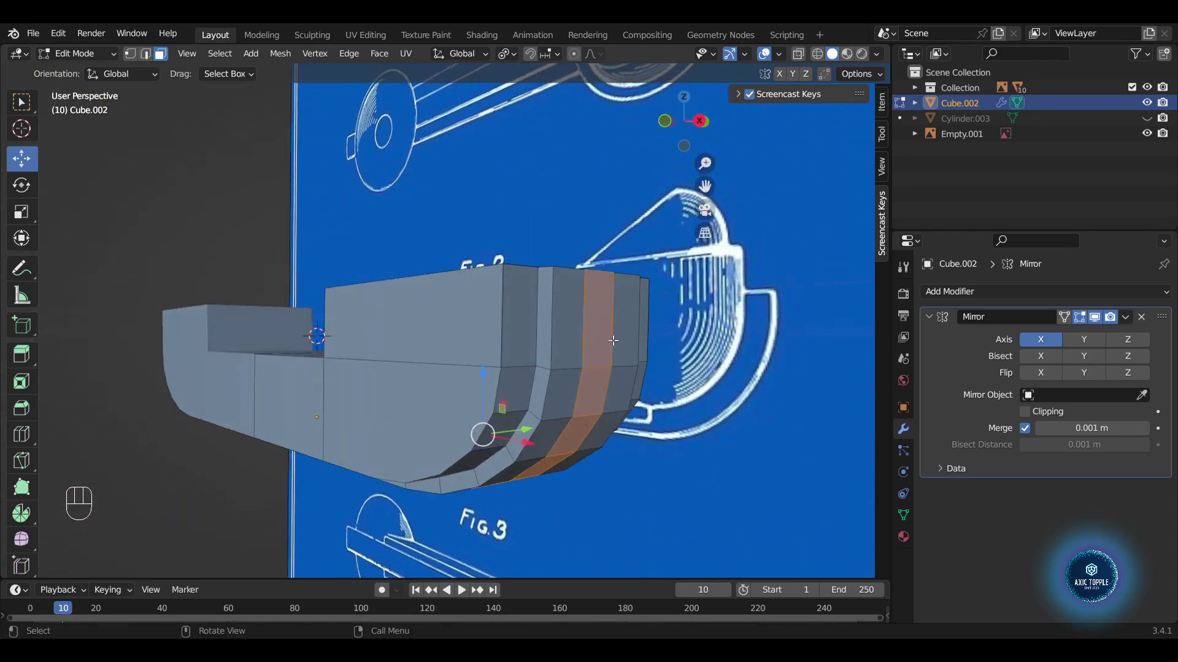
key(alt+e)
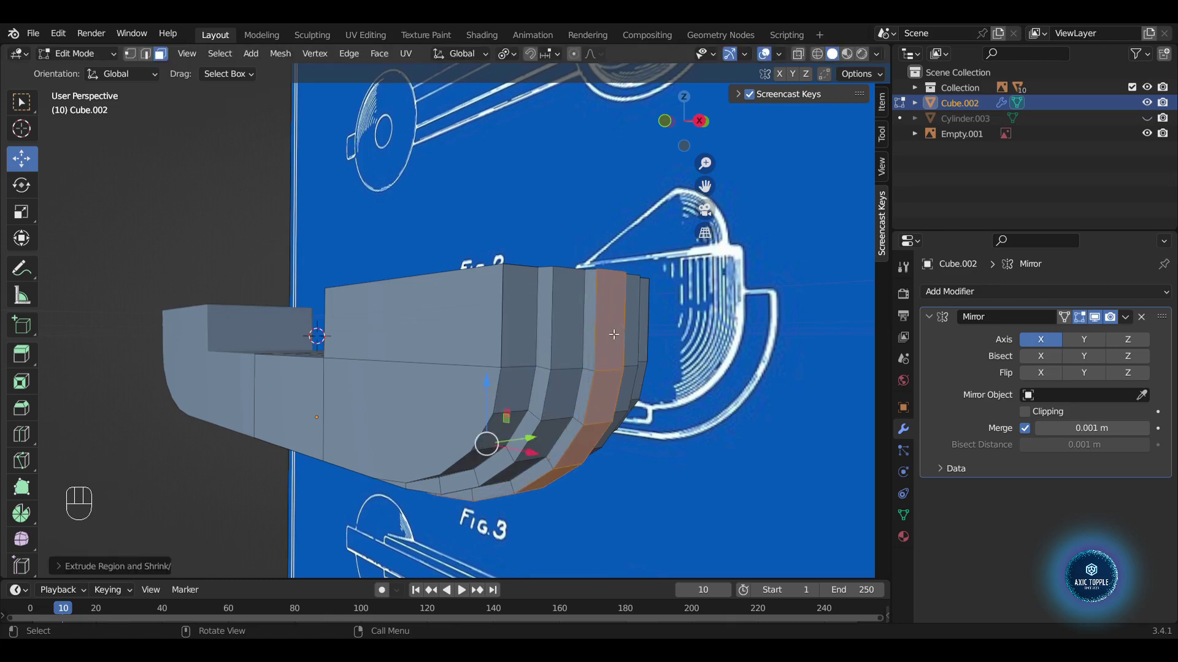
- Return to object mode and inspect the stepped ridges from both sides of the handset
key(Tab)
drag(464, 326, 508, 261)
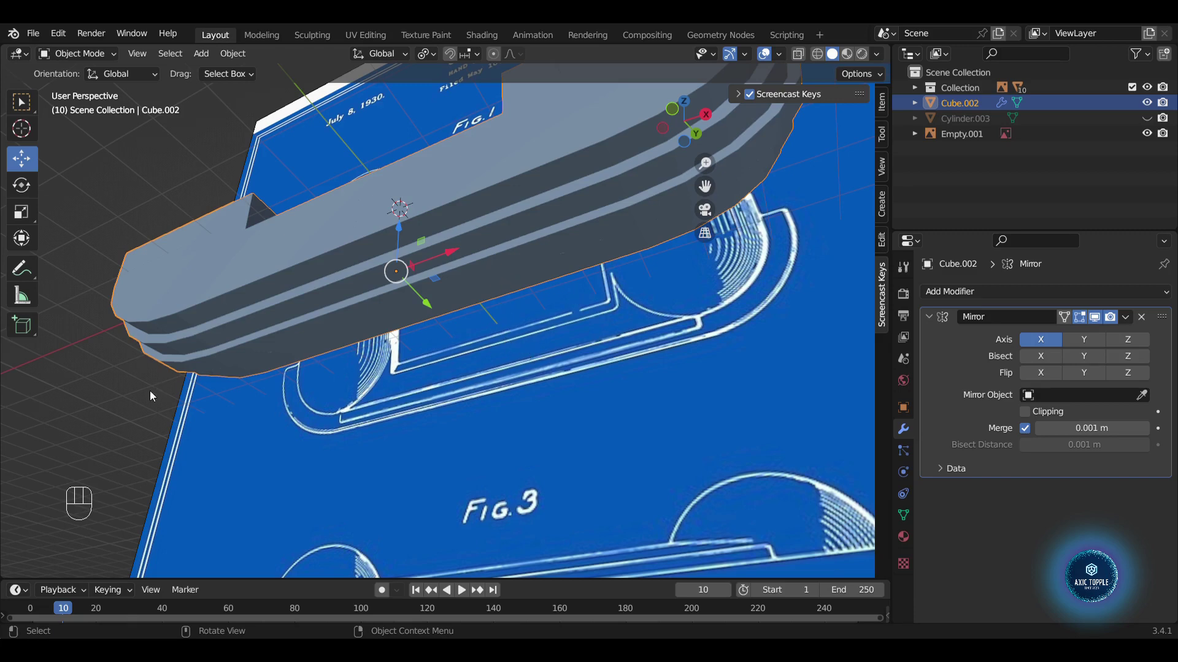
drag(498, 345, 692, 411)
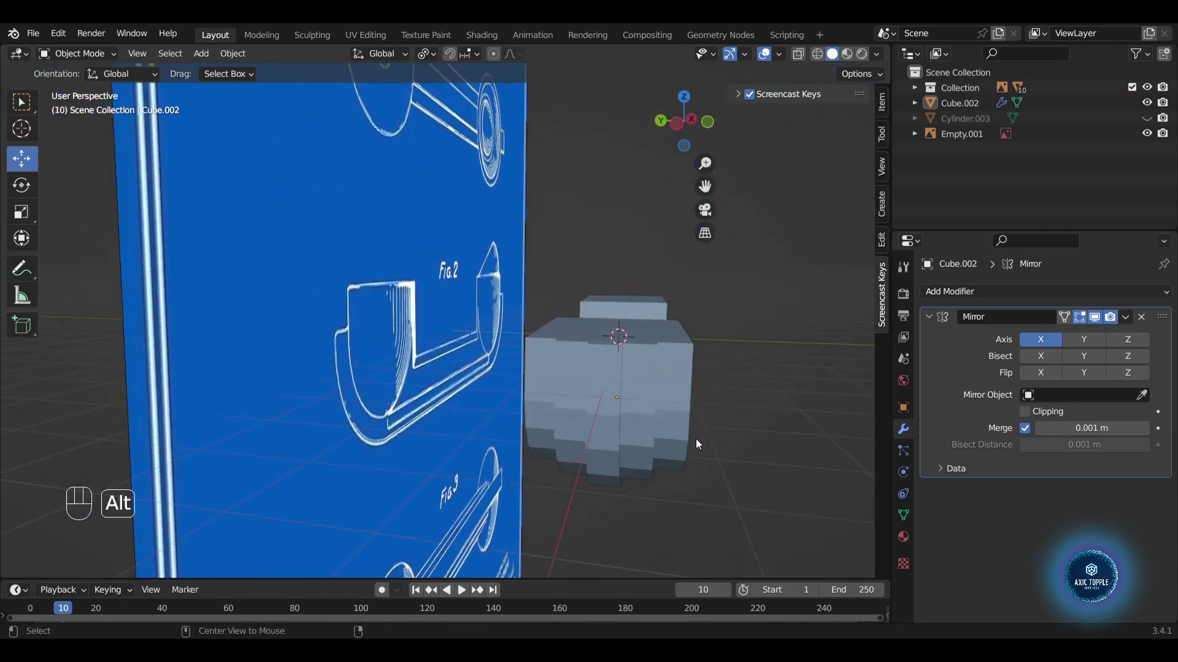
- Unhide the earpiece cylinder (Cylinder.003) and enter face-select Edit Mode on the handset Cube.002
key(alt+g)
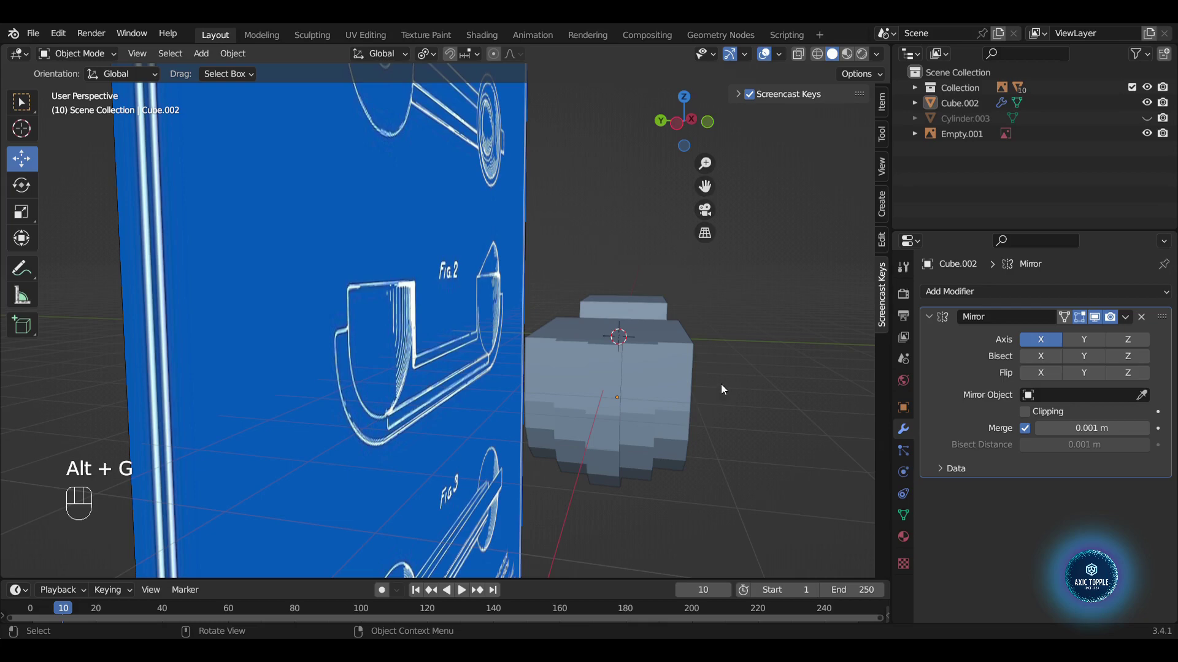
click(1151, 120)
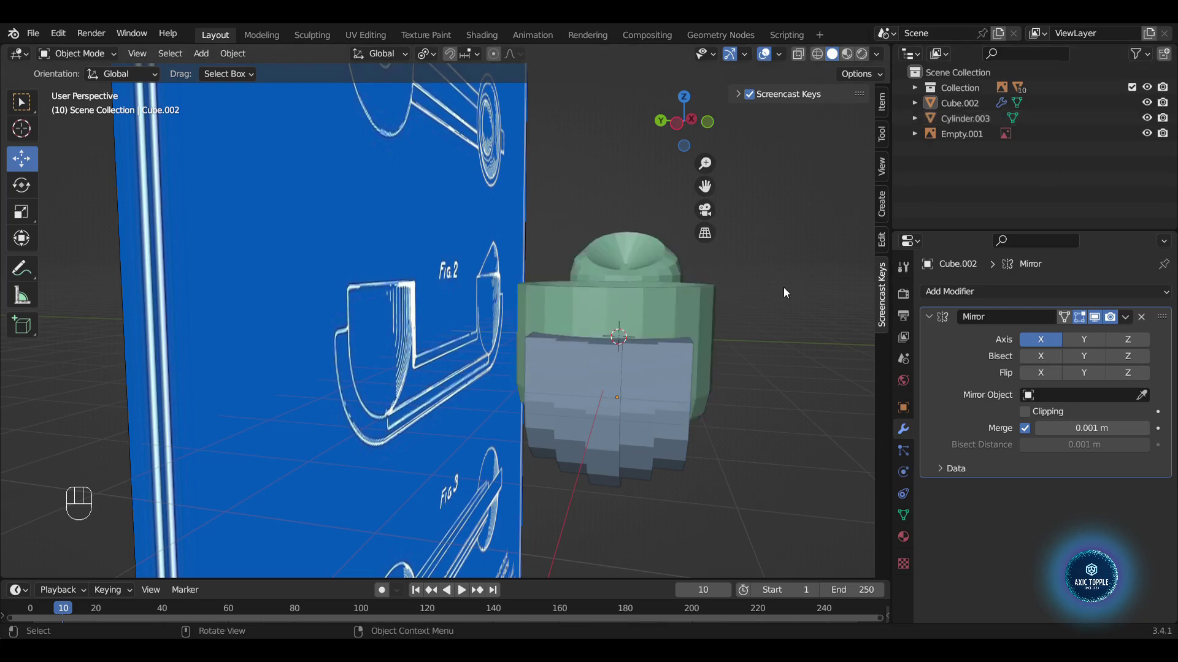
drag(787, 353, 635, 384)
key(Tab)
key(2)
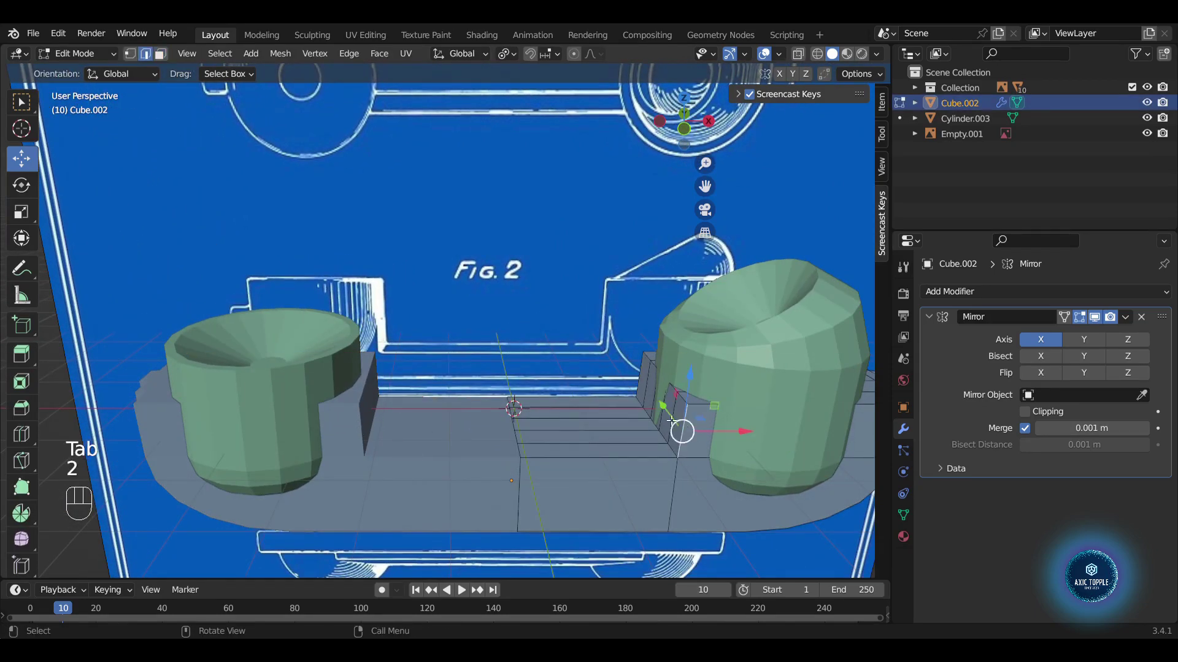
- Select the handset faces beneath the earpiece and bring up the delete options for them
drag(686, 428, 696, 446)
click(715, 402)
click(666, 367)
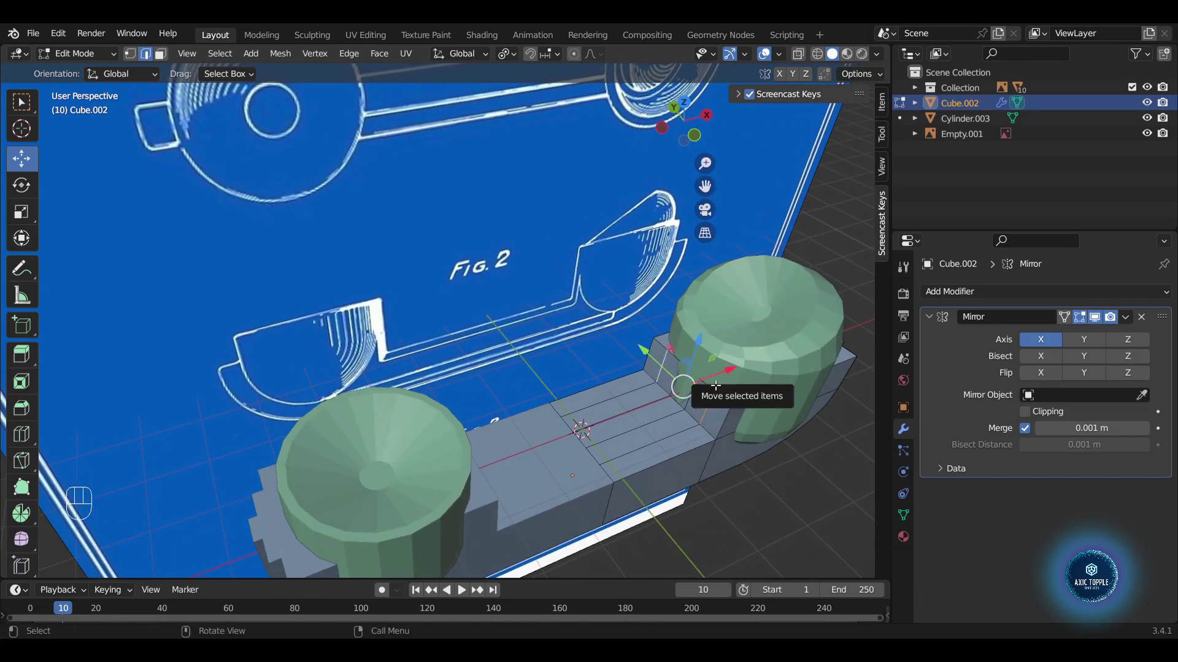
key(Delete)
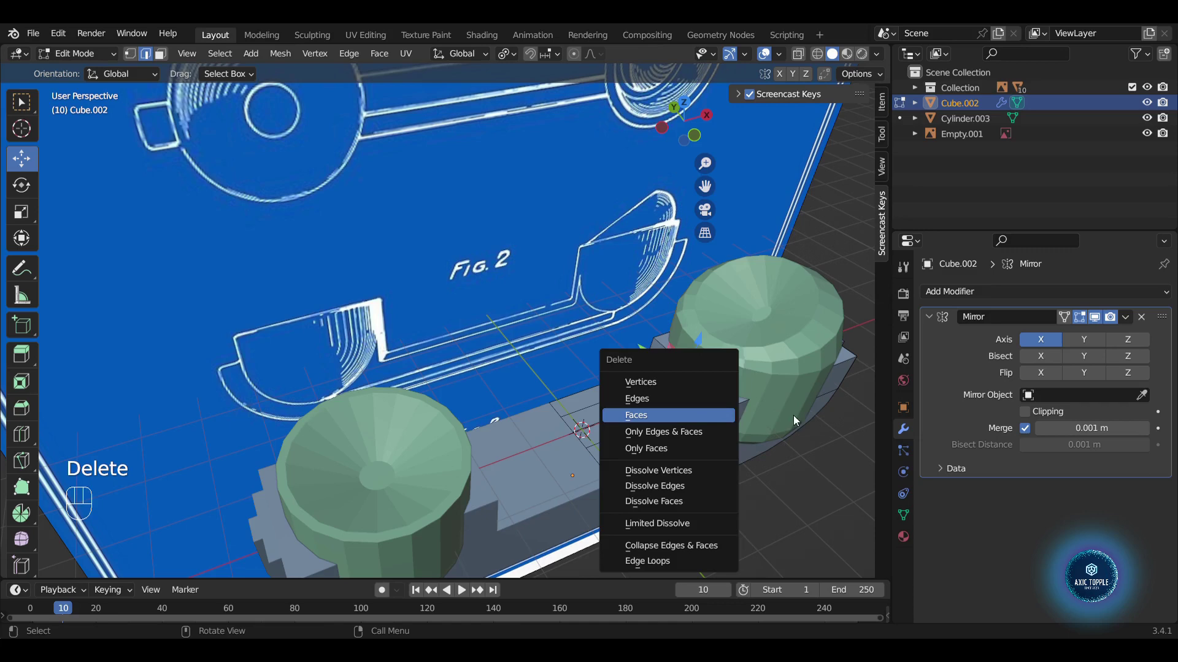
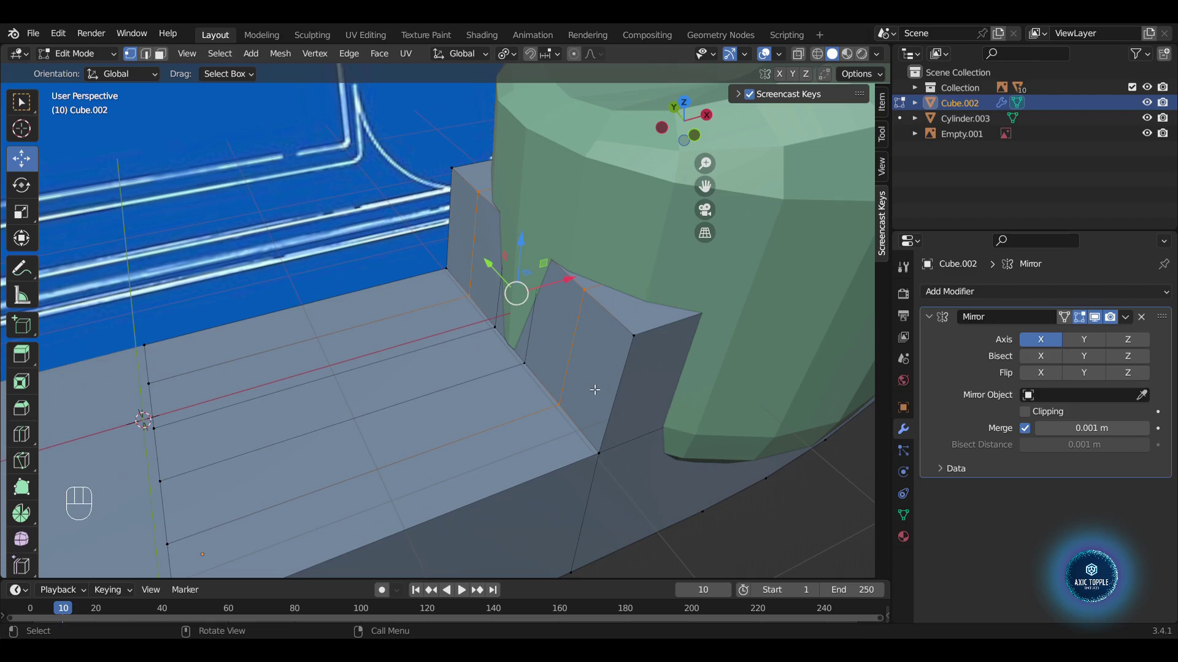
- Knife-cut a new edge across the handset wall under the earpiece and dissolve the leftover edges
key(k)
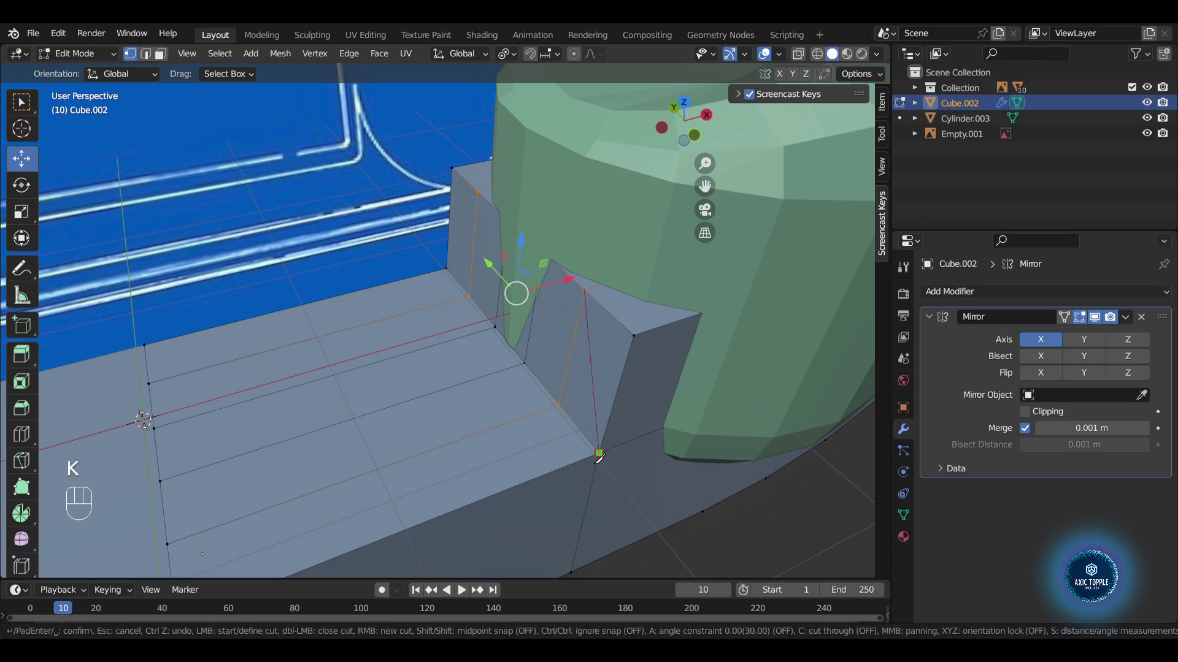
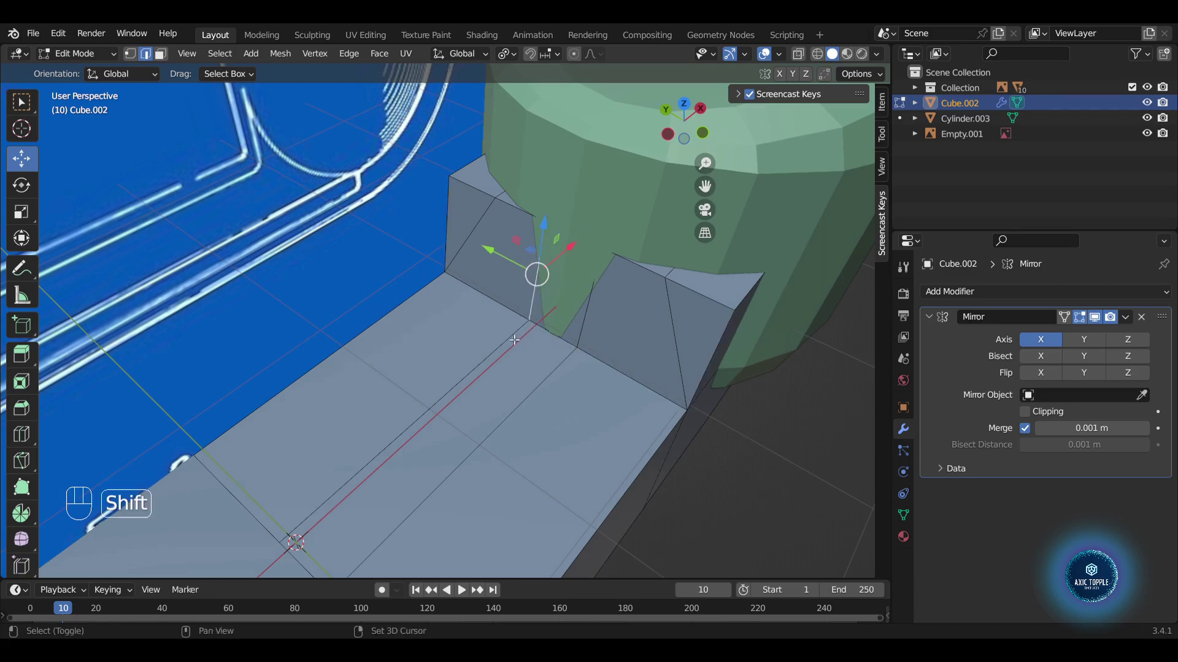
click(515, 338)
click(573, 349)
click(592, 318)
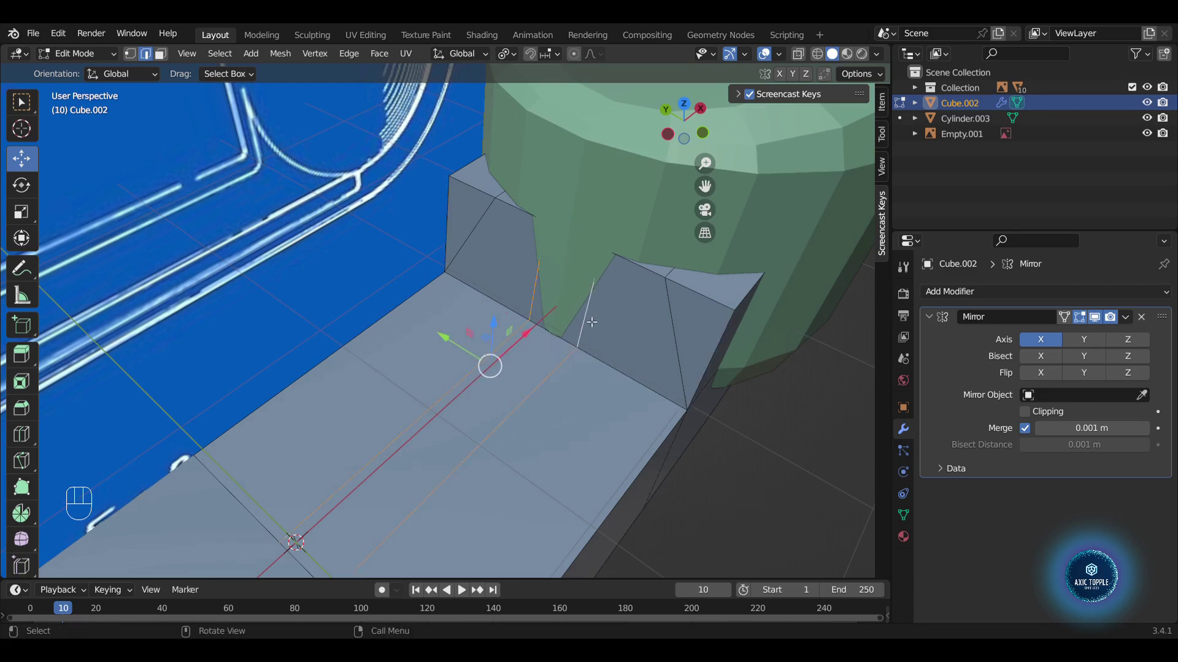
key(Delete)
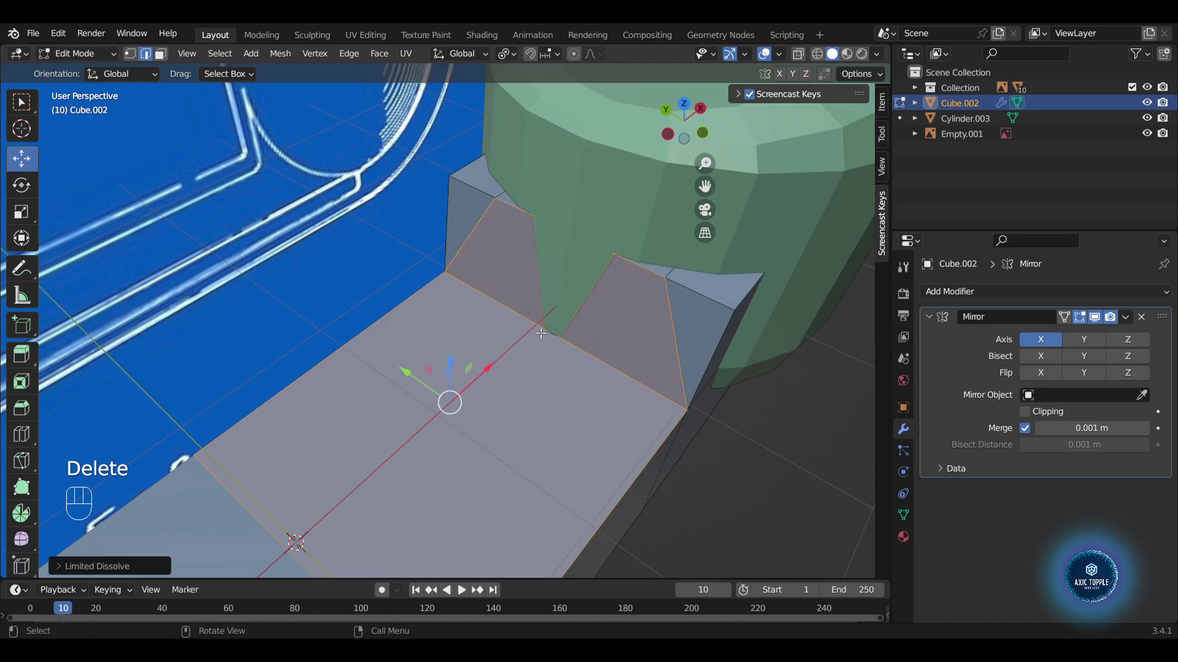
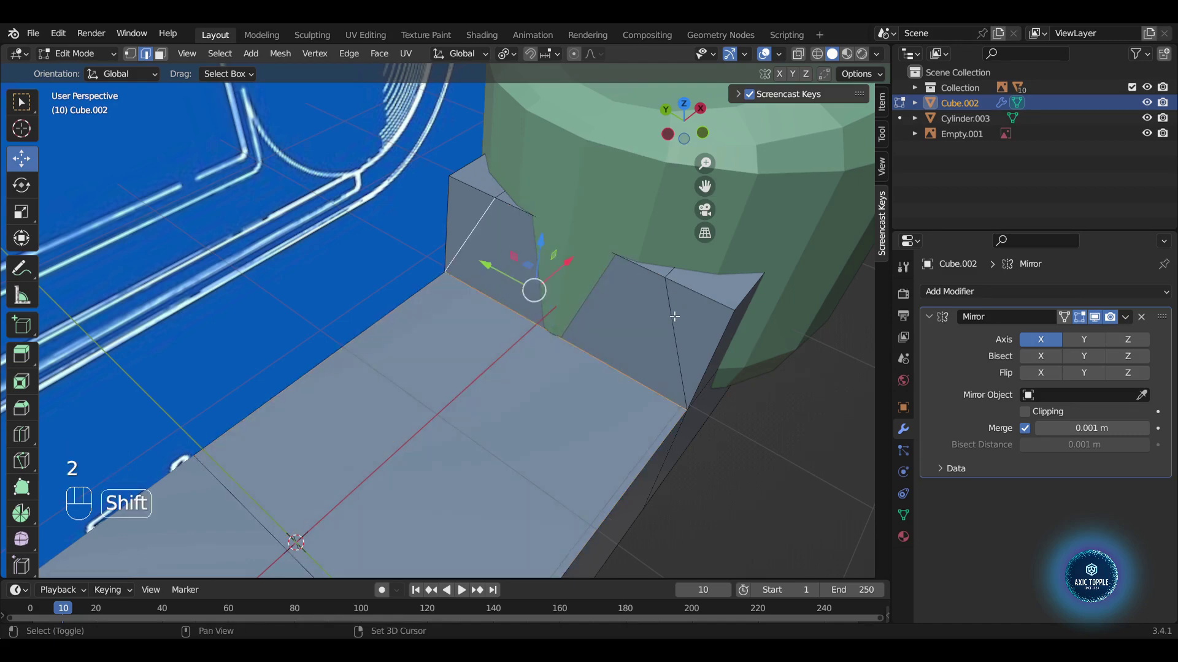
- Move the wall's top vertices toward the earpiece to form an upright notched wall against its base
click(680, 327)
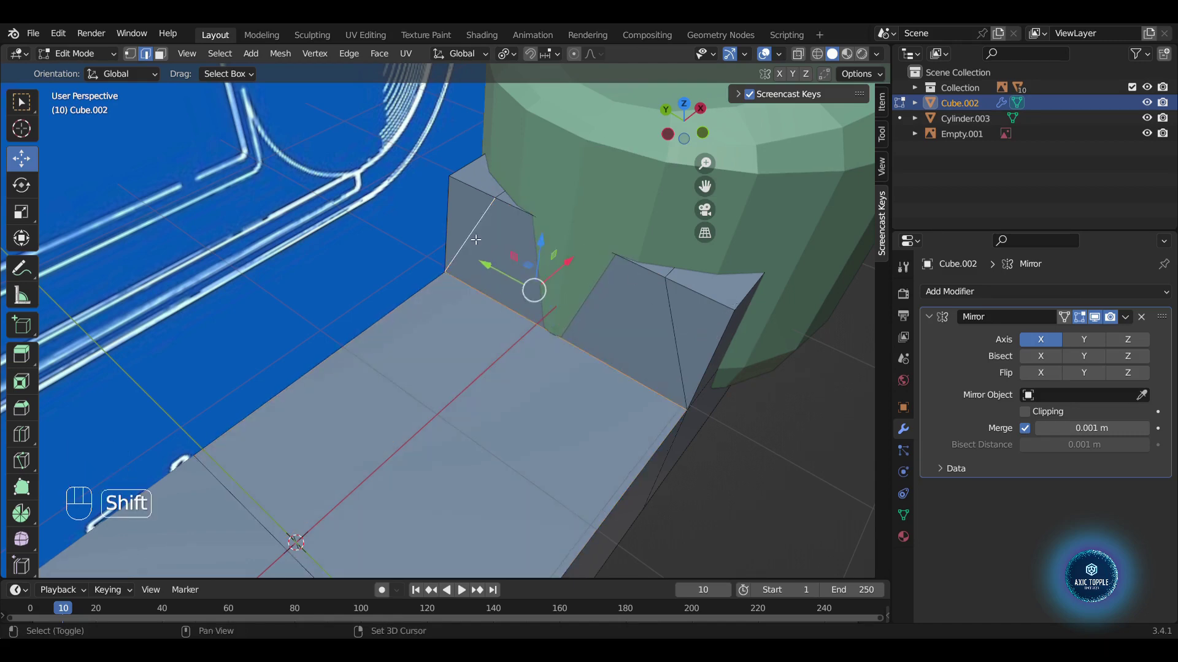
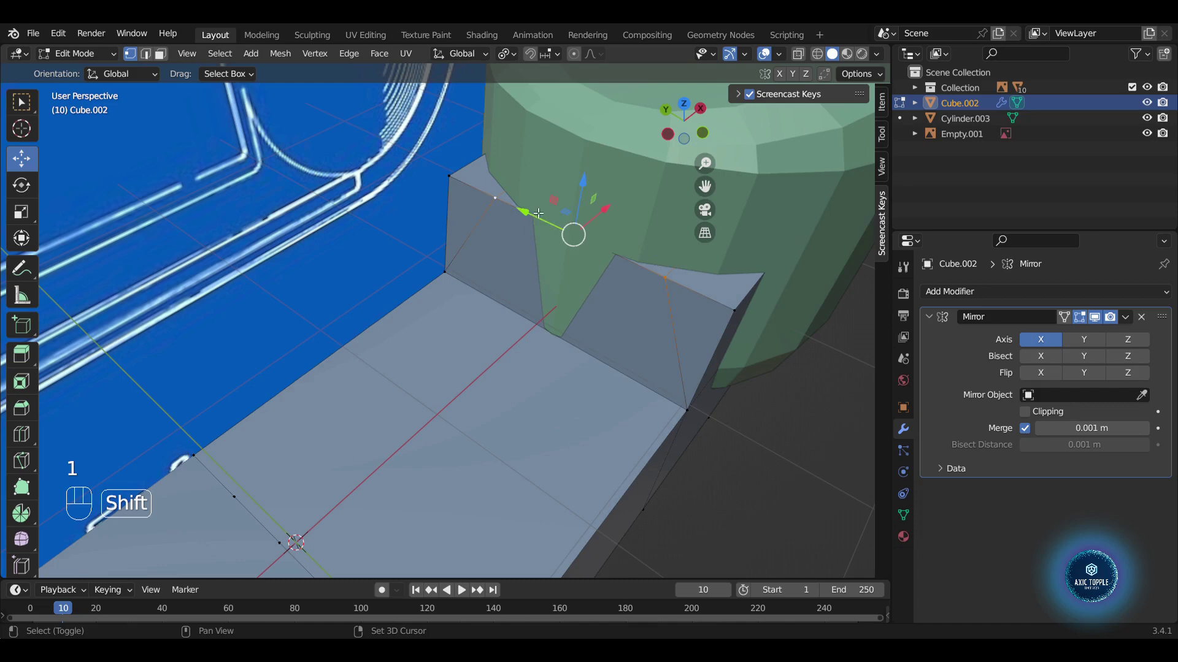
drag(619, 254, 549, 211)
click(502, 206)
drag(468, 181, 537, 224)
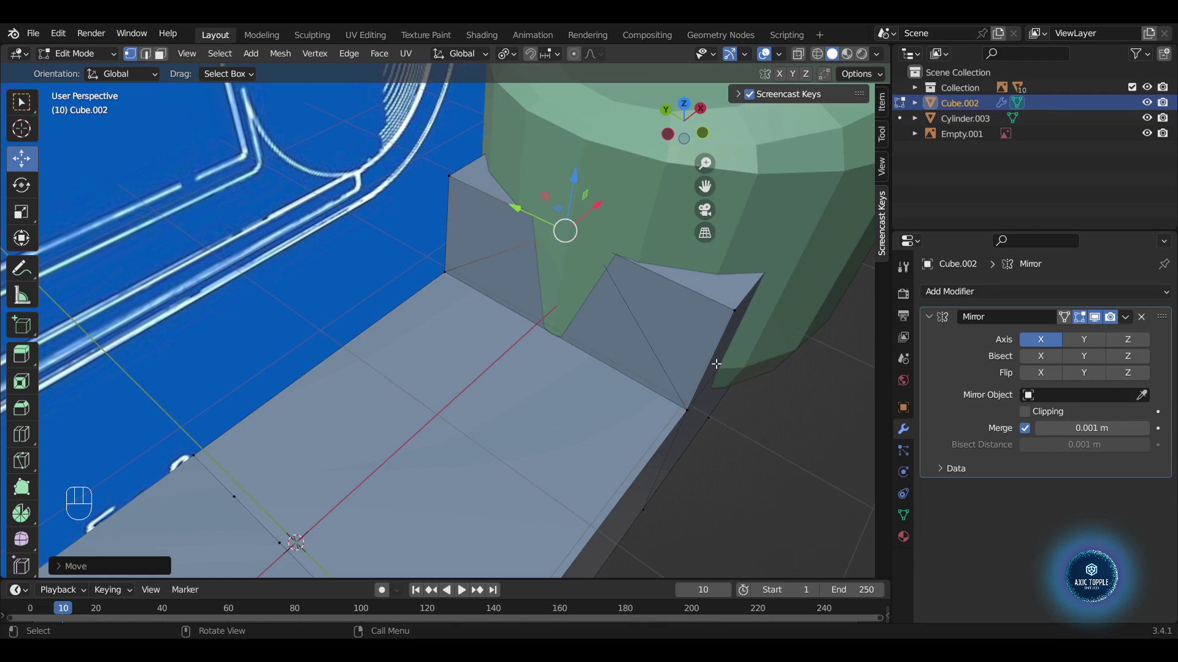
key(F2)
key(2)
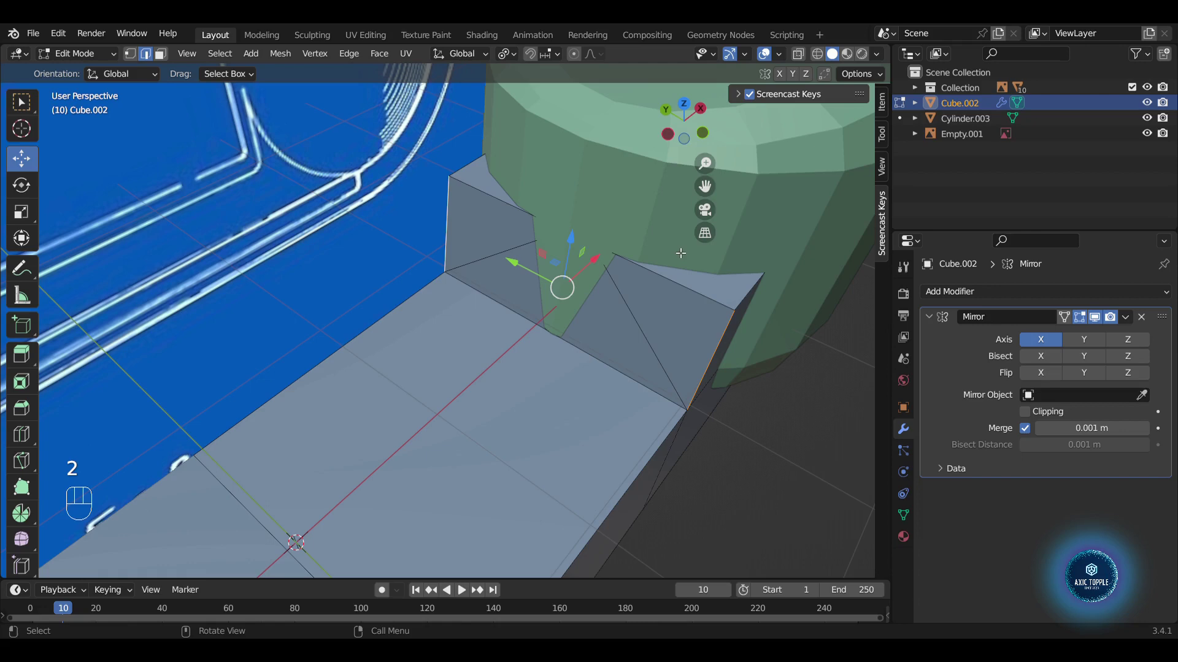
- Try a curved bevel on the wall's corner edges, inspect it, and undo the bevel
key(ctrl+b)
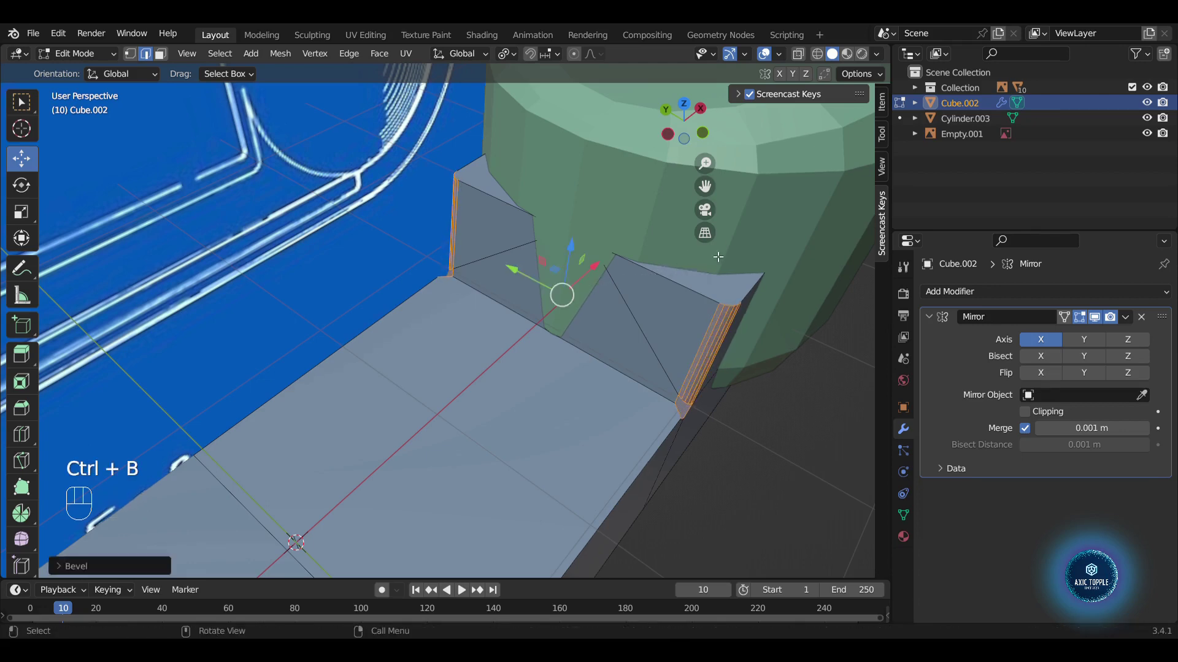
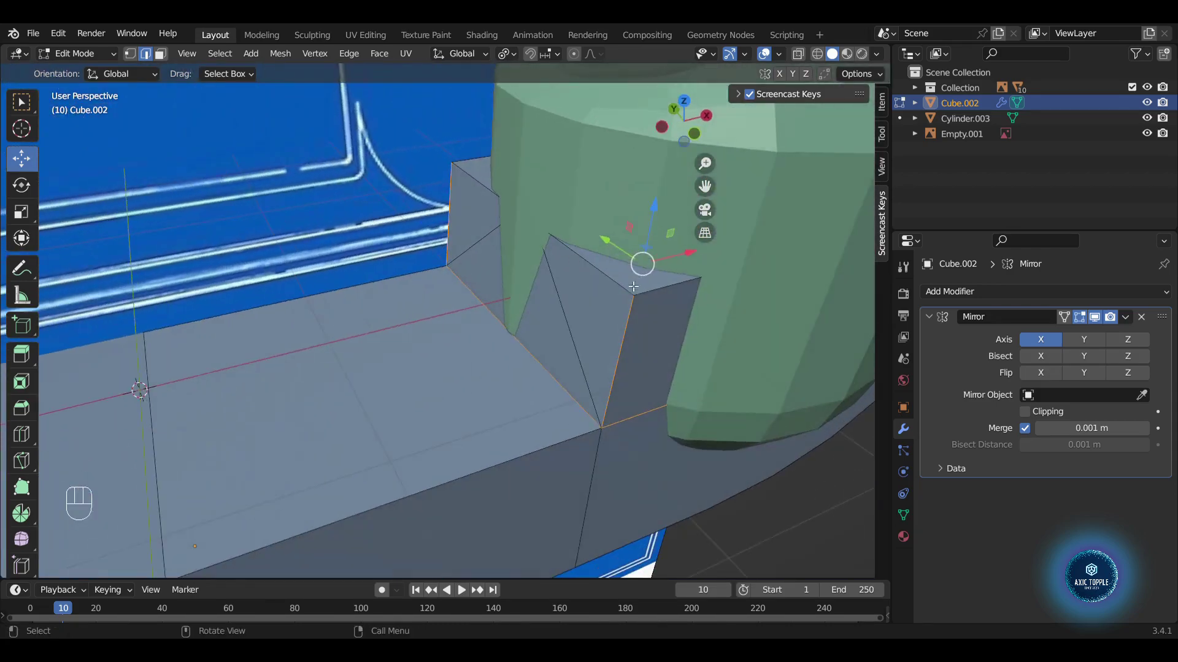
key(ctrl+b)
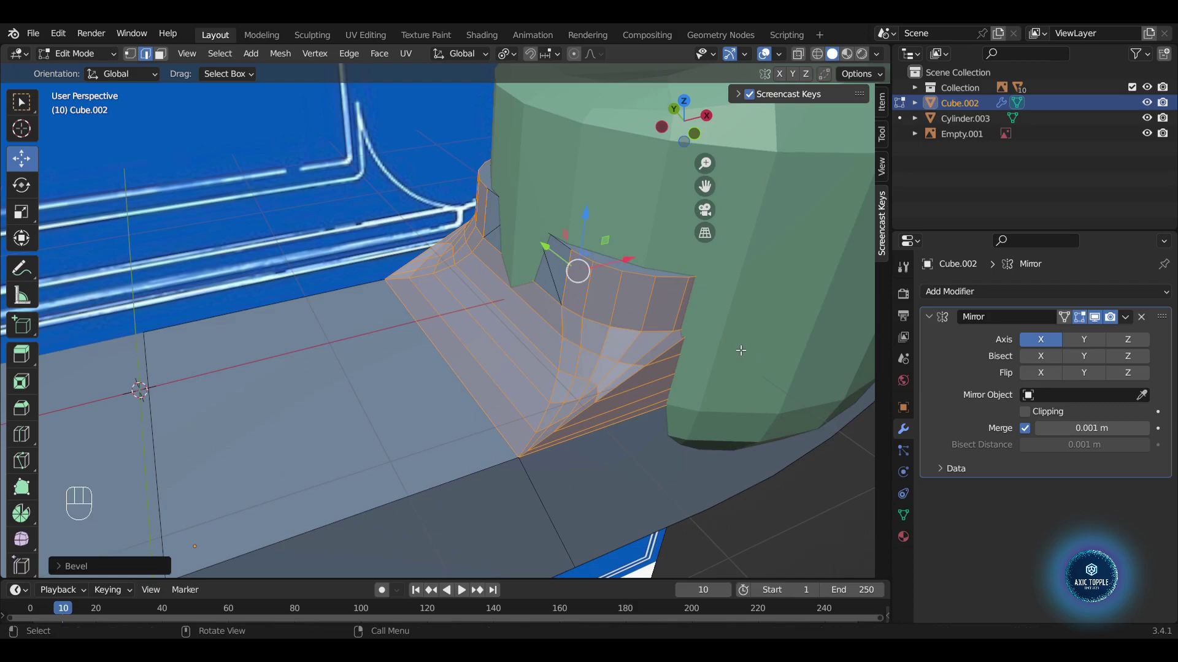
key(Tab)
drag(606, 393, 680, 388)
key(Tab)
drag(685, 382, 601, 349)
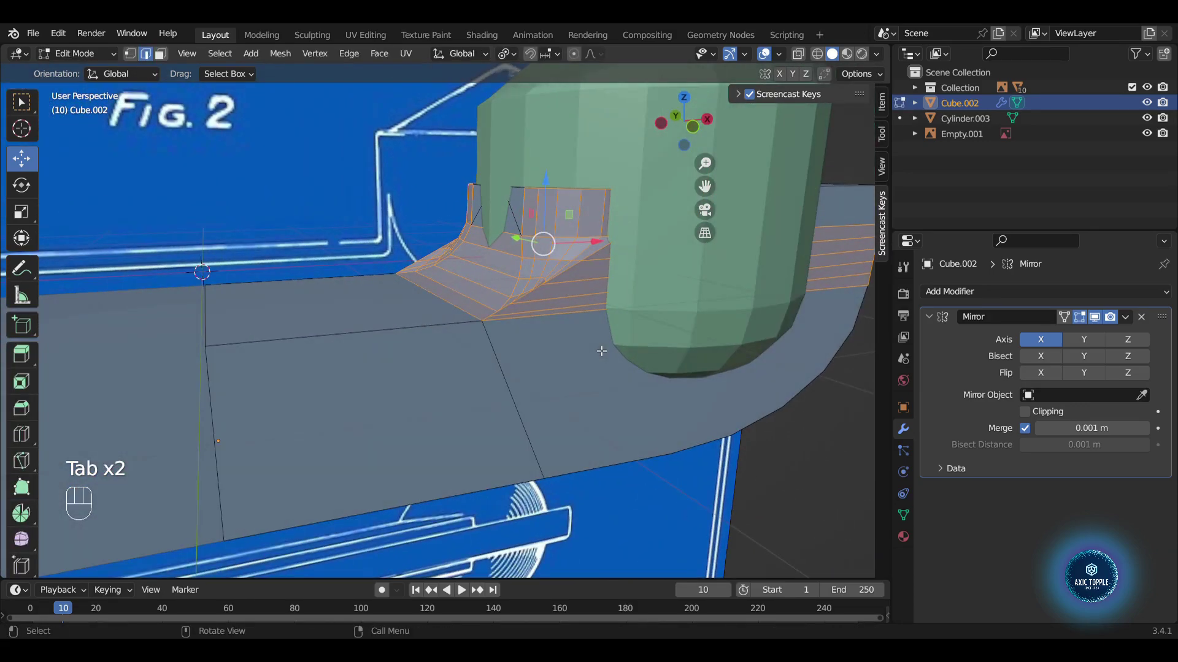
key(ctrl+z)
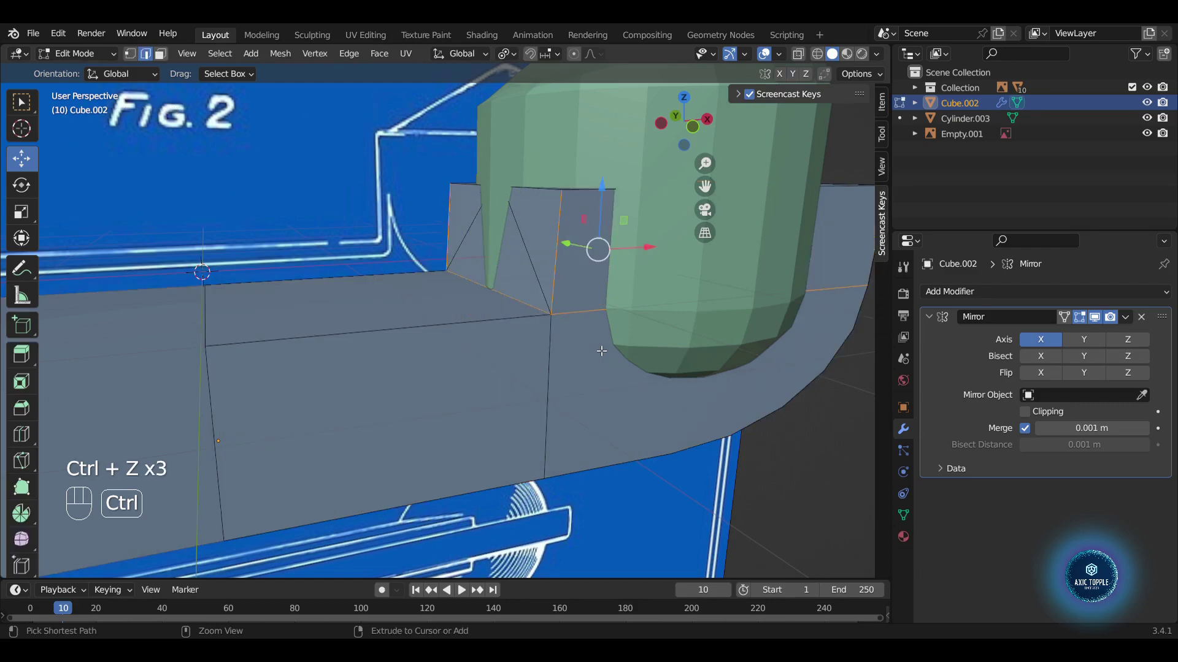
- Move and scale the rim's lower-curve vertices with proportional falloff toward the Fig. 2 outline
click(555, 326)
drag(535, 295, 712, 355)
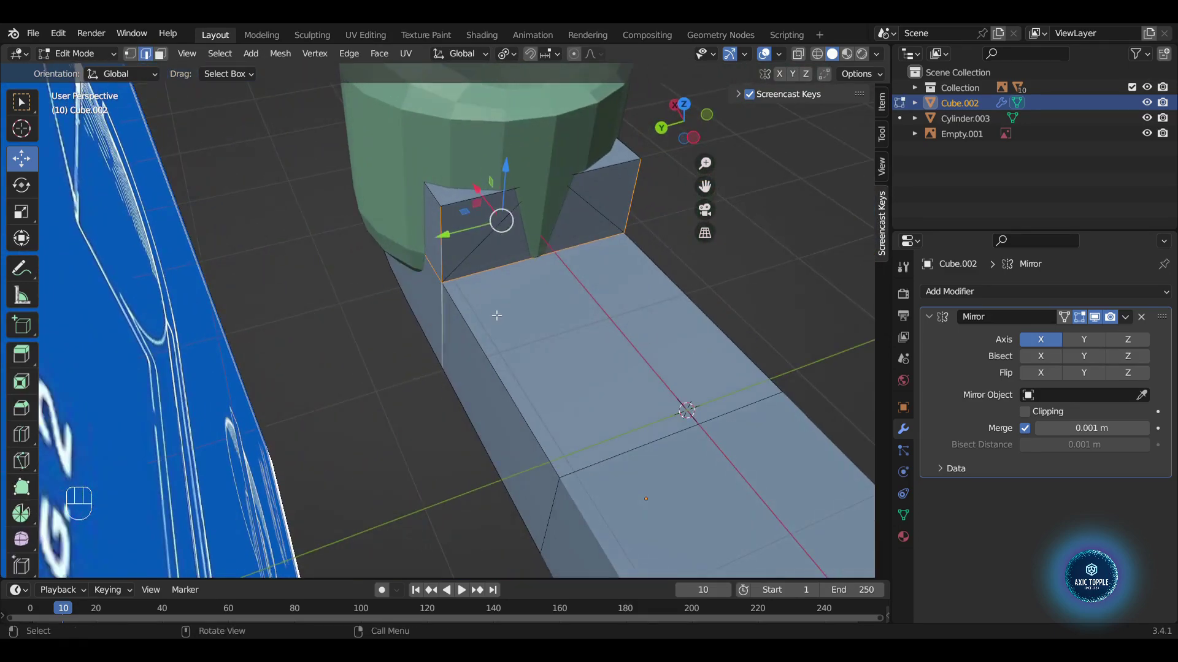
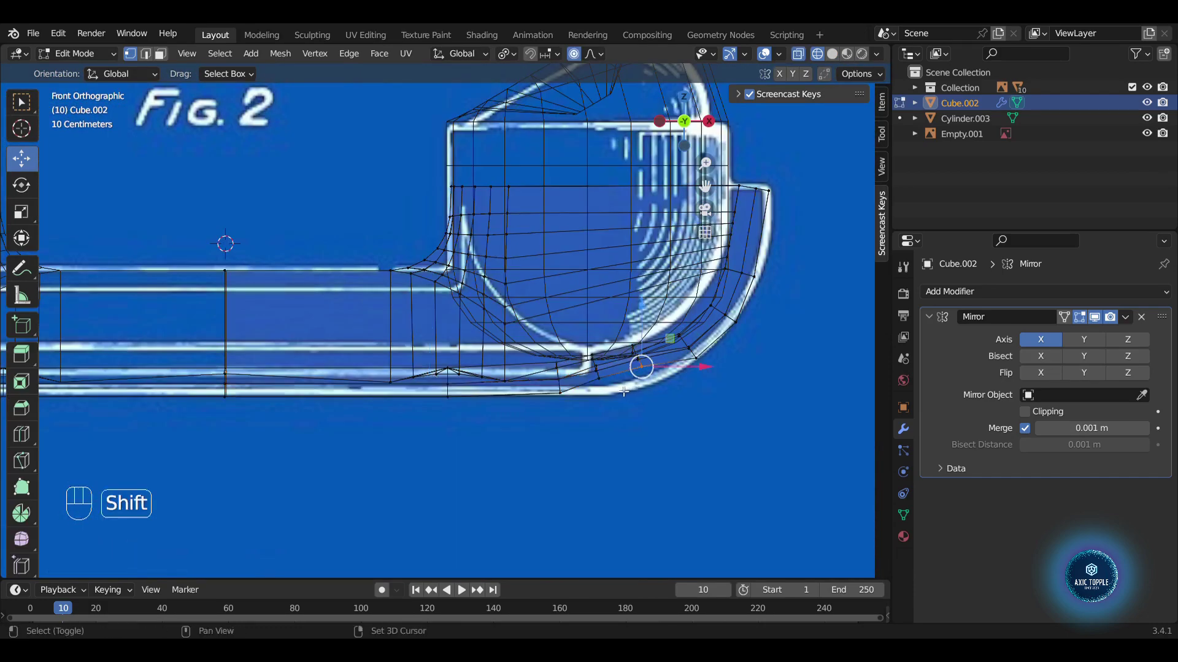
click(603, 379)
key(g)
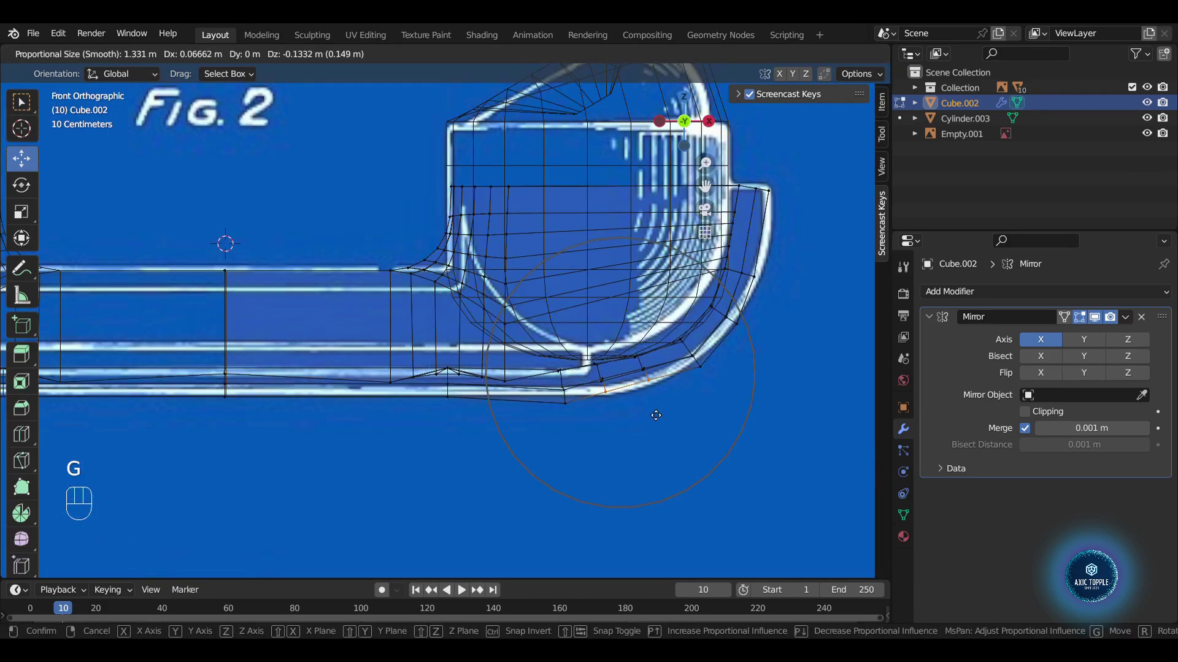
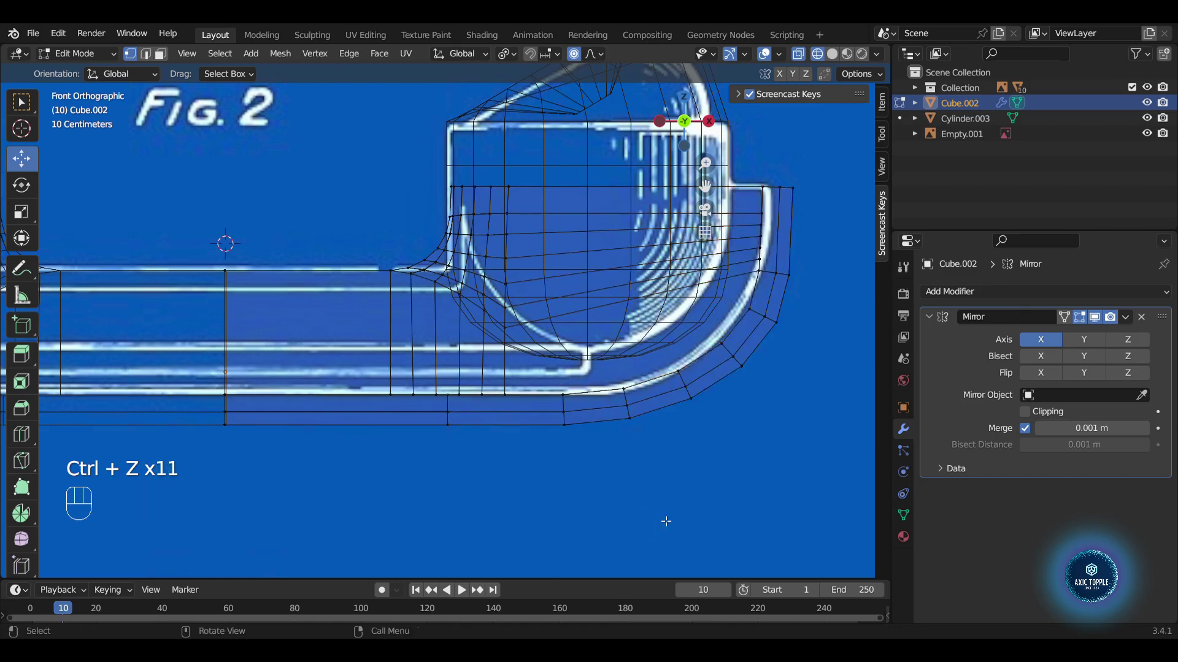
key(Tab)
key(Tab)
key(a)
key(s)
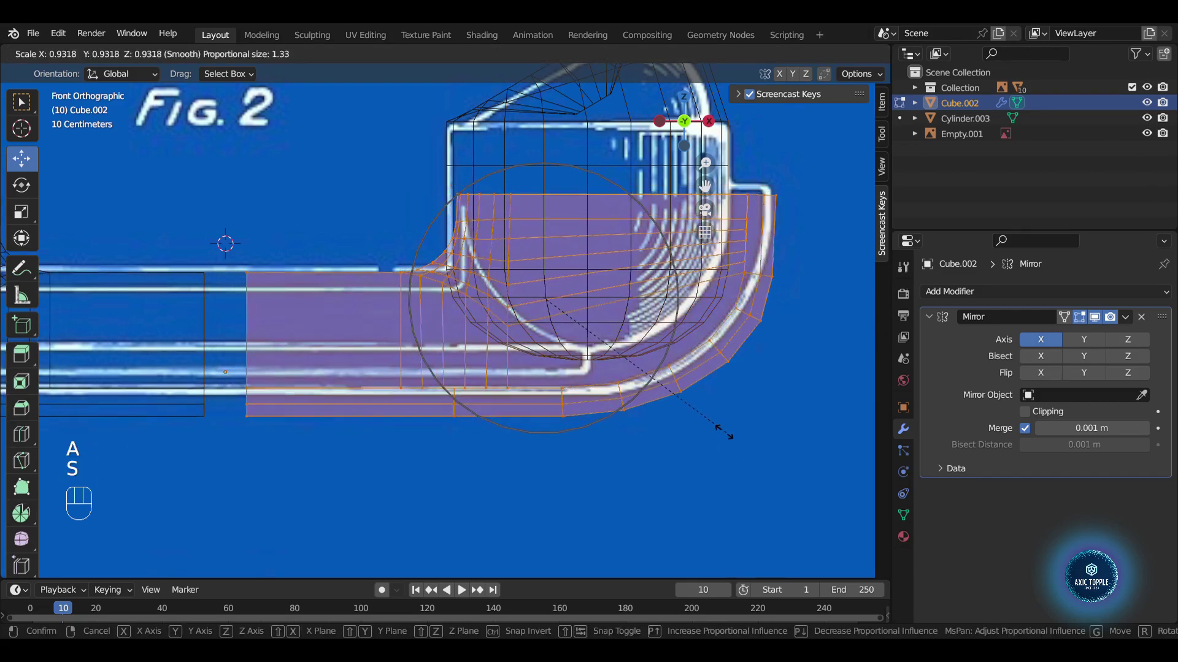
key(g)
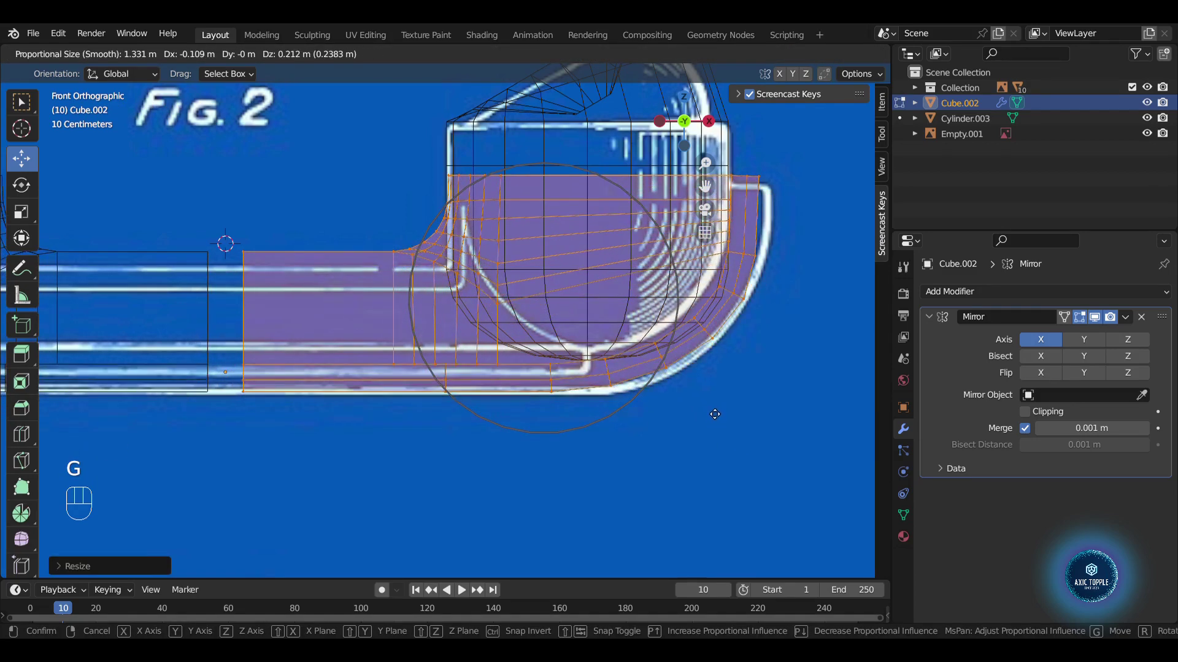
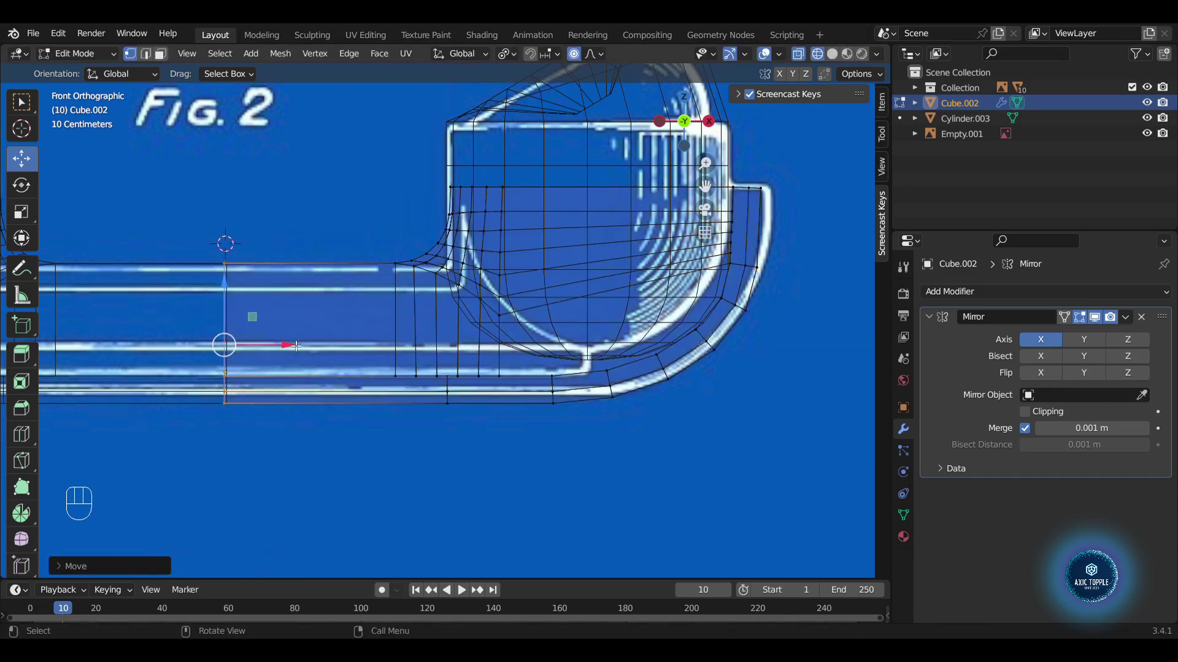
- Nudge individual rim vertices onto the reference curve and return to perspective view
double_click(303, 351)
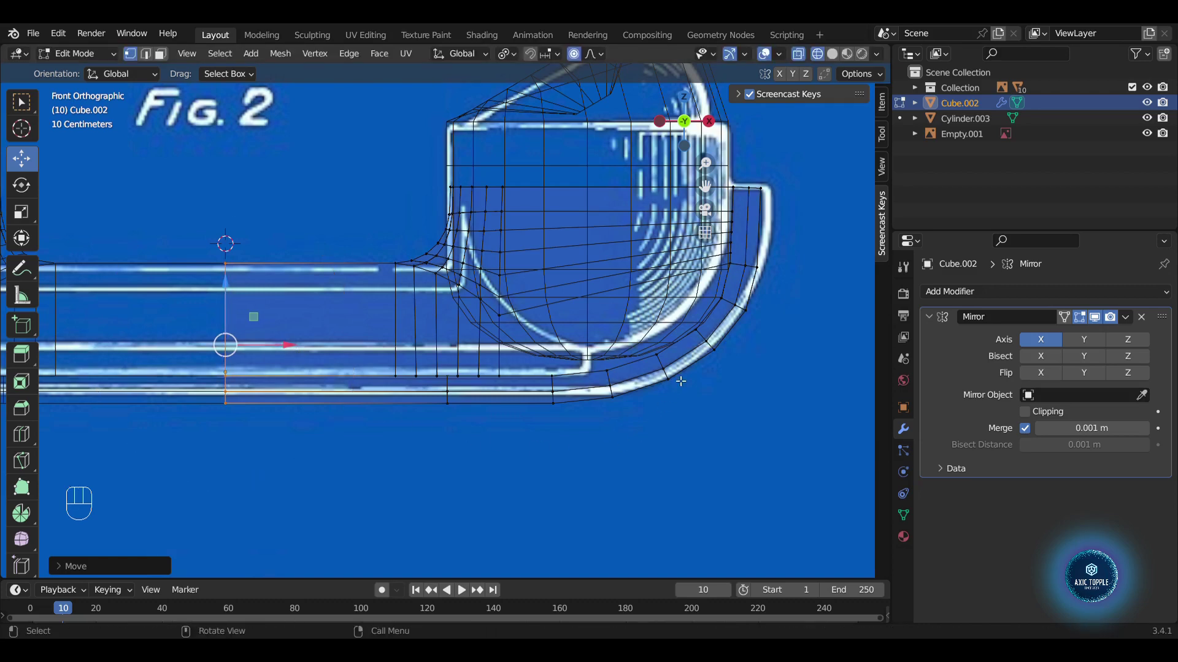
key(Tab)
click(832, 61)
drag(651, 356, 537, 337)
click(523, 328)
key(Tab)
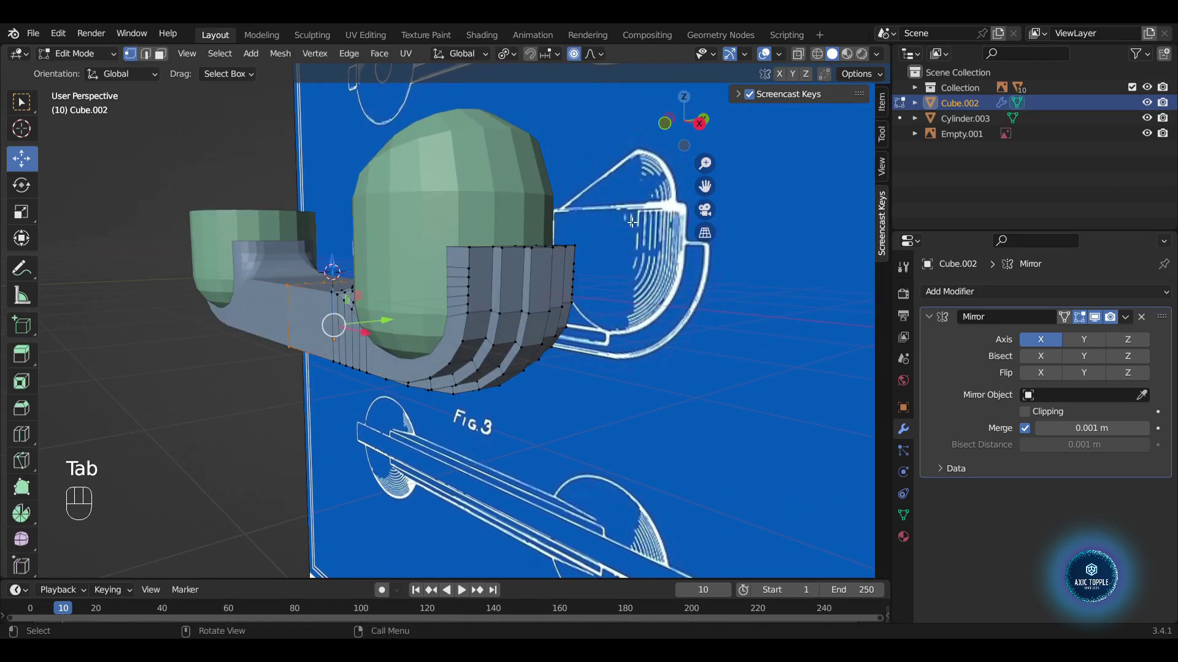
- Box-select the earpiece-end vertices through X-ray and scale them along Y to about 0.6 with proportional falloff
click(671, 133)
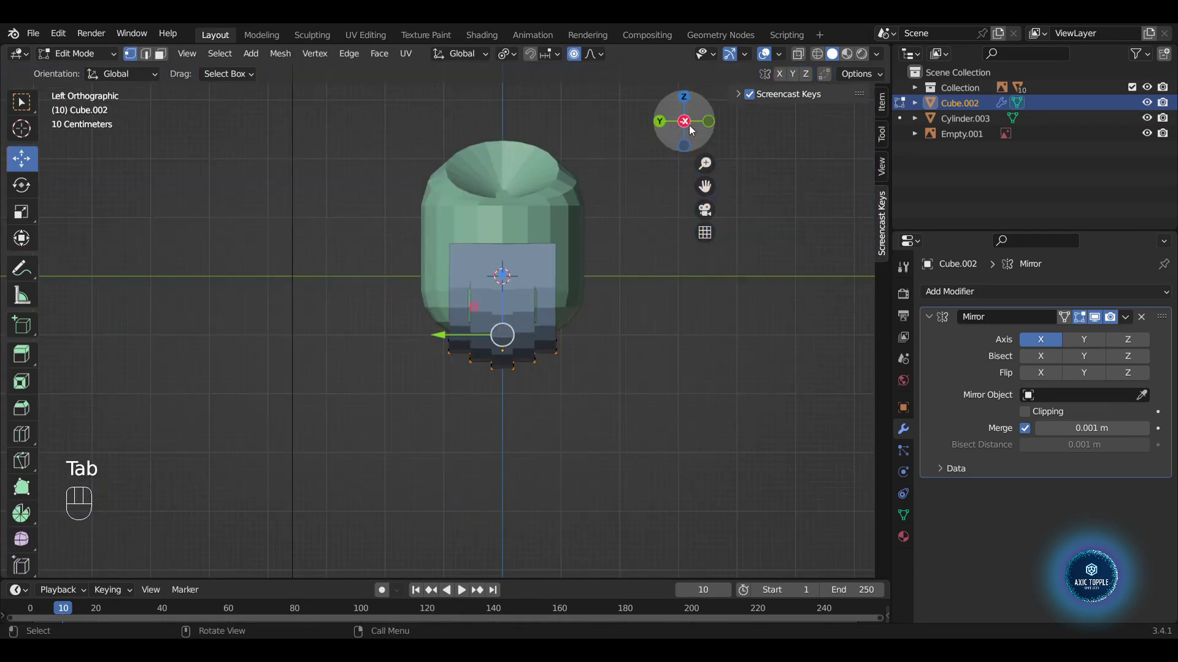
click(709, 134)
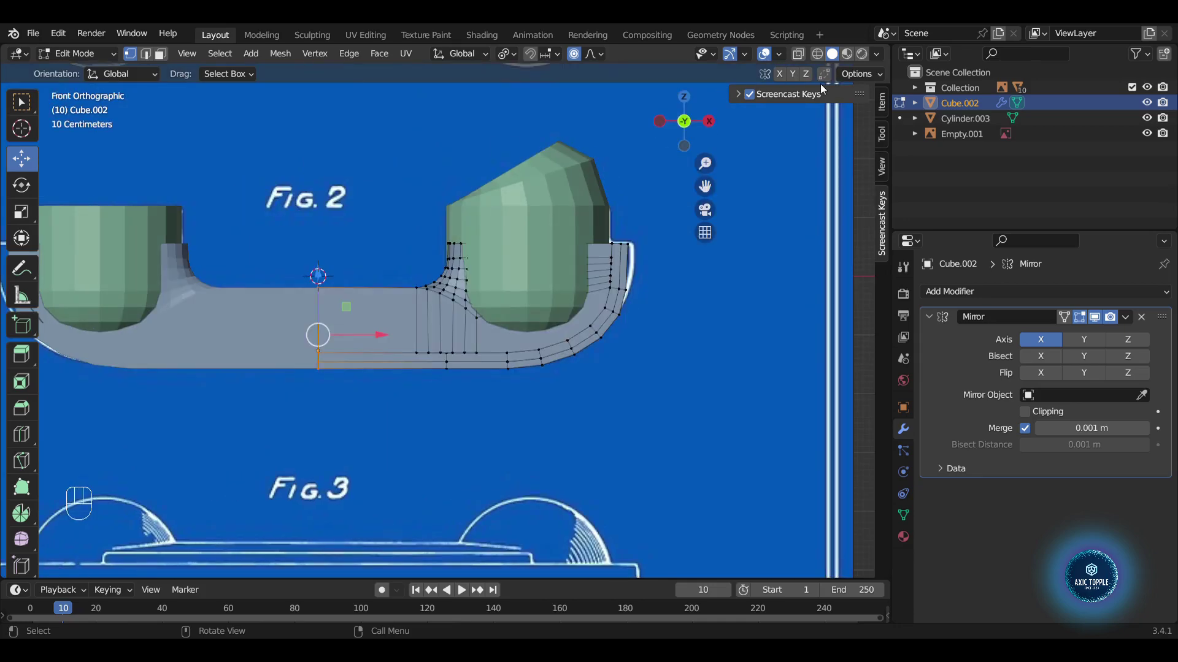
click(823, 58)
drag(697, 303, 612, 240)
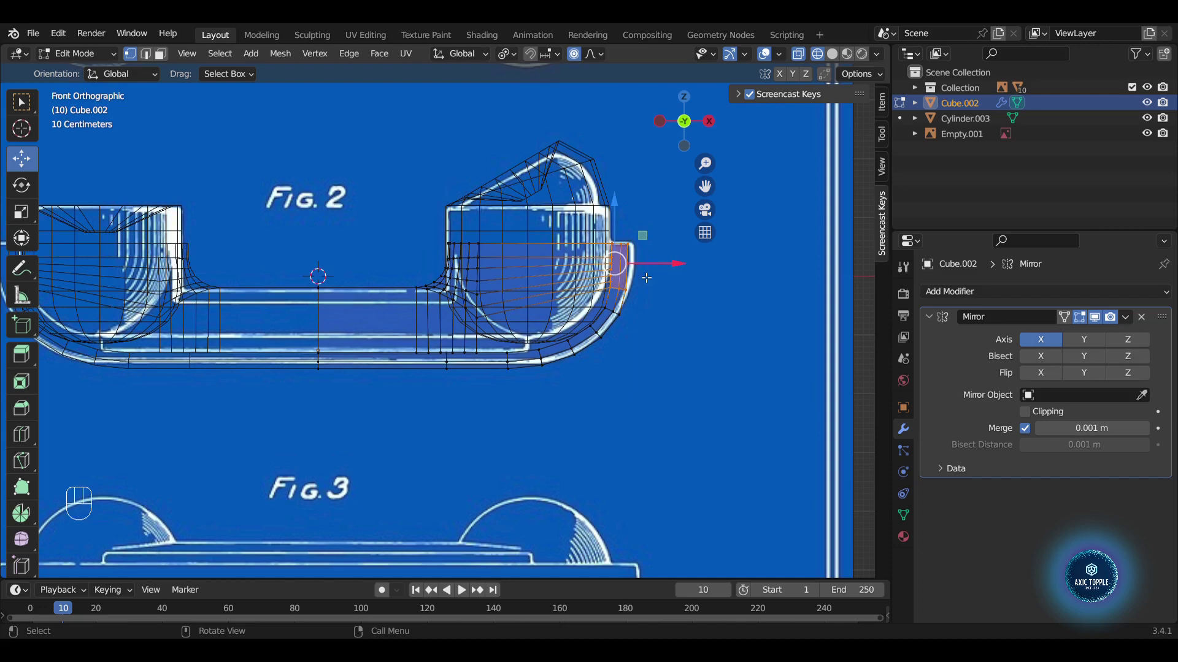
drag(651, 328, 604, 289)
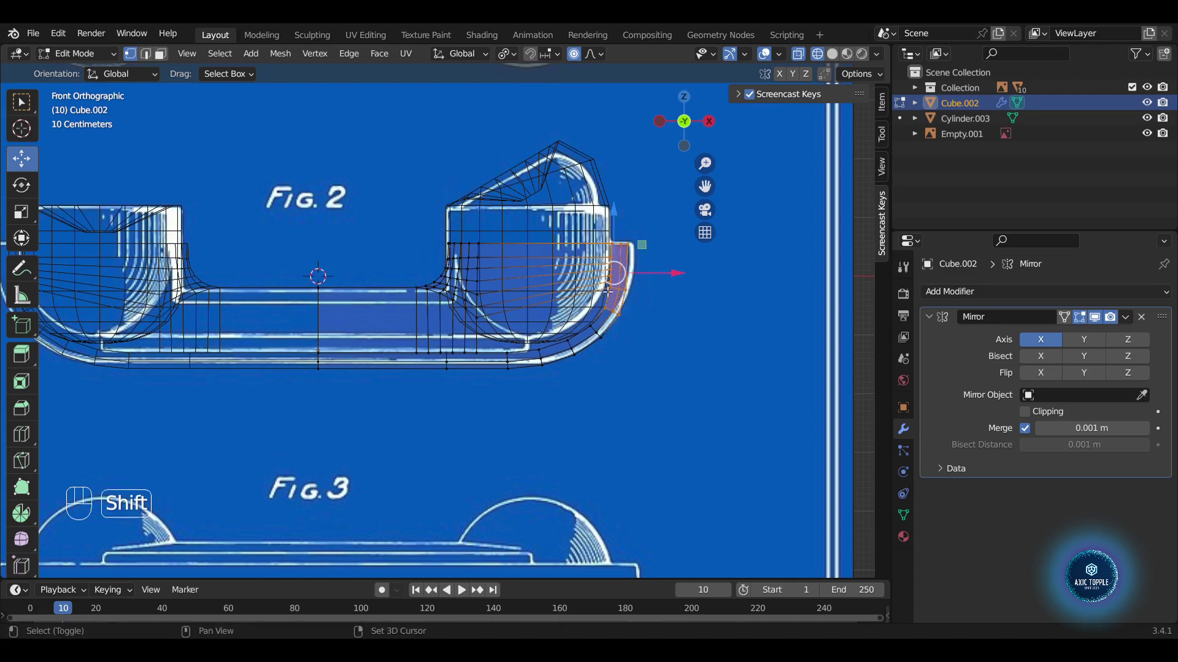
click(714, 127)
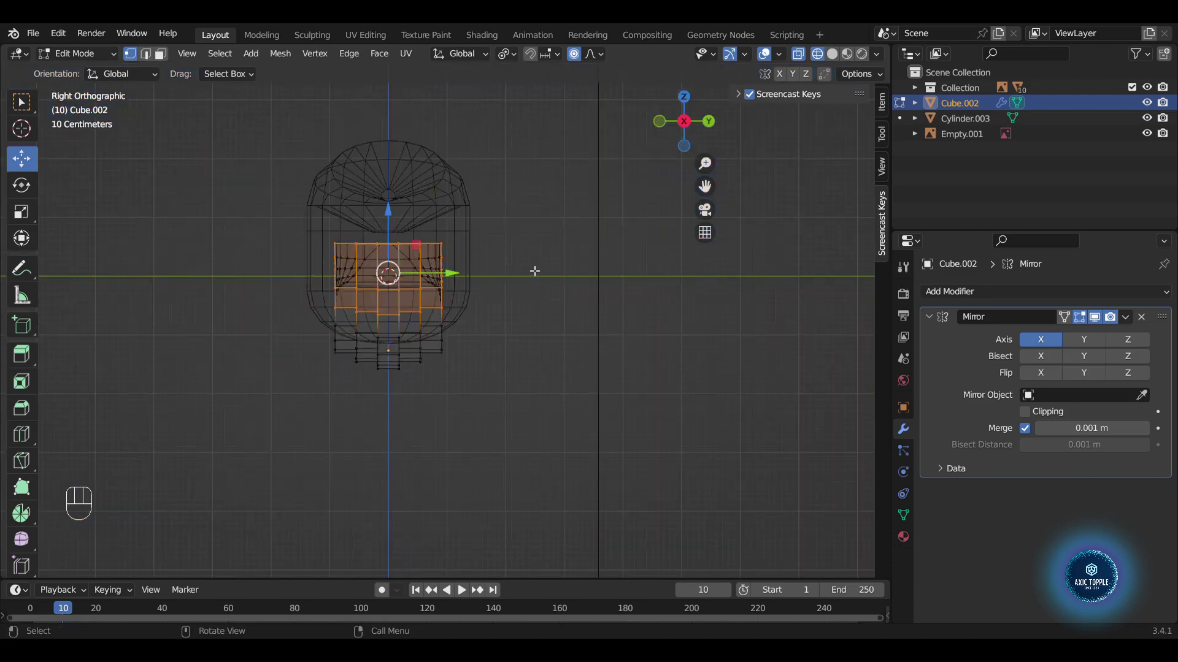
key(s)
key(s)
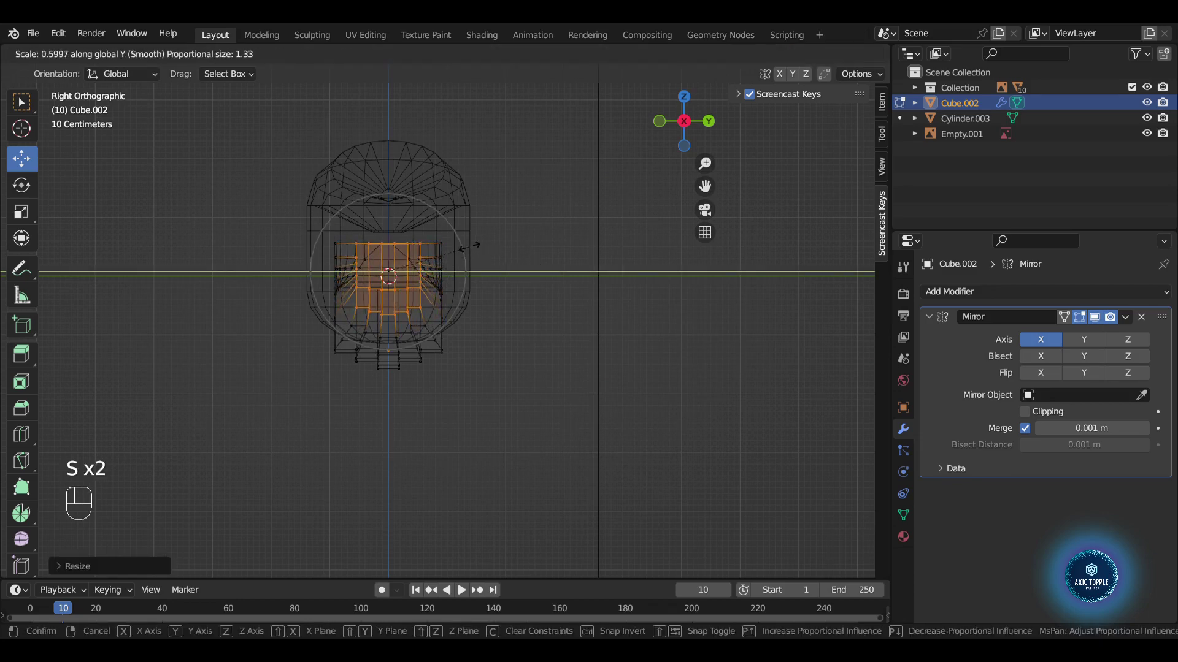
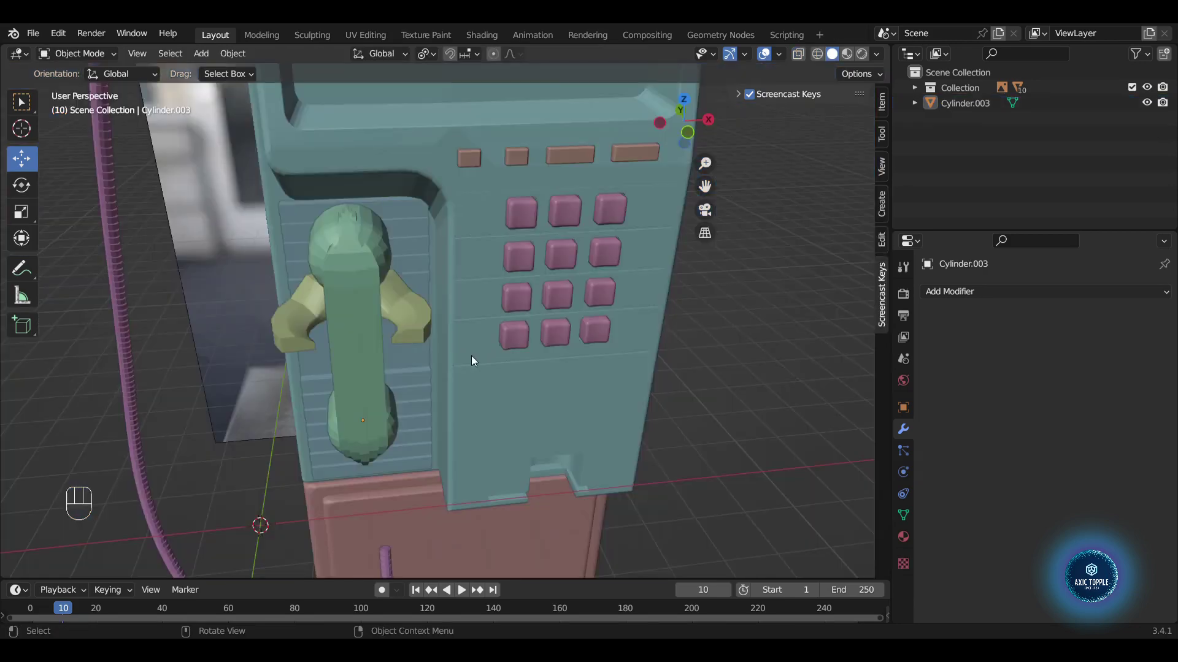
- From left orthographic view, move cord vertices with smooth falloff to reshape its side curve, then back to object mode
drag(510, 371, 599, 274)
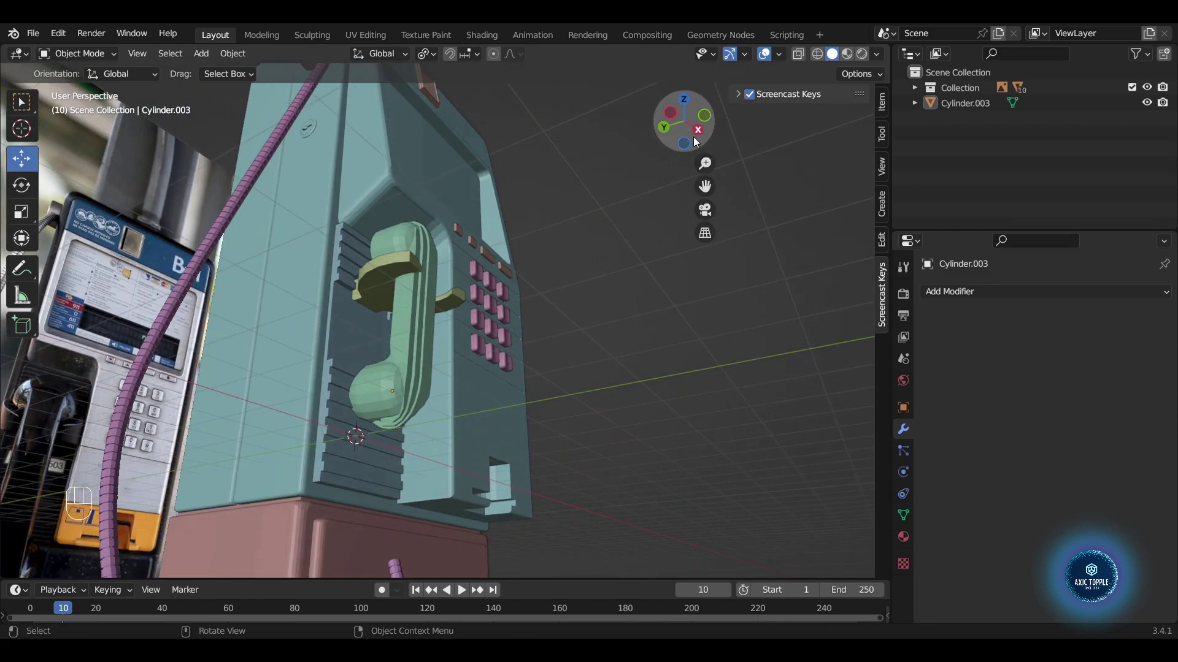
click(668, 138)
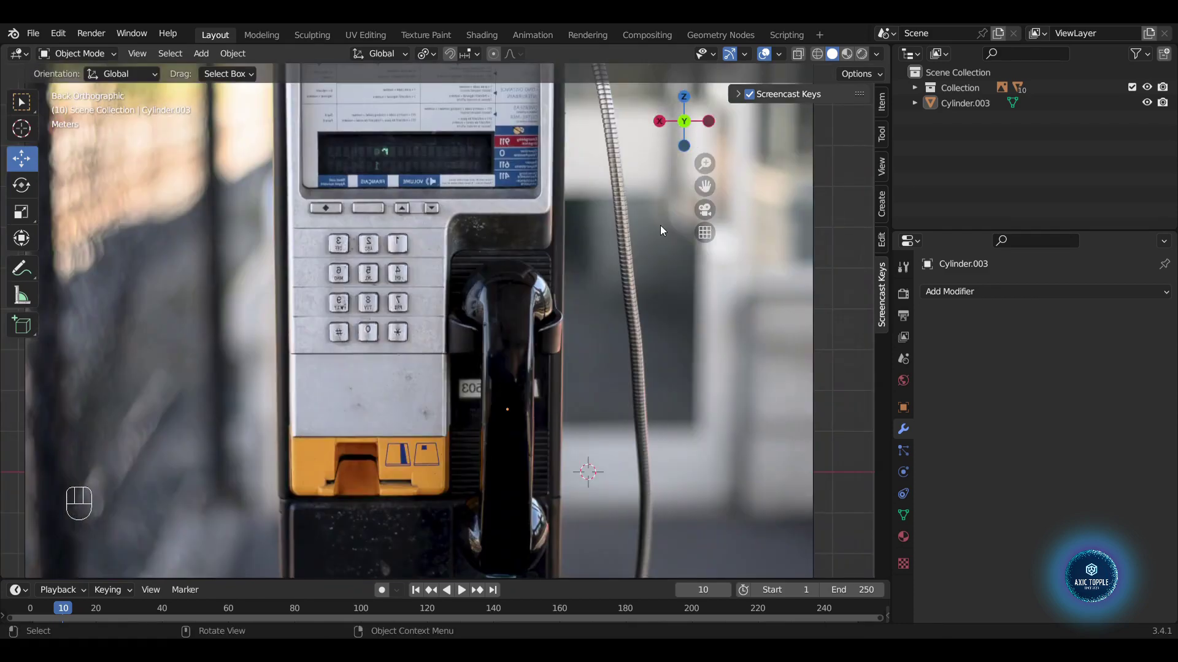
click(708, 132)
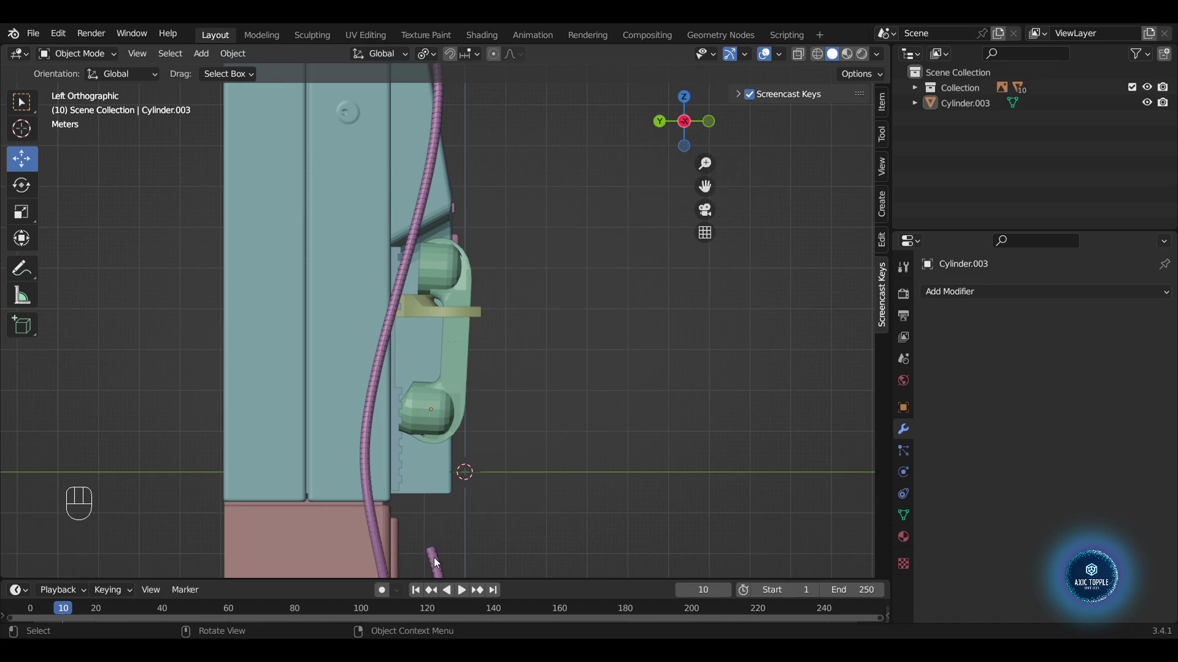
key(Tab)
key(1)
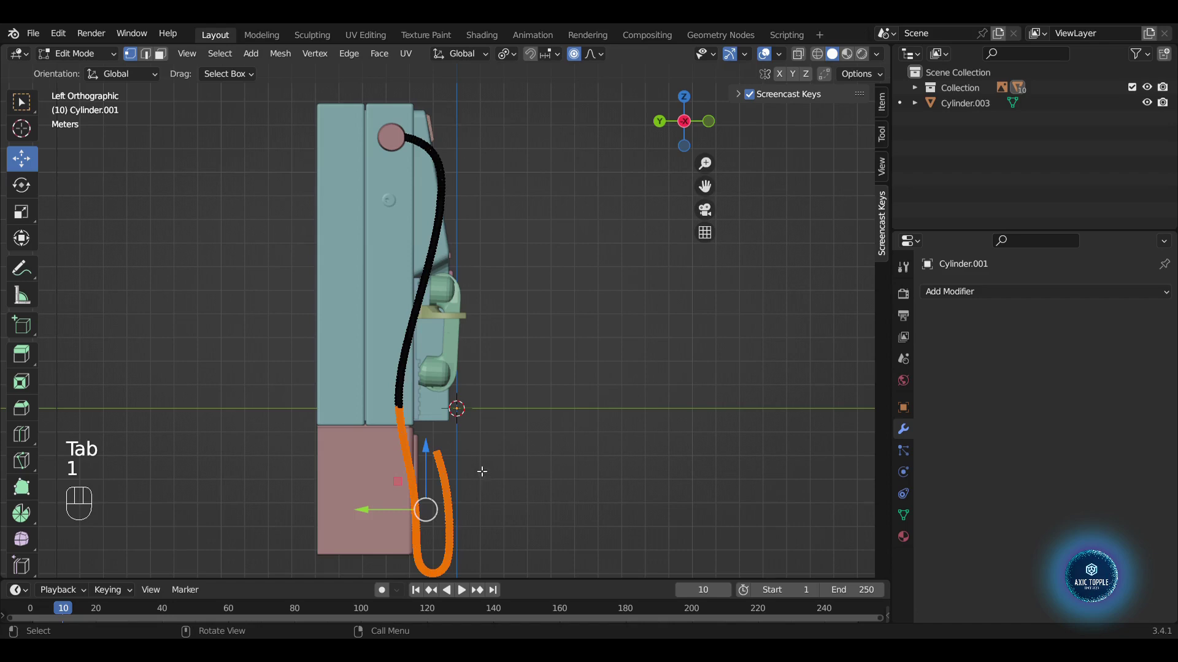
key(g)
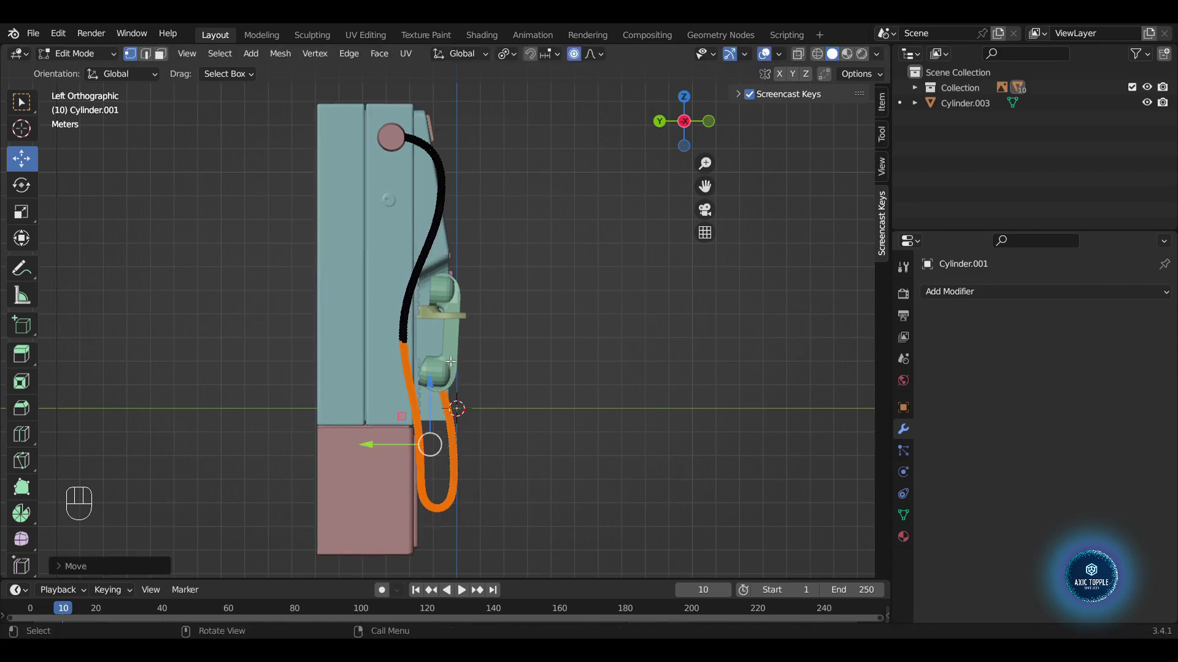
key(Tab)
drag(653, 359, 493, 349)
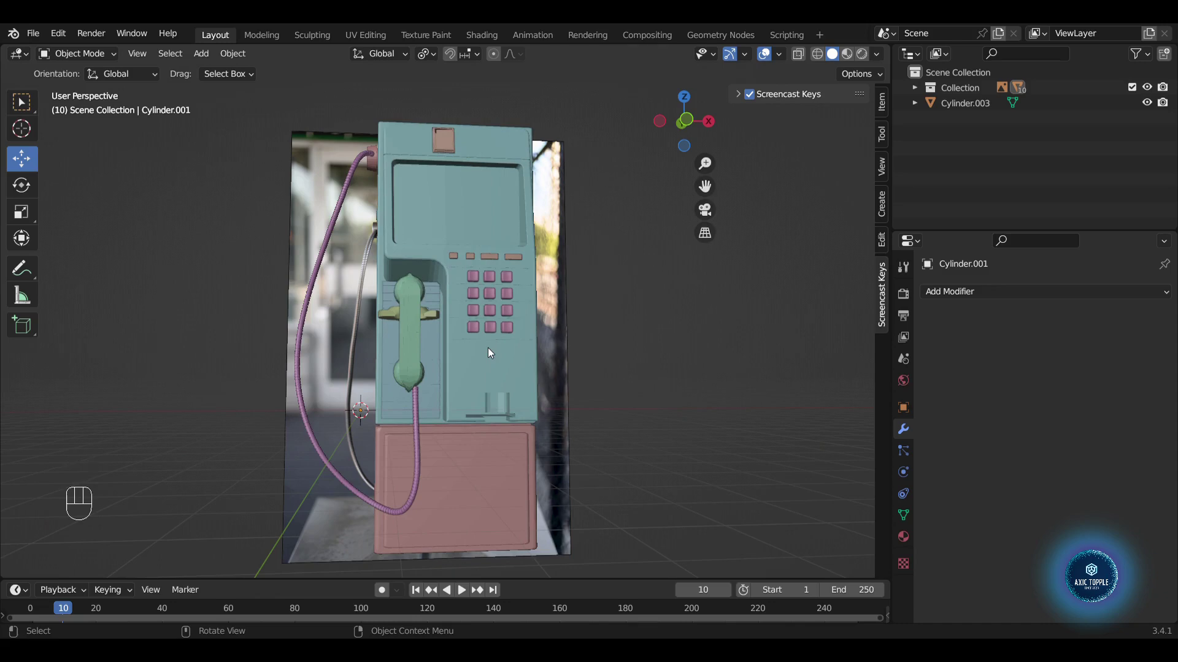
- In front view, move cord vertices toward the reference photo's cord with proportional falloff
key(Tab)
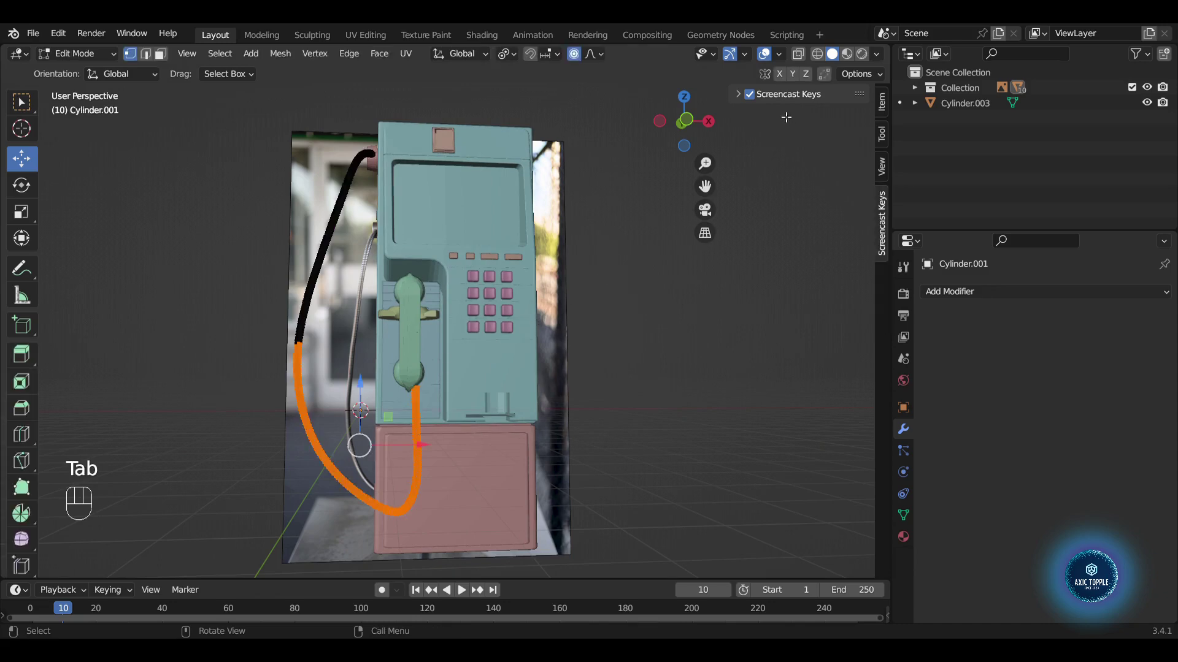
click(691, 126)
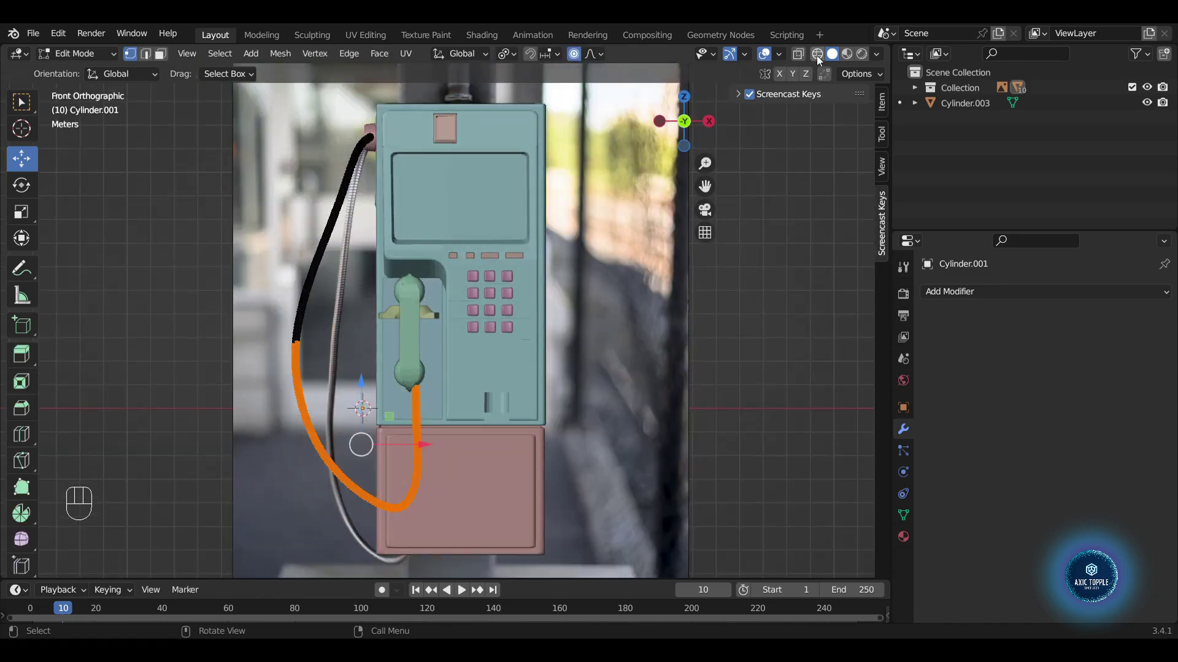
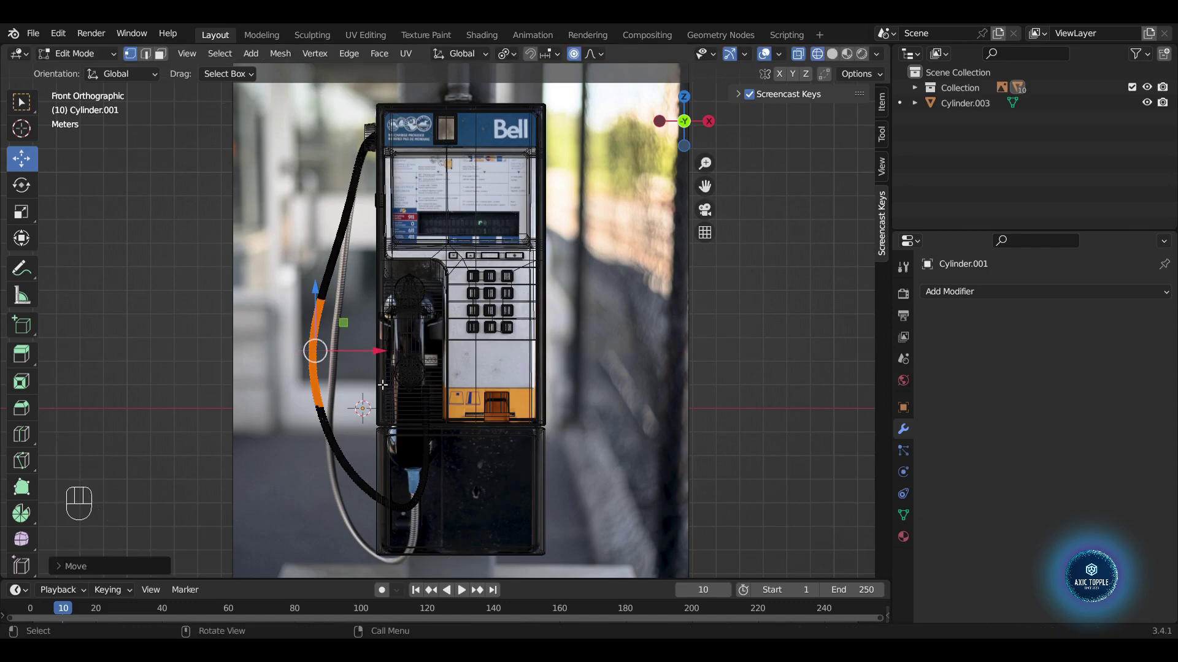
key(g)
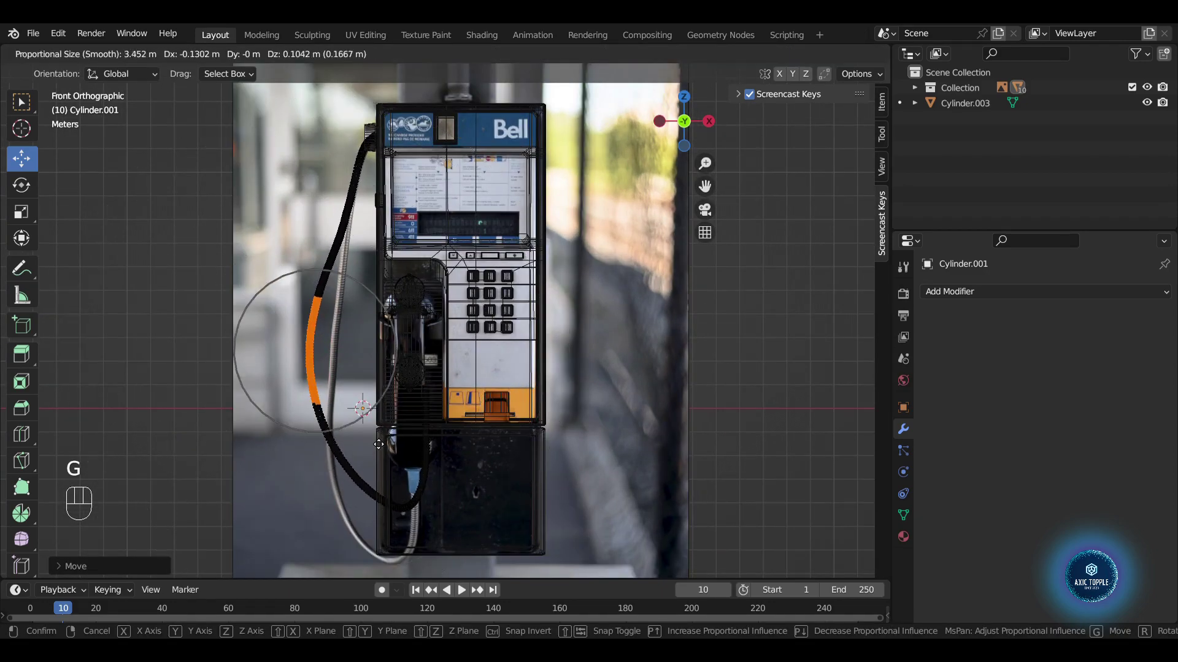
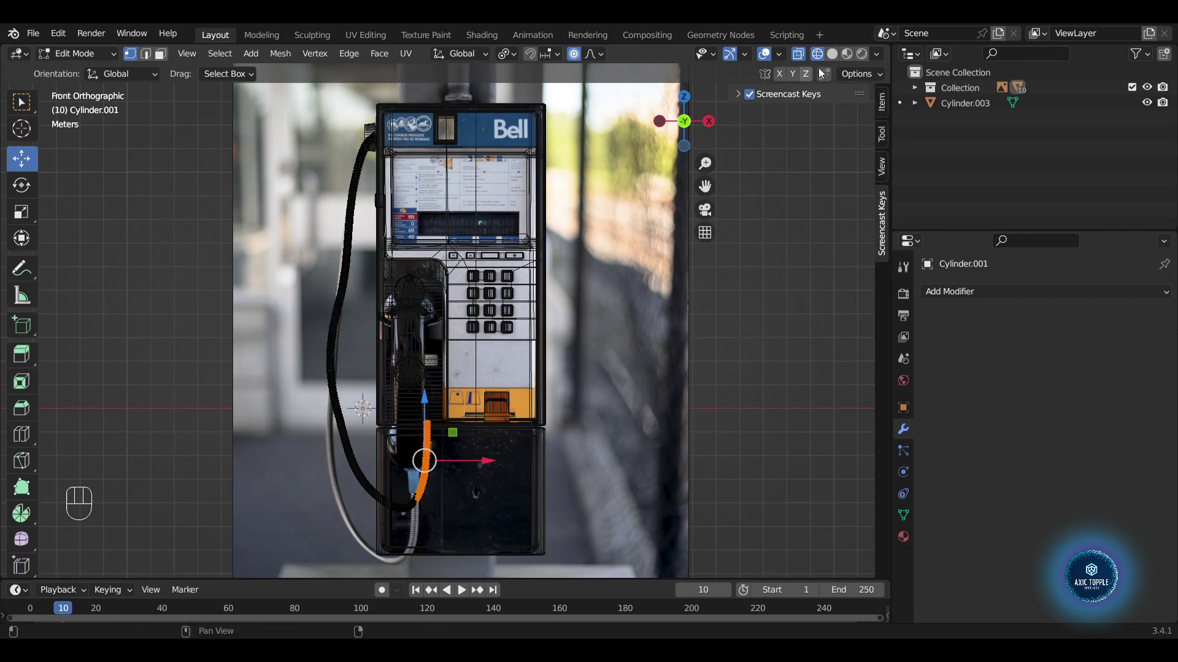
click(835, 58)
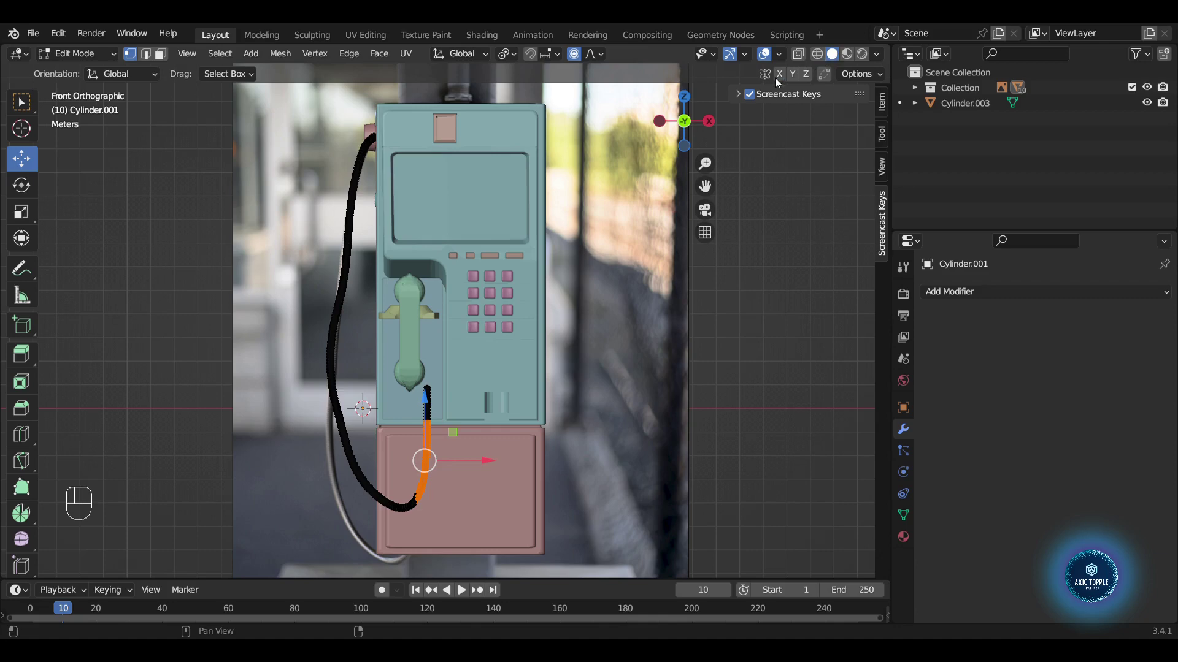
- Rotate and shift the cord's lower section sideways and up to match the photo, then return to object mode
key(g)
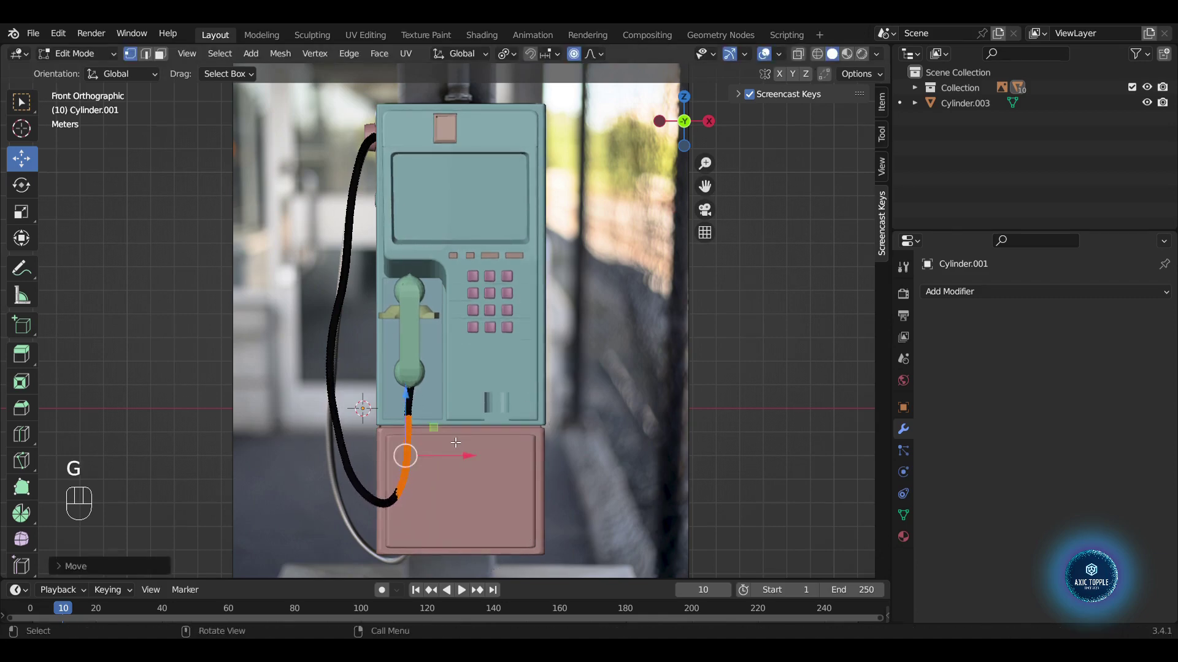
key(r)
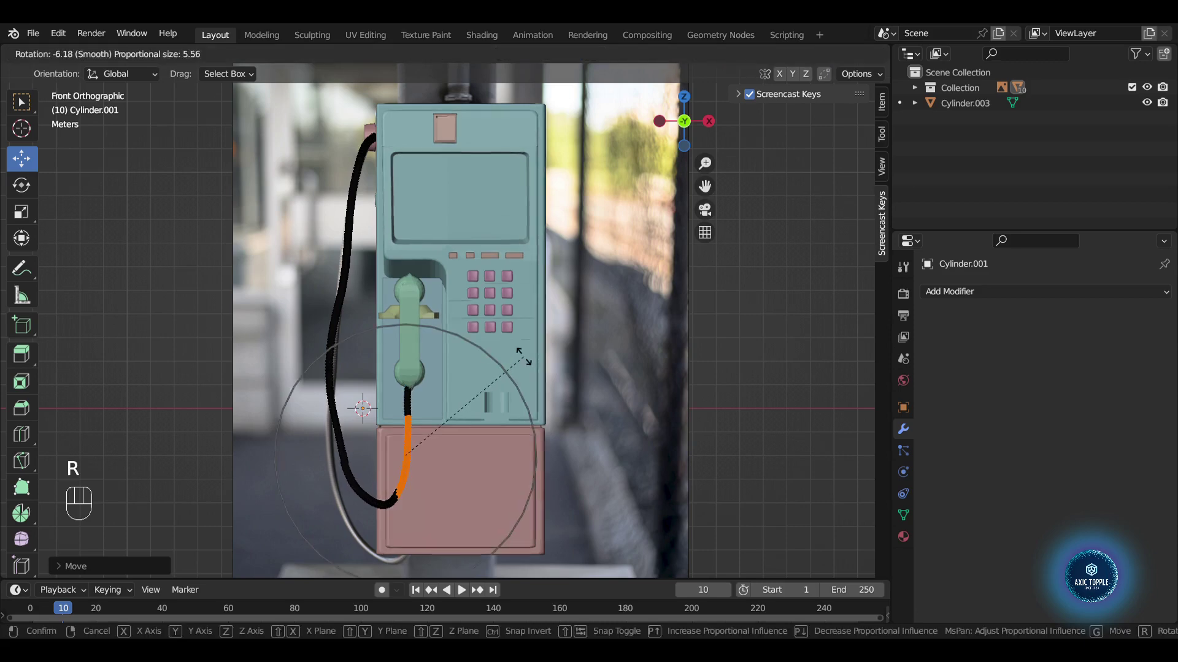
key(g)
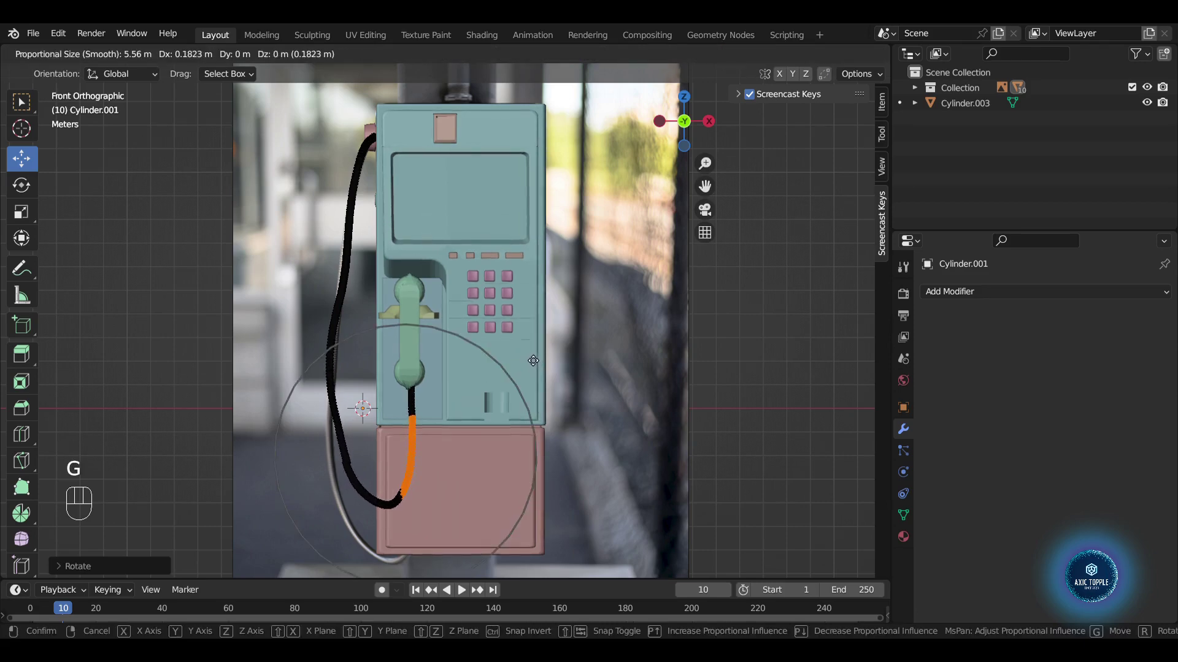
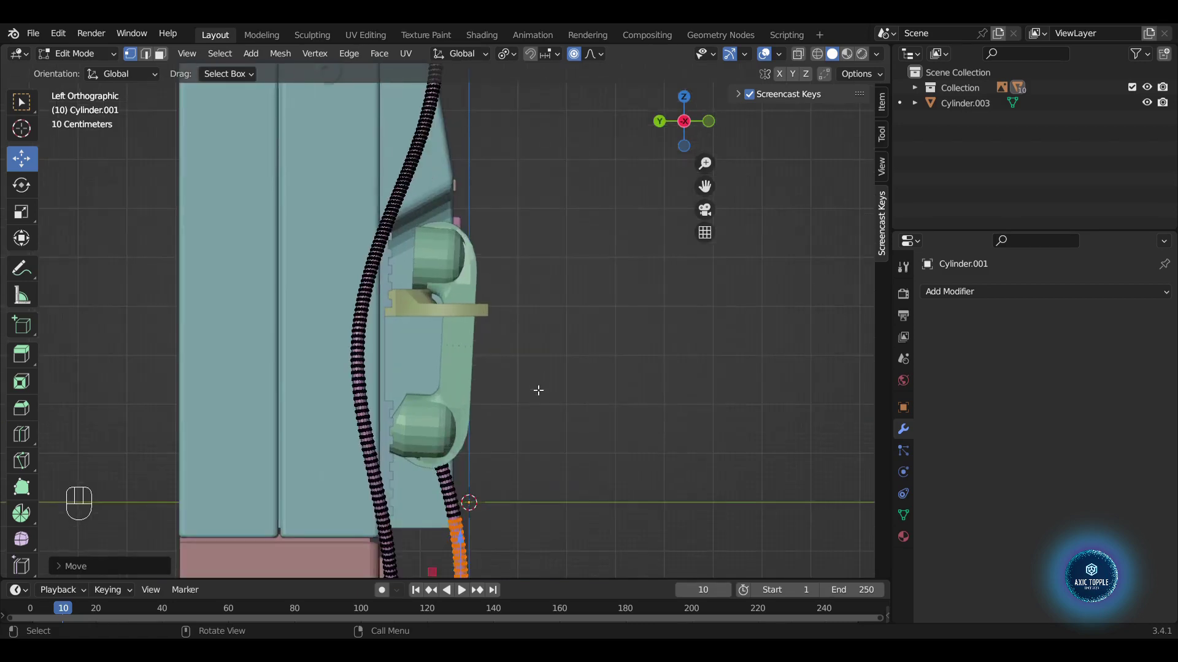
key(Tab)
drag(622, 415, 461, 394)
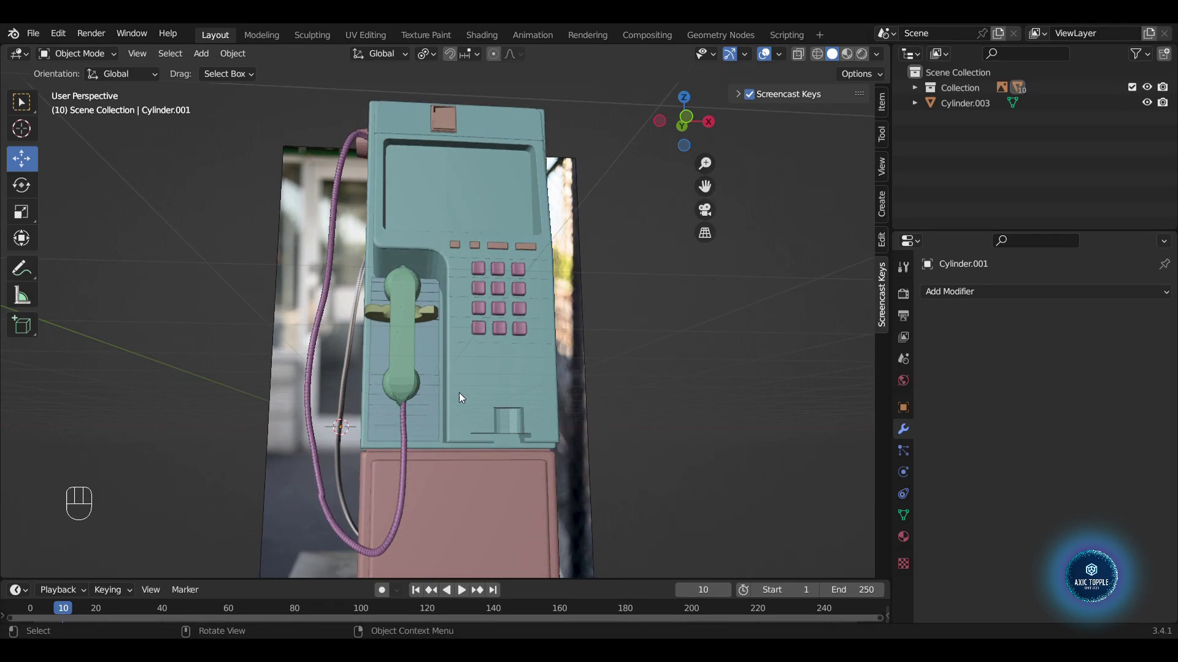
click(580, 382)
key(h)
click(668, 371)
drag(614, 376, 660, 405)
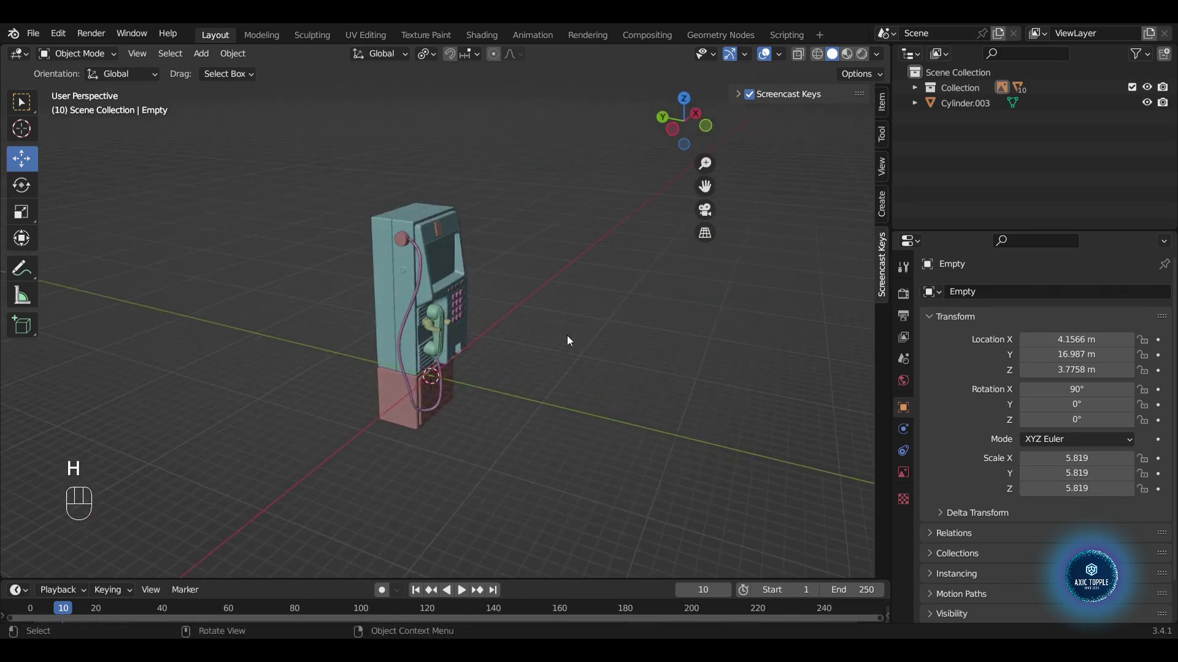
drag(679, 347, 697, 303)
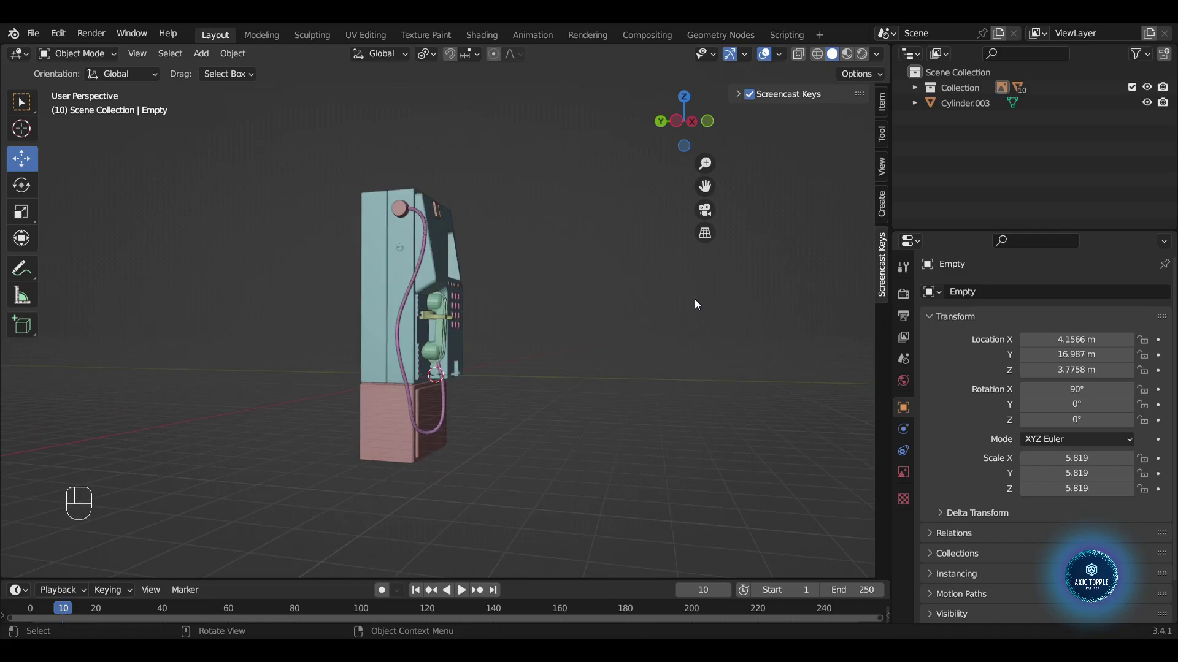